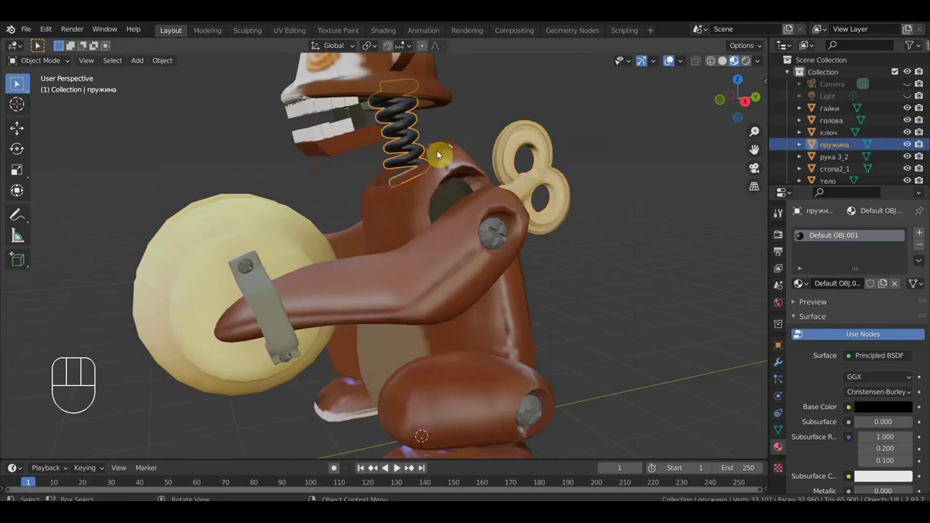
- Undo the last change and inspect the monkey's arm, leg and body pieces one by one
key("ctrl+z")
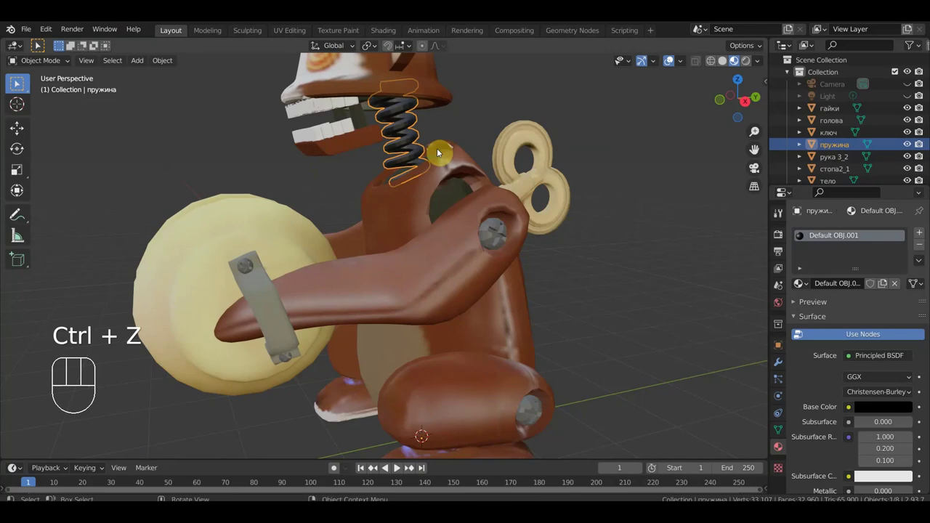
left_click(437, 88)
right_click(436, 88)
left_click(358, 162)
right_click(358, 162)
left_click(293, 247)
right_click(293, 247)
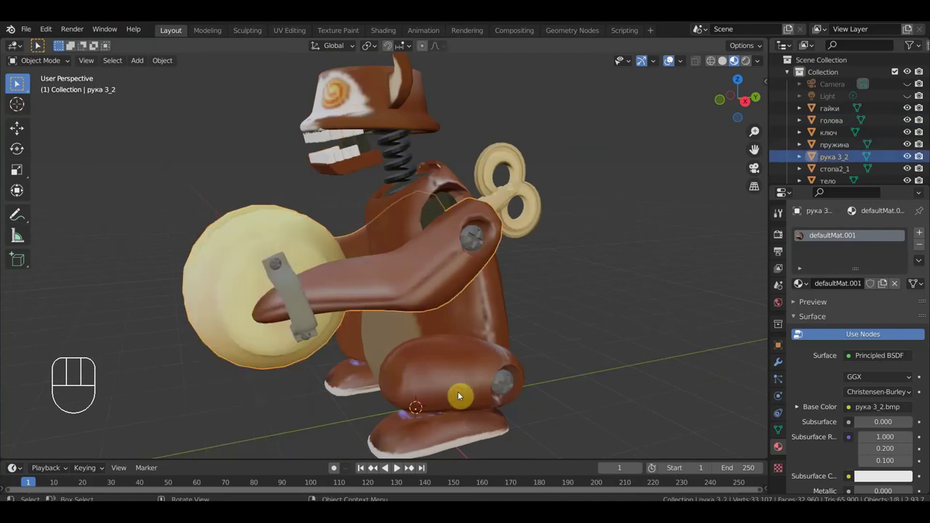
- Look over the monkey from the side and front and select its head
left_click_drag(464, 393, 459, 285)
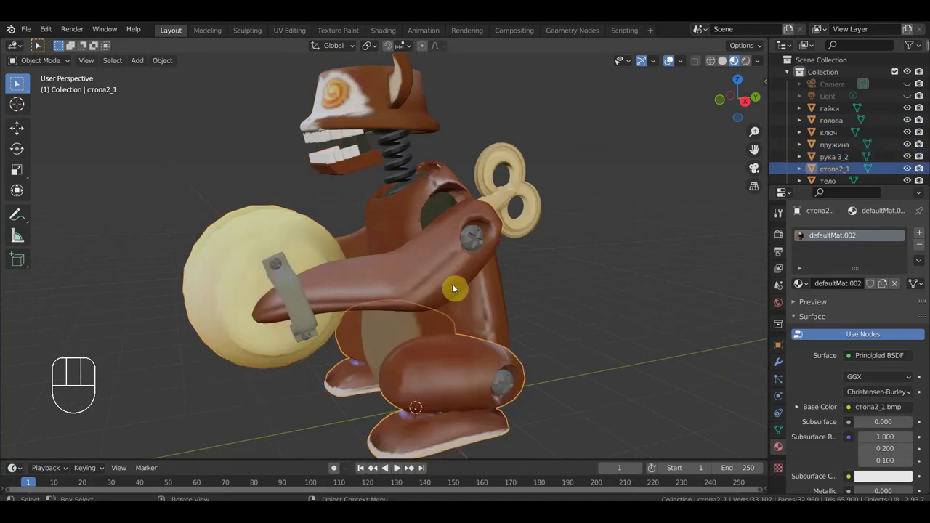
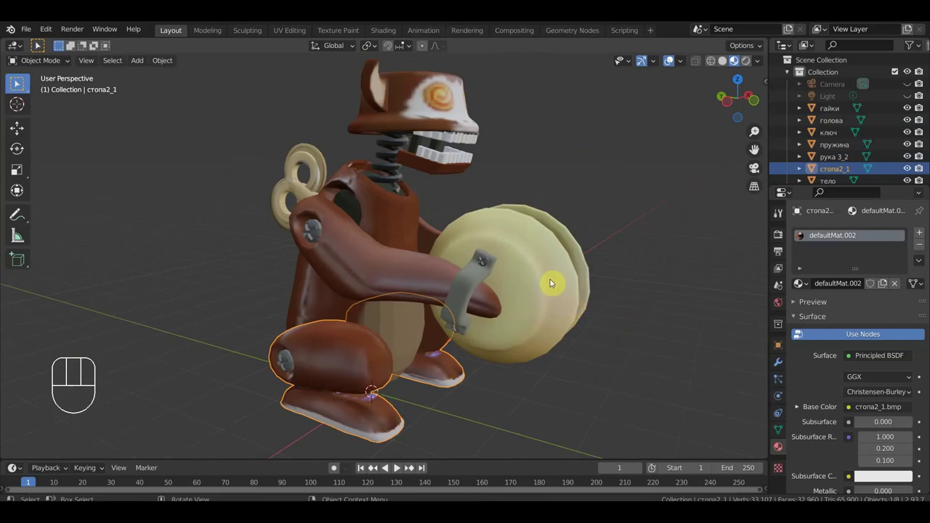
left_click_drag(588, 282, 492, 274)
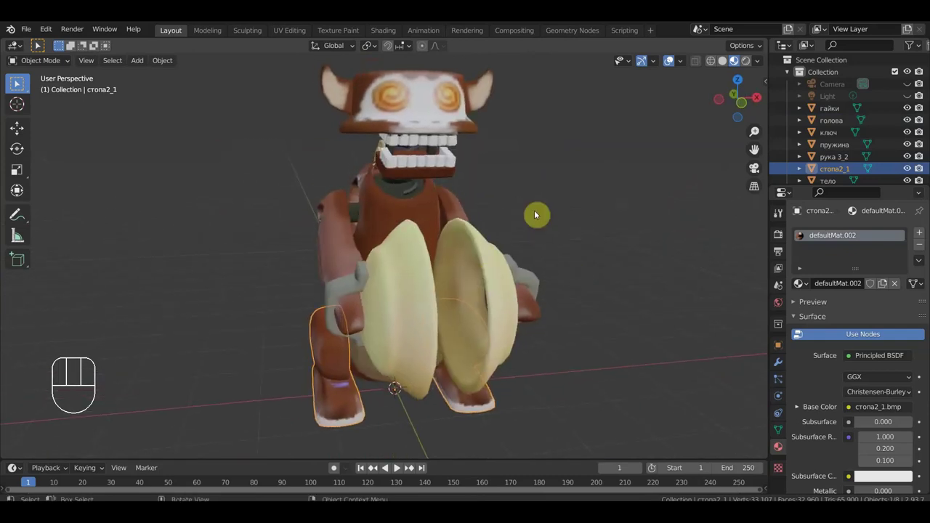
key("KP_3")
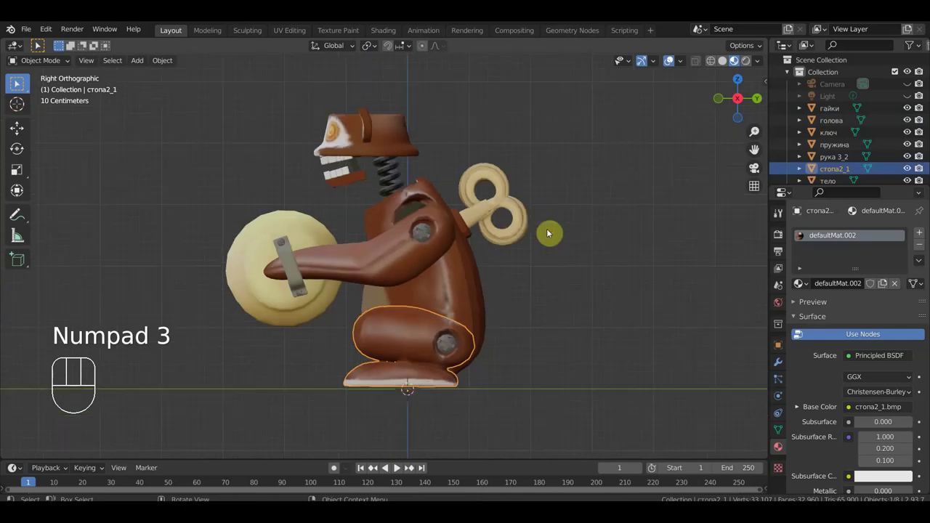
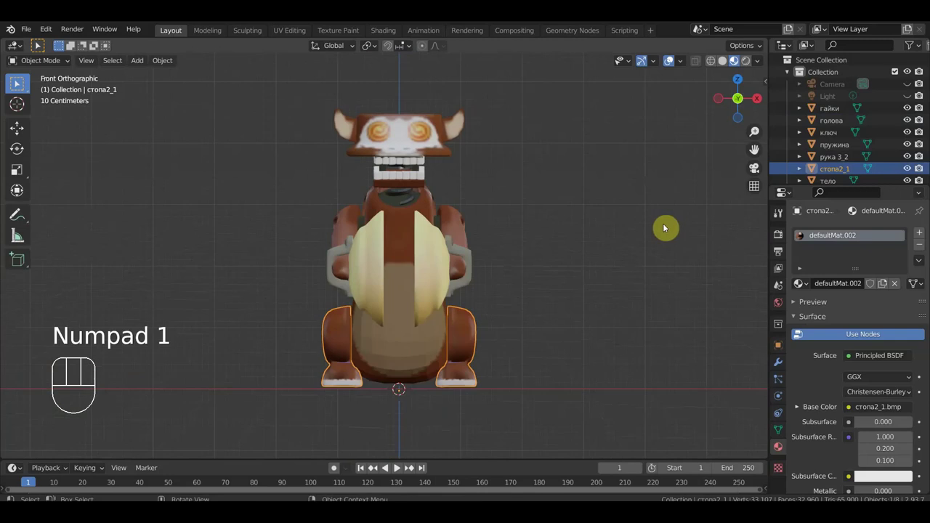
left_click(643, 223)
left_click(440, 154)
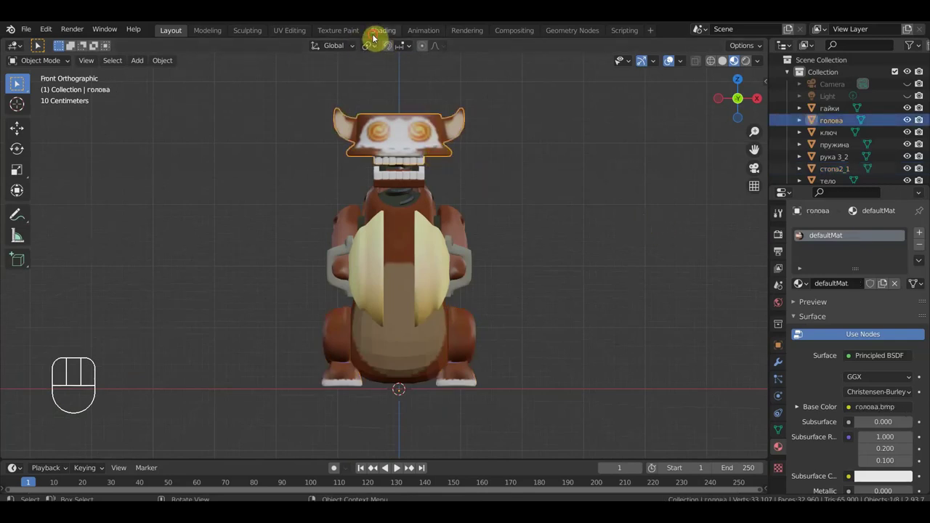
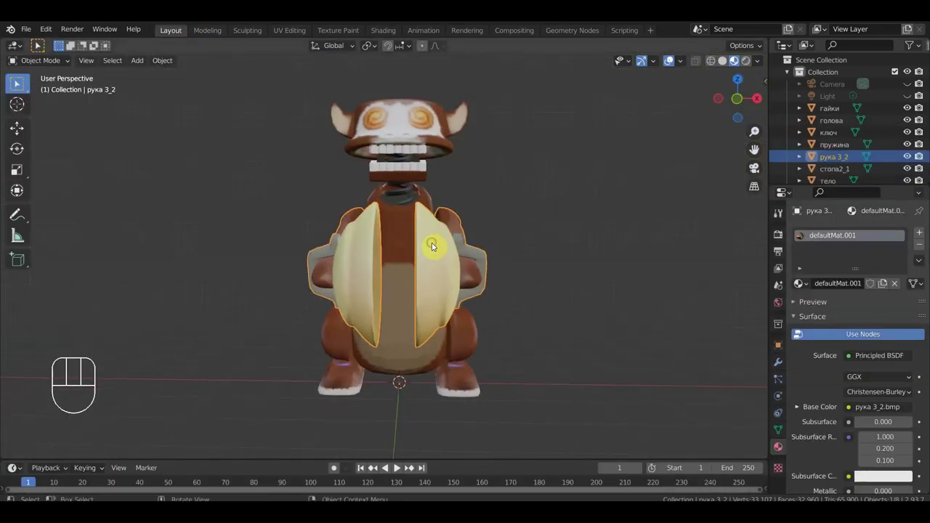
key("KP_1")
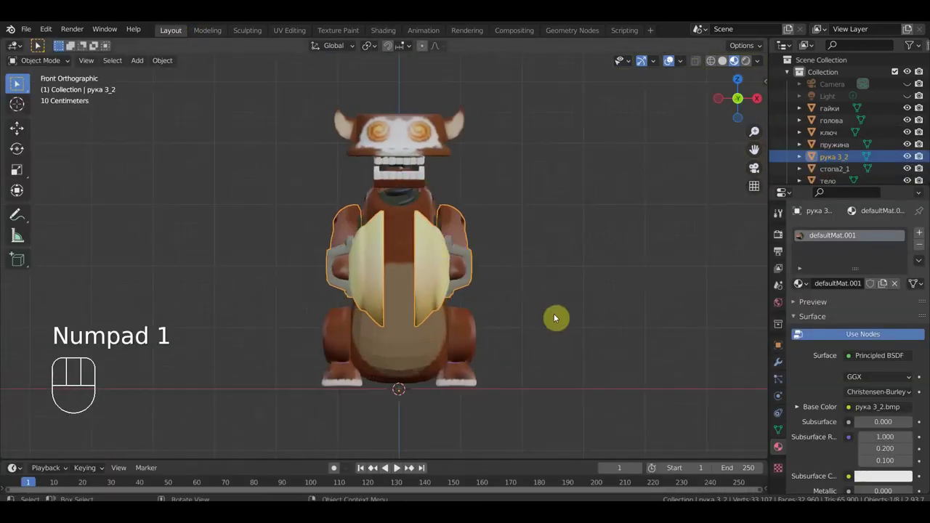
- Add a new armature at the toy's base and show its Object Data settings
key("shift+a")
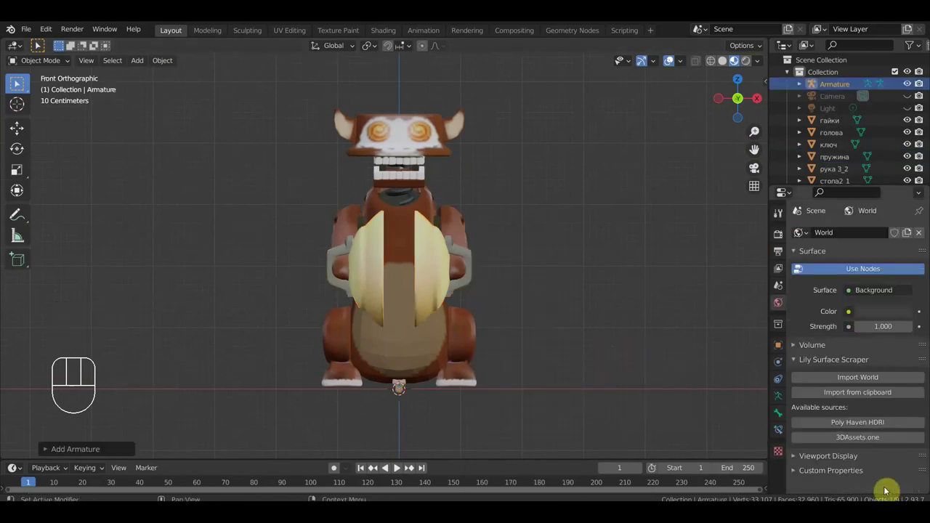
left_click(786, 399)
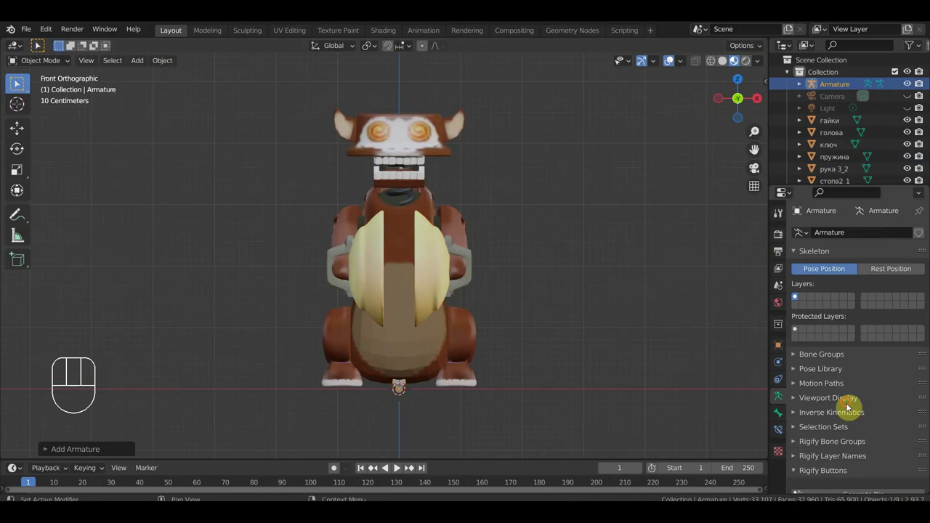
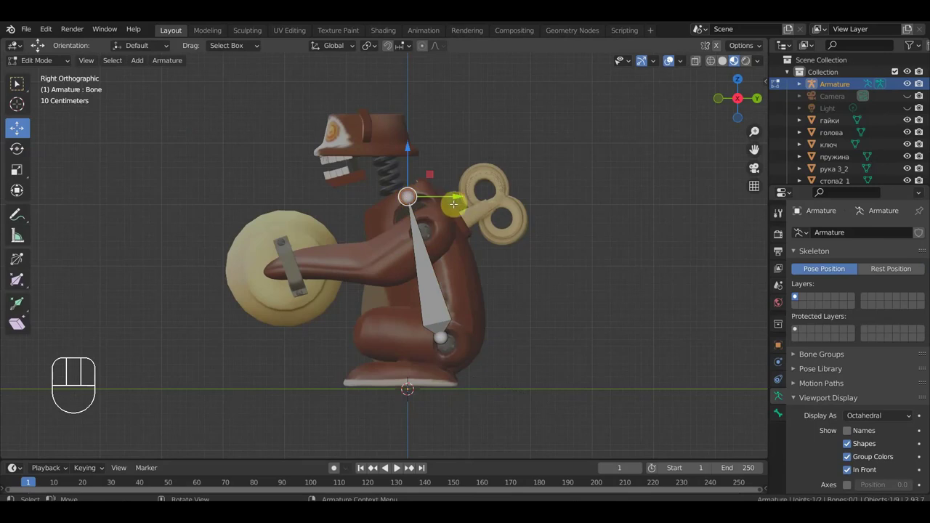
- Extrude bones from the body bone for the head and jaw, rotate them into place and clear a parent
key("e")
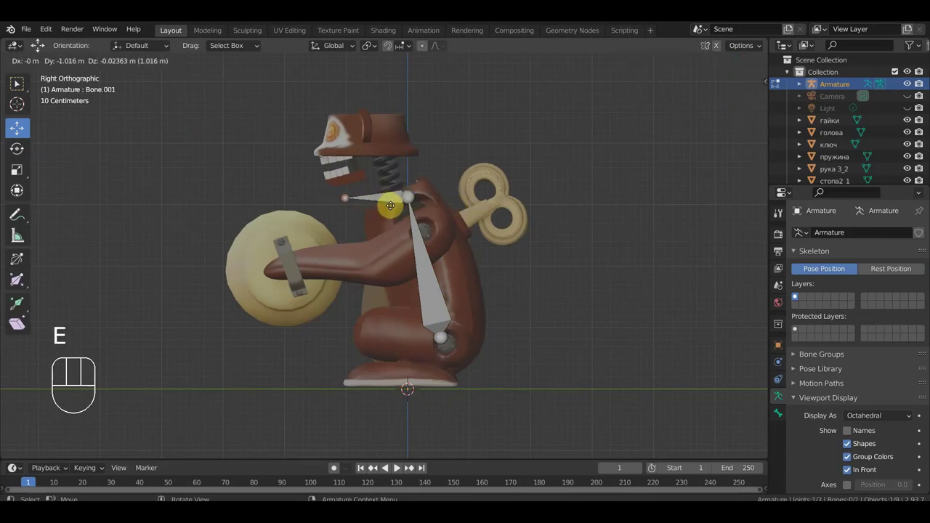
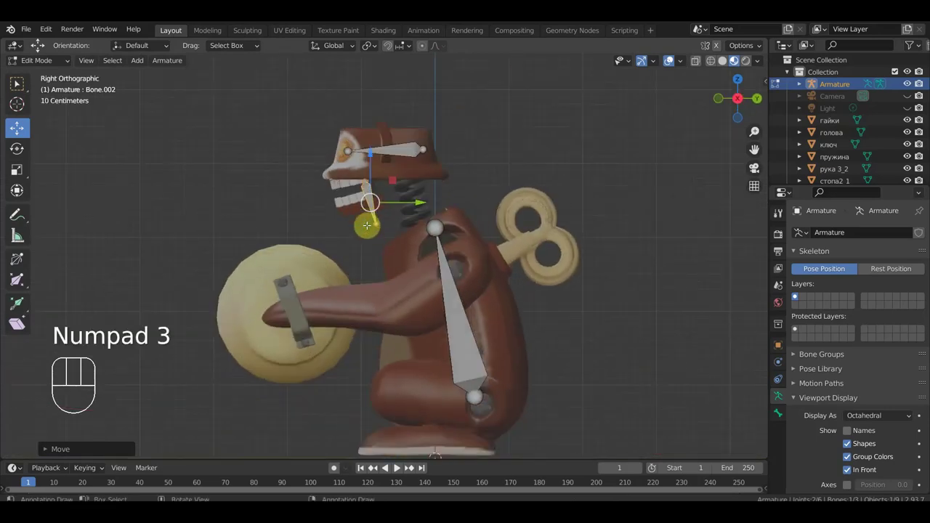
key("r")
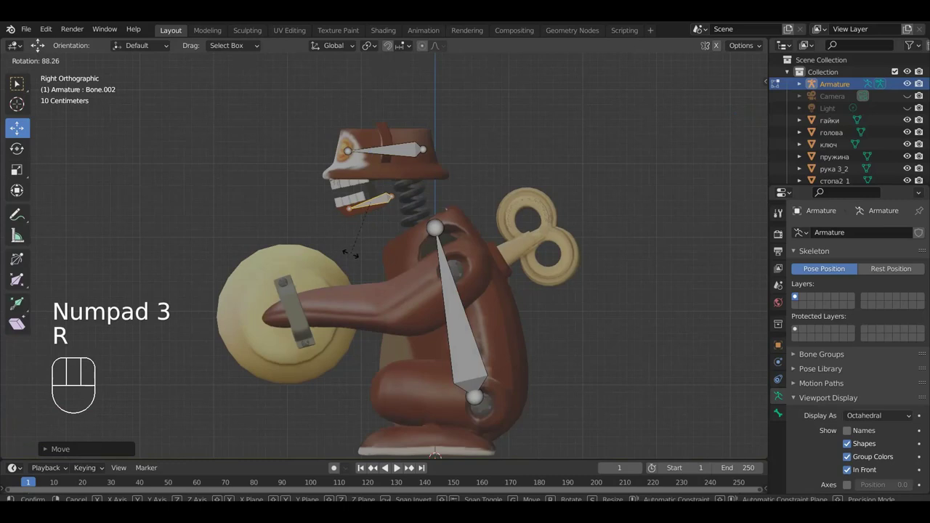
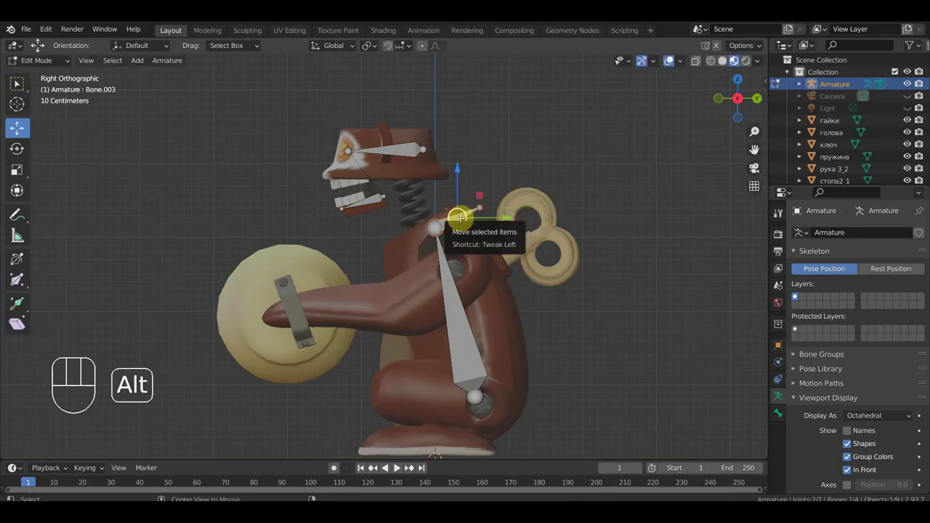
key("alt+p")
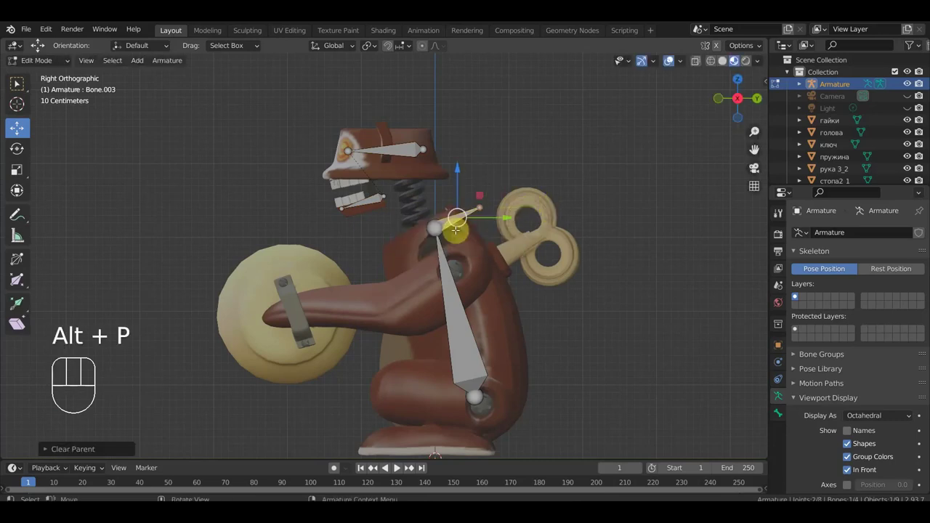
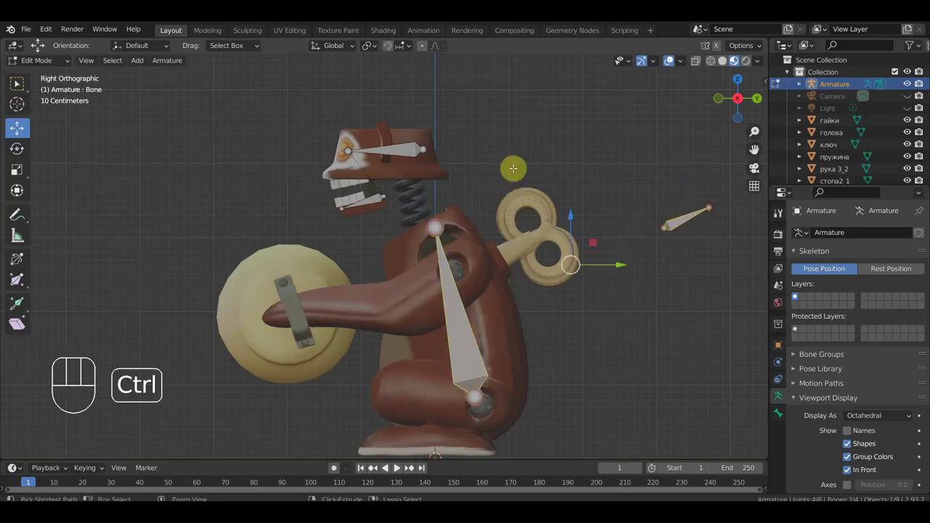
- Parent the wind-up key bone so it follows the body bone
key("ctrl+p")
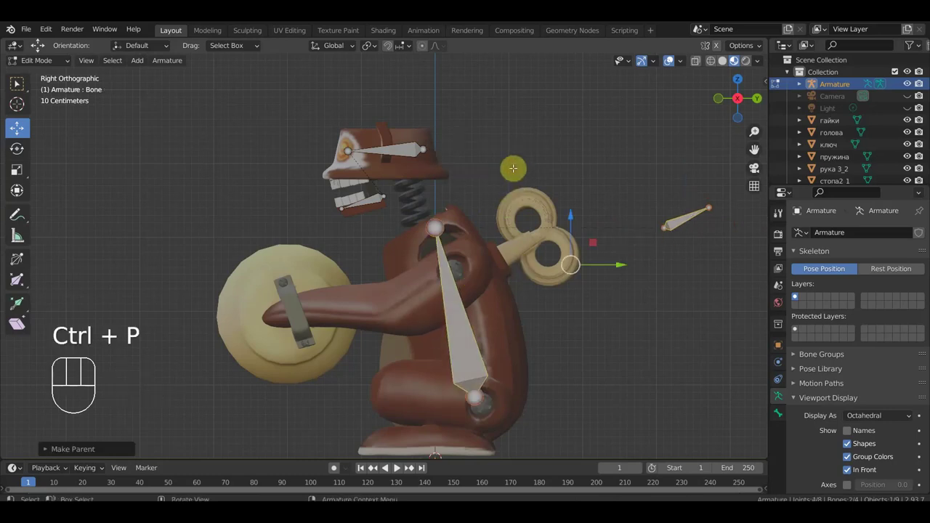
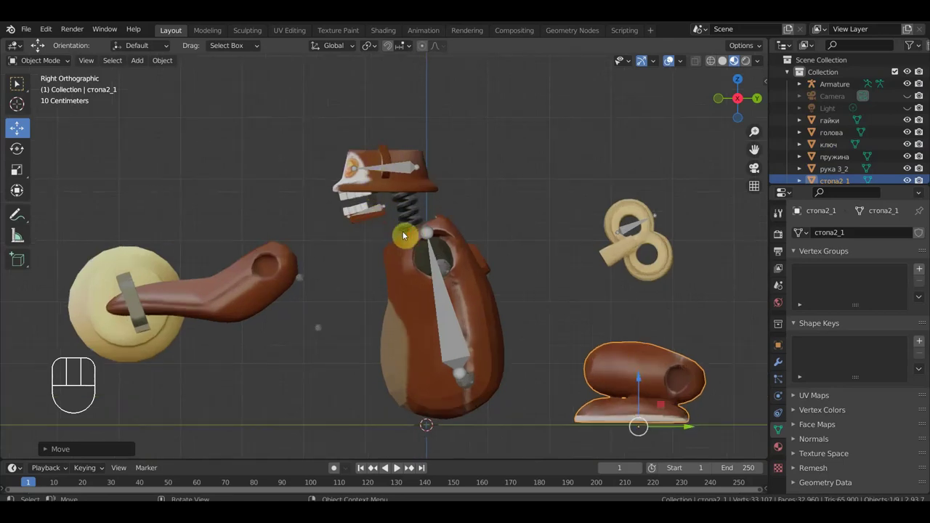
- Select the jaw piece so it can be moved away from the head
left_click(370, 220)
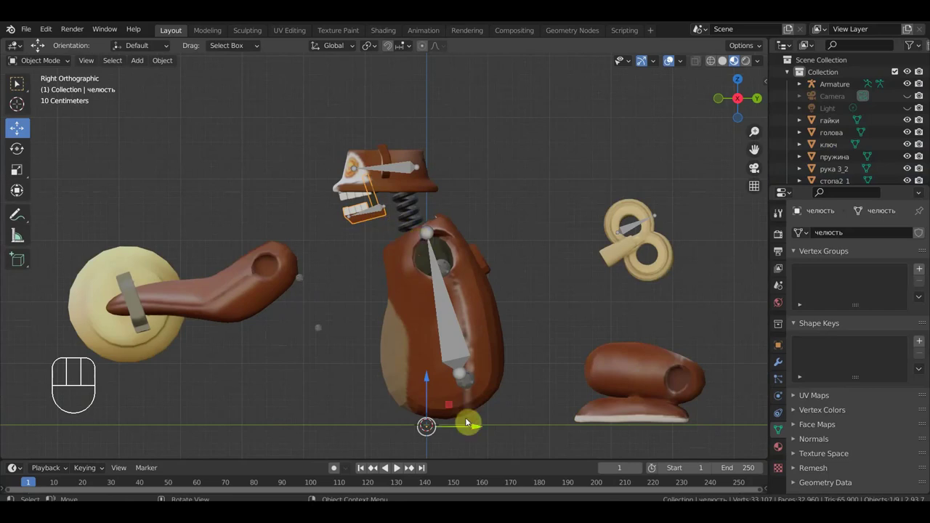
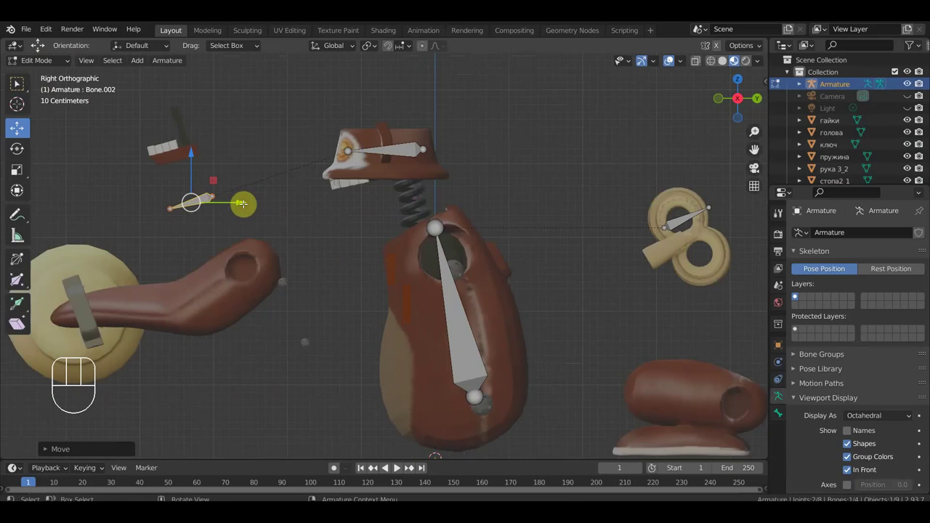
- Move the jaw bone onto the detached jaw, then move and rotate the key bone onto the wind-up key
key("g")
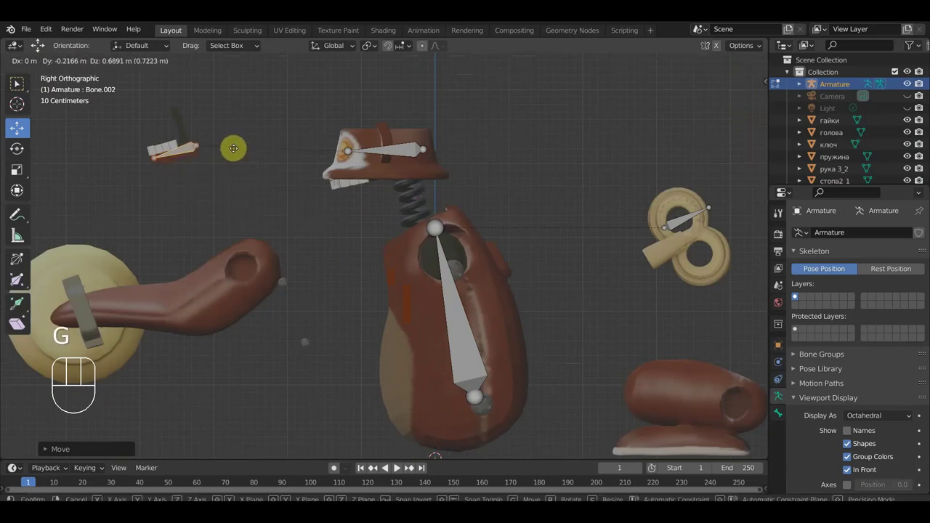
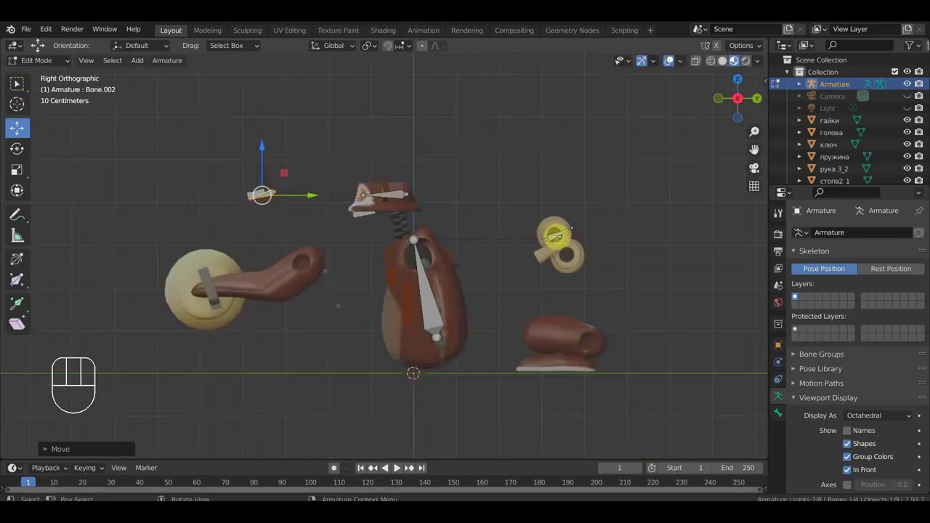
key("g")
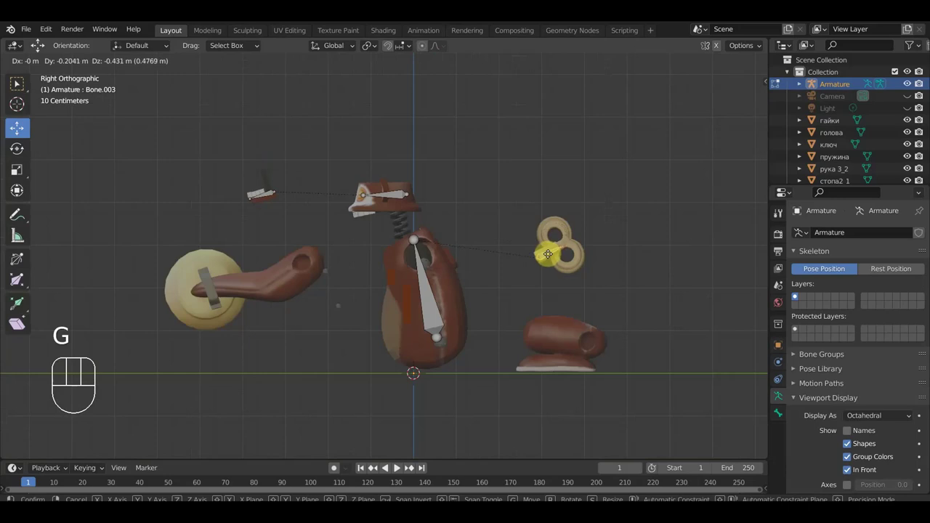
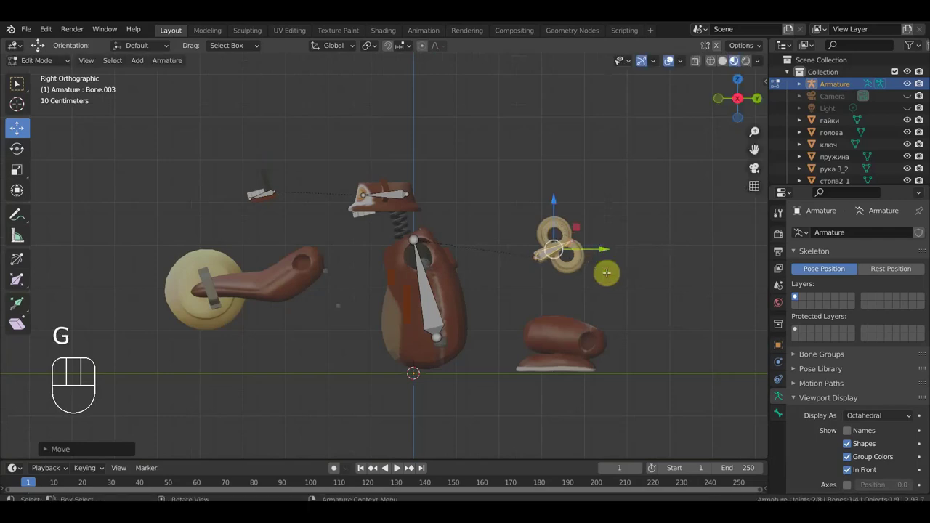
key("r")
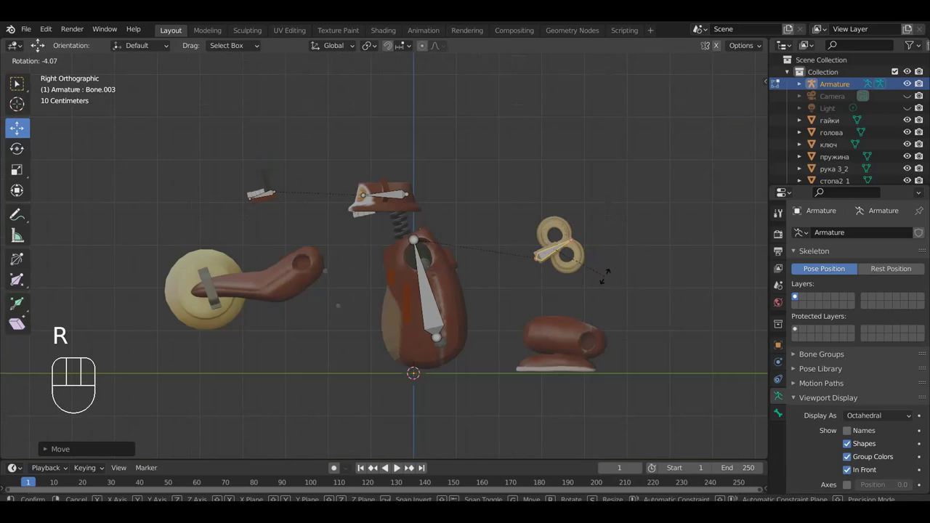
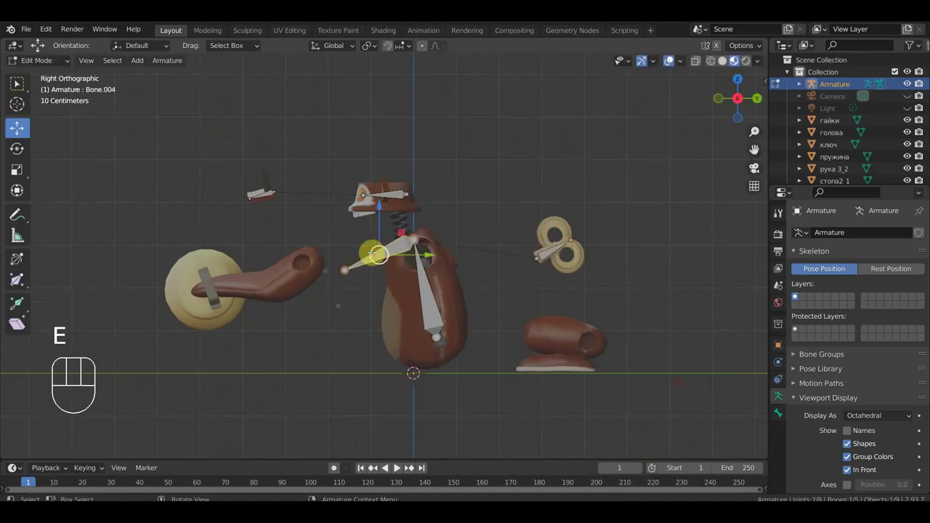
- Clear the key bone's parent, check it from the side and return the armature to Object Mode
key("alt+p")
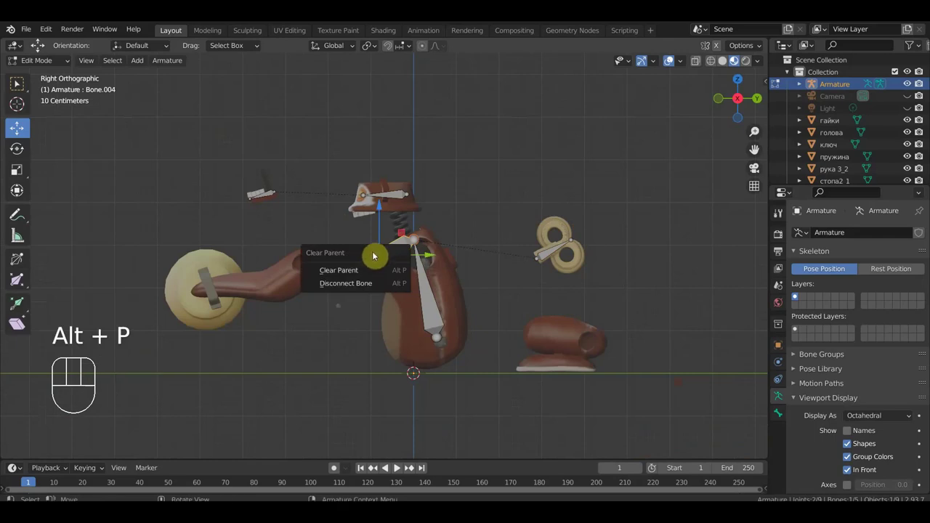
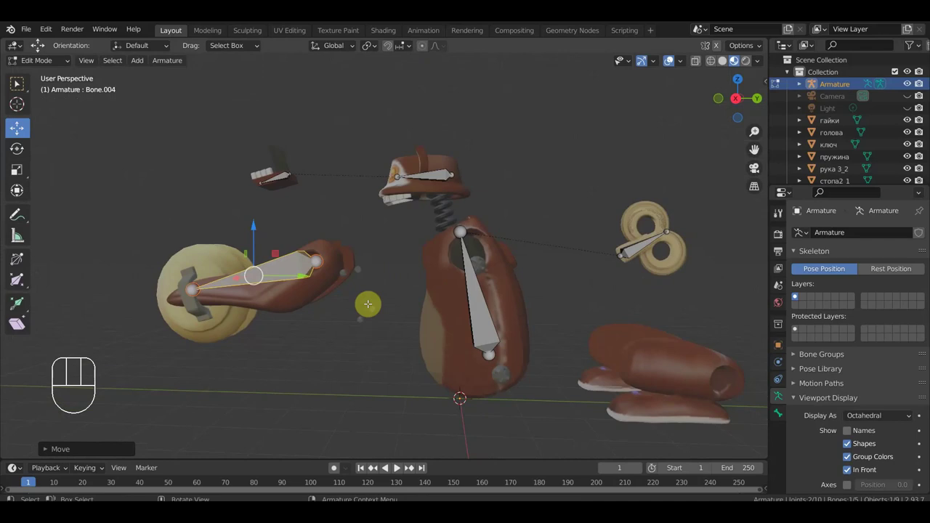
key("KP_3")
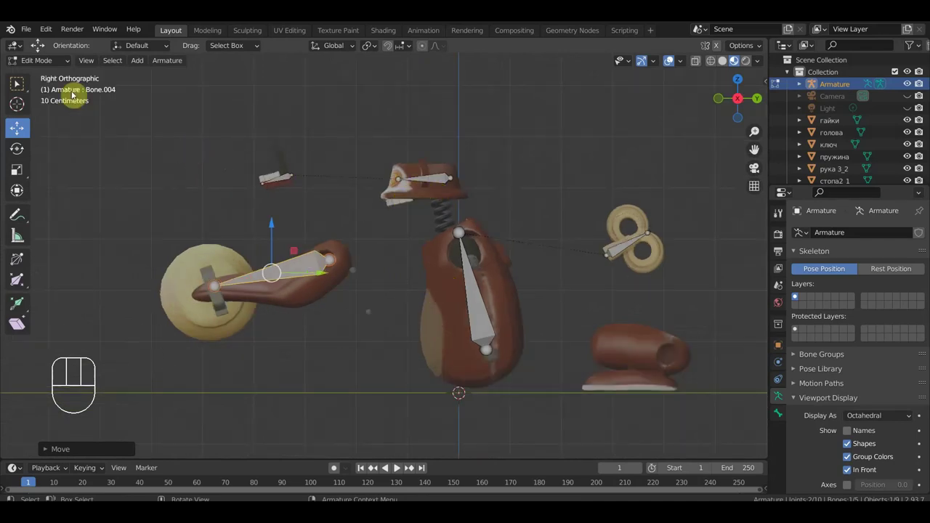
left_click_drag(53, 62, 56, 73)
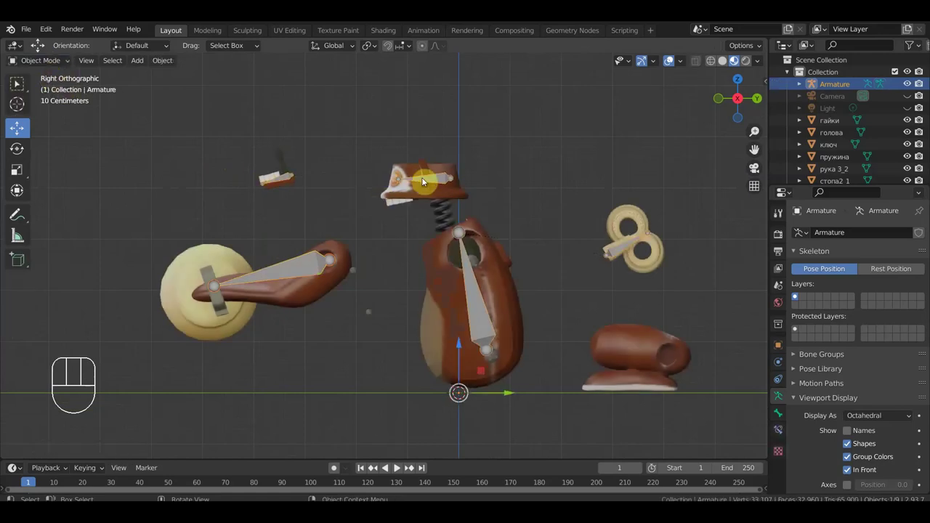
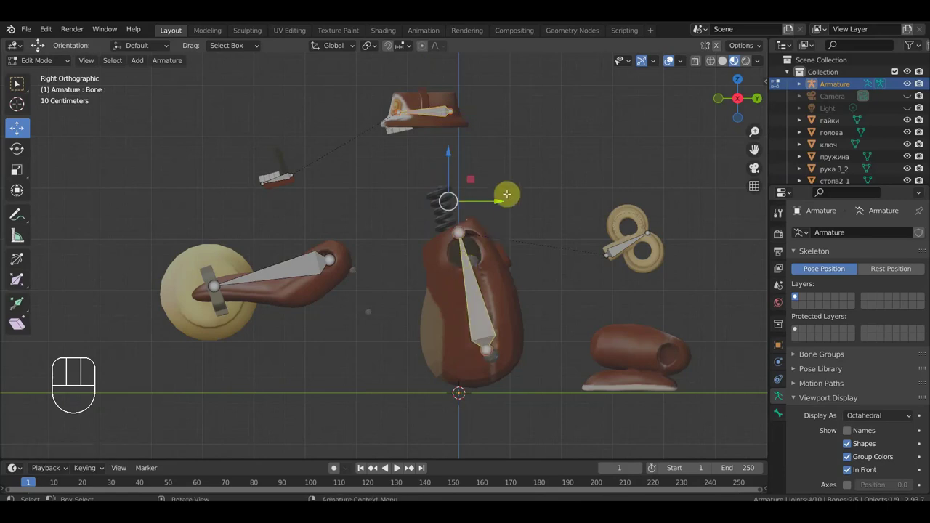
- Parent the head bone to the body bone with Keep Offset
key("ctrl+p")
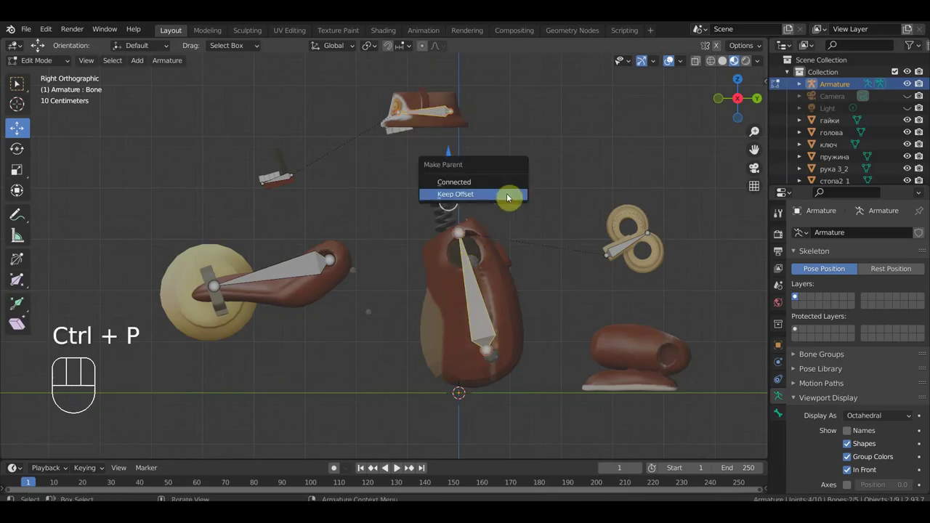
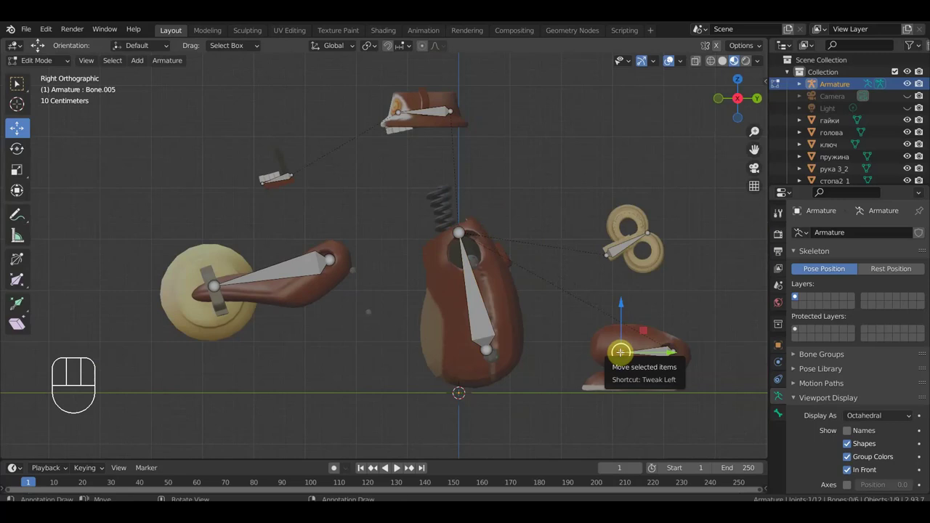
- Move the new bone down so it runs through the detached foot
key("g")
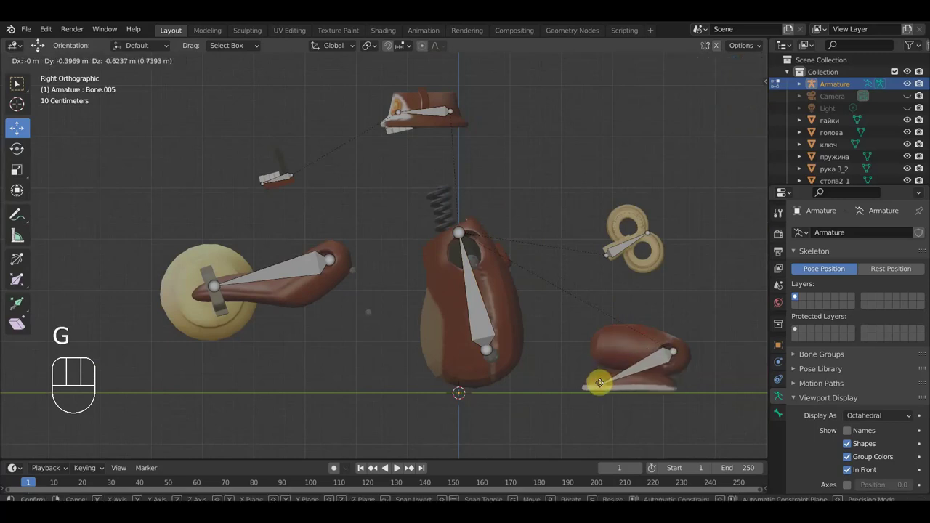
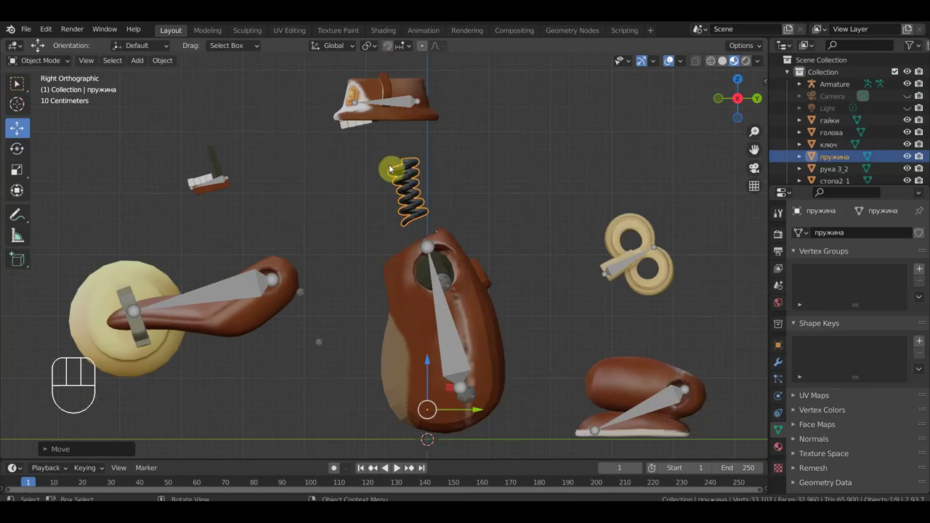
- Zoom in on the spring and head and extrude a new bone from the head bone's tip
left_click_drag(451, 160, 402, 247)
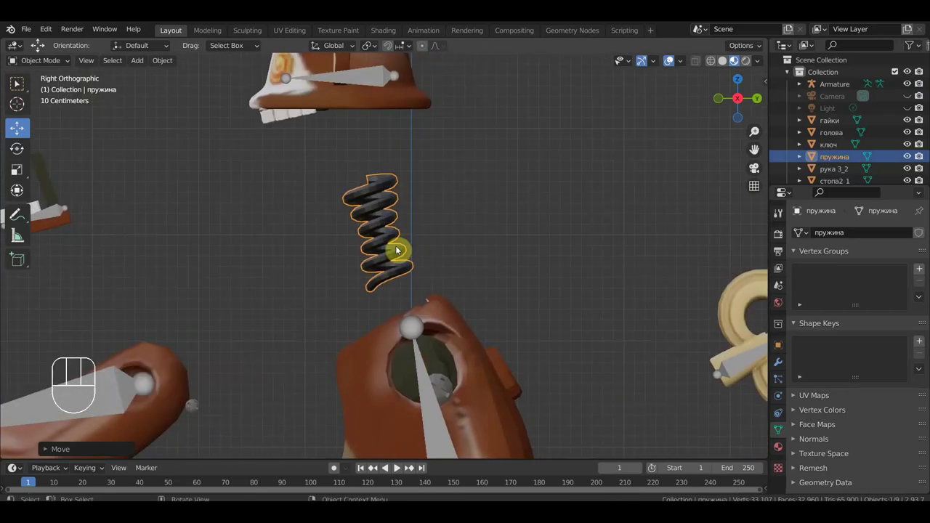
left_click(402, 105)
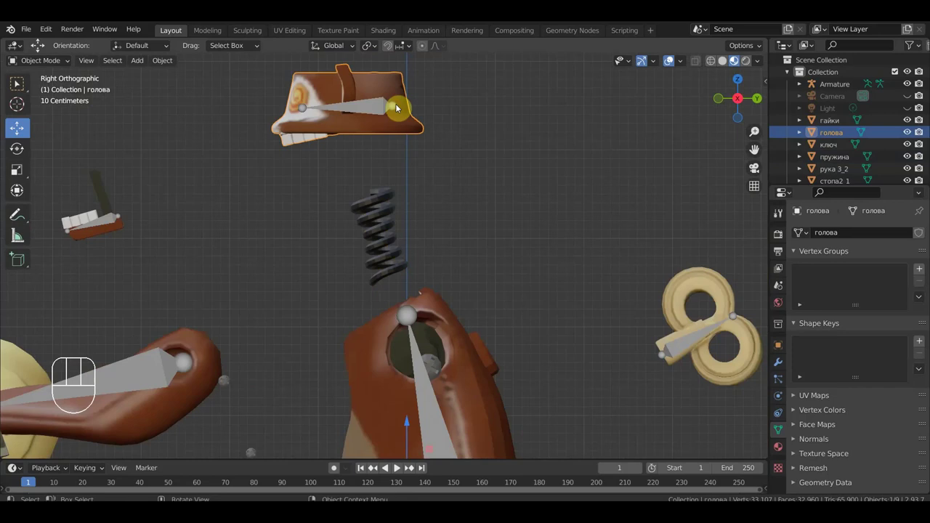
key("e")
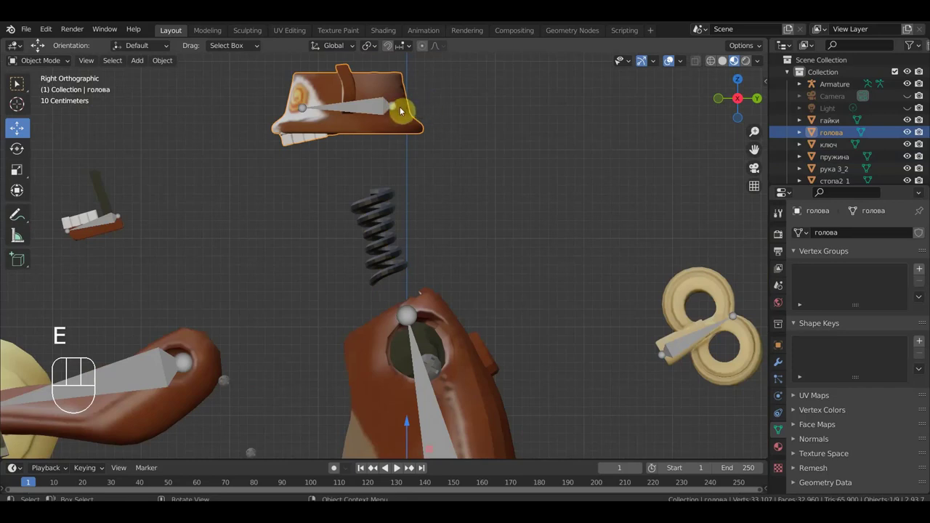
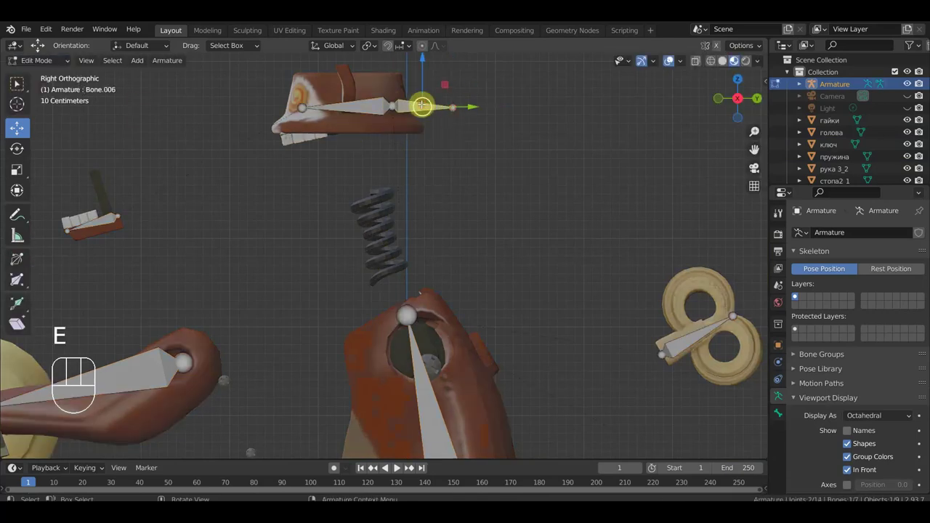
- Detach the new bone and extend a chain of small bones down through the coiled spring
key("alt+p")
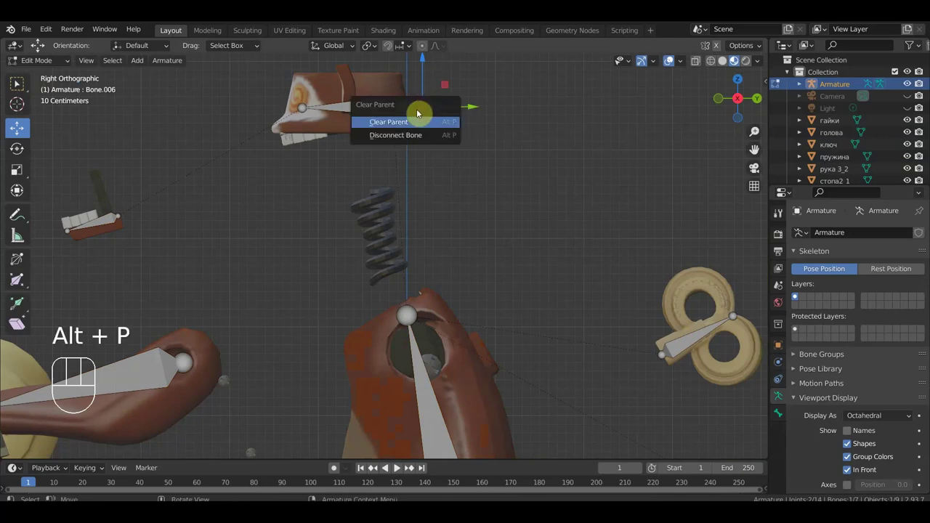
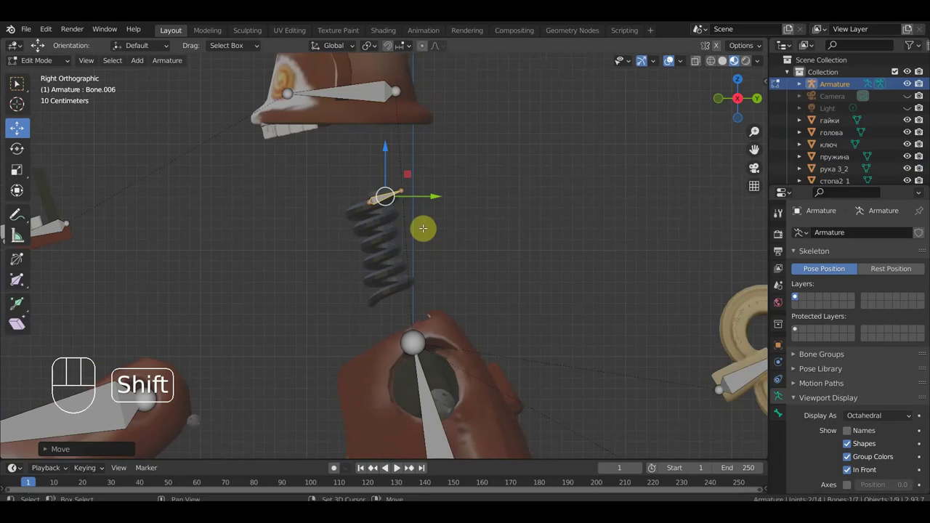
key("shift+d")
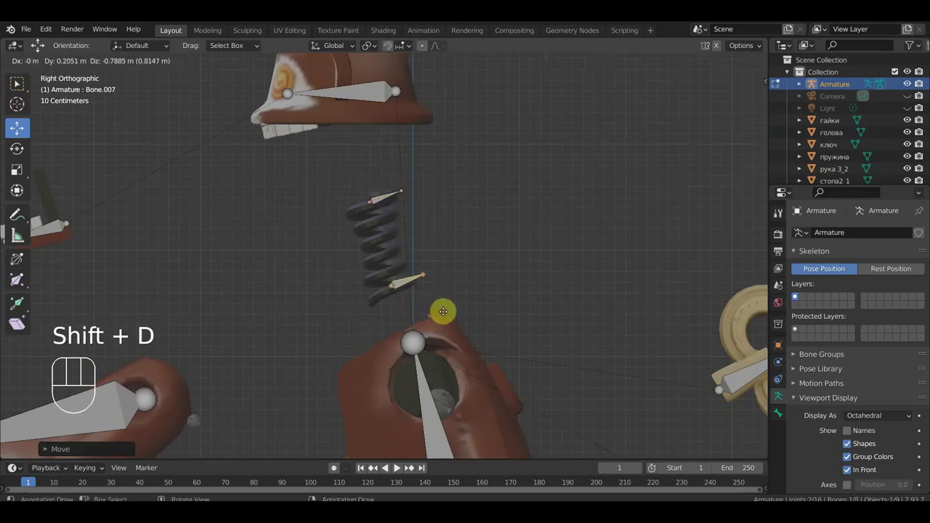
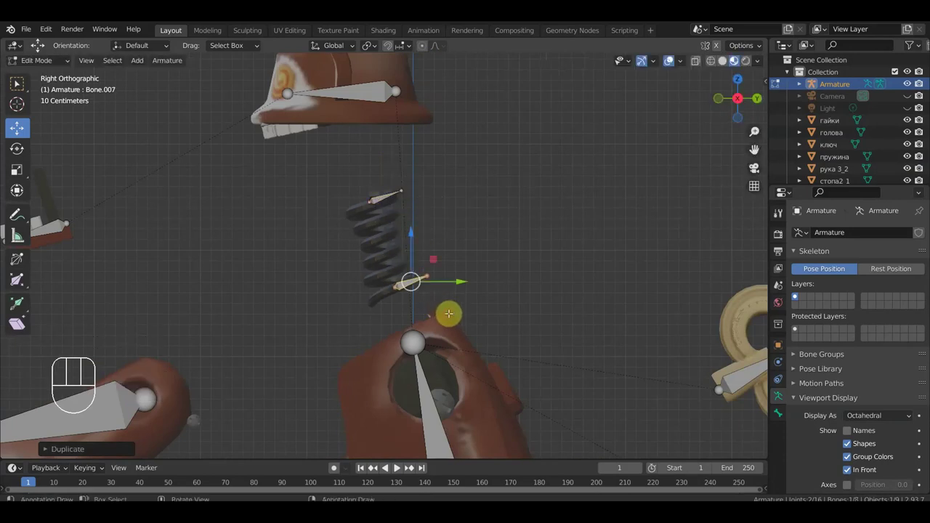
key("shift+d")
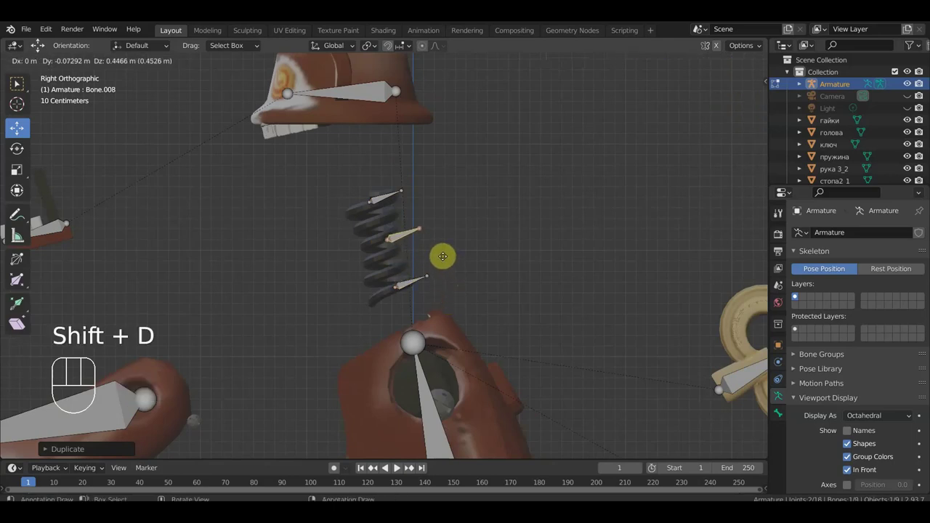
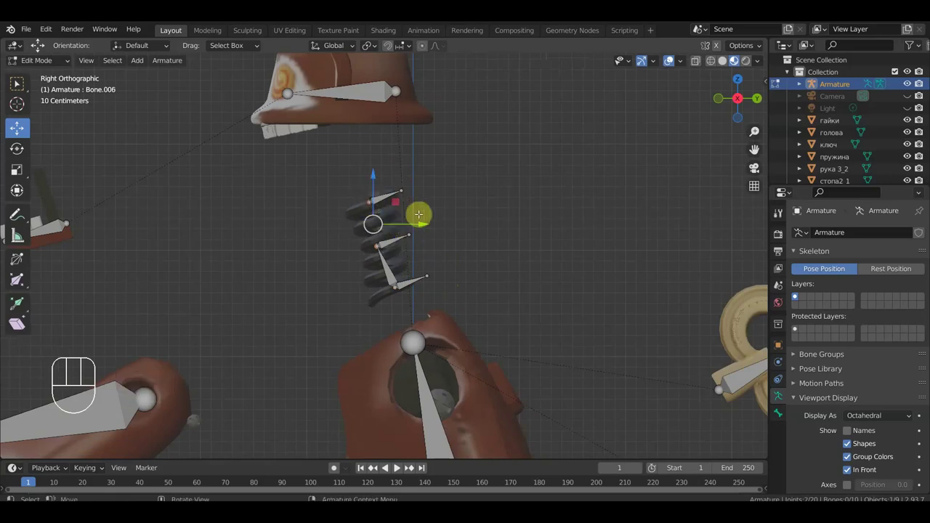
key("f")
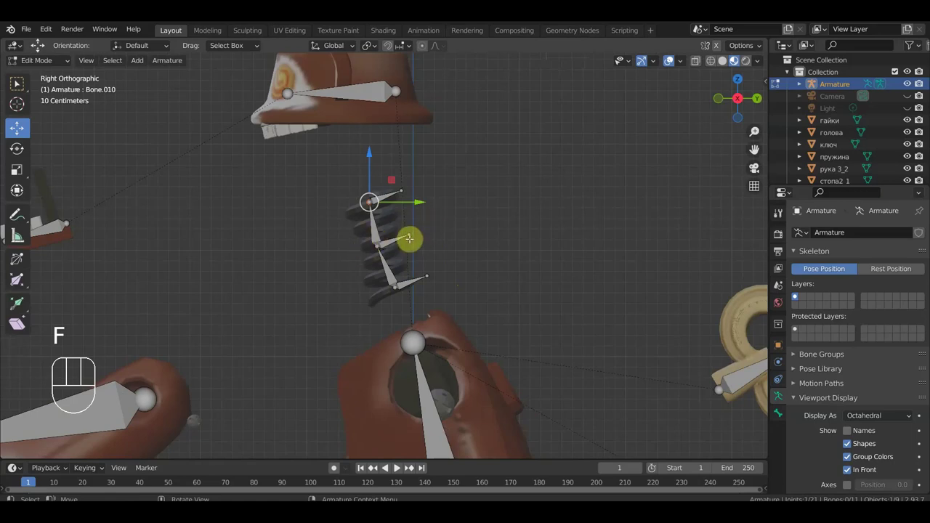
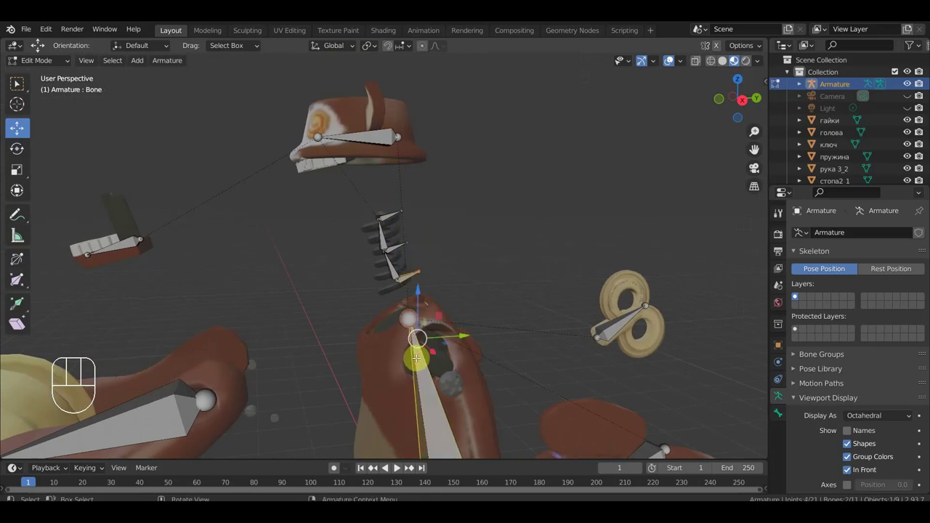
- Parent the spring bone chain to the body bone keeping its offset, then return to Object Mode
key("ctrl+p")
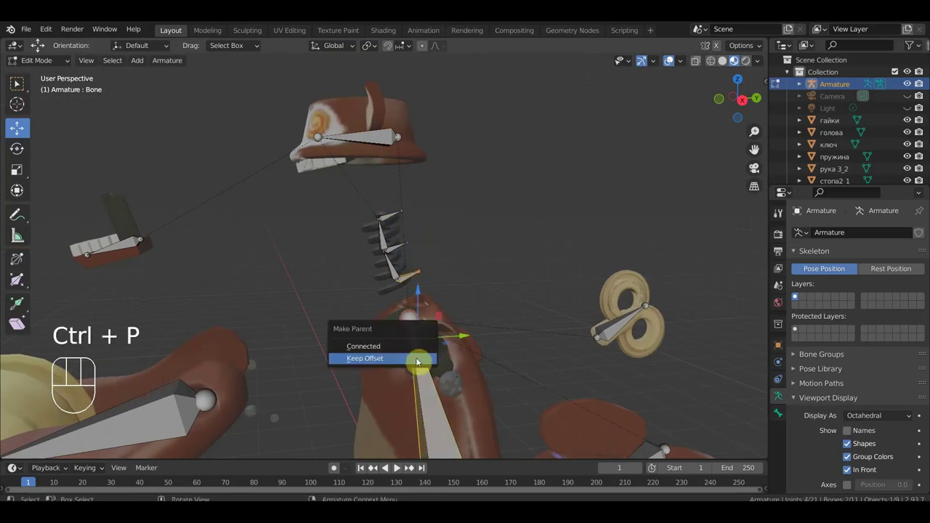
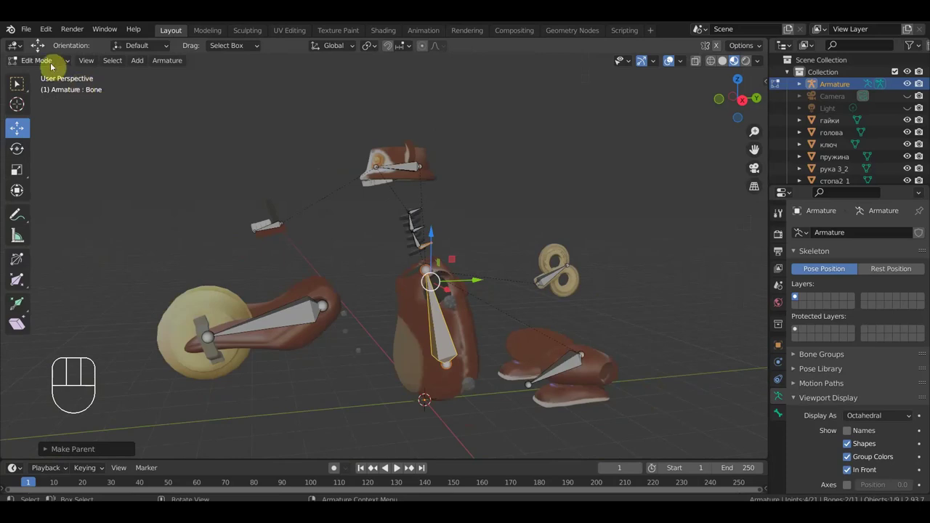
left_click_drag(54, 58, 57, 77)
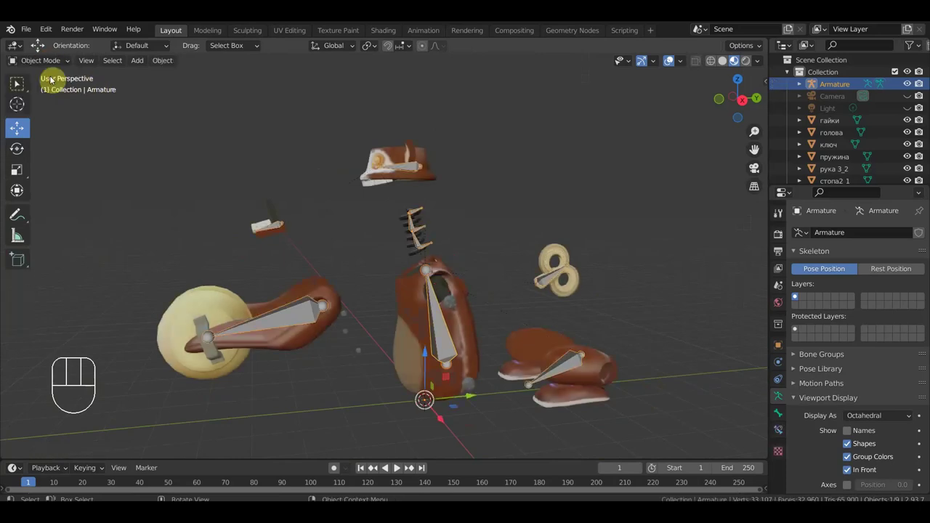
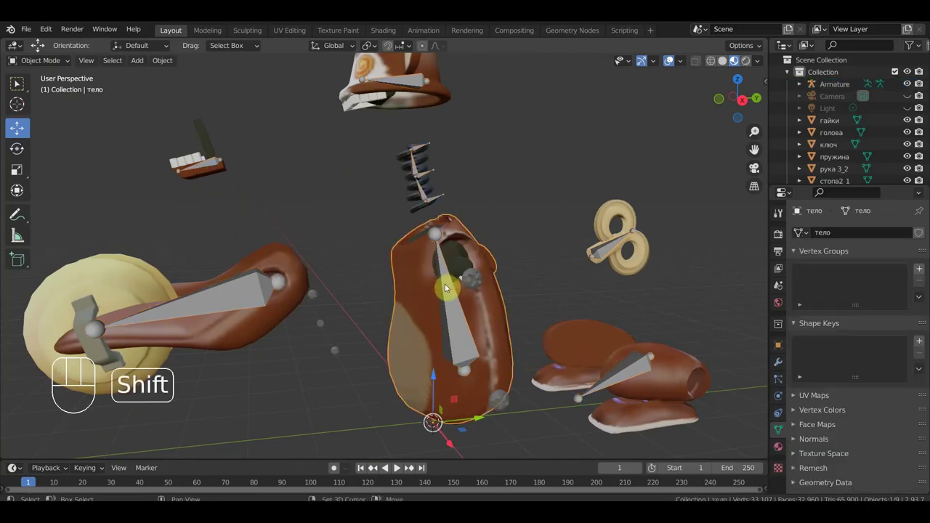
- Bind the body mesh to the armature with automatic weights
left_click(454, 290)
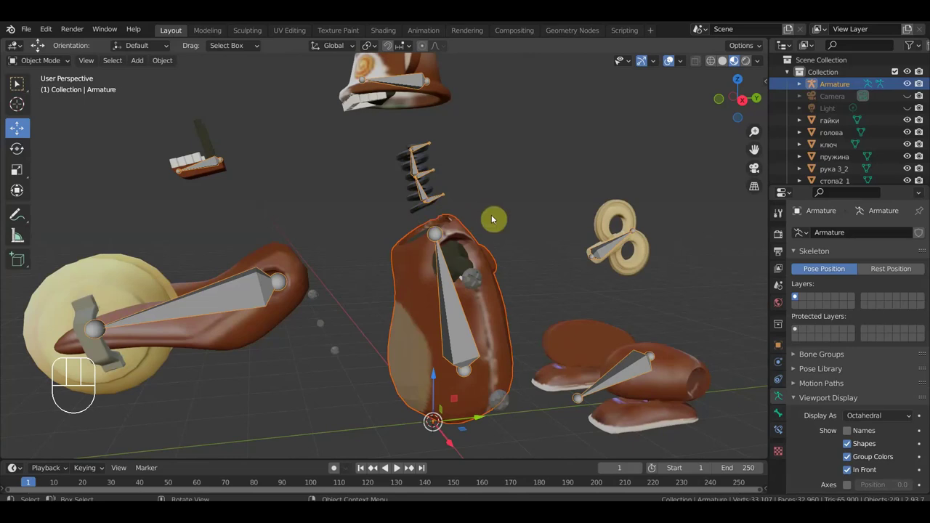
key("ctrl+p")
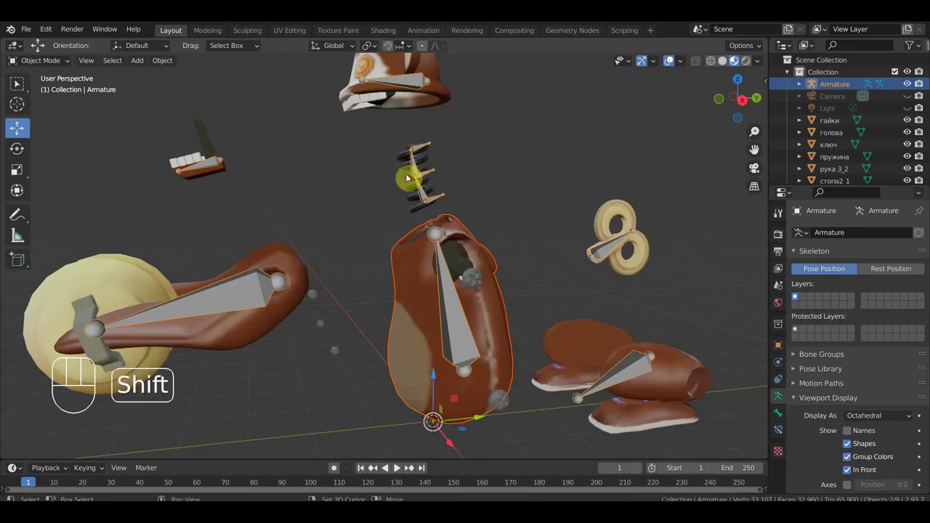
- Bind the spring mesh to the armature with automatic weights
left_click(408, 166)
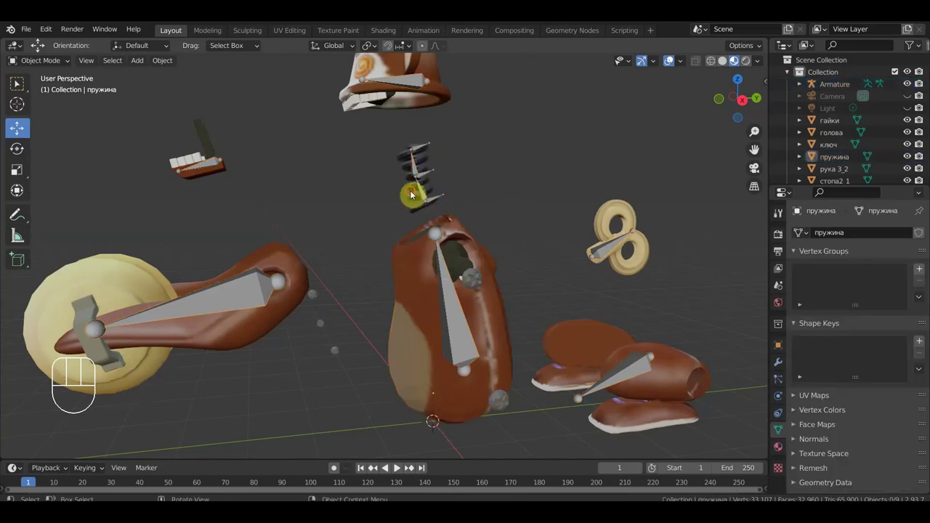
left_click(417, 191)
left_click(423, 263)
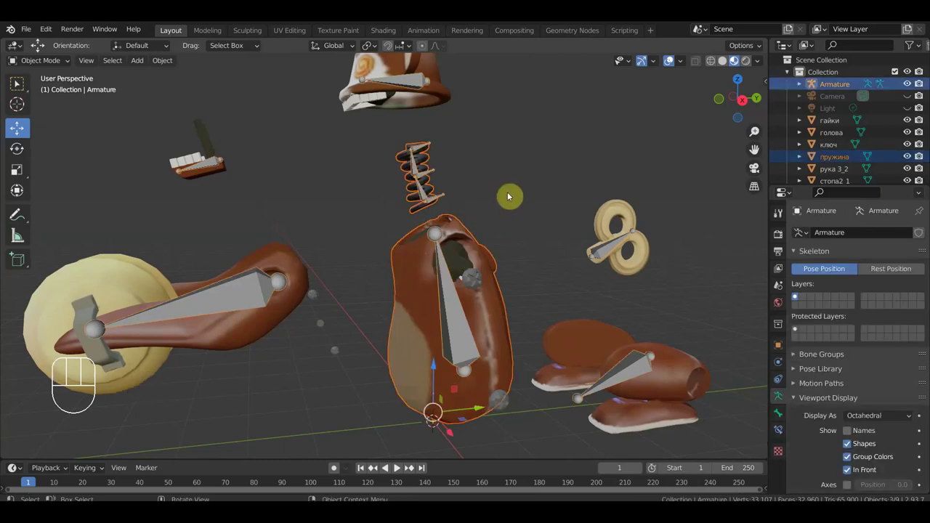
key("ctrl+p")
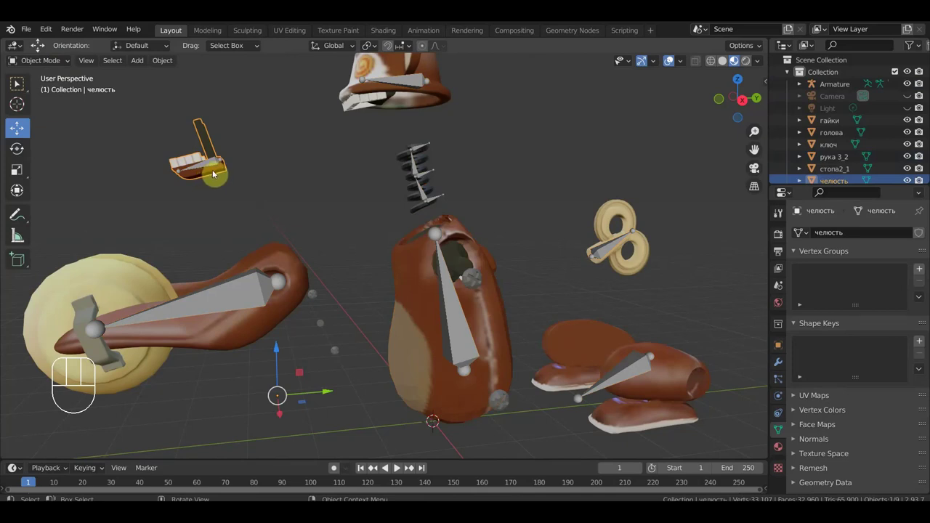
- Select the jaw with the armature and enter Pose Mode
left_click(434, 146)
left_click_drag(53, 63, 54, 105)
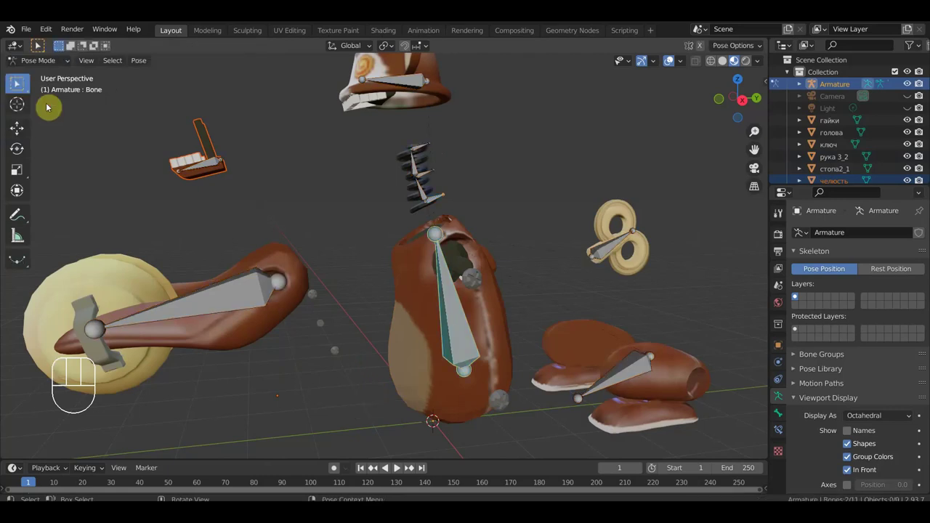
- Parent the jaw mesh to its jaw bone in Pose Mode
left_click(213, 163)
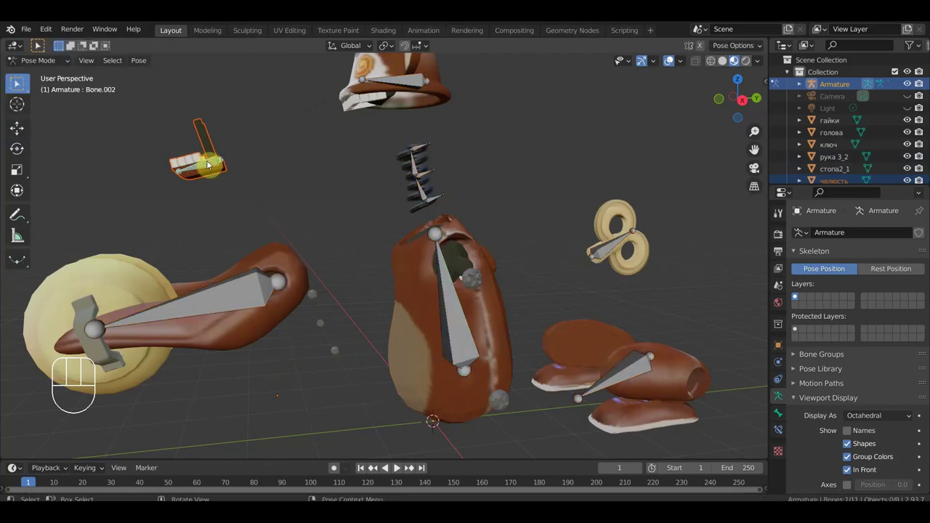
key("ctrl+p")
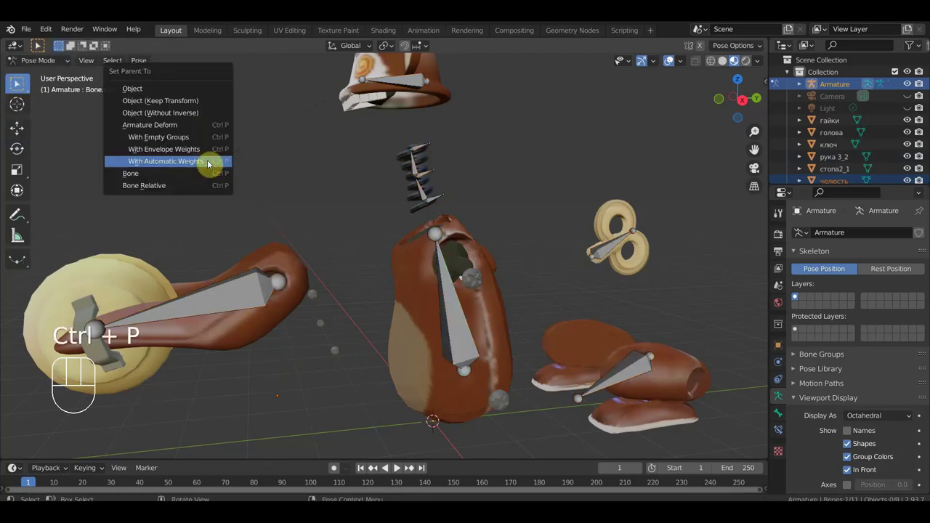
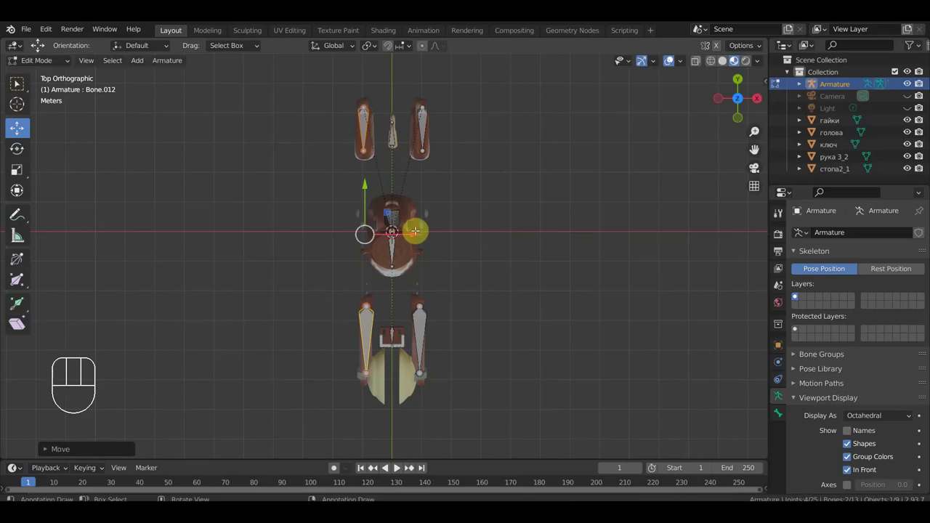
- Inspect the spring and armature, then parent the body mesh directly to an armature bone
left_click_drag(63, 62, 88, 96)
left_click_drag(458, 248, 368, 173)
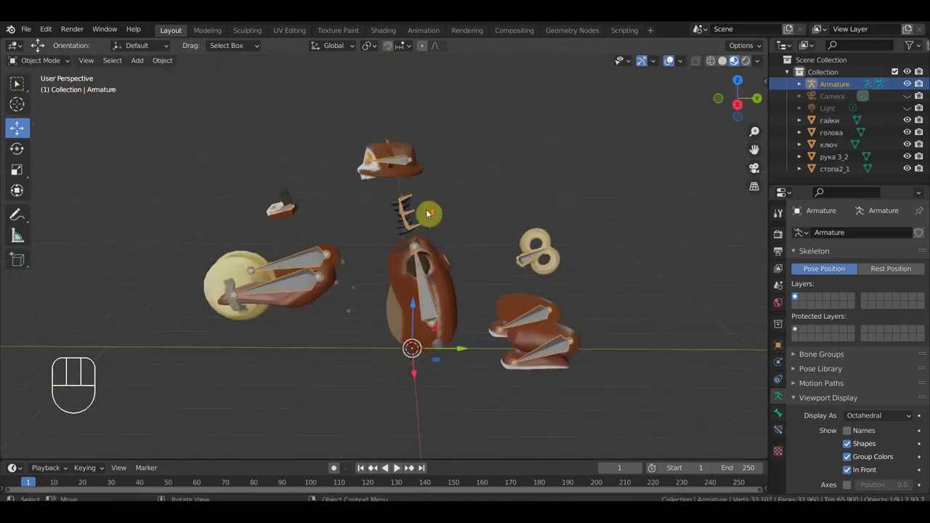
left_click(406, 186)
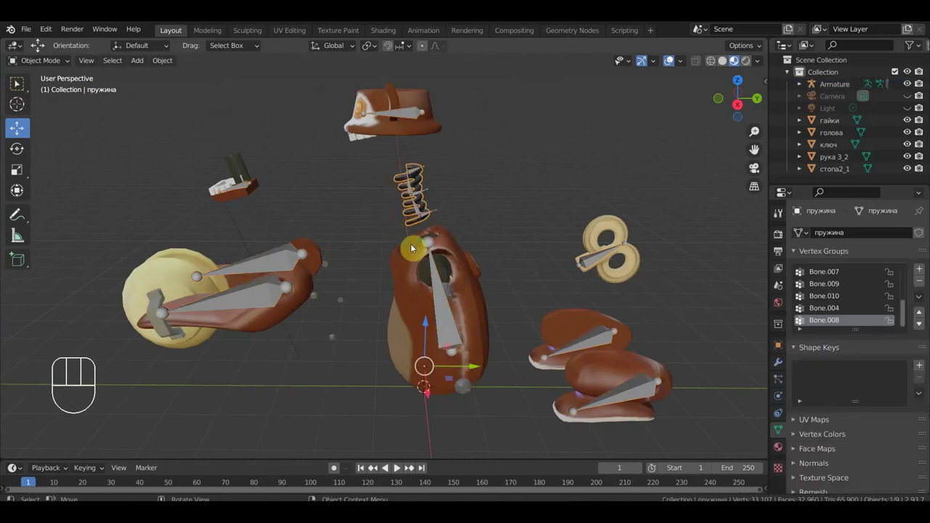
left_click(458, 244)
left_click_drag(433, 242, 490, 212)
key("ctrl+p")
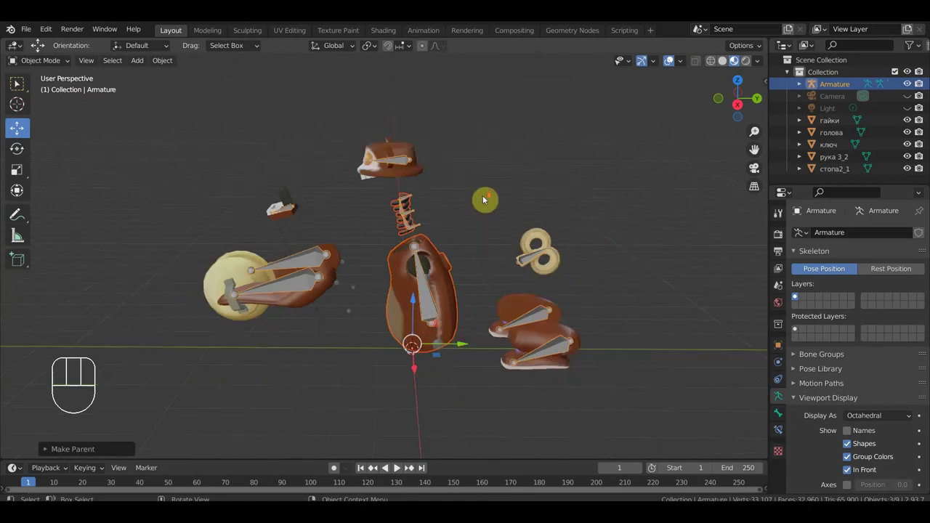
- Orbit the exploded monkey parts to a lower viewing angle
middle_click(507, 186)
left_click_drag(508, 185, 542, 202)
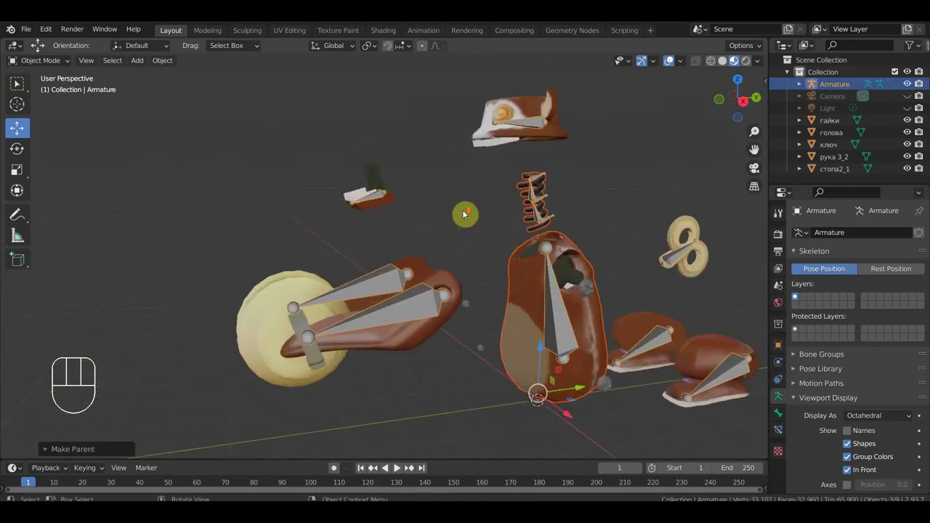
left_click_drag(377, 209, 352, 204)
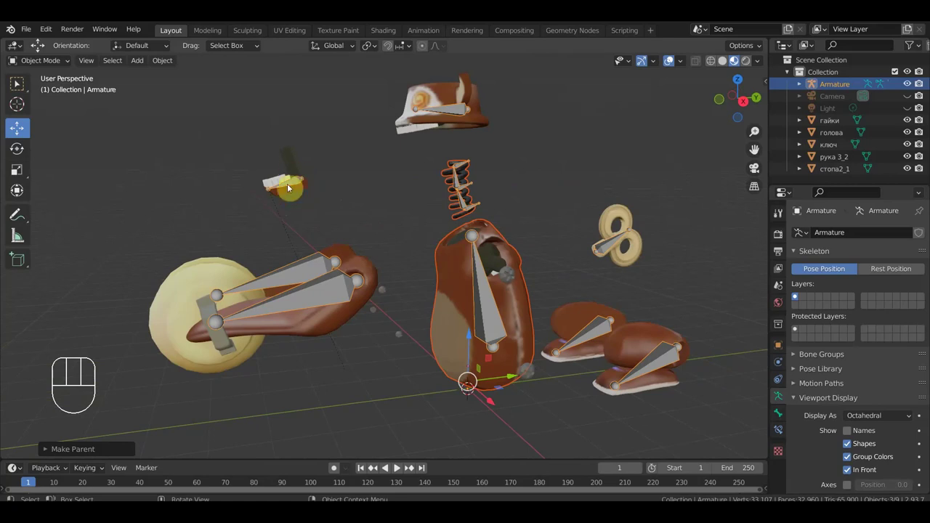
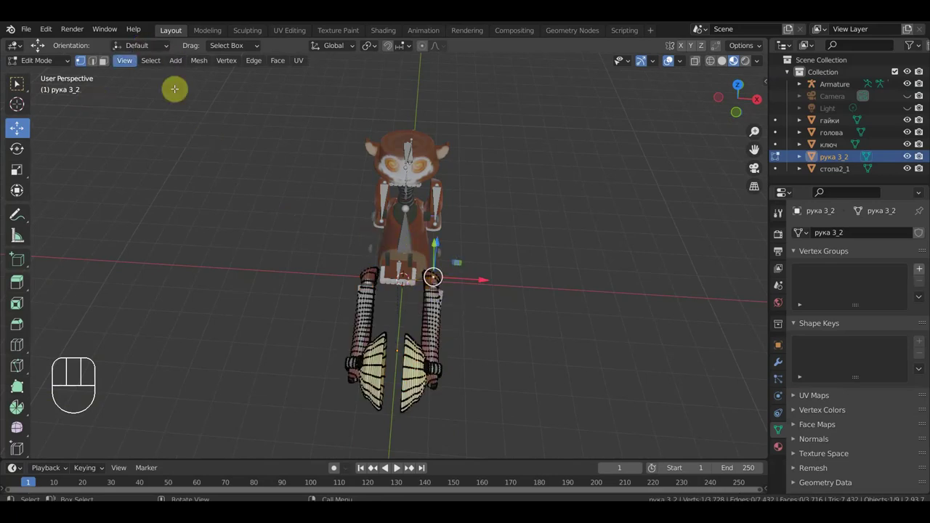
- Separate one arm's linked geometry from рука 3_2 into the new object рука 3_2.001
key("l")
key("p")
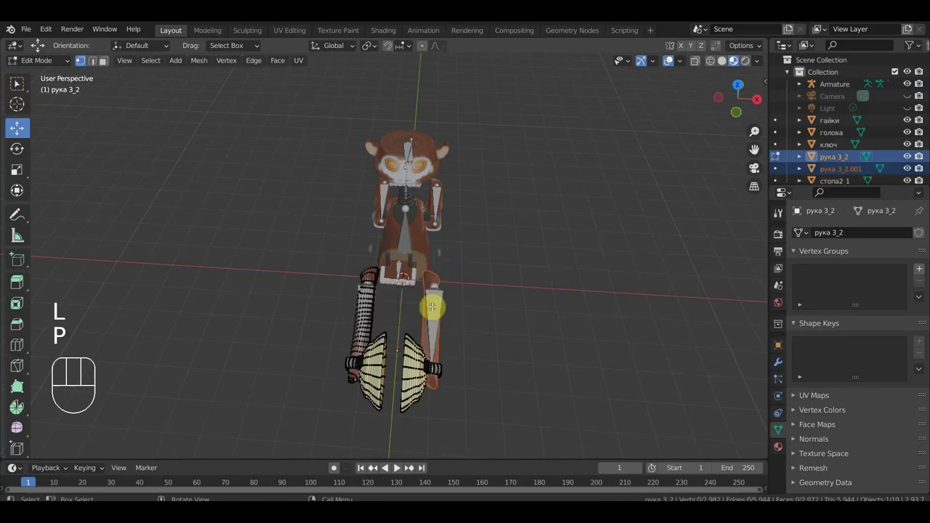
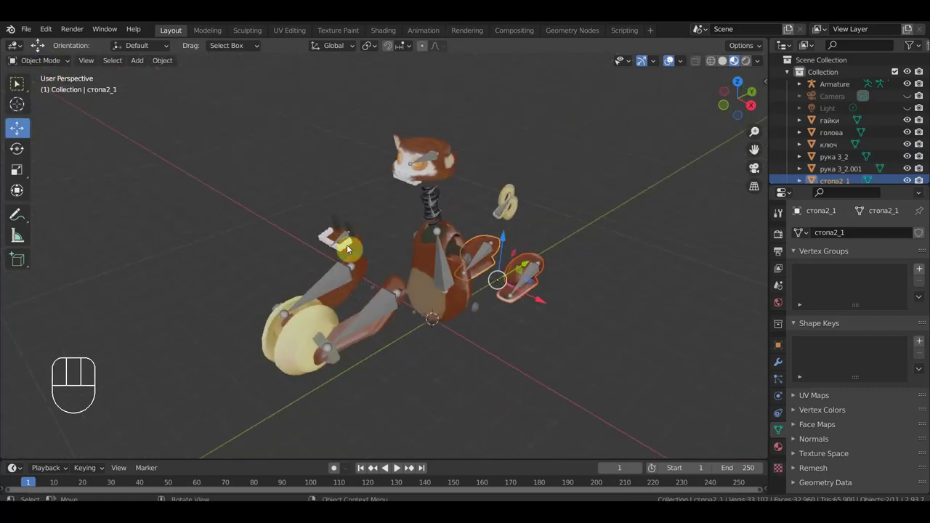
- Parent the detached arm piece to its arm bone in Pose Mode
left_click_drag(363, 245, 397, 206)
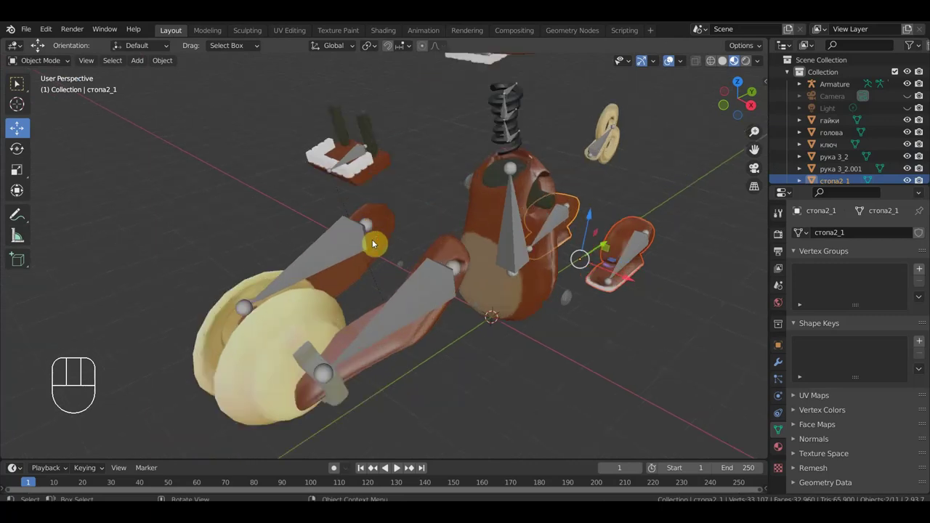
left_click(389, 219)
left_click(351, 243)
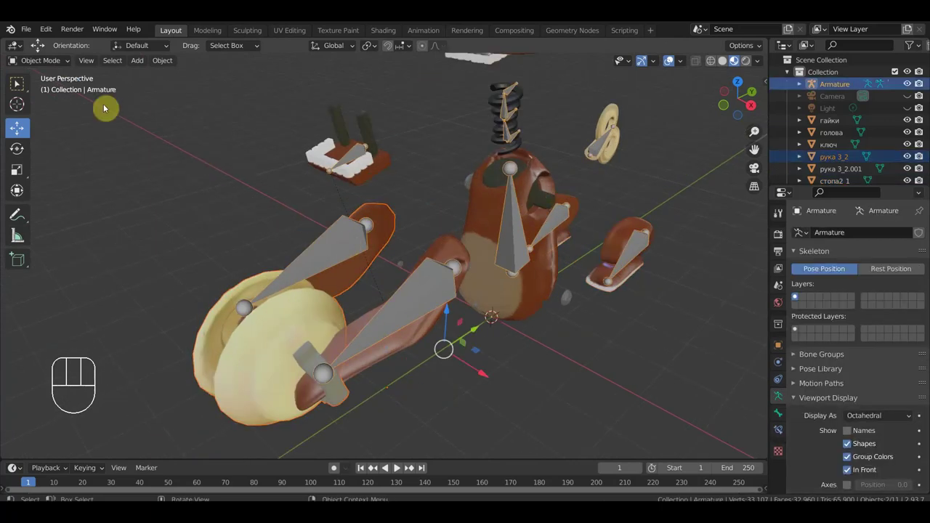
left_click_drag(53, 61, 96, 132)
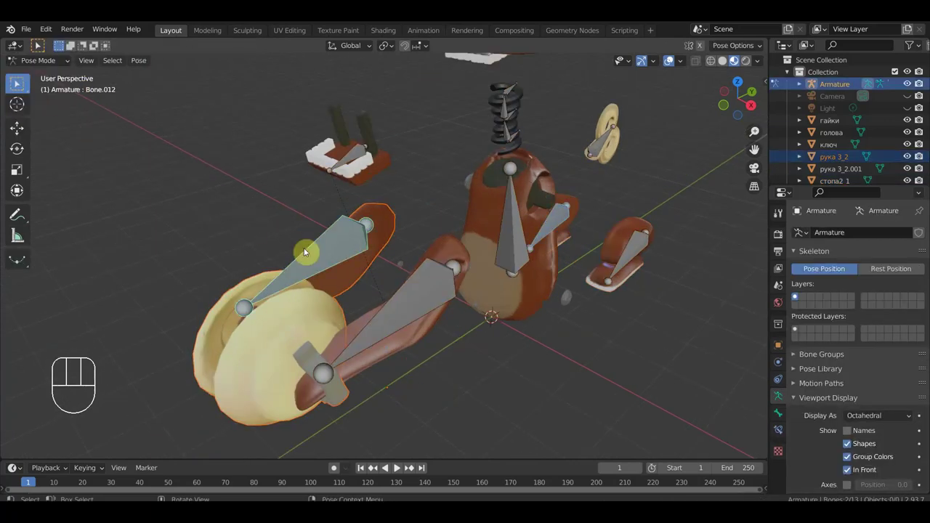
key("ctrl+p")
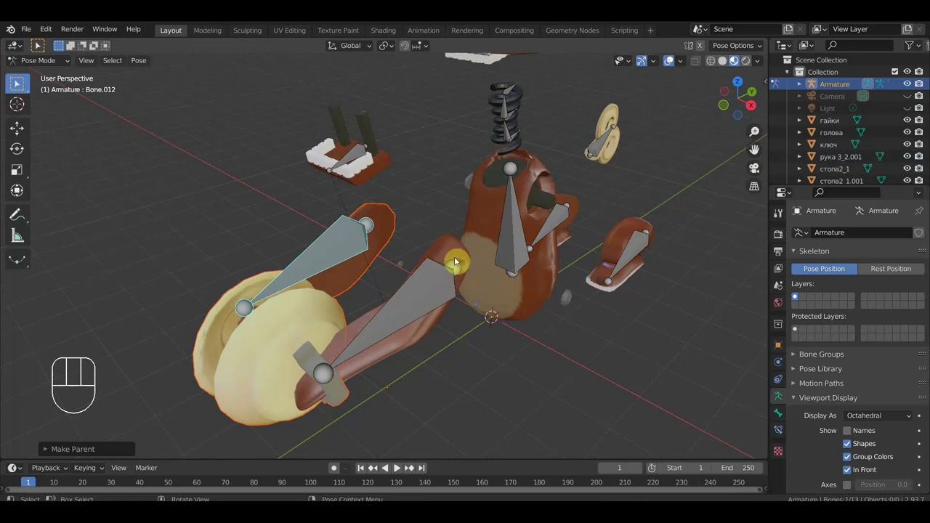
- Pick the other arm bone Bone.004 and undo the misplaced parenting attempt
left_click(461, 259)
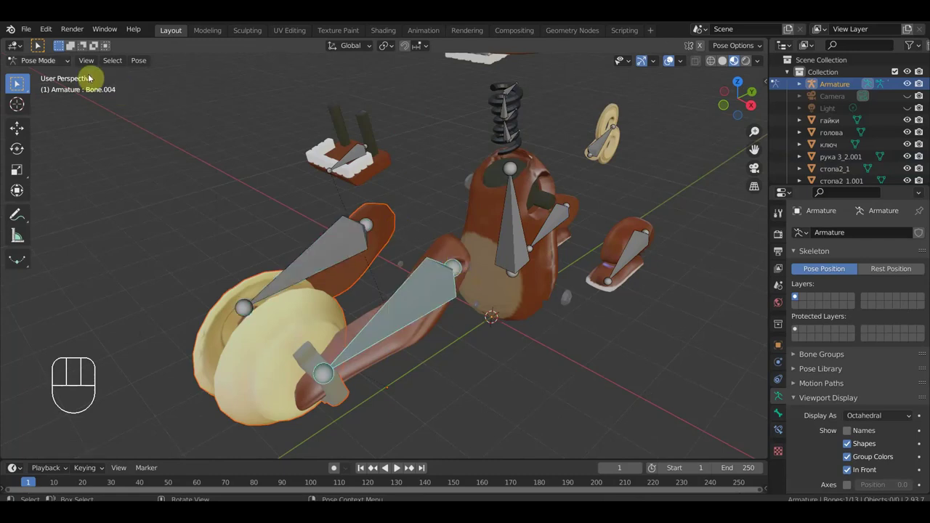
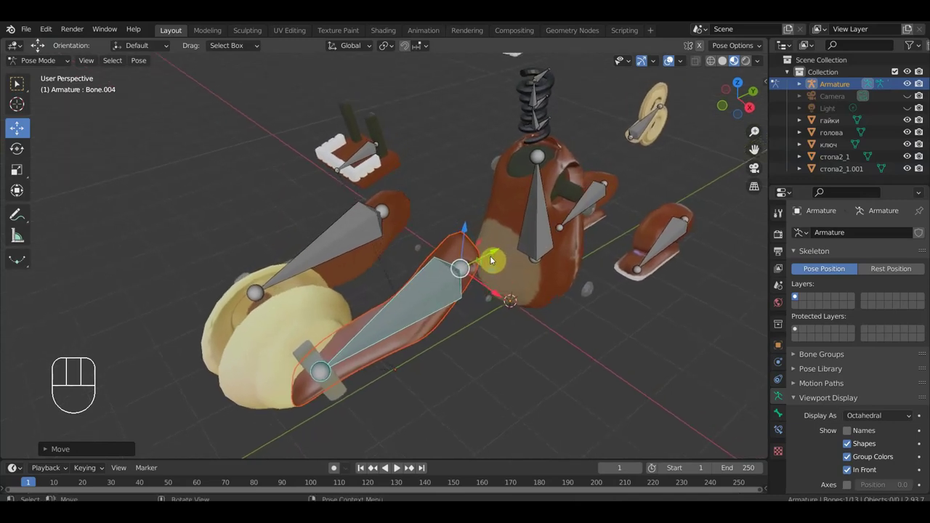
key("ctrl+z")
key("ctrl+z")
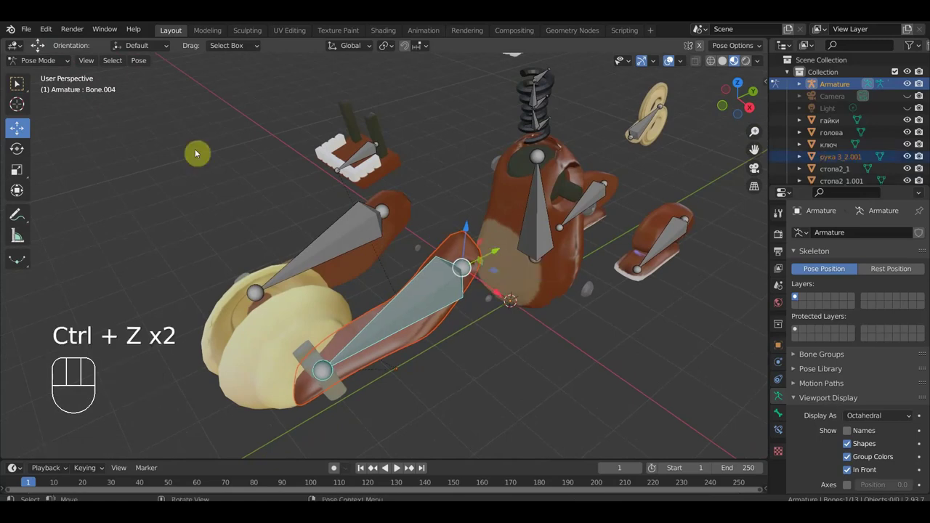
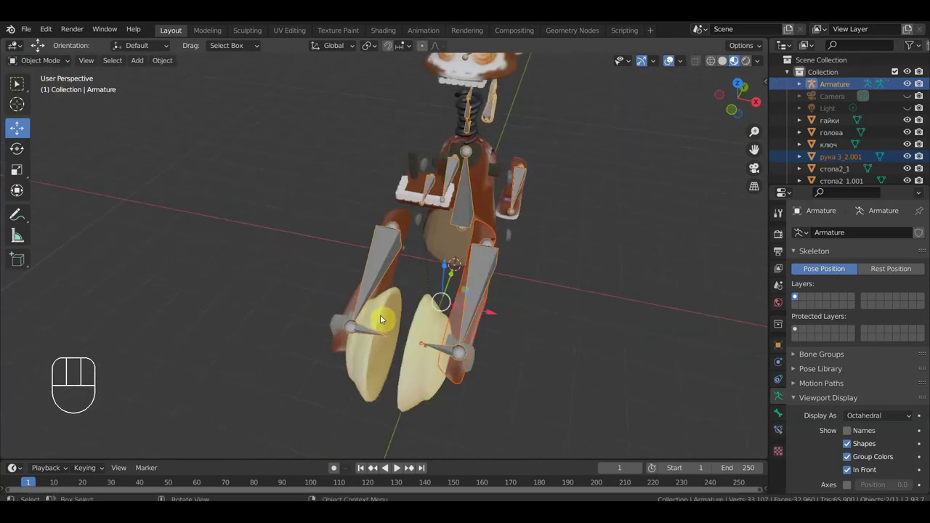
- Parent the split-off cymbal piece to its cymbal bone in Pose Mode
left_click(391, 316)
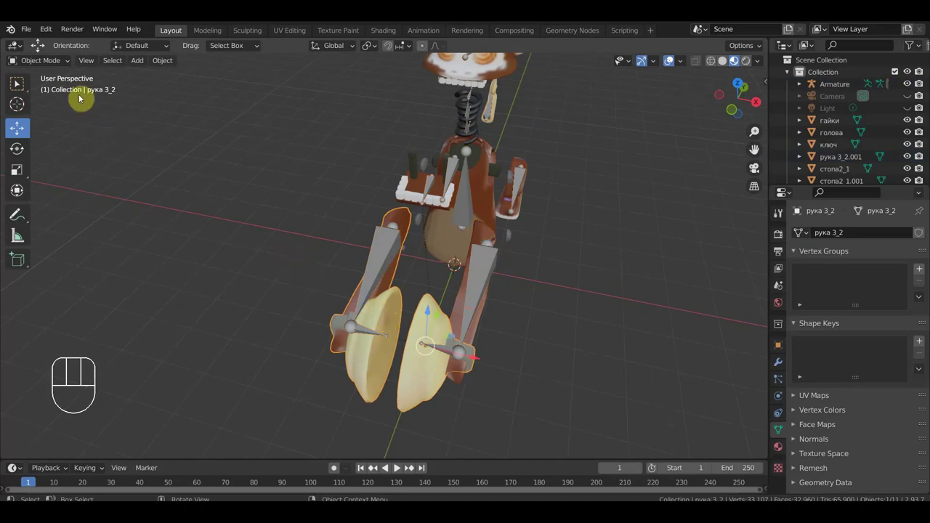
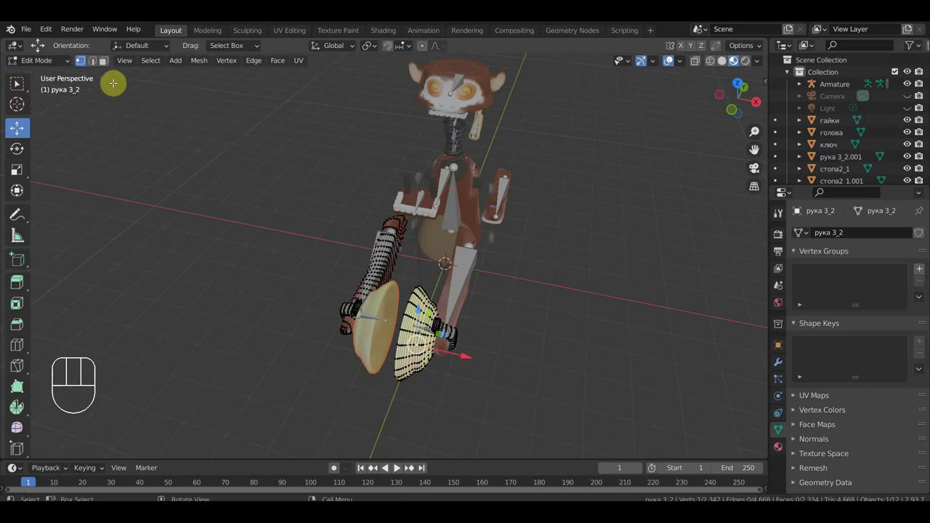
left_click_drag(49, 63, 65, 95)
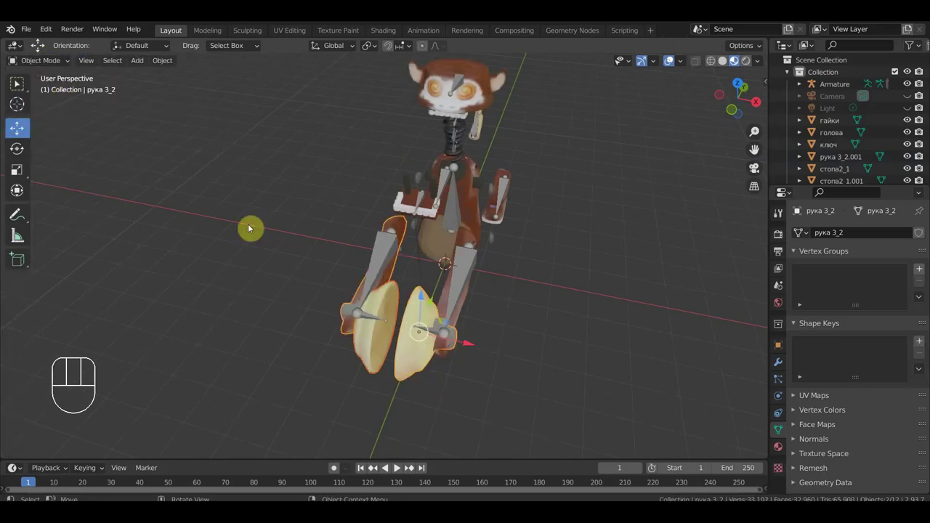
left_click(392, 305)
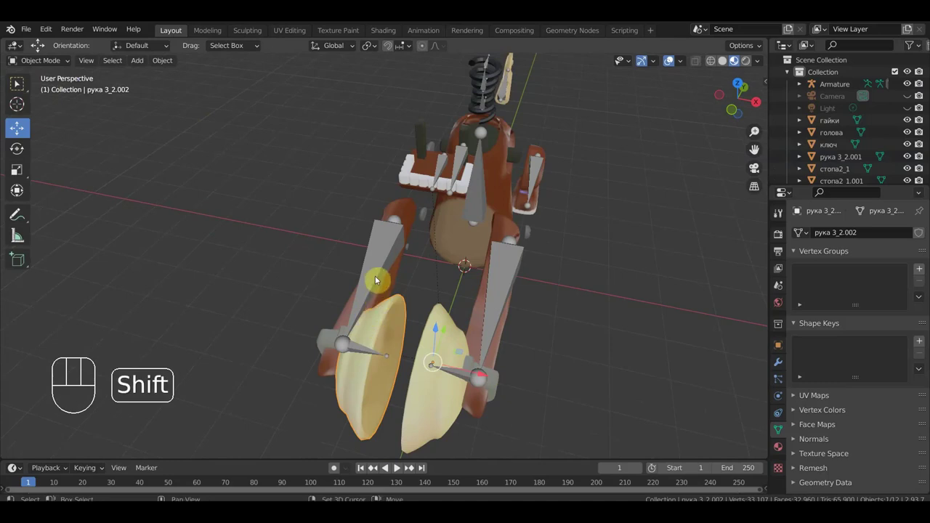
left_click(382, 272)
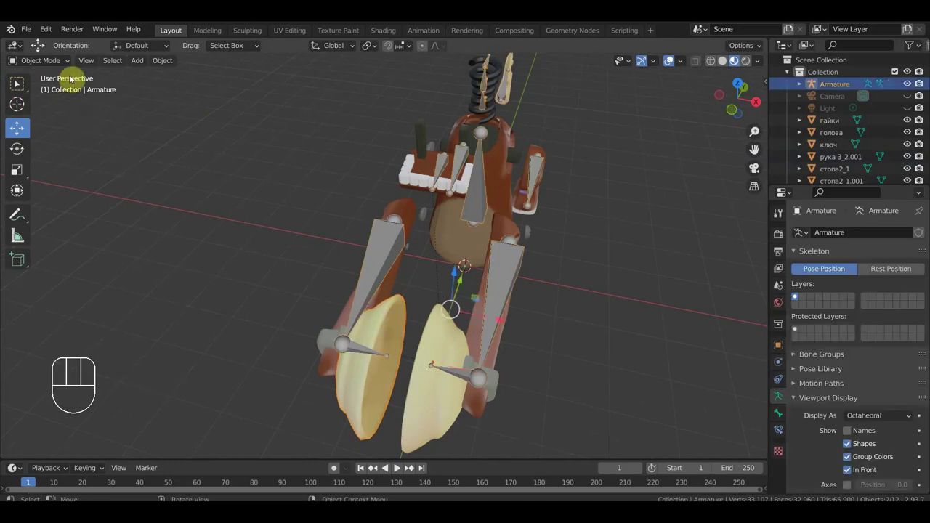
left_click_drag(61, 64, 63, 103)
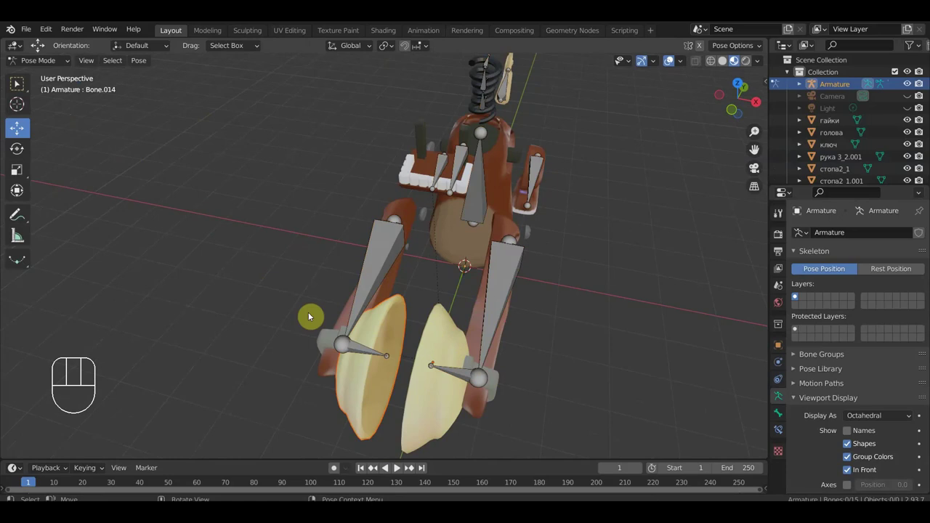
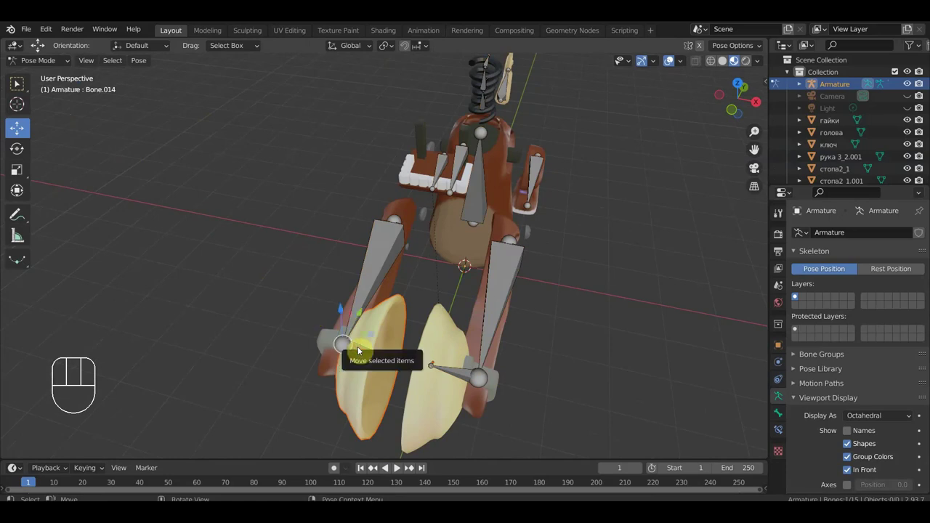
key("ctrl+p")
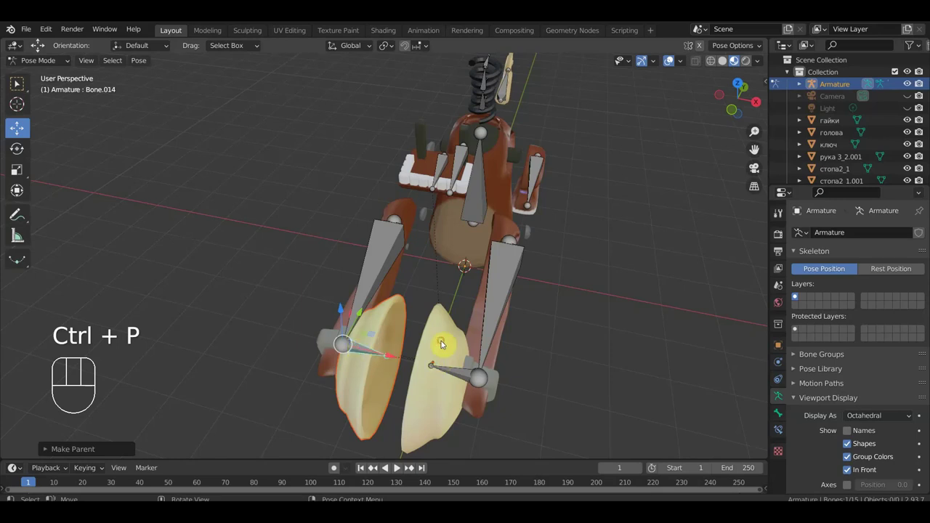
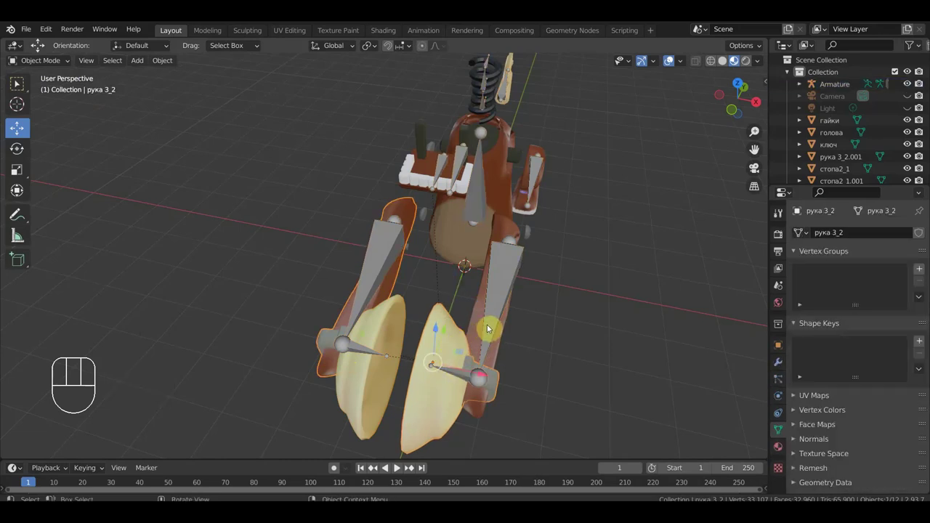
- Select the other arm piece with the right cymbal bone and undo the stray change
left_click_drag(492, 332, 499, 350)
left_click(507, 326)
left_click_drag(55, 67, 69, 111)
left_click(468, 386)
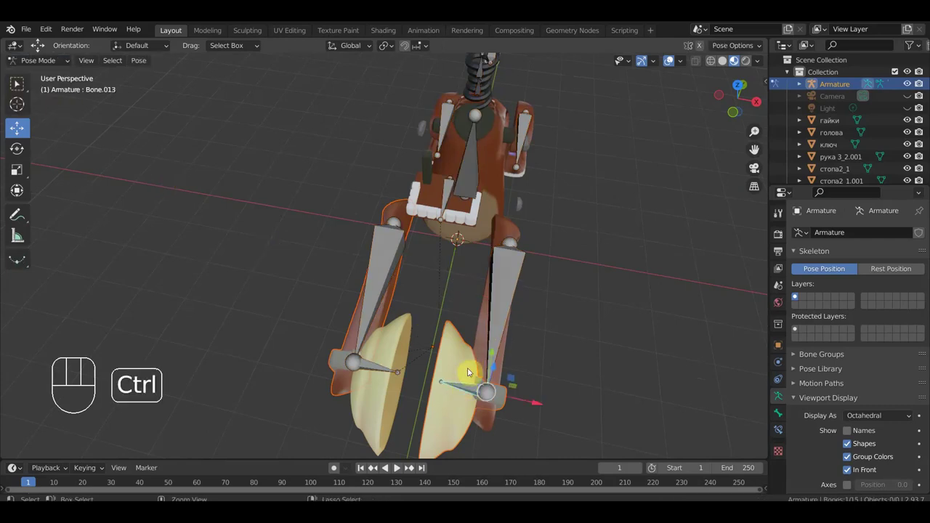
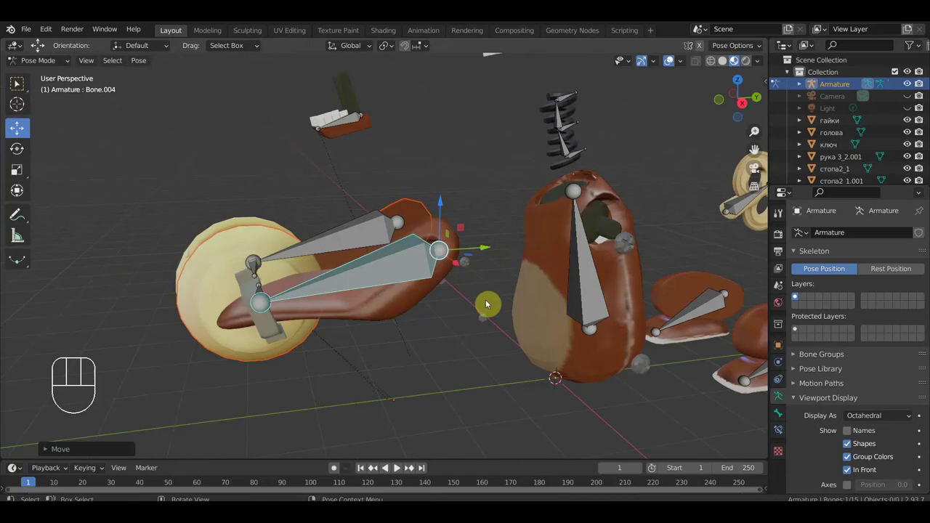
key("ctrl+z")
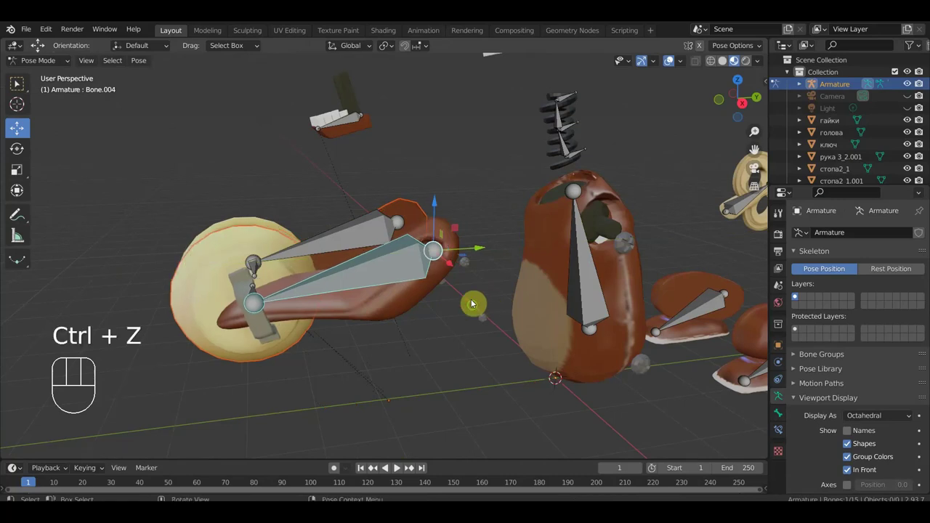
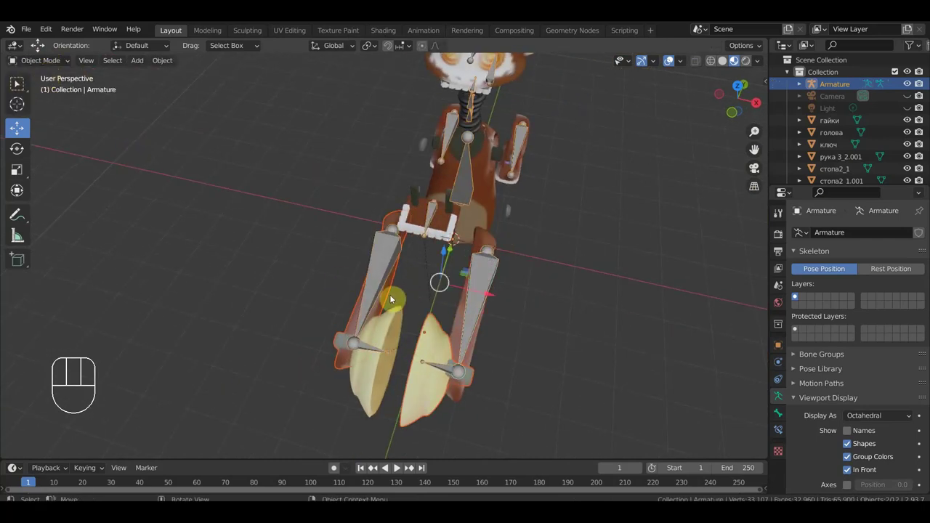
- Separate the linked cymbal geometry from рука 3_2.001 into the object рука 3_2.003
left_click(464, 322)
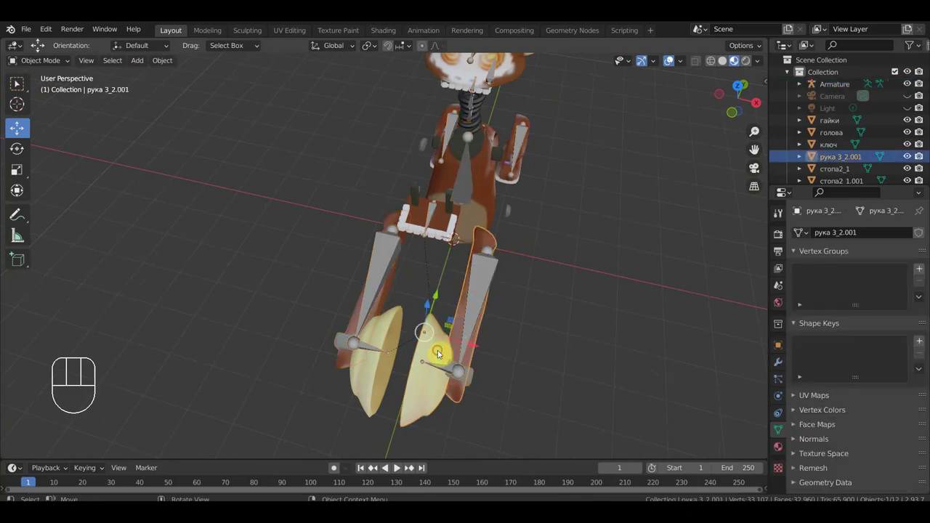
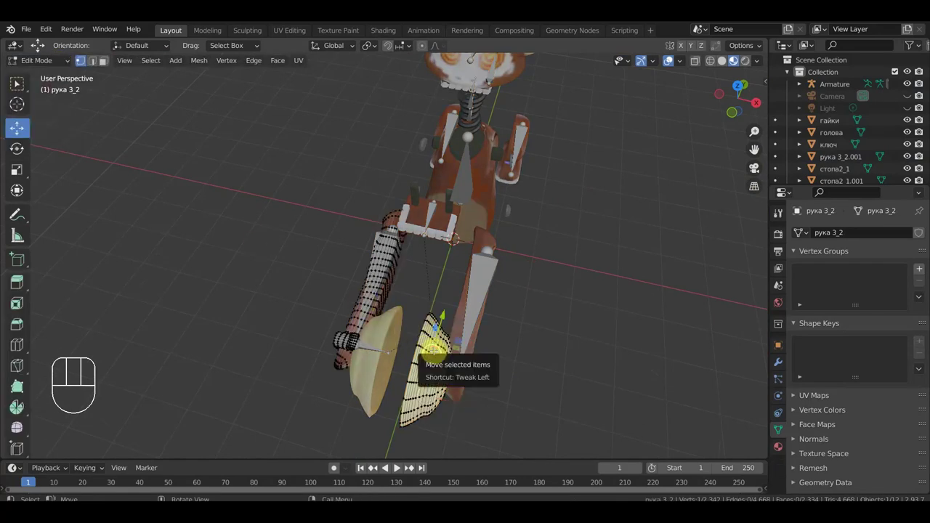
key("l")
key("p")
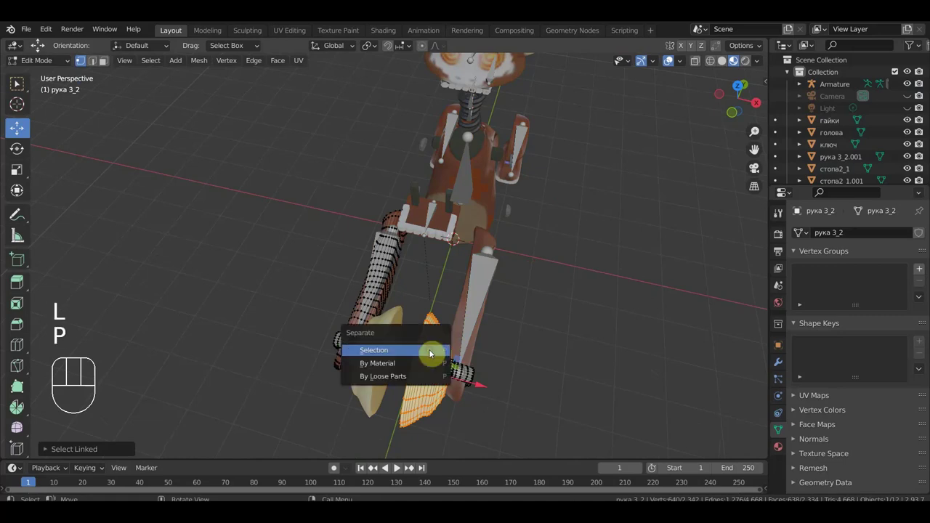
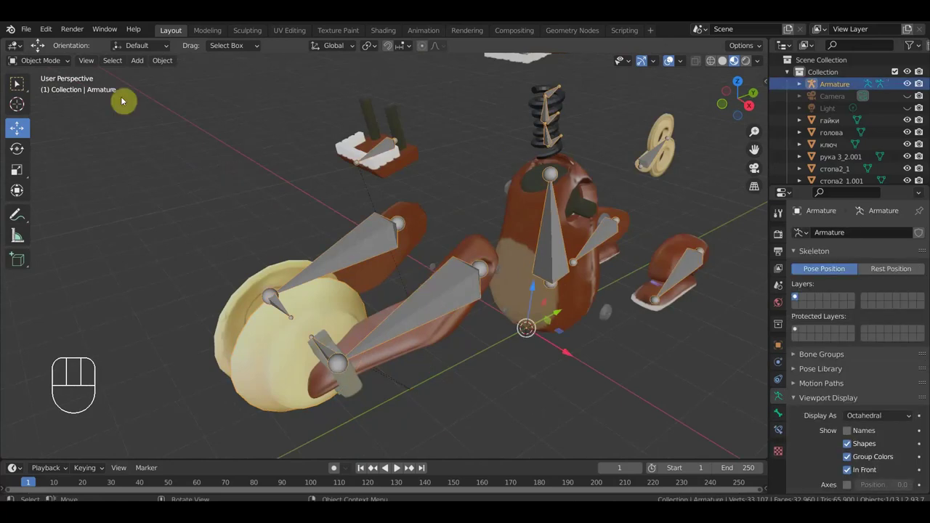
- Select the right cymbal piece together with the armature for posing
middle_click(340, 321)
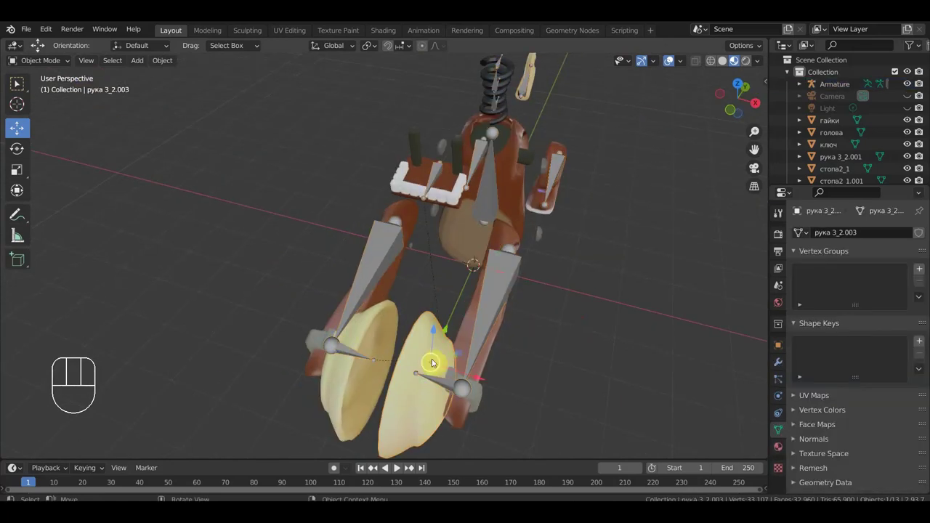
left_click(486, 351)
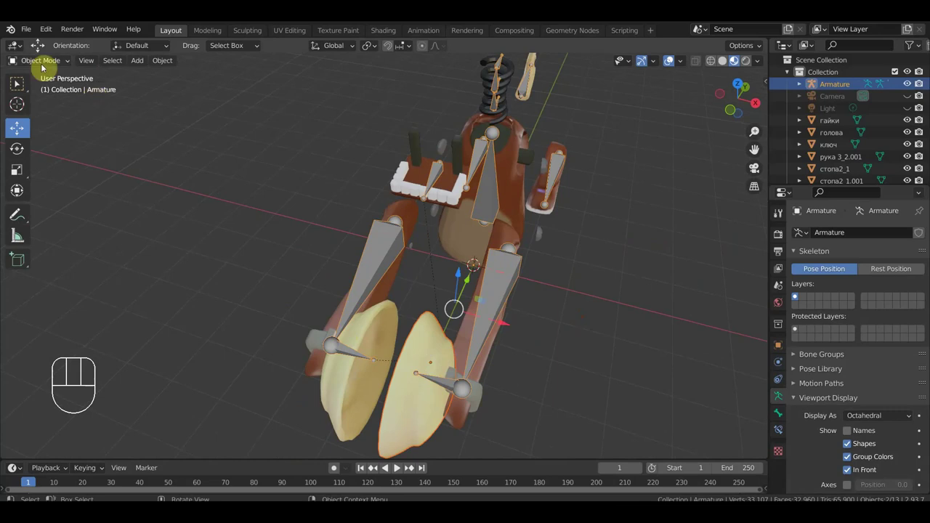
left_click(46, 63)
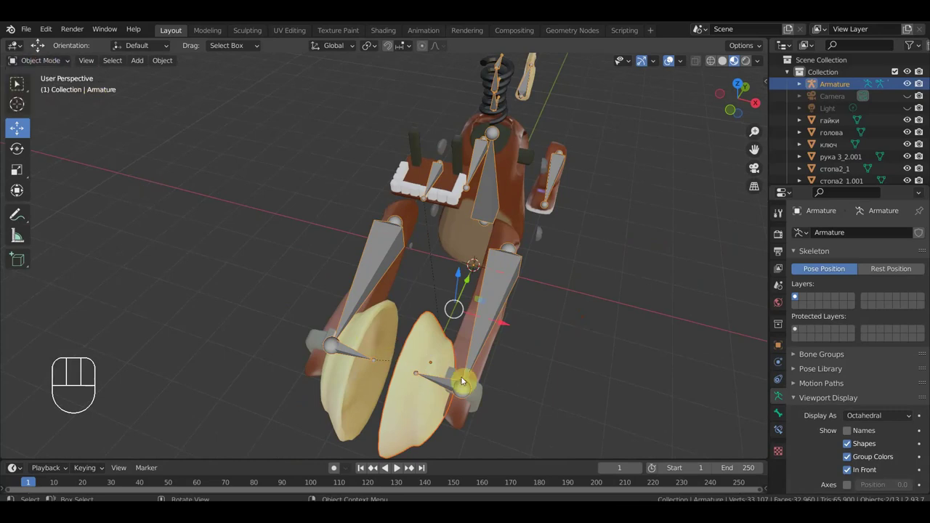
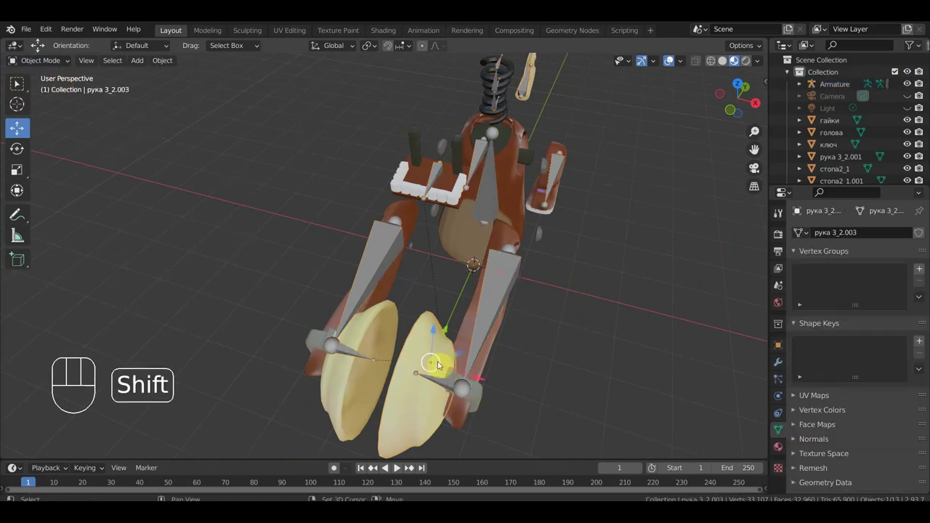
left_click(441, 380)
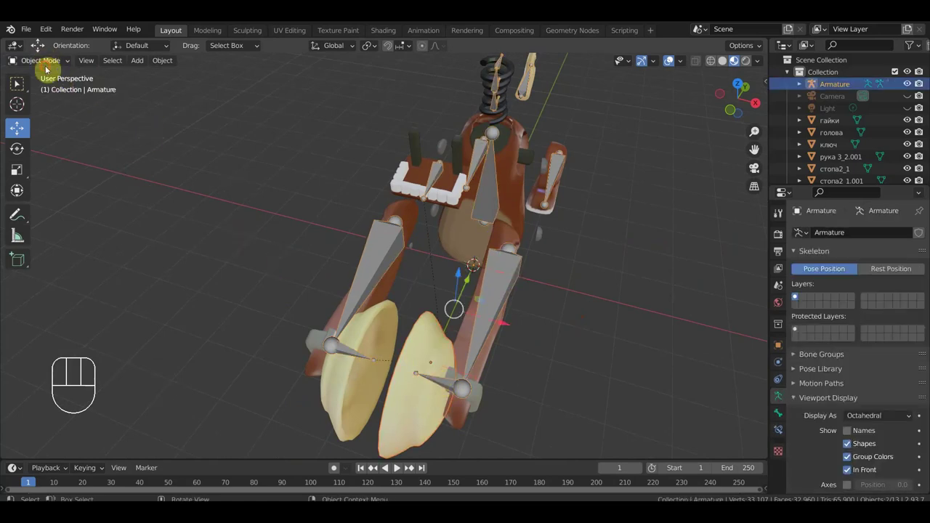
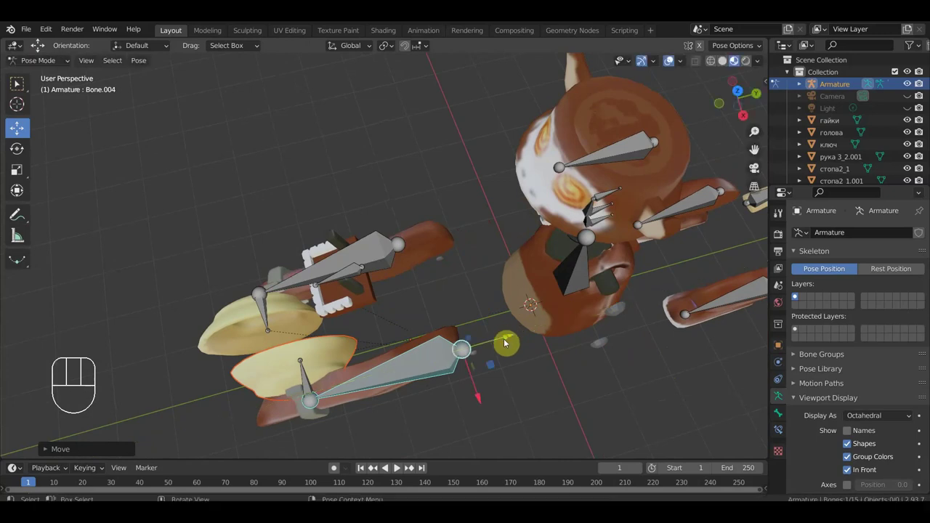
- Return the armature to Object Mode and orbit to view the arms and cymbals
key("ctrl+z")
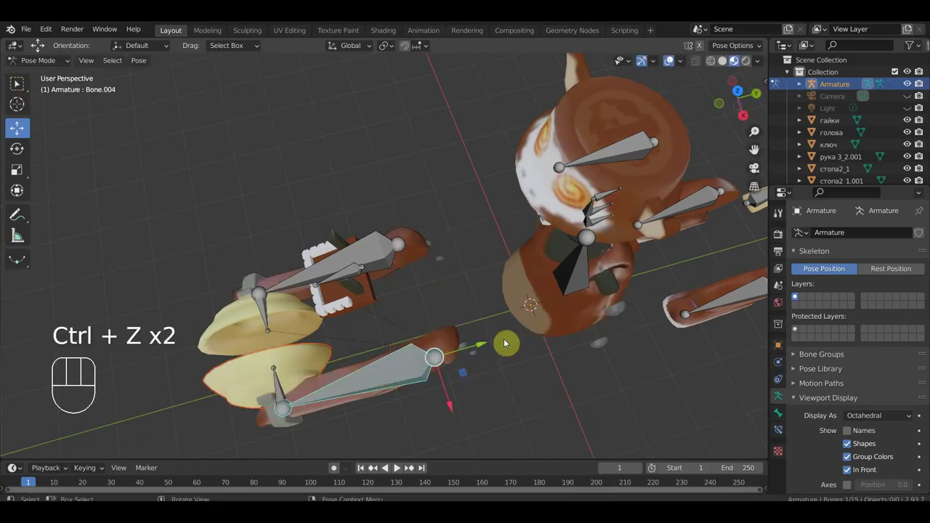
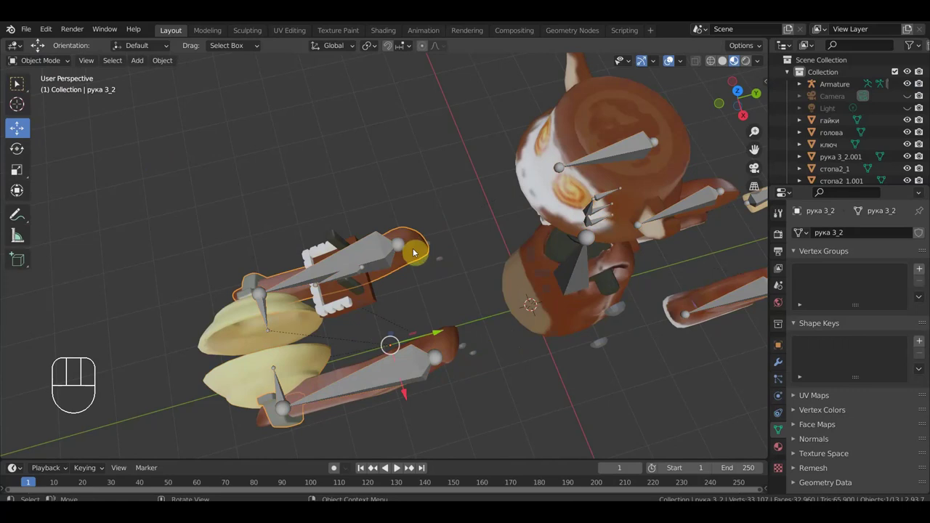
left_click_drag(330, 396, 377, 336)
left_click_drag(395, 347, 374, 343)
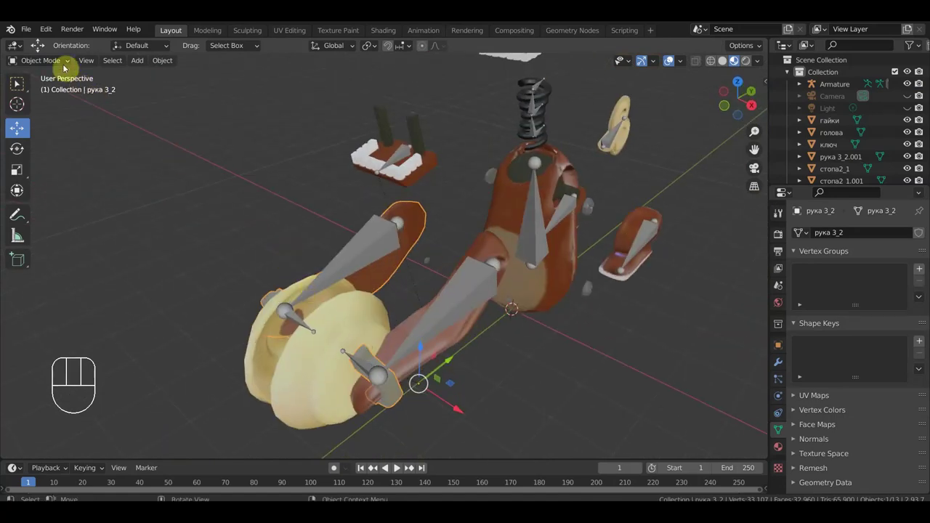
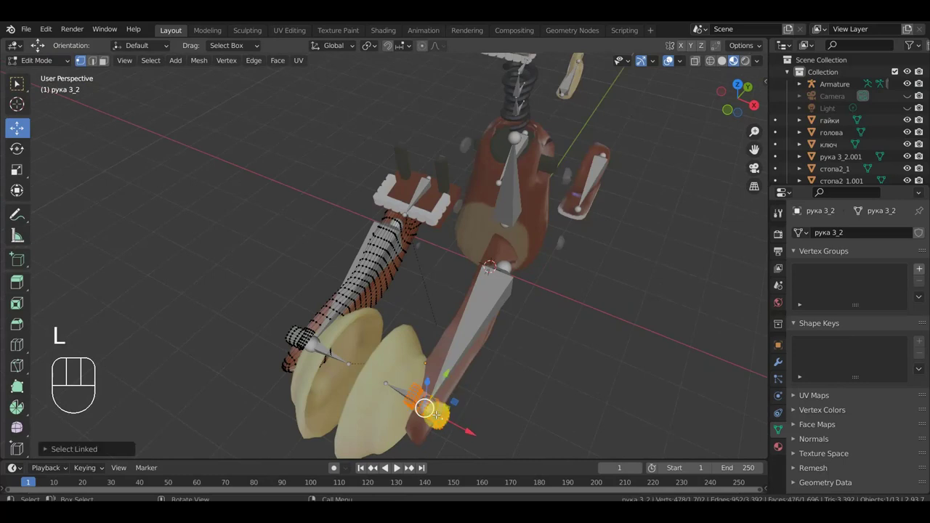
- Separate the cymbal-holding hand and further parts from the left arm mesh рука 3_2
key("p")
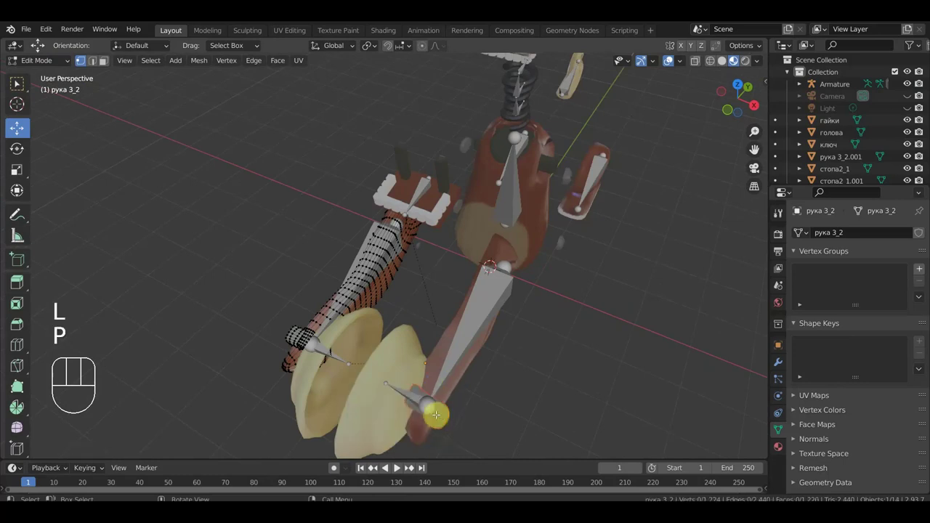
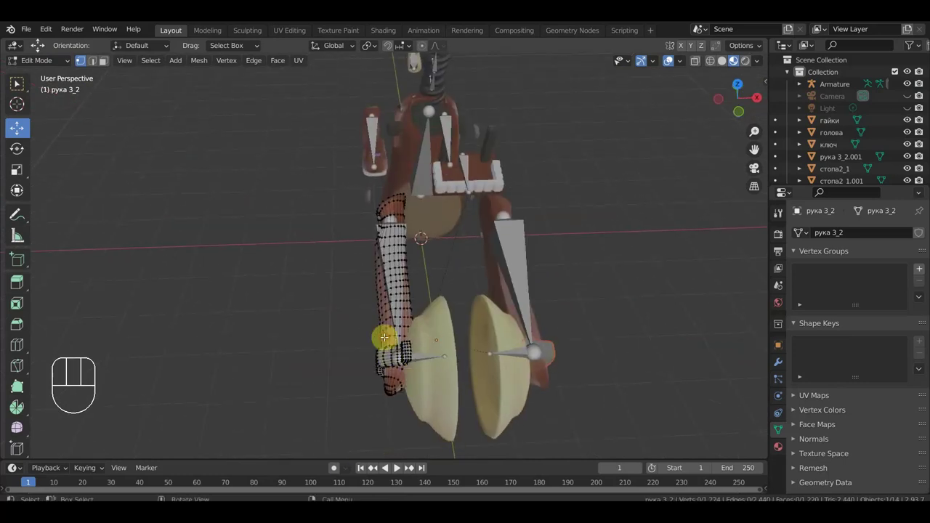
key("p")
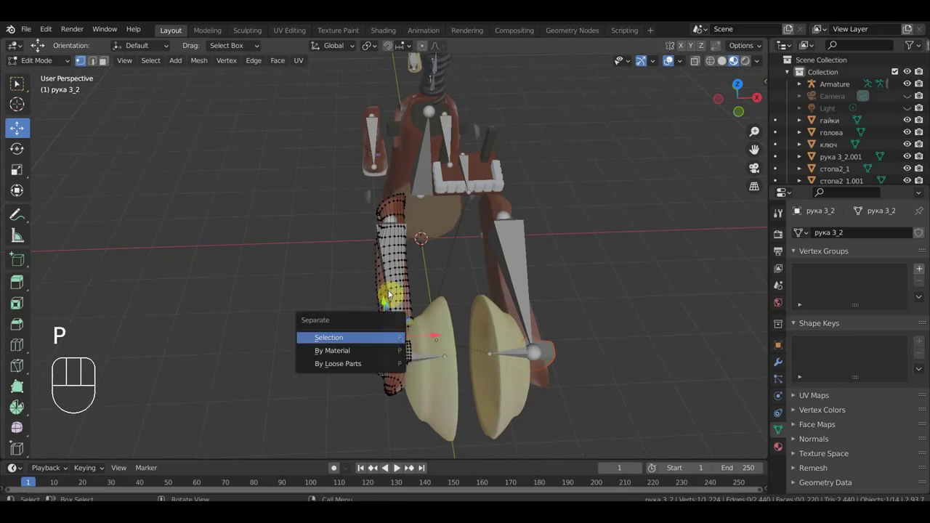
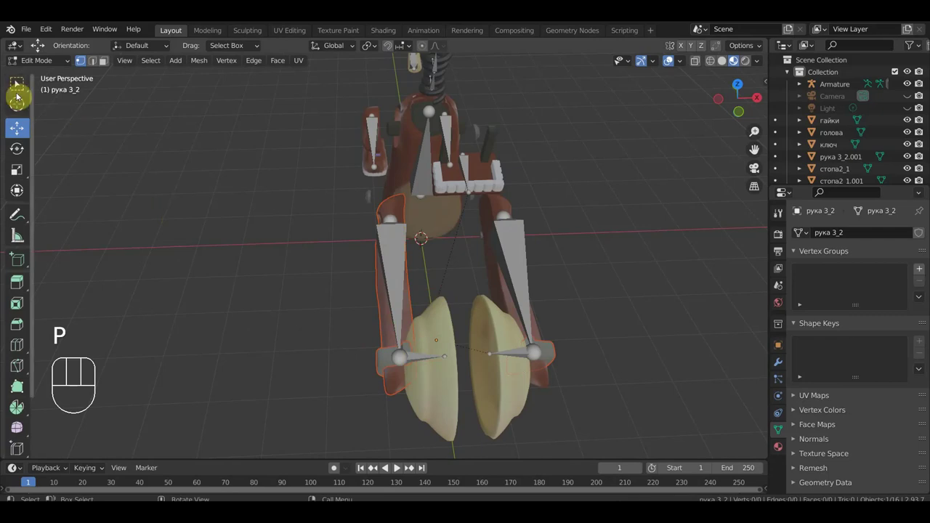
left_click_drag(39, 63, 48, 80)
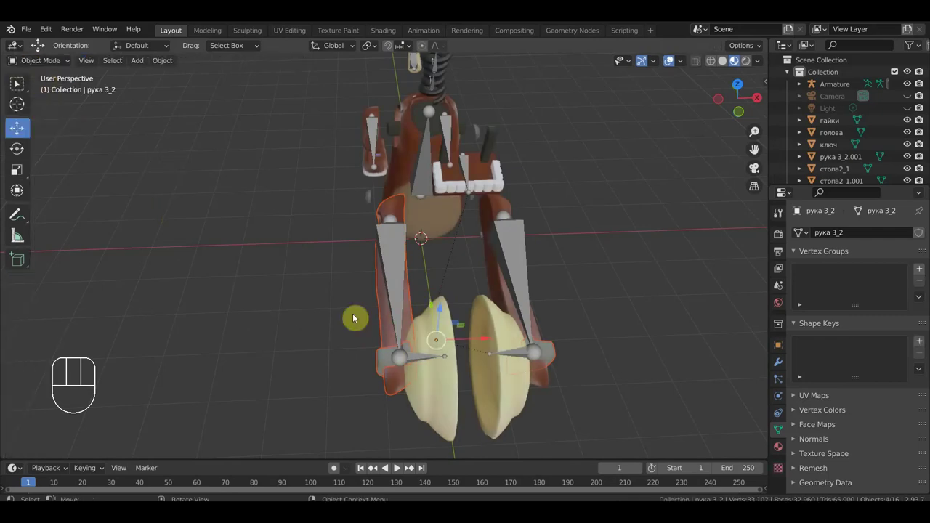
- Select the separated left cymbal hand piece together with the armature
left_click(452, 396)
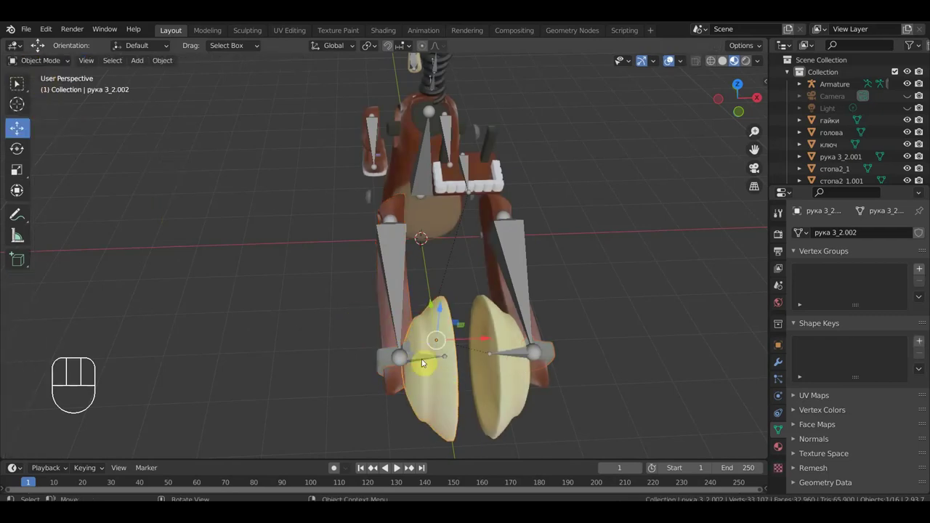
left_click(386, 367)
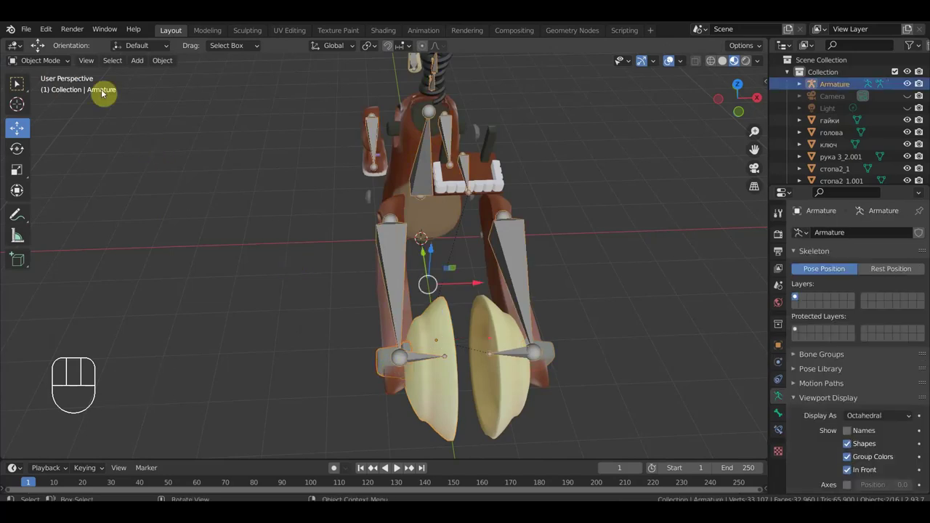
- Select bone Bone.014 in pose mode and bring up Bone parenting for the left cymbal hand piece
left_click(49, 67)
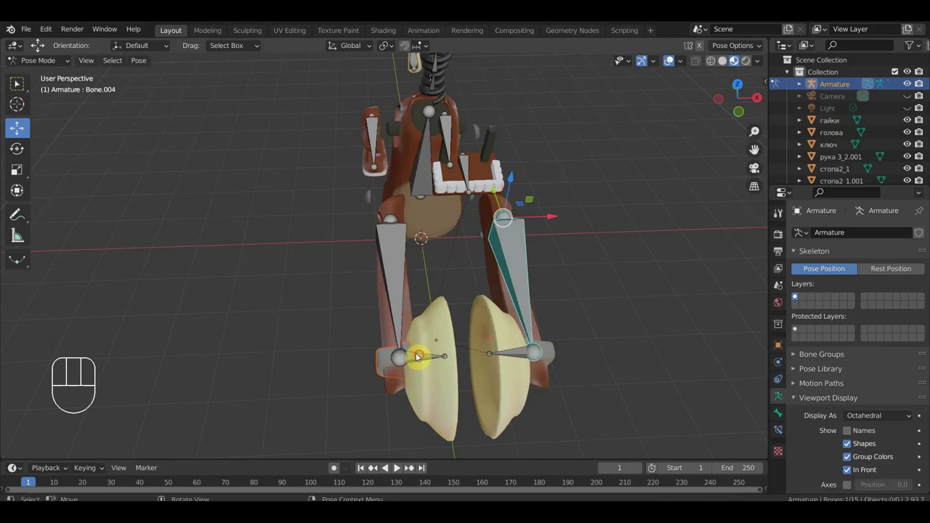
left_click(425, 356)
key("ctrl+p")
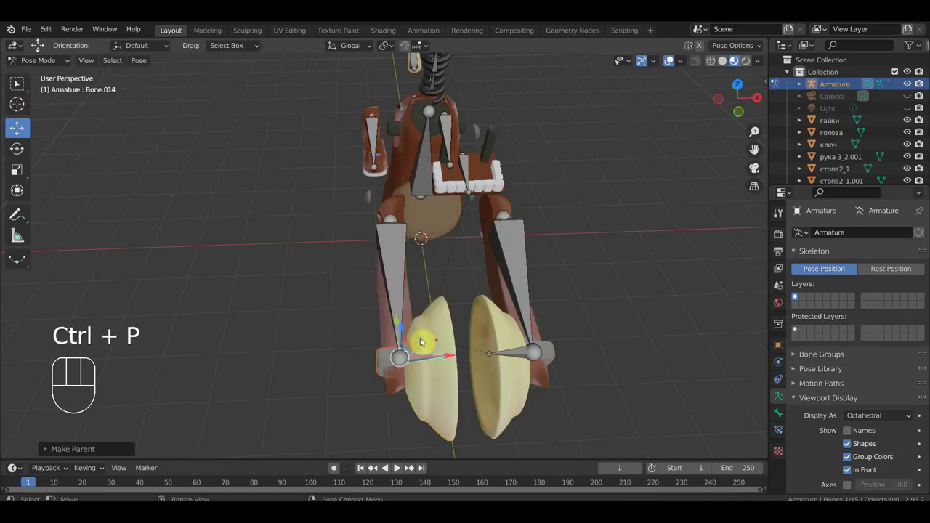
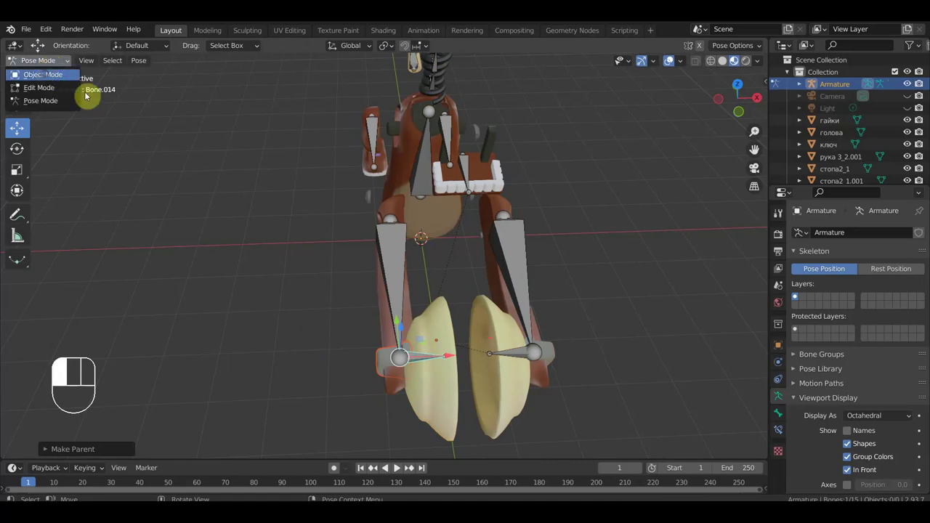
left_click(453, 334)
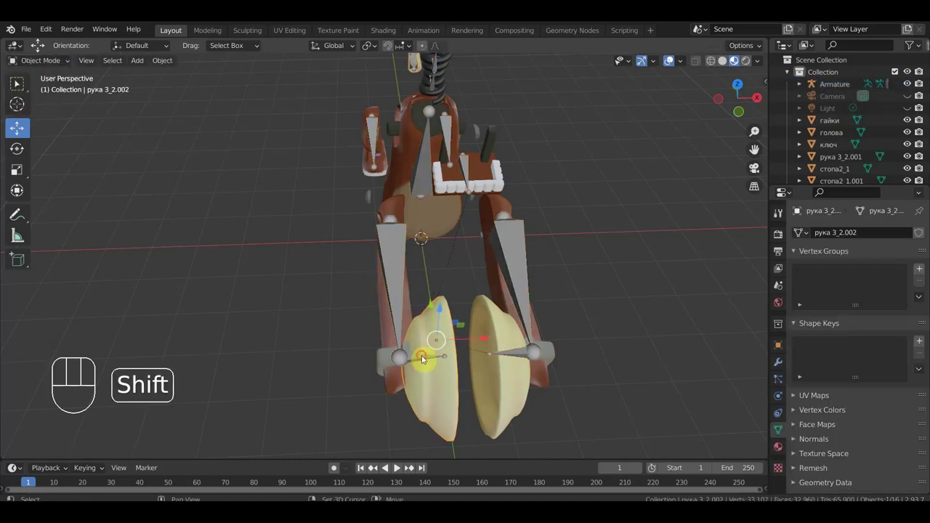
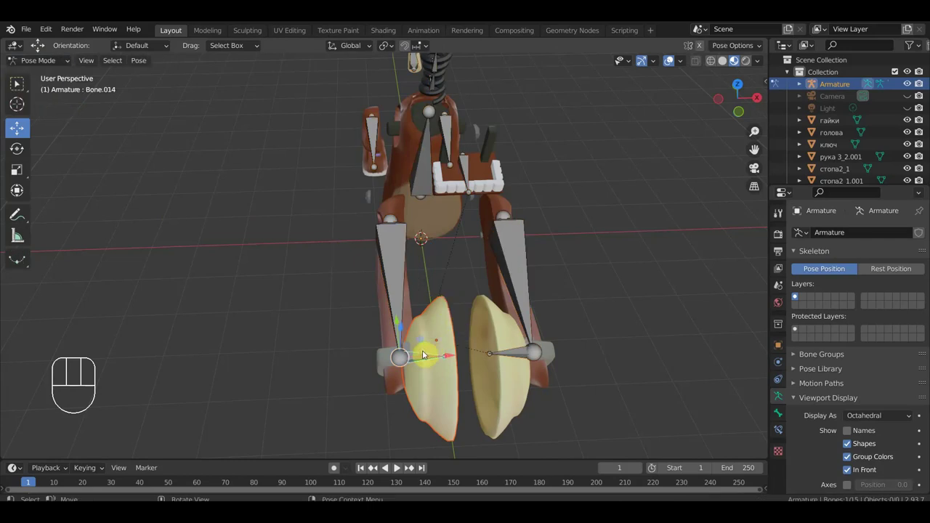
key("ctrl+p")
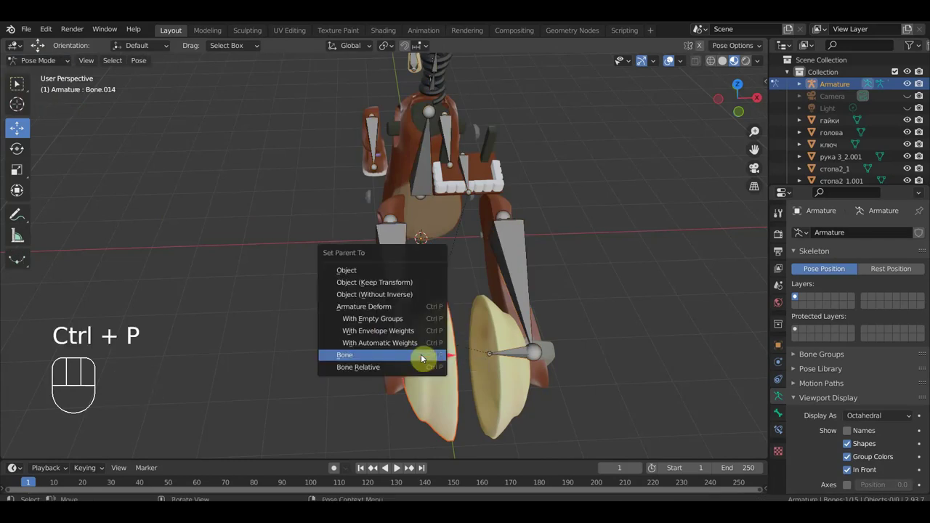
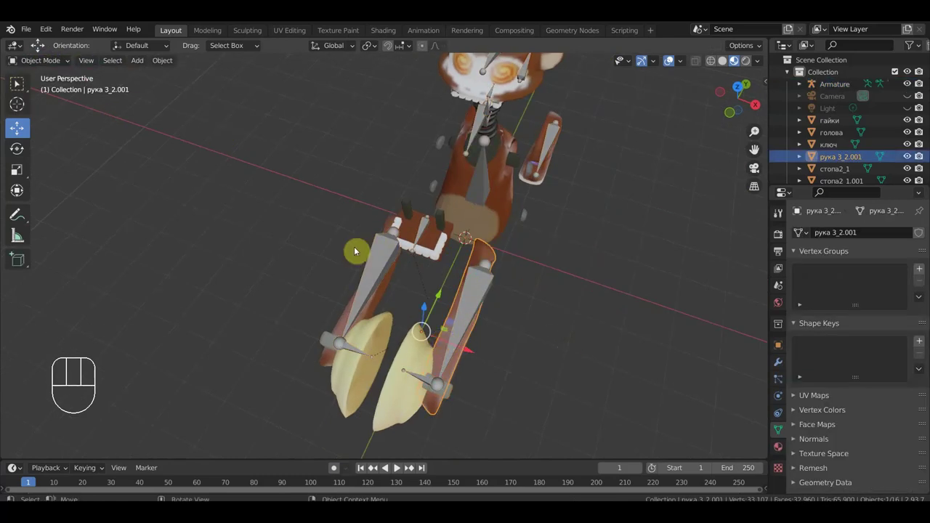
- Clear the parent of рука 3_2.005, then select the right arm piece together with the armature
middle_click(400, 242)
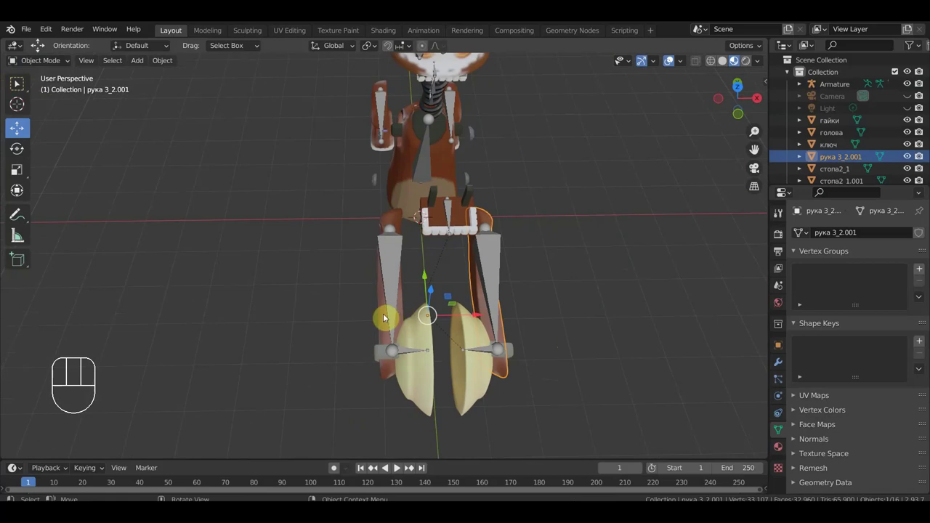
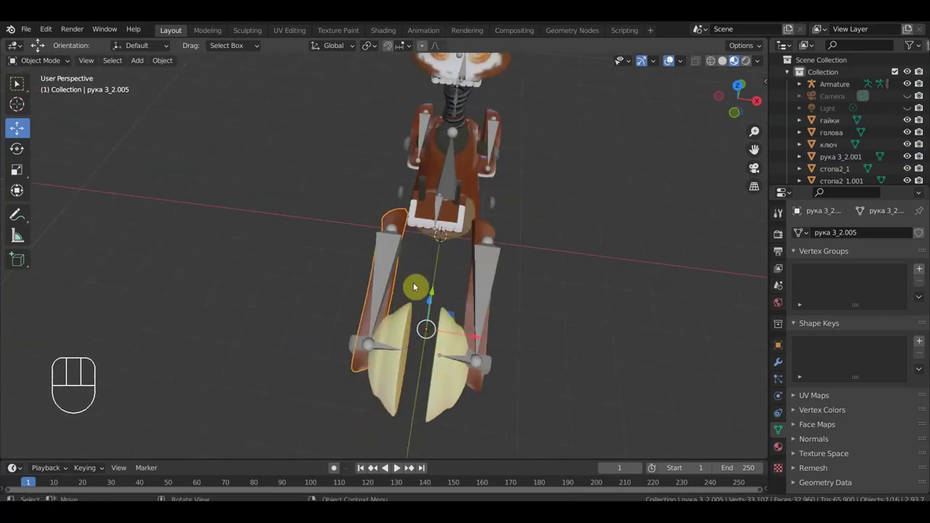
key("alt+p")
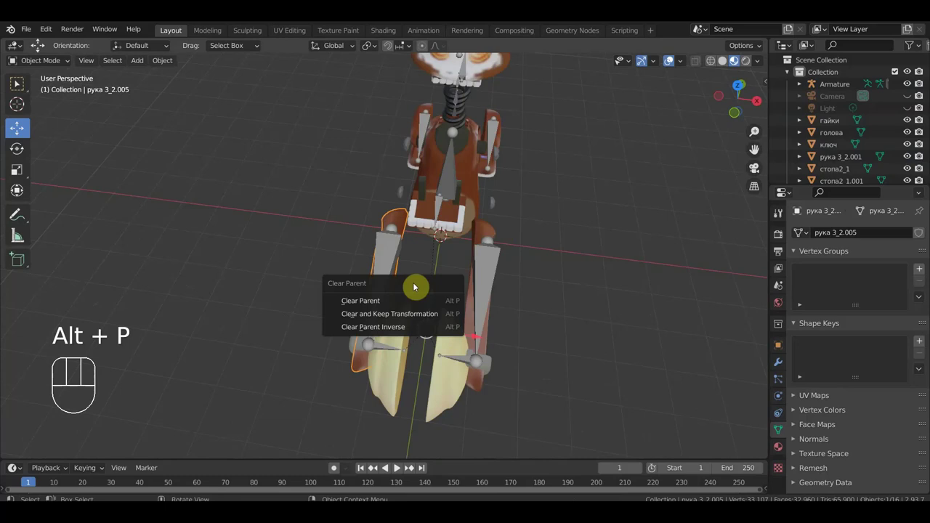
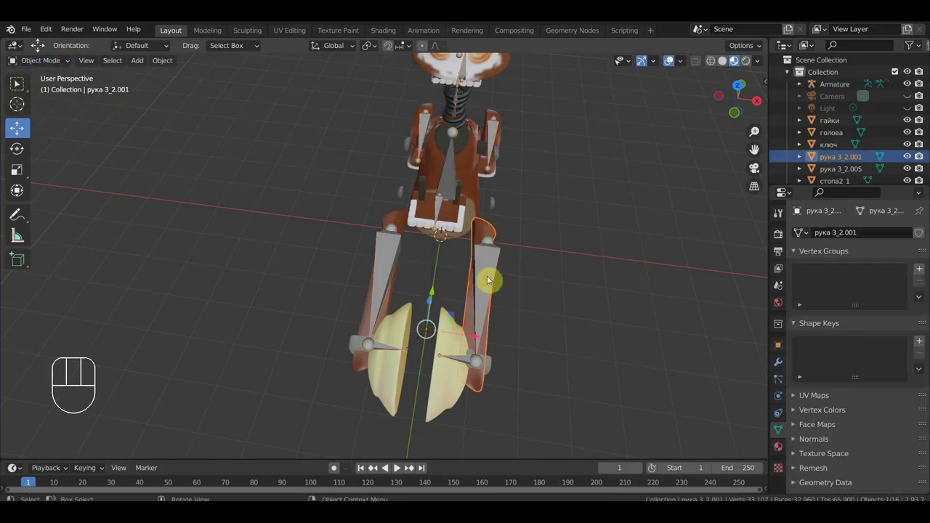
left_click(494, 277)
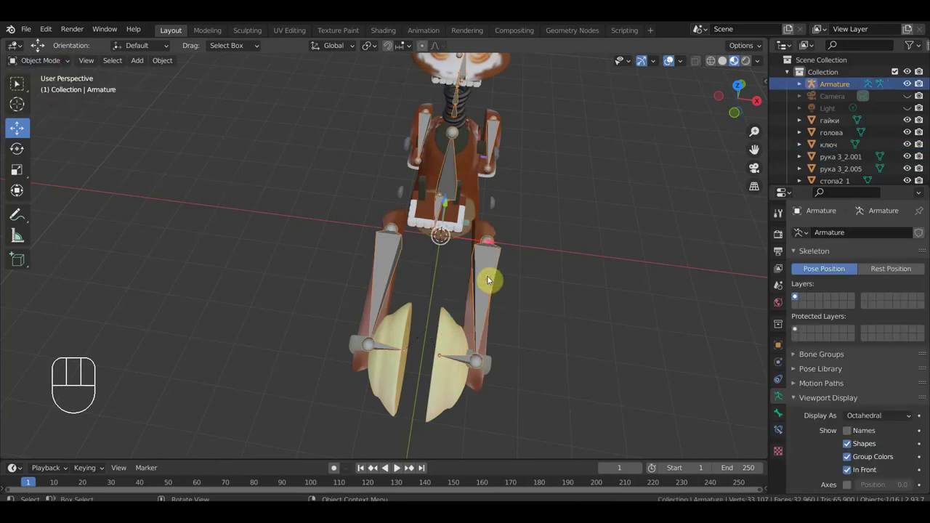
left_click(477, 308)
left_click(490, 302)
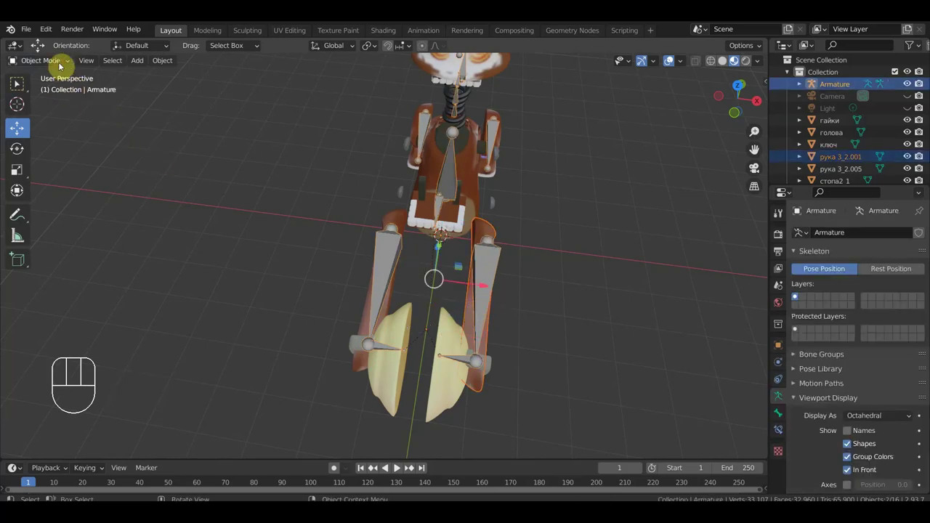
- Parent the right arm to its upper arm bone, then select the left cymbal arm mesh with the armature
left_click_drag(65, 64, 63, 100)
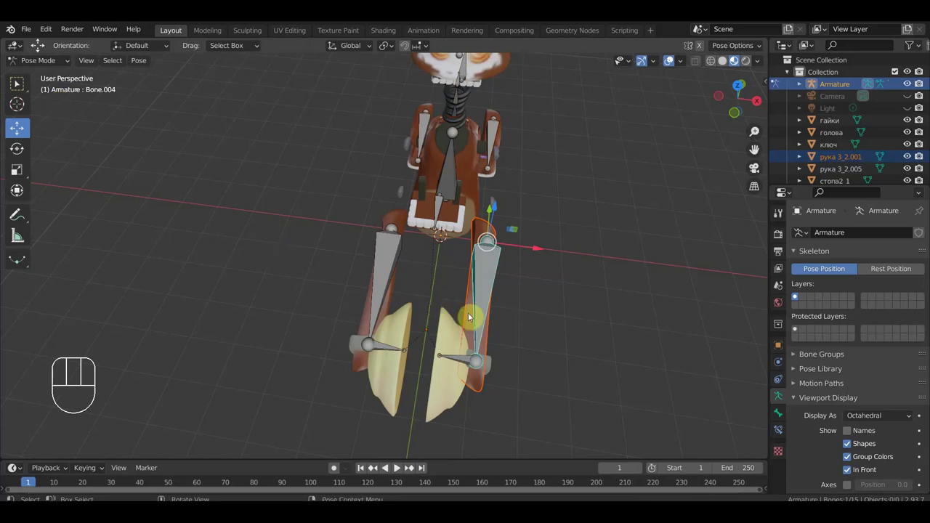
key("ctrl+p")
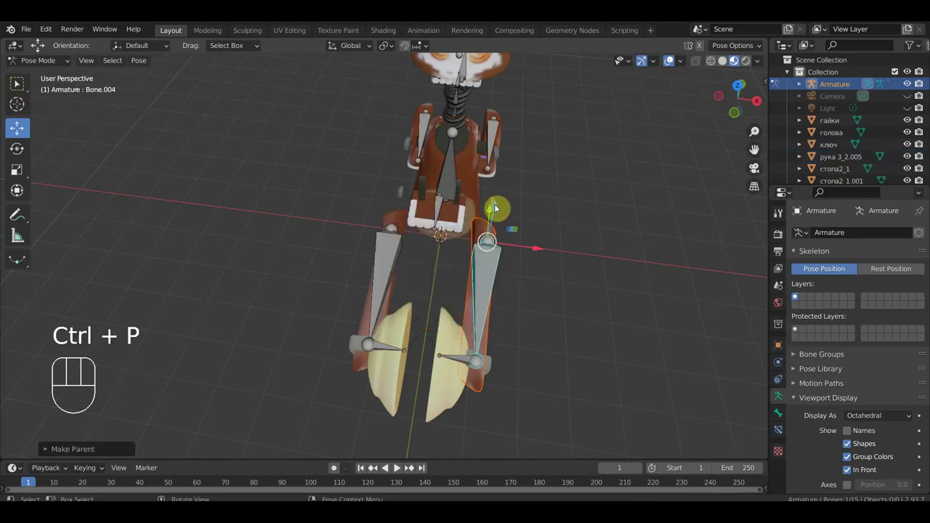
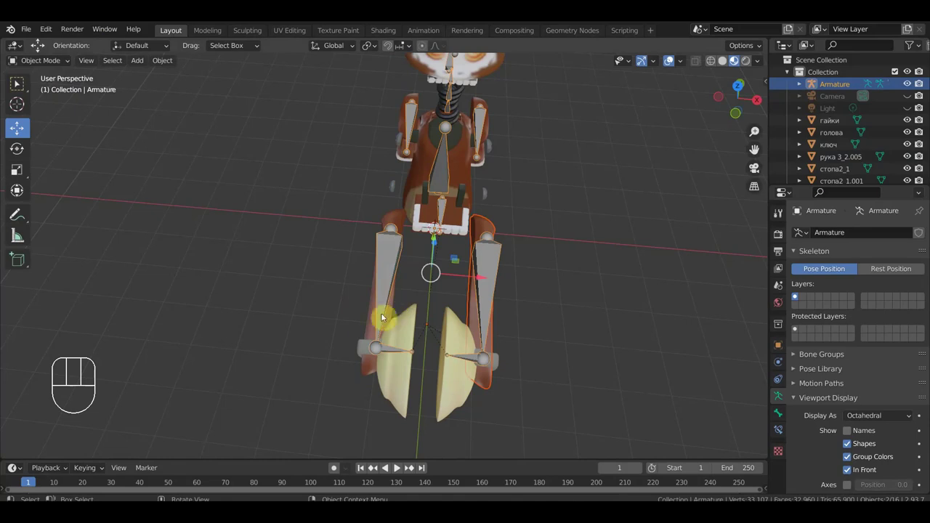
left_click(372, 328)
left_click(392, 287)
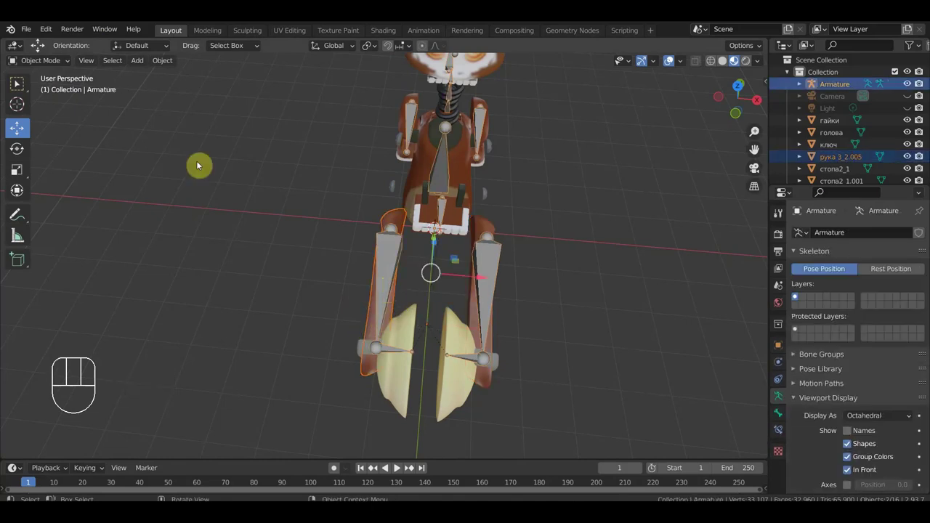
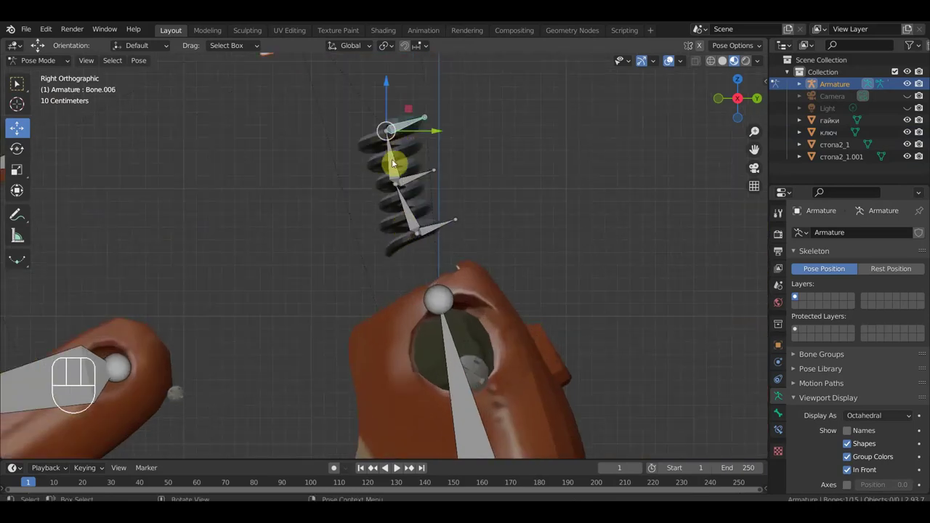
- Give the neck spring bones a Stretch To constraint aimed at the head
left_click(440, 229)
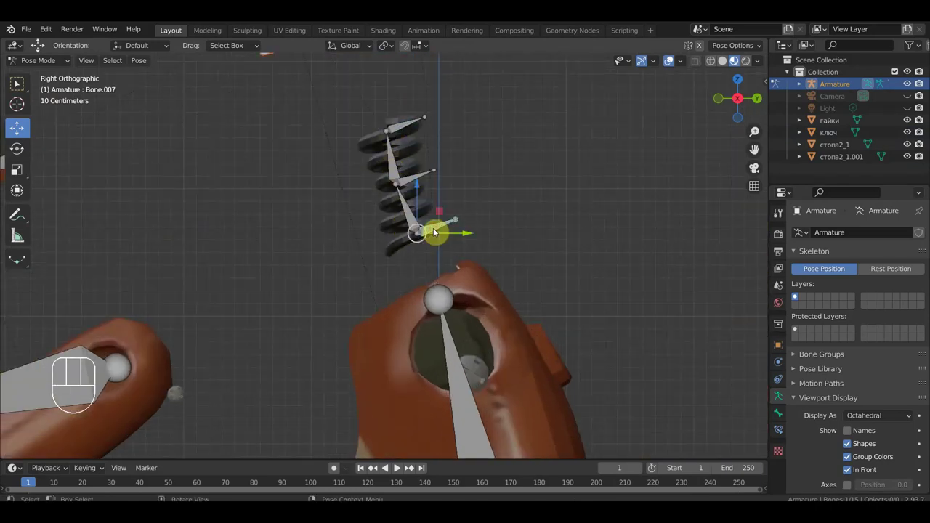
left_click(415, 210)
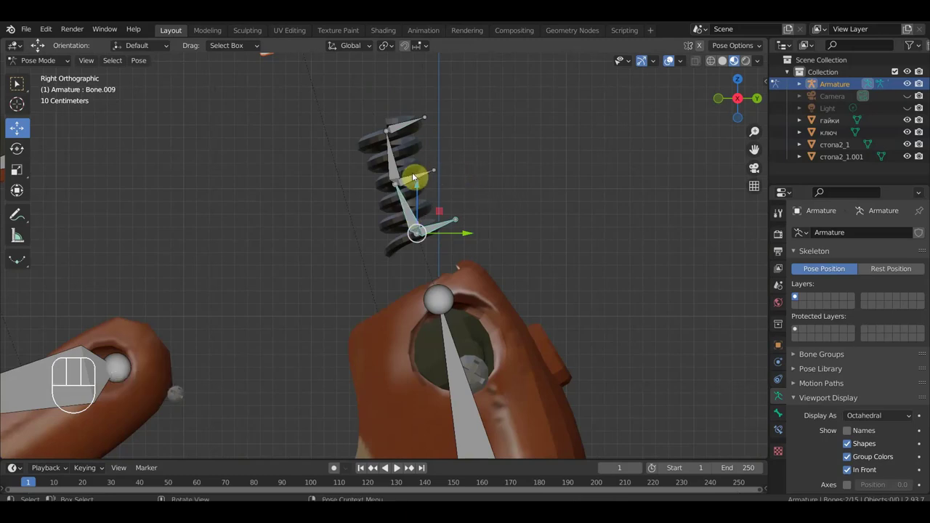
left_click(416, 209)
key("ctrl+shift+c")
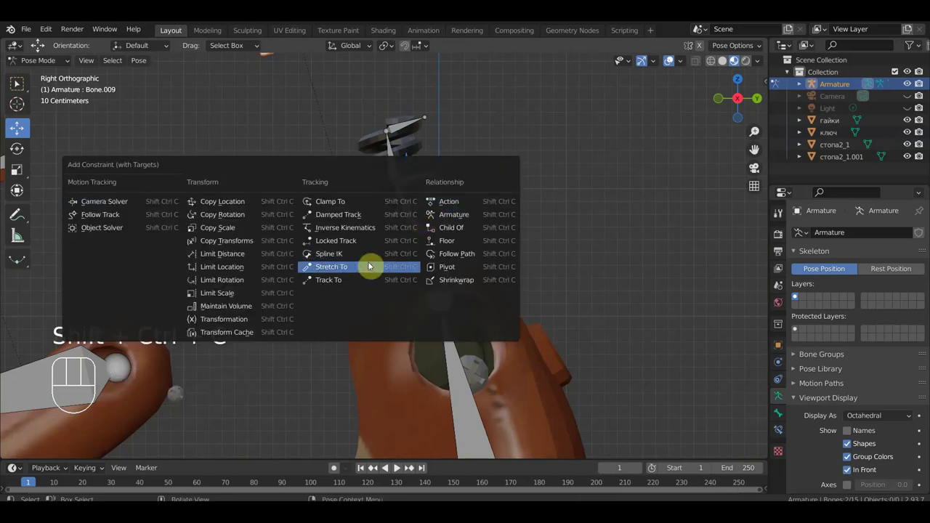
left_click_drag(412, 127, 401, 155)
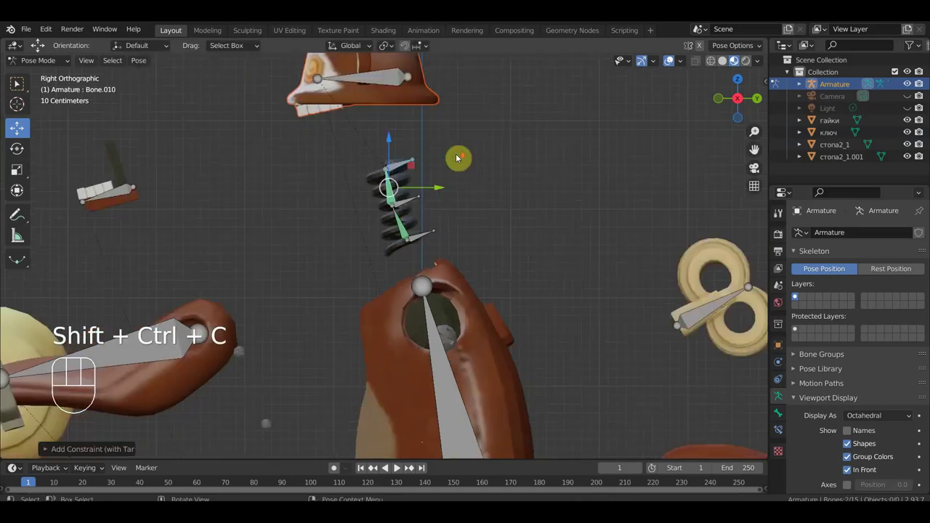
- Move the spring's top bone Bone.006 upward to test the spring stretching
left_click(412, 165)
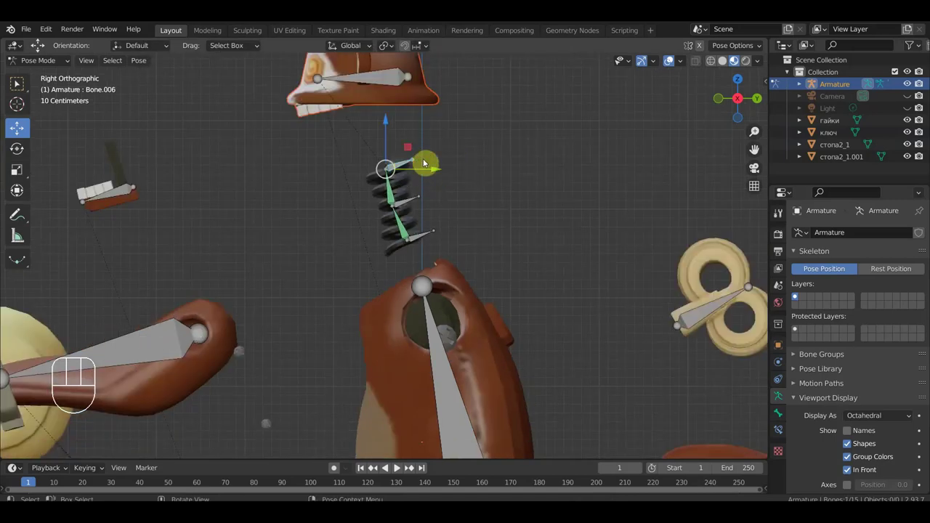
key("g")
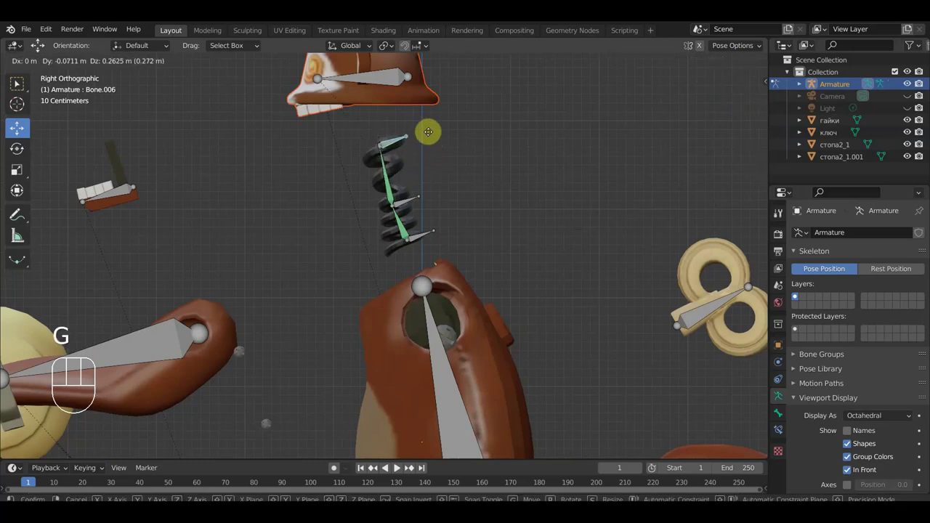
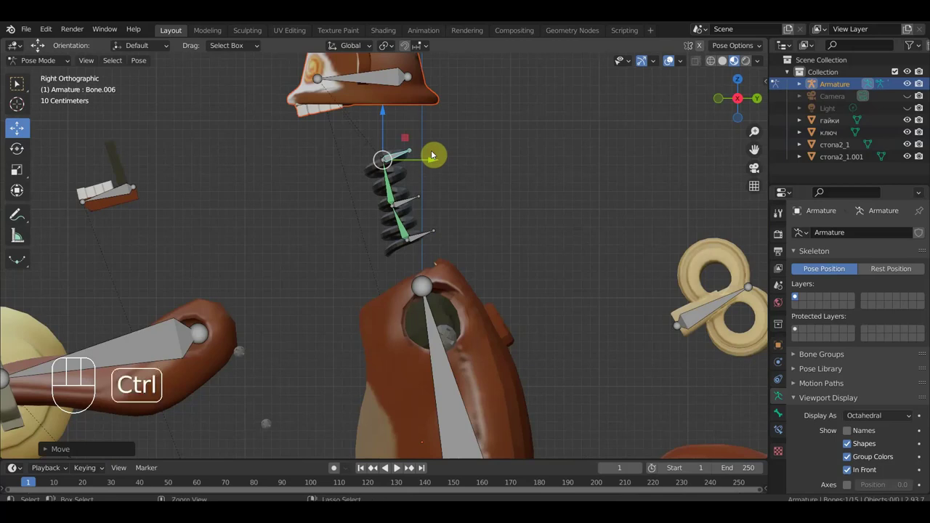
key("ctrl+z")
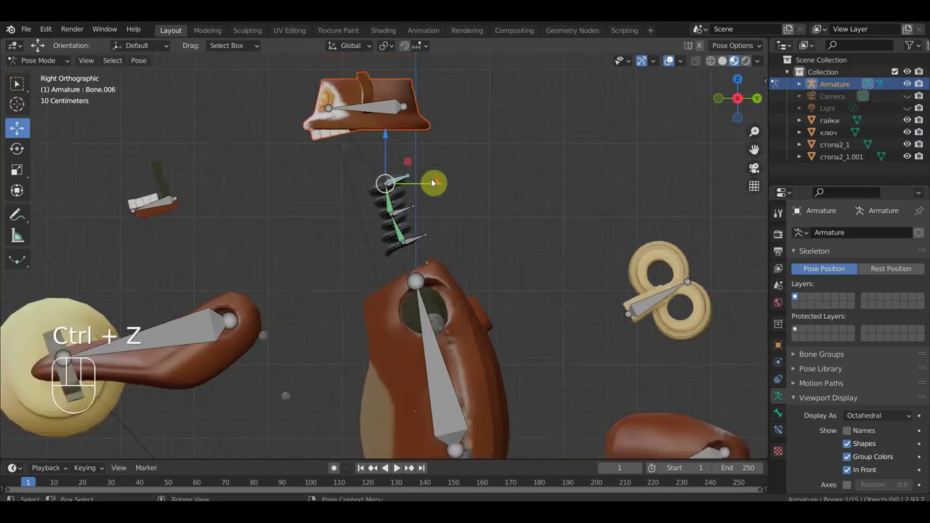
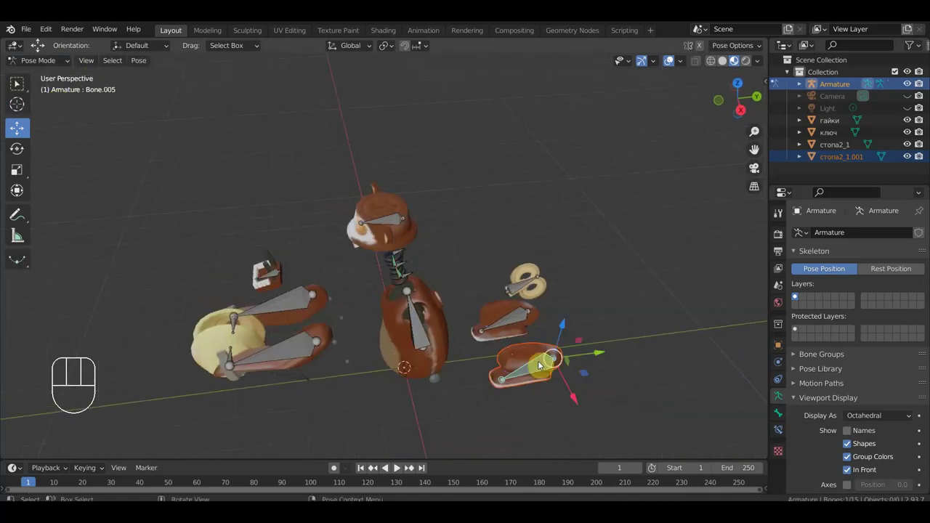
- Parent the foot mesh to its bone and nudge the foot bone Bone.005 to check the mesh follows
key("ctrl+p")
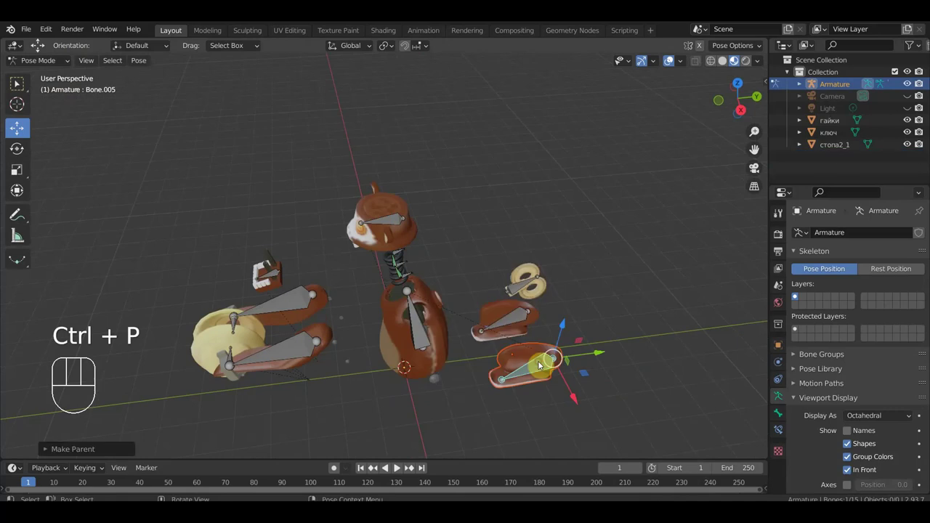
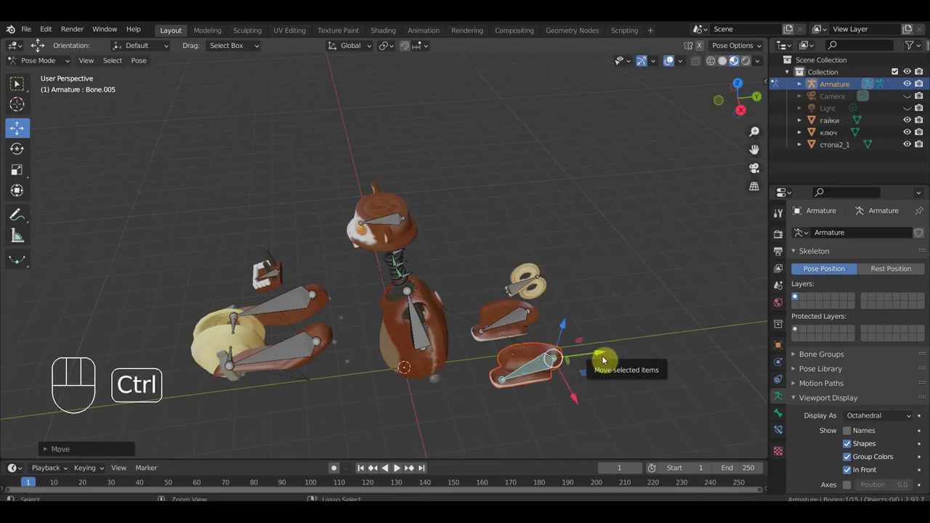
key("ctrl+z")
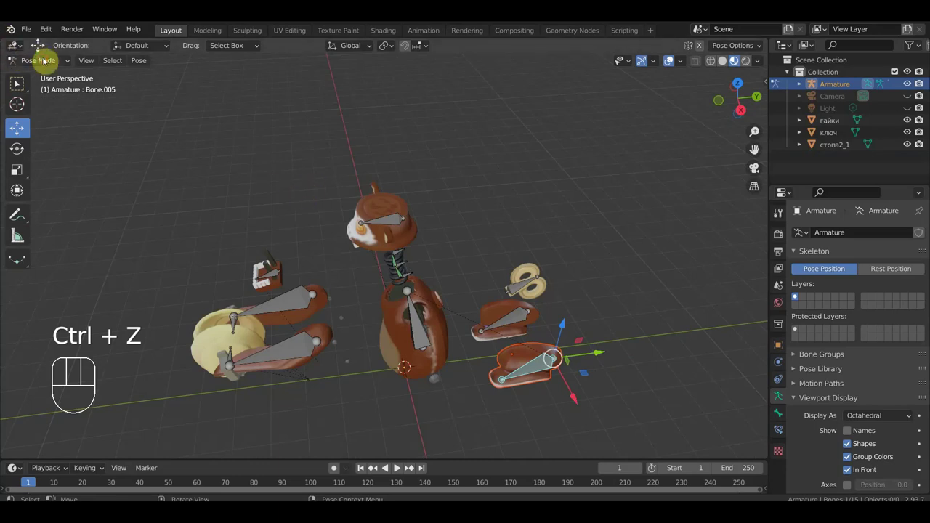
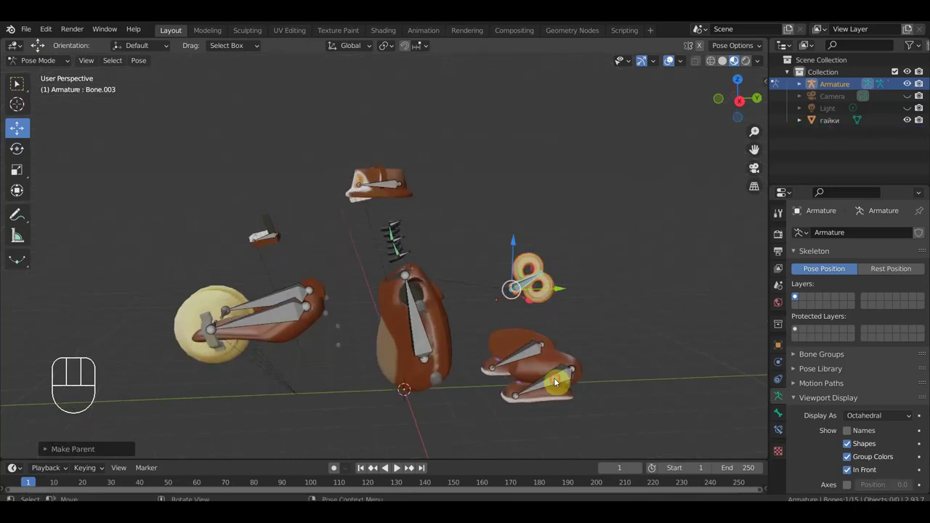
left_click(563, 379)
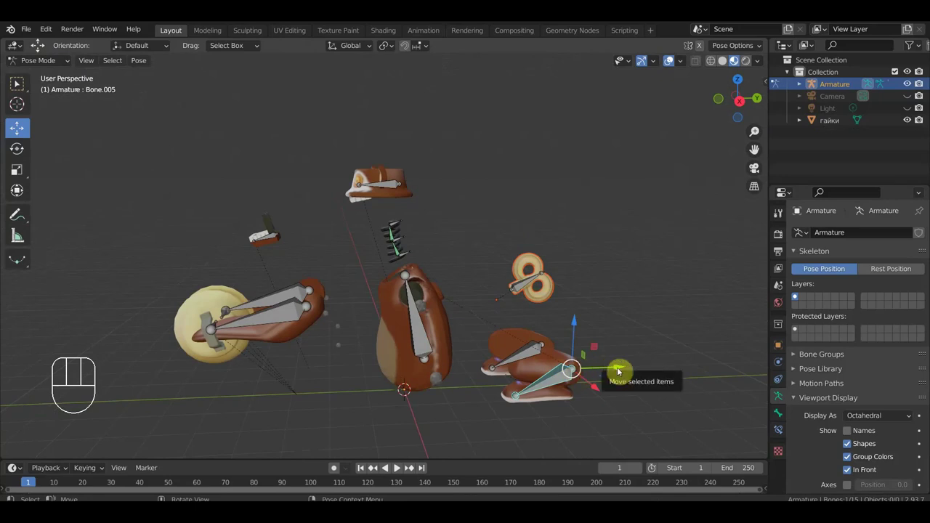
left_click_drag(624, 369, 624, 375)
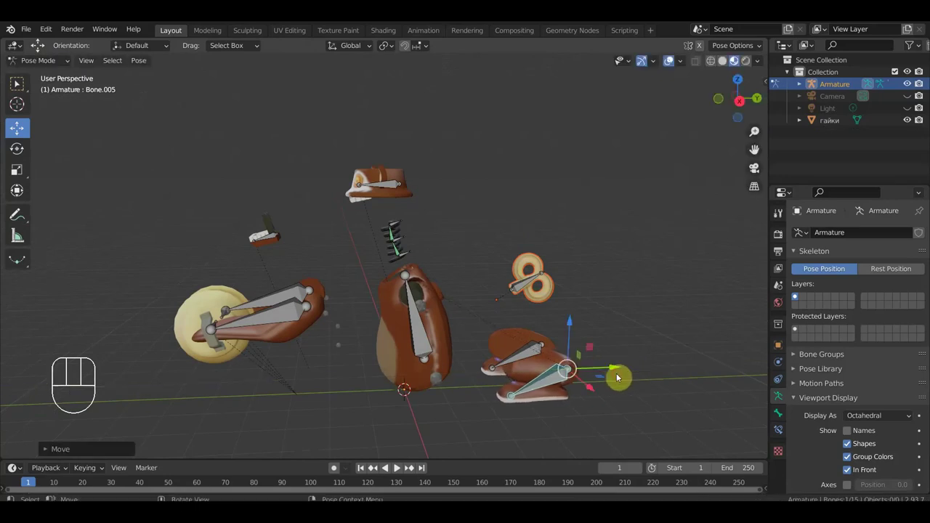
key("ctrl+z")
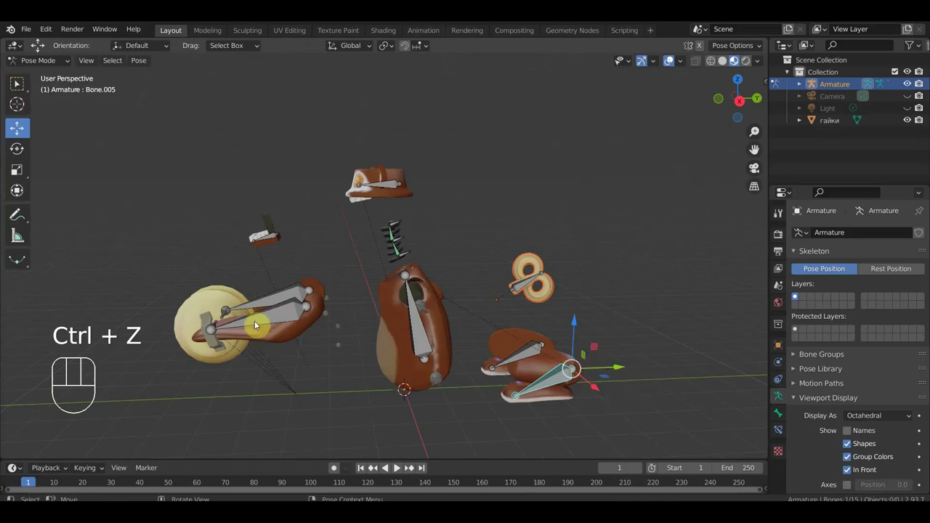
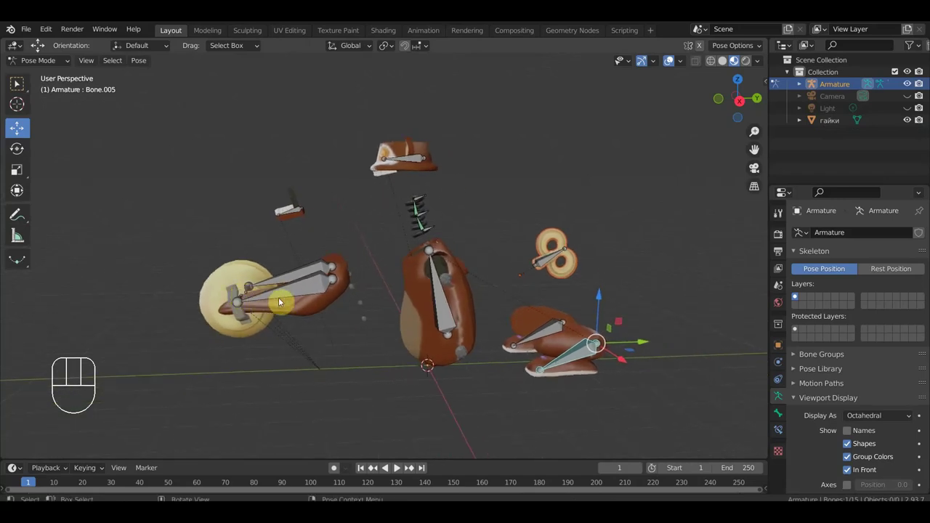
left_click_drag(263, 319, 309, 354)
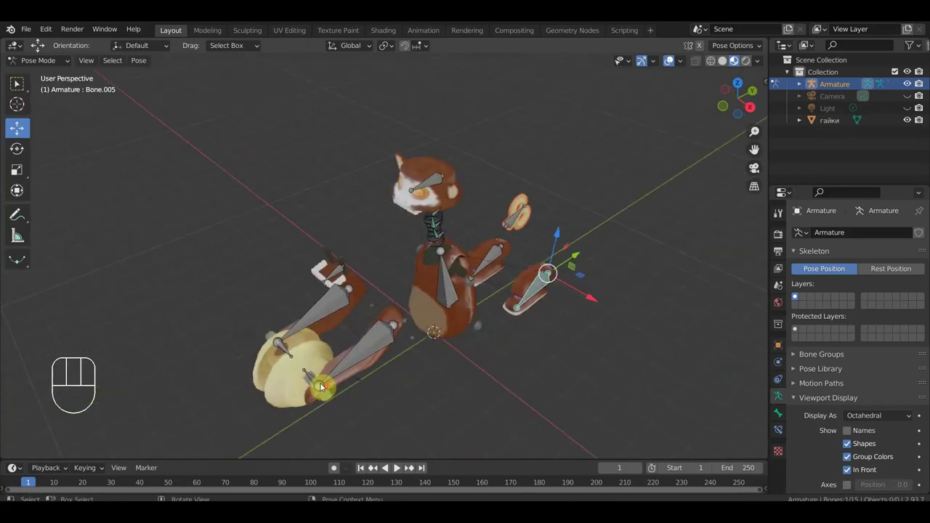
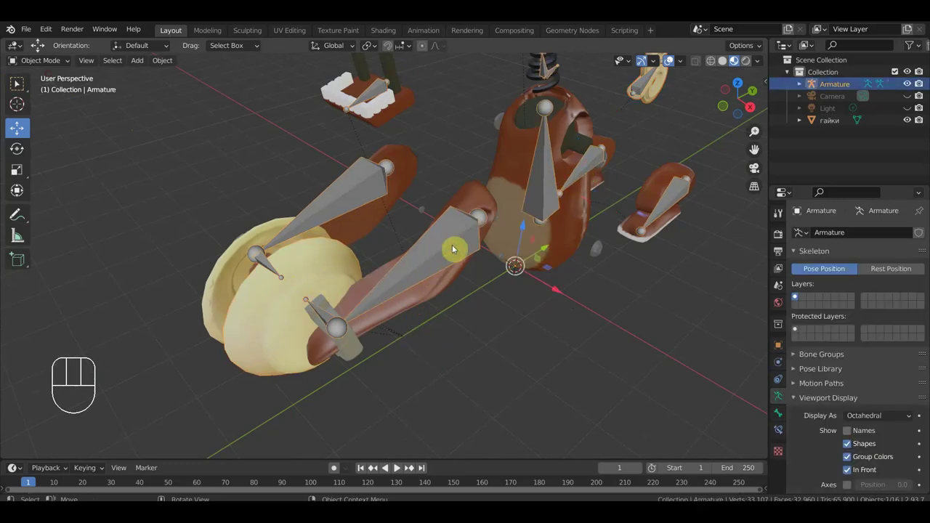
- Orbit toward the body and switch to the side view before editing the гайки nuts mesh
left_click_drag(421, 305, 383, 288)
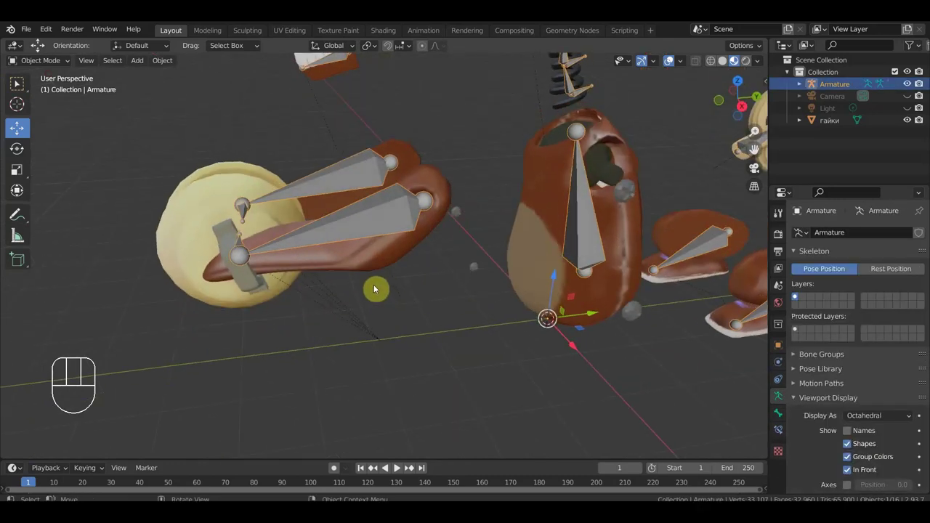
left_click_drag(329, 292, 320, 268)
key("KP_3")
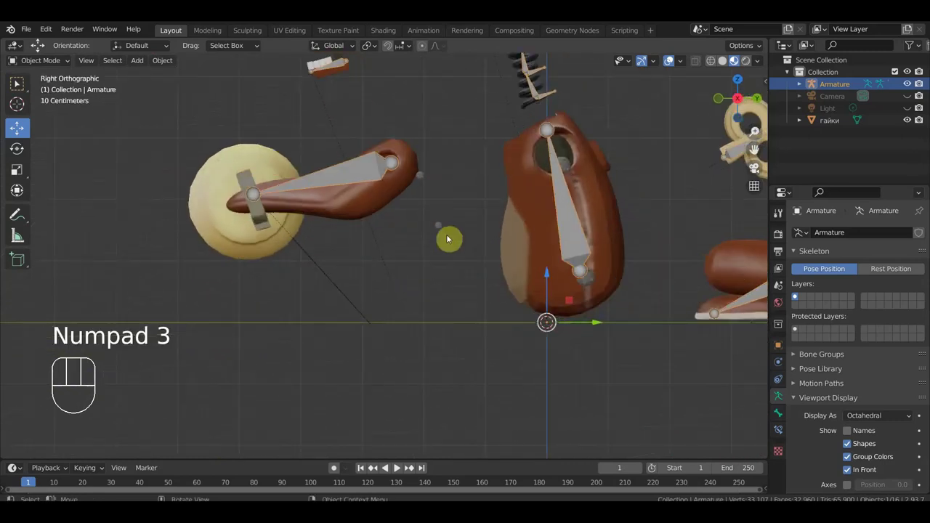
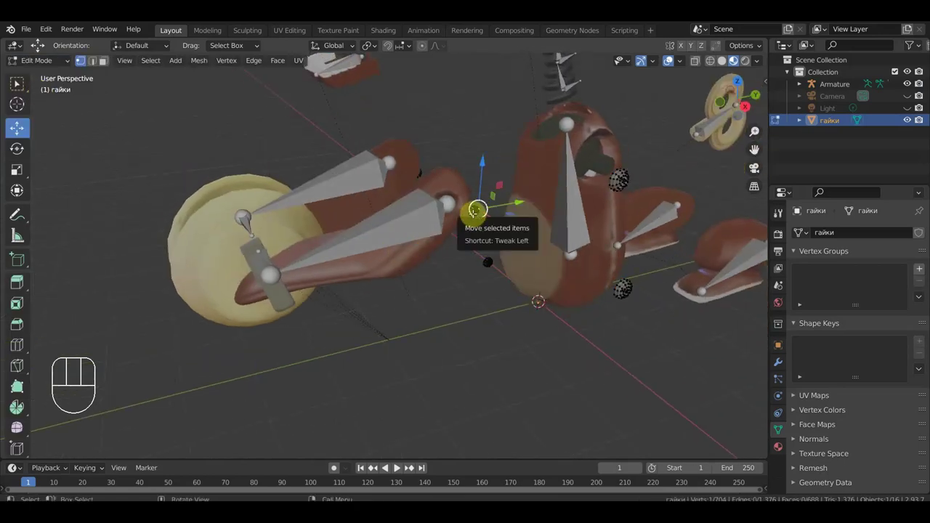
- Select complete nuts with linked selection and separate each into its own object
key("l")
key("l")
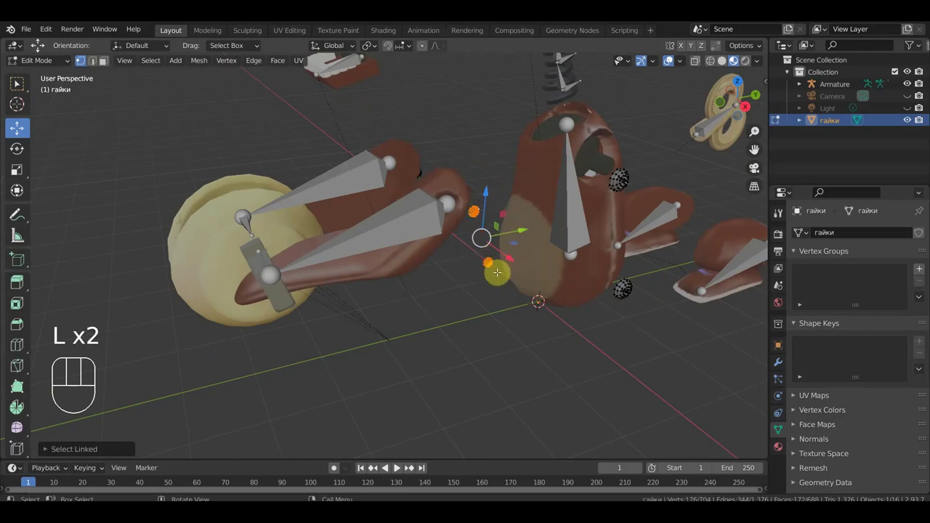
key("p")
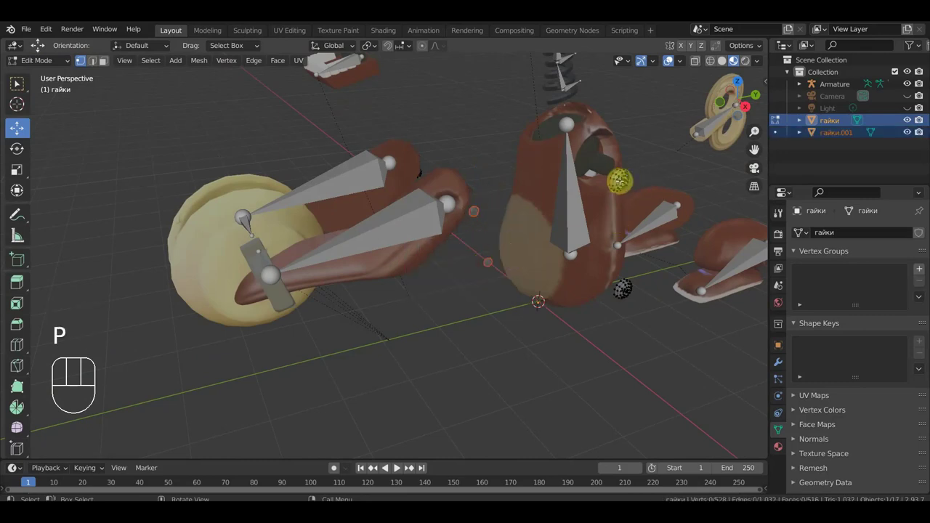
key("l")
key("l")
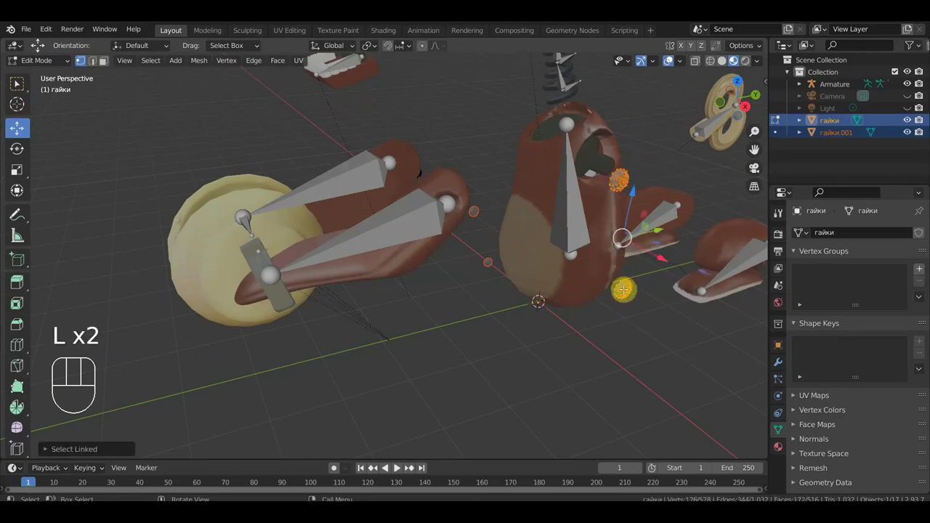
key("p")
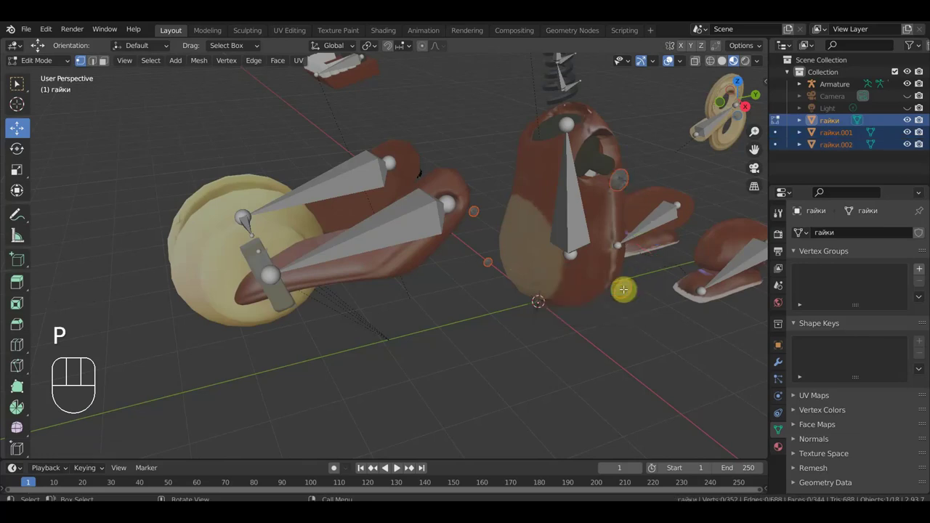
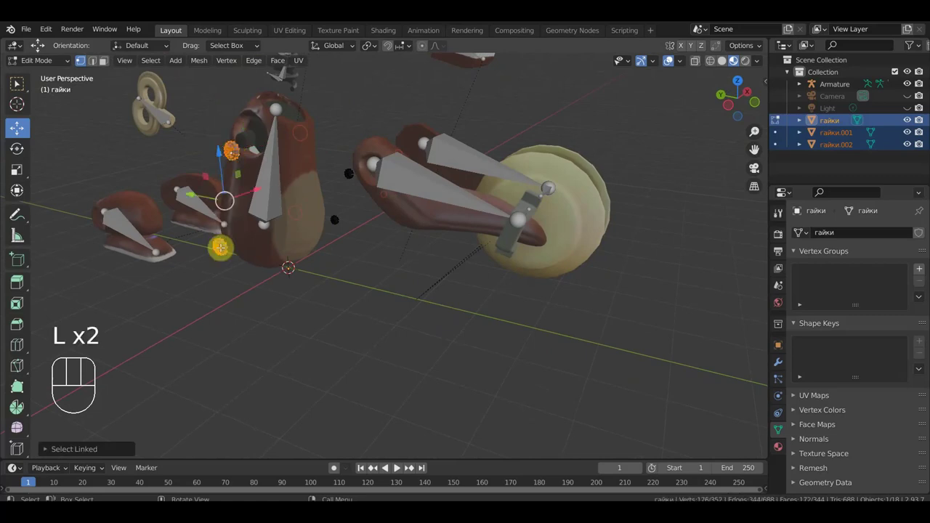
- Split the remaining nut parts off, up to гайки.004, and return to object mode
key("p")
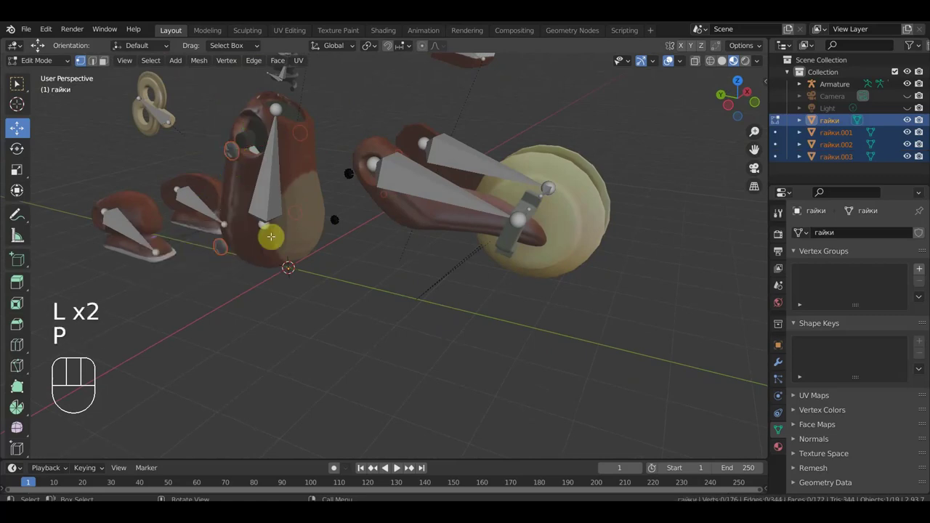
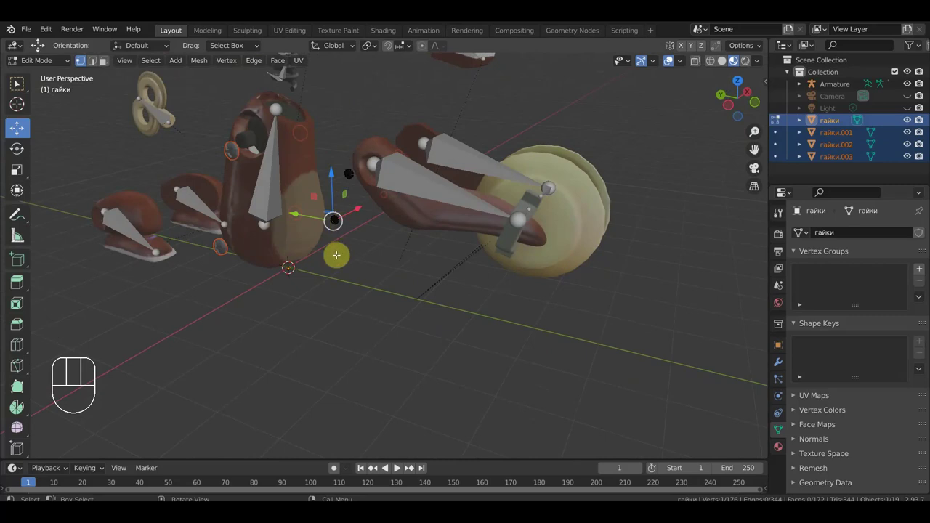
key("l")
key("l")
key("p")
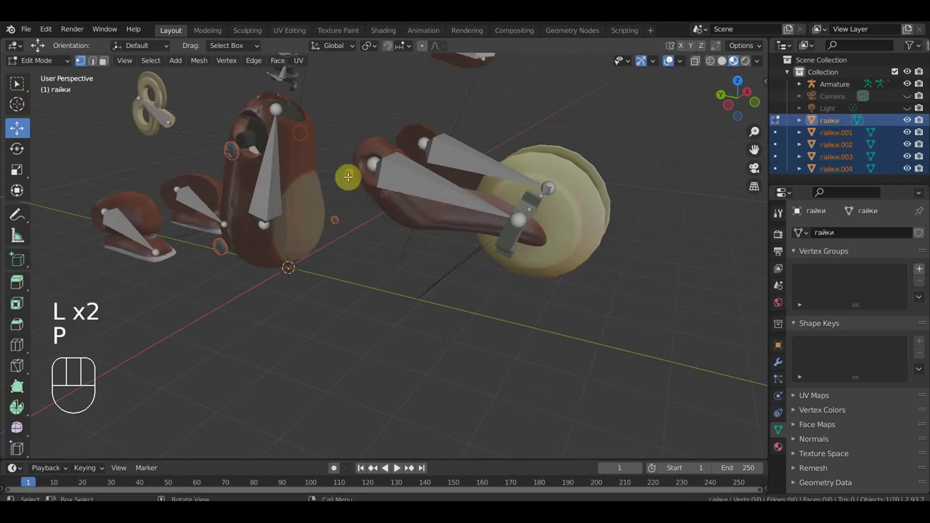
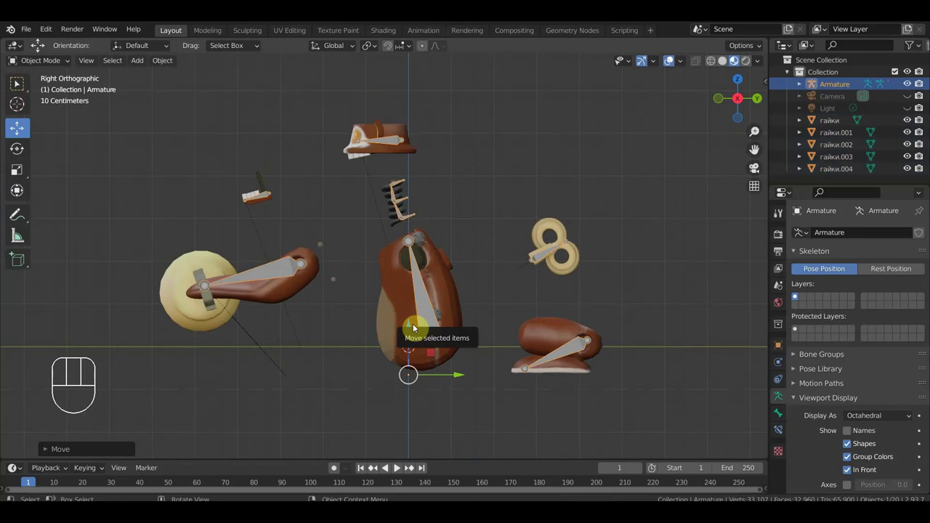
- Undo the test moves of the spring bone Bone.006 before unparenting the body mesh тело
key("ctrl+z")
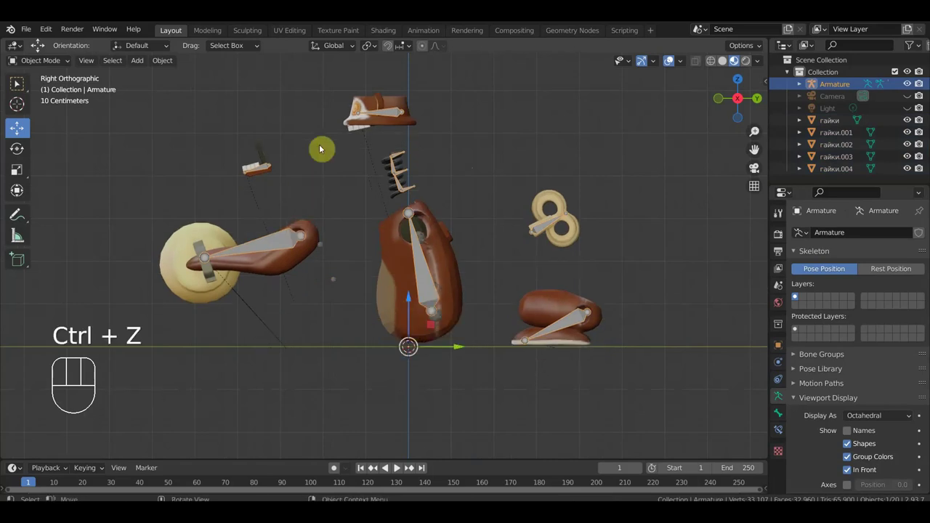
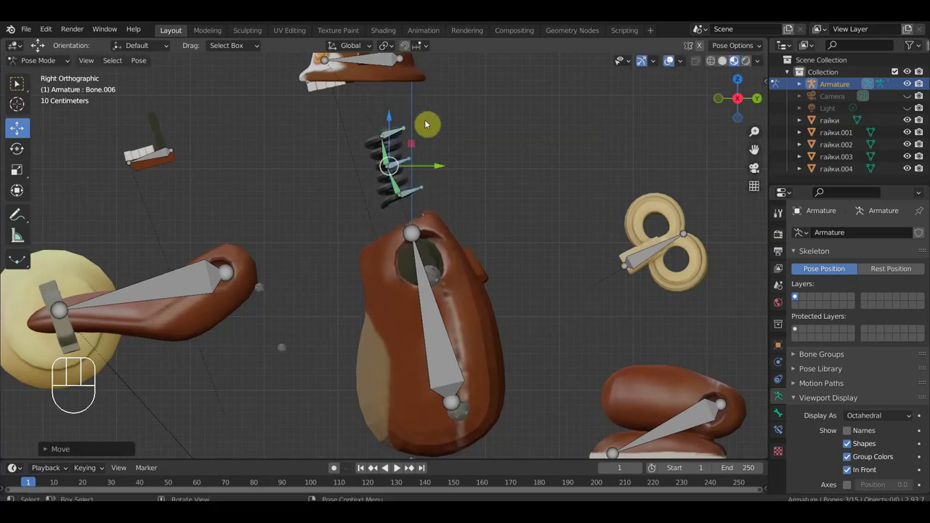
key("ctrl+z")
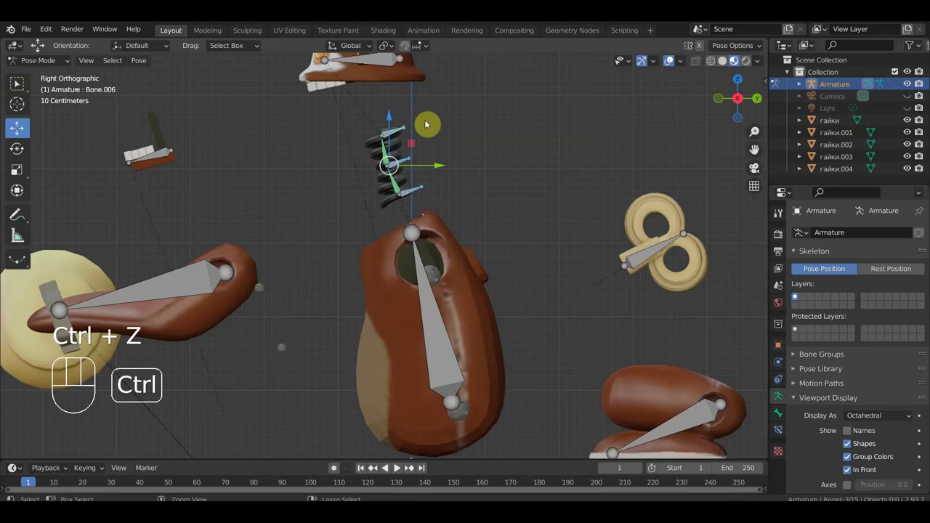
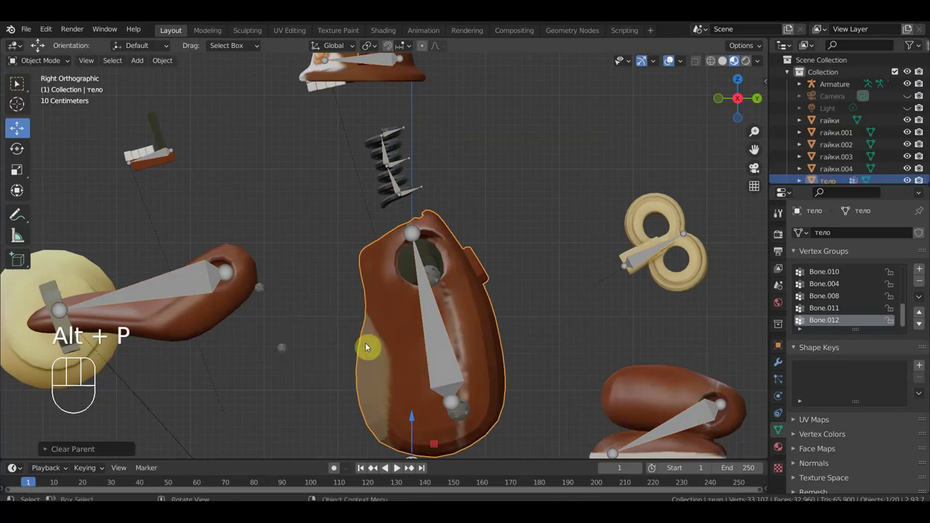
- Parent the body mesh тело to the armature with automatic weights and enter pose mode
key("alt+p")
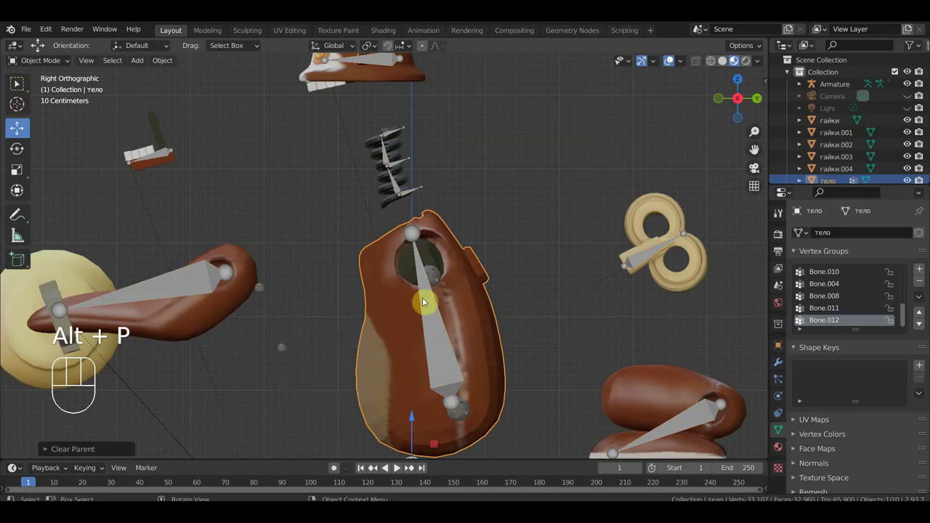
left_click(441, 318)
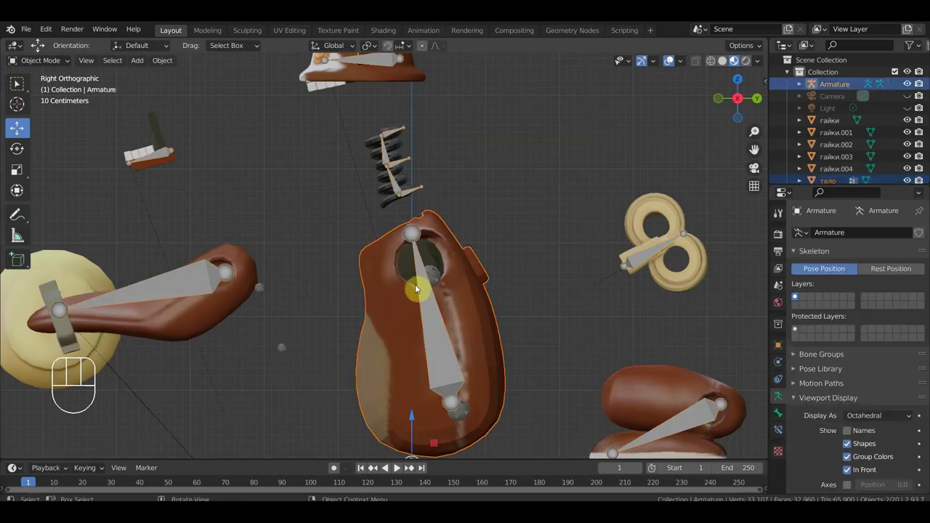
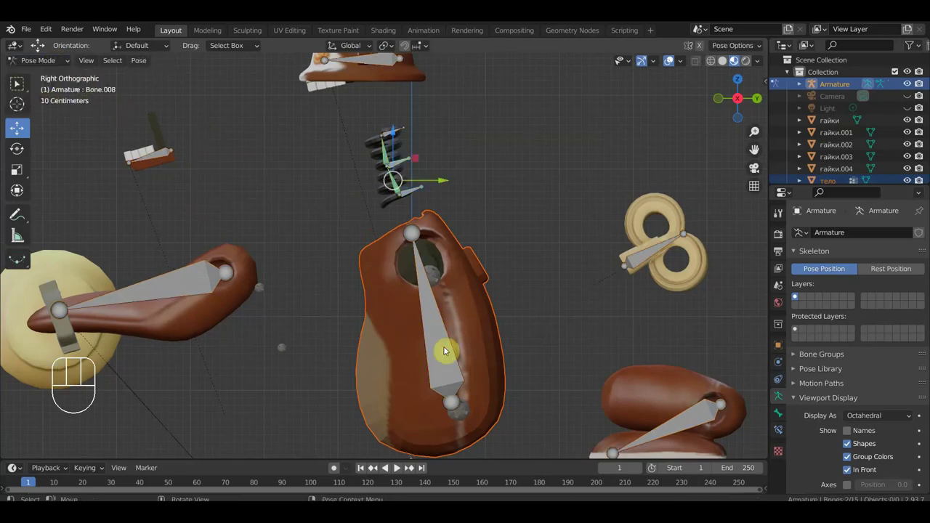
left_click(452, 345)
key("ctrl+p")
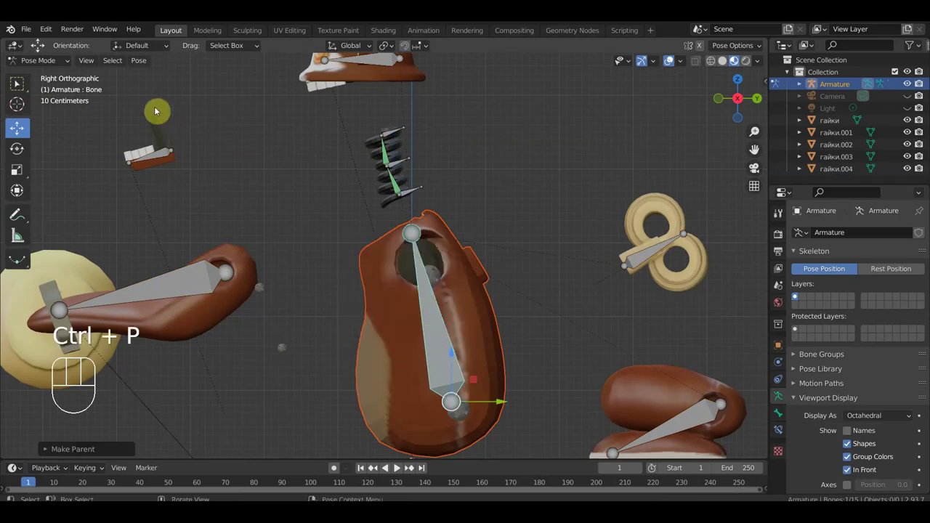
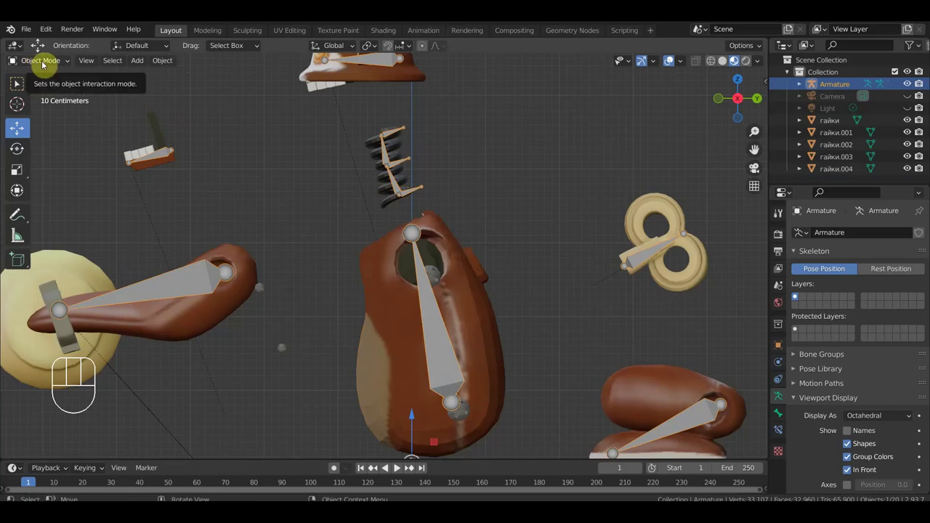
left_click_drag(49, 62, 139, 128)
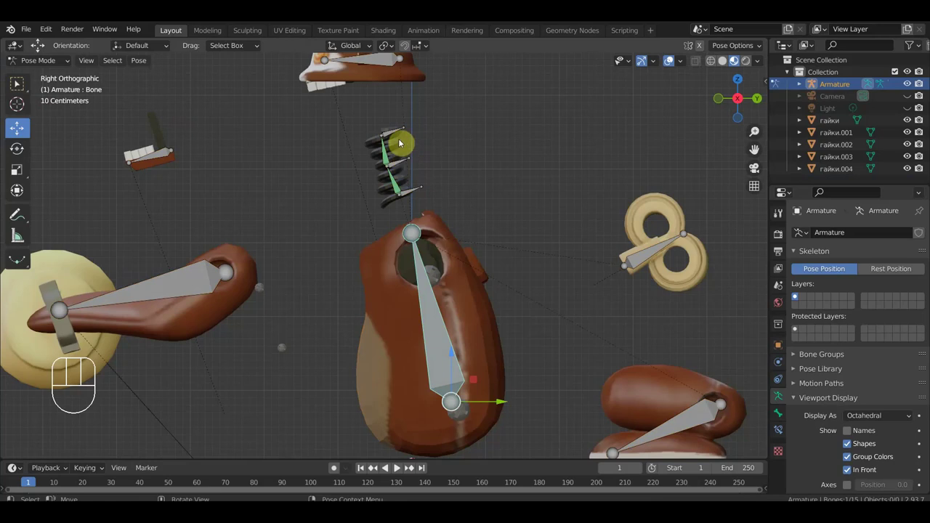
- Move the neck spring bone and head bone down so the head sits on the spring
left_click(407, 131)
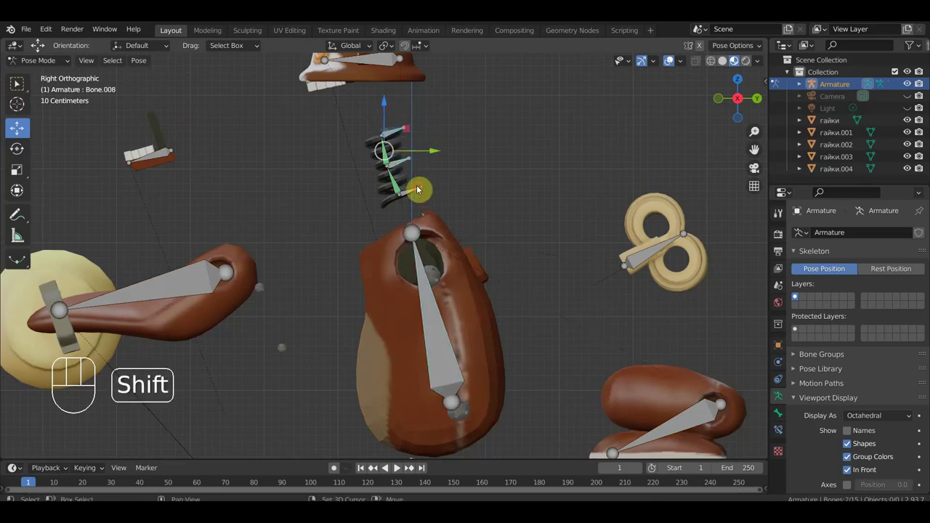
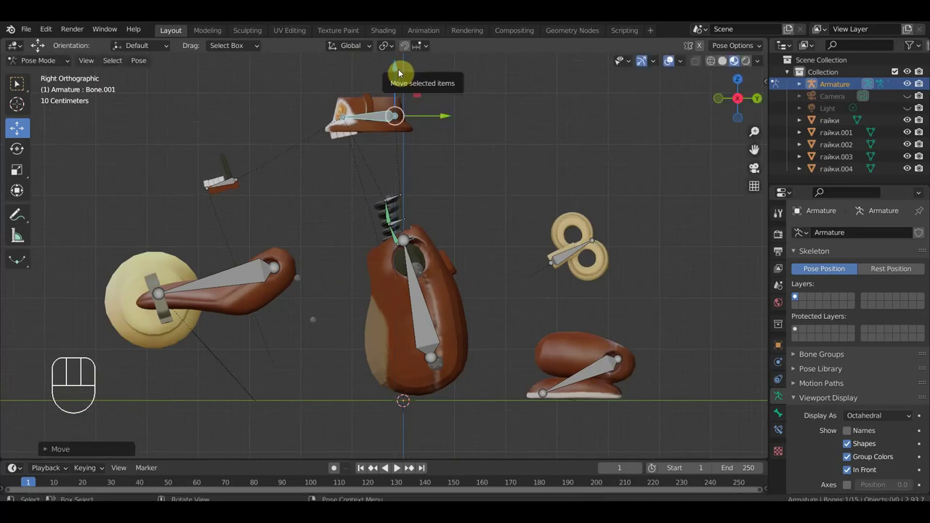
key("ctrl+z")
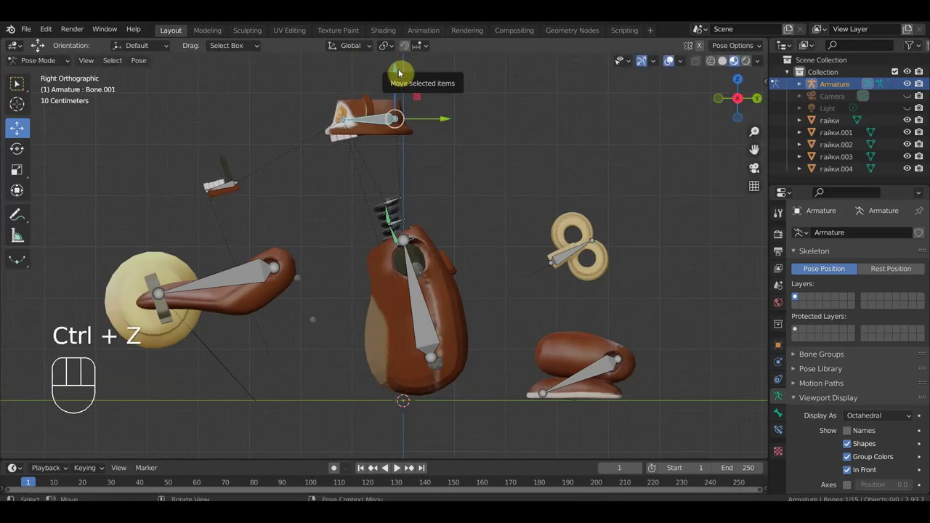
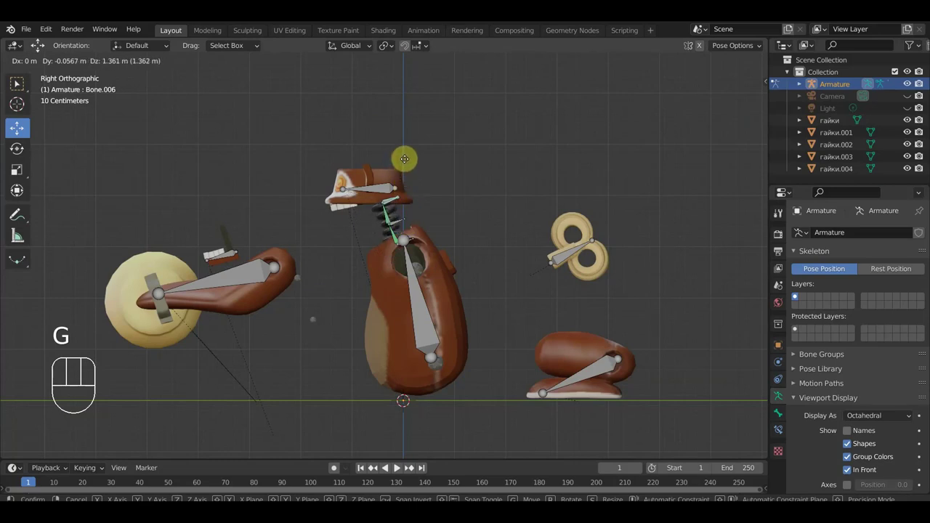
left_click(412, 159)
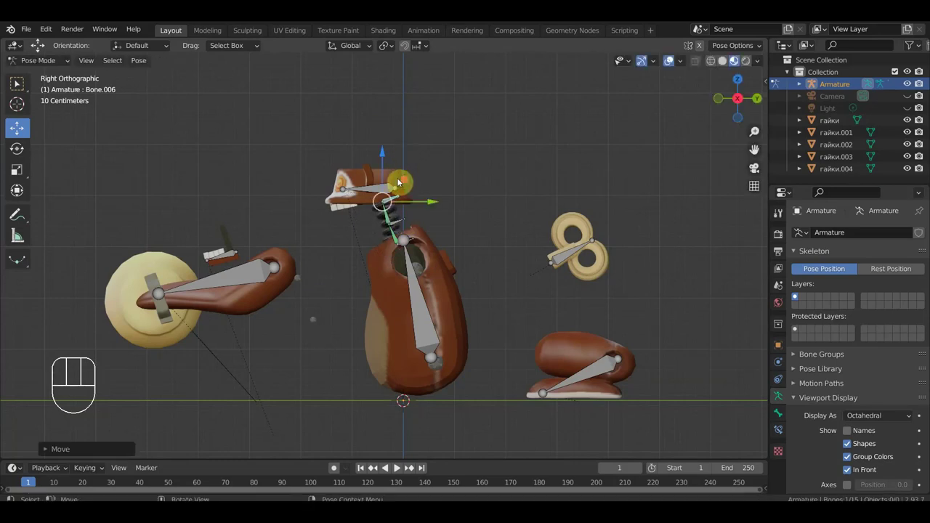
left_click(373, 187)
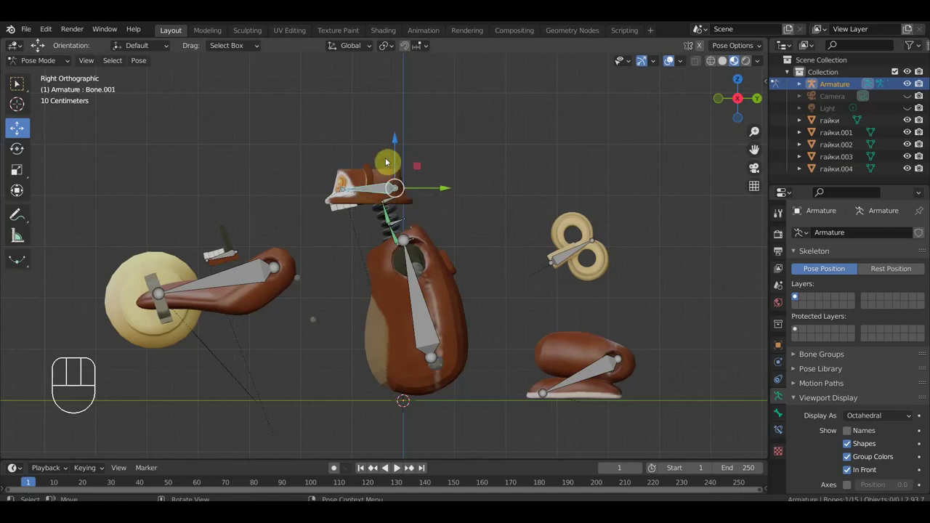
left_click_drag(402, 141, 406, 142)
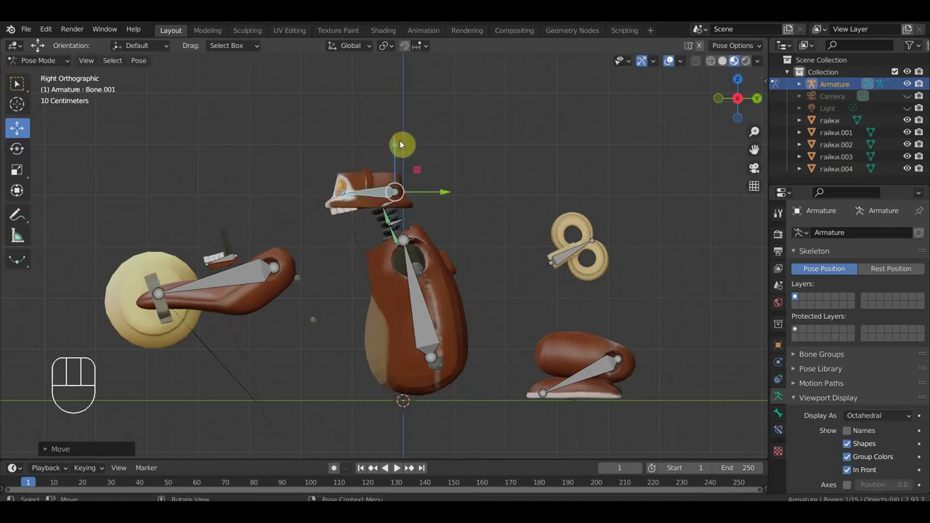
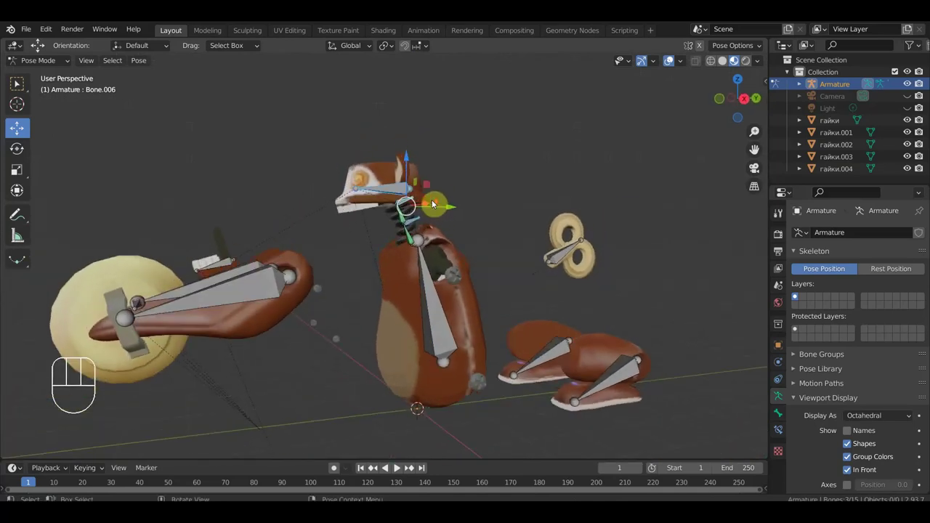
left_click_drag(431, 193, 409, 200)
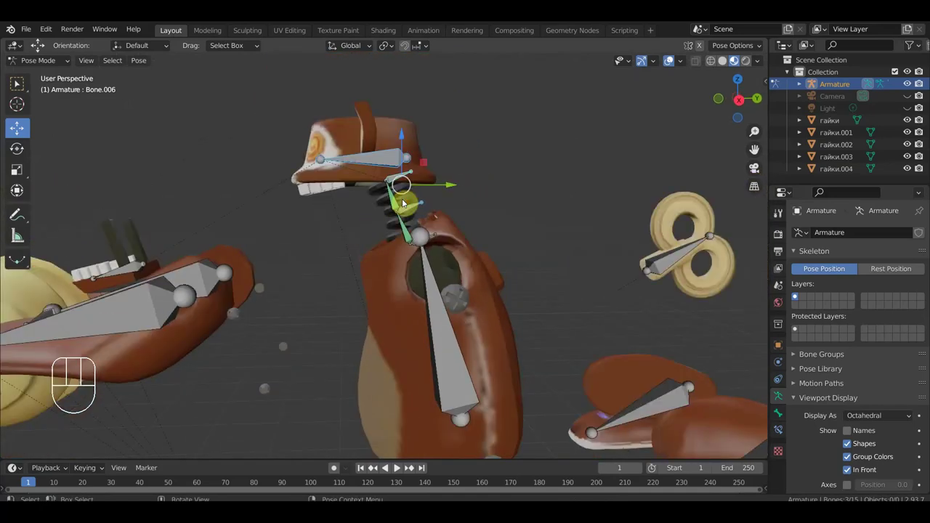
key("KP_3")
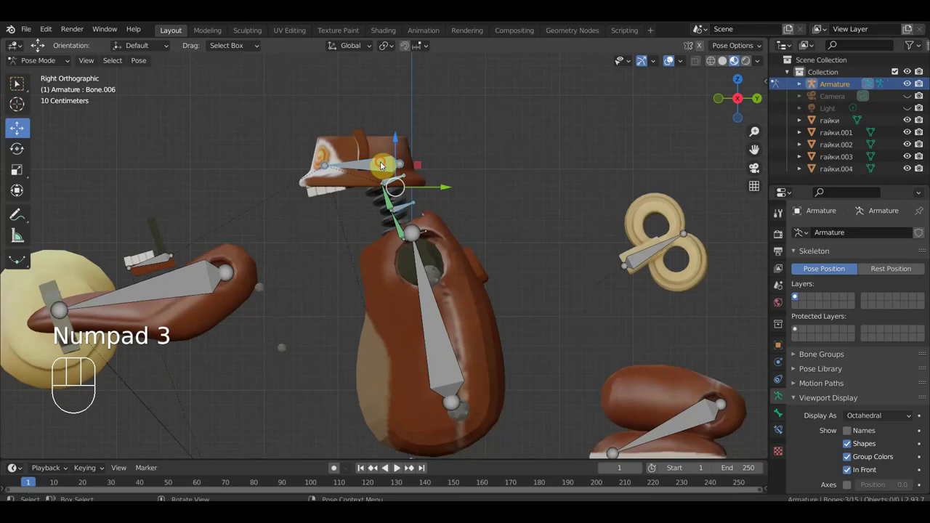
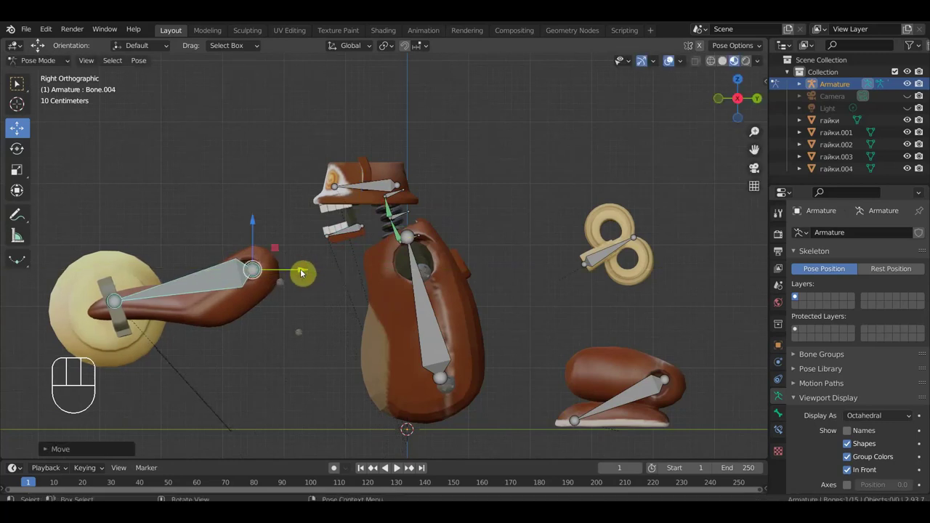
- Select the root body bone in front view and test-rotate it so the whole monkey tilts
key("ctrl+z")
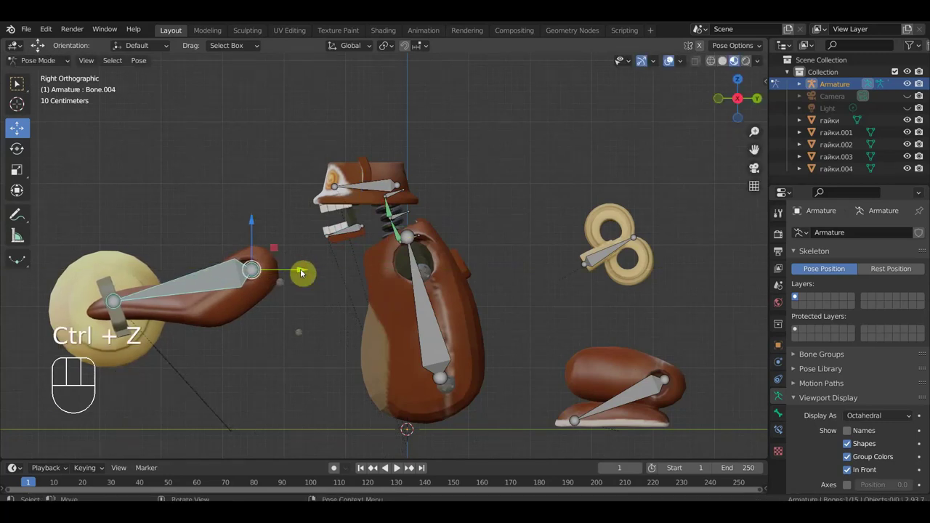
left_click_drag(237, 343, 194, 227)
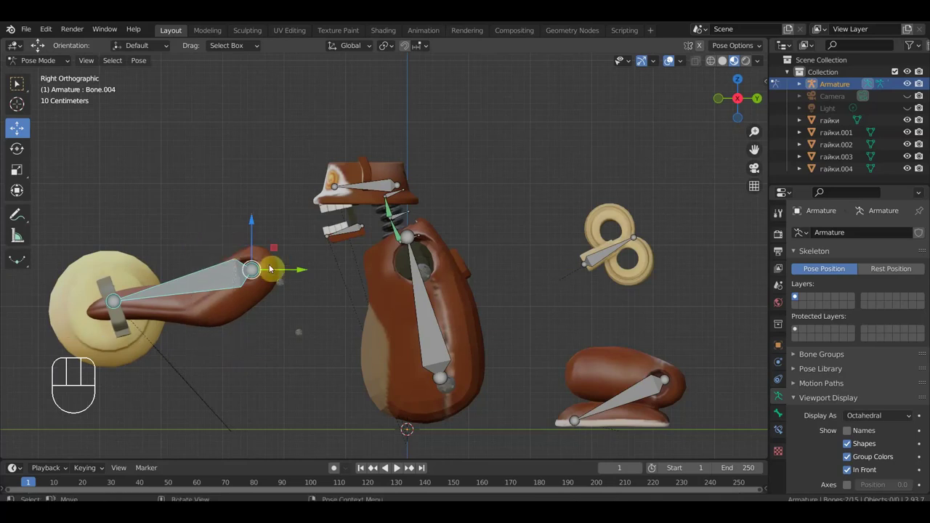
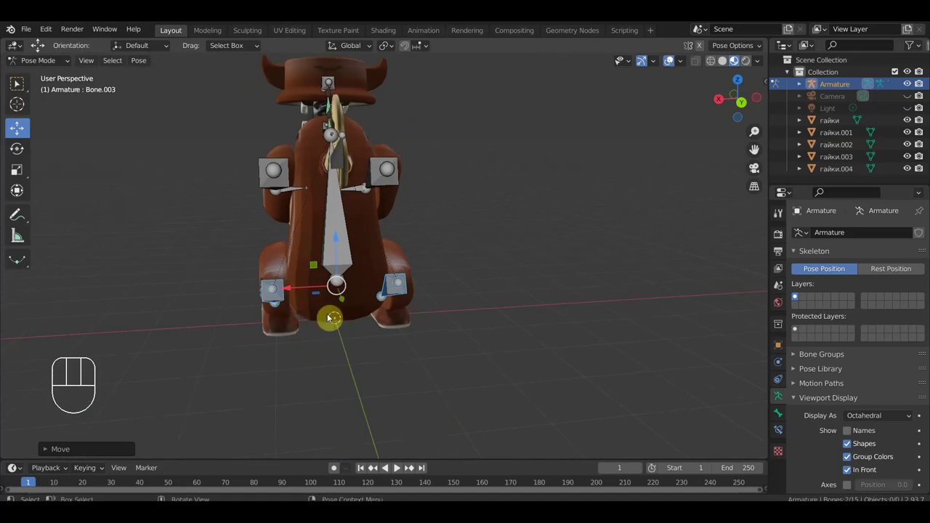
left_click(344, 250)
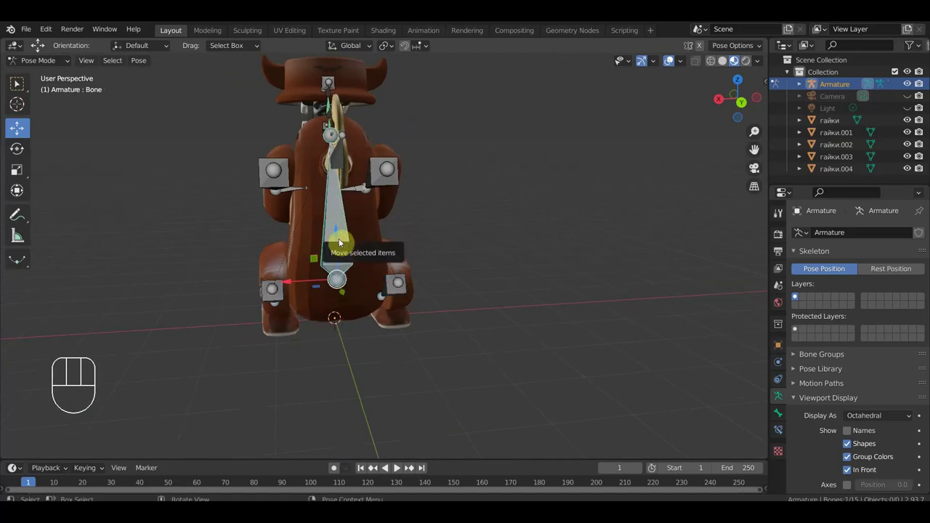
key("KP_1")
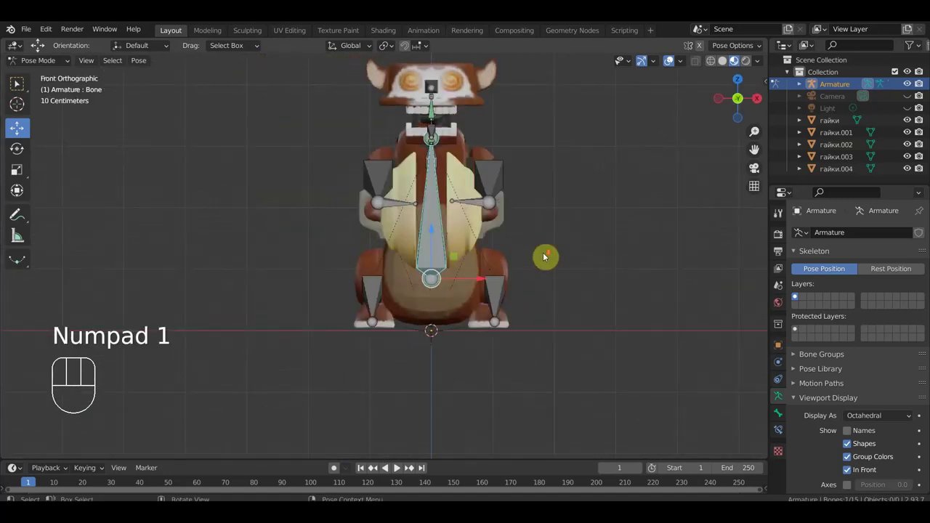
key("r")
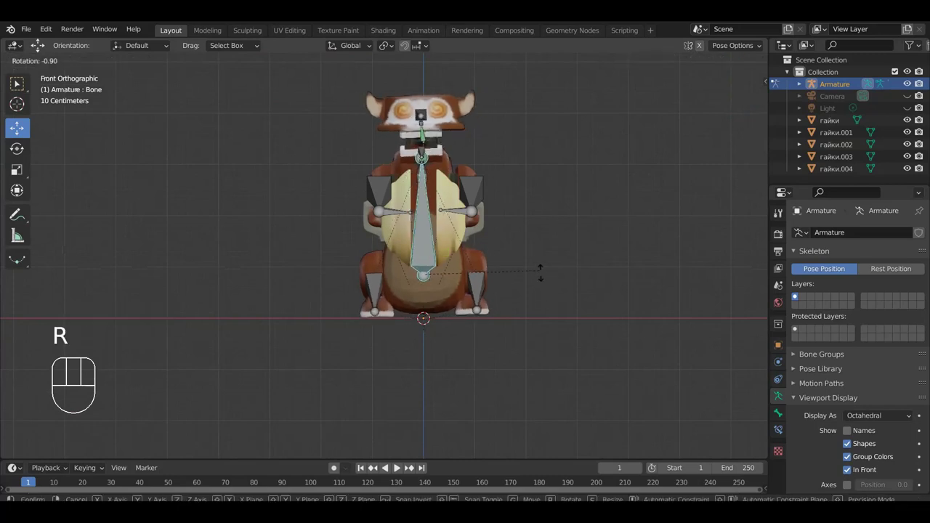
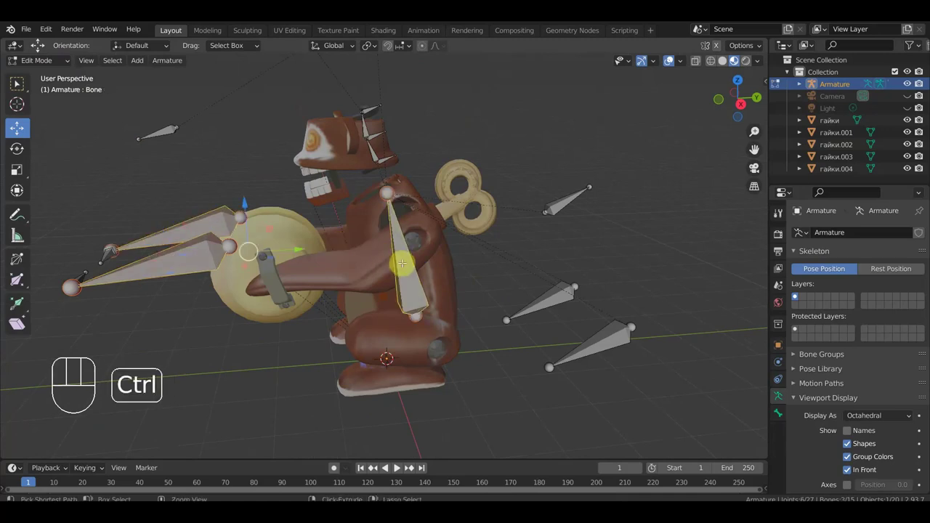
- Parent the nut гайки.001 to Bone.013 with Ctrl+P > Bone so it follows the arm
key("ctrl+p")
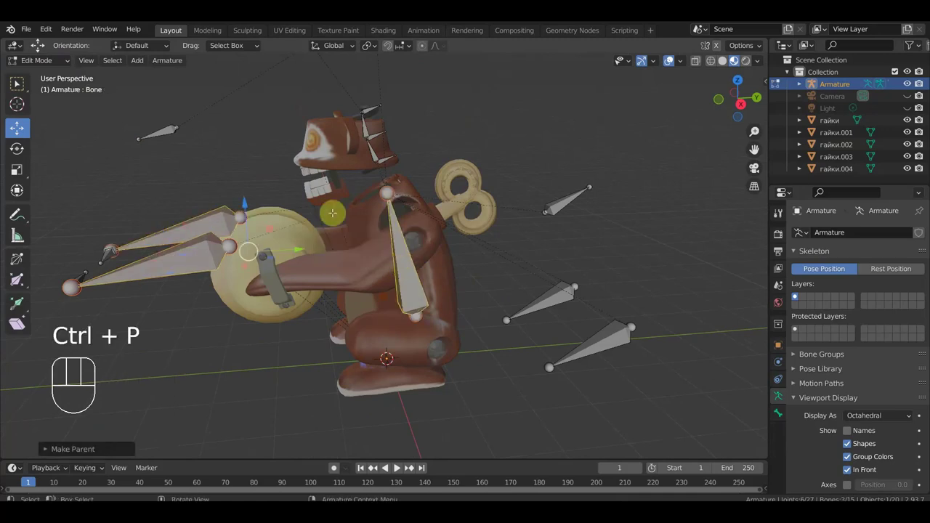
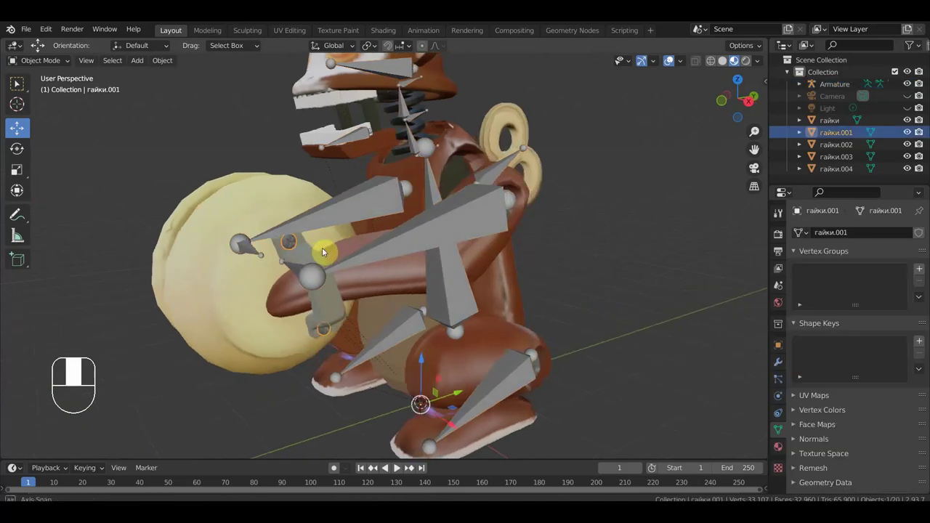
left_click_drag(334, 245, 352, 252)
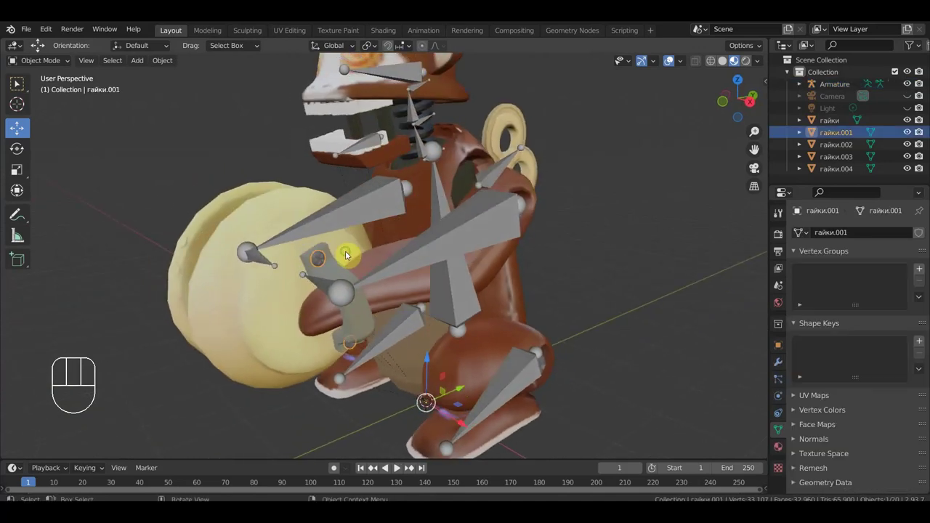
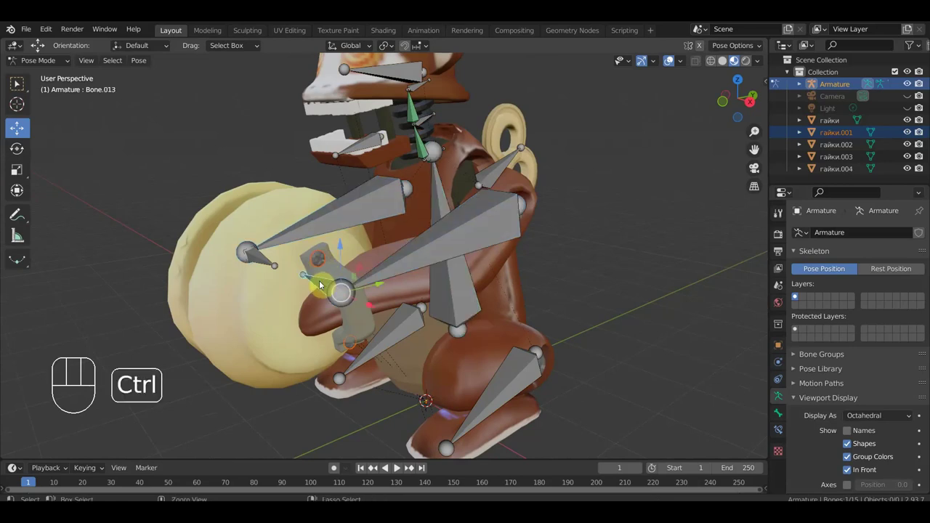
key("ctrl+p")
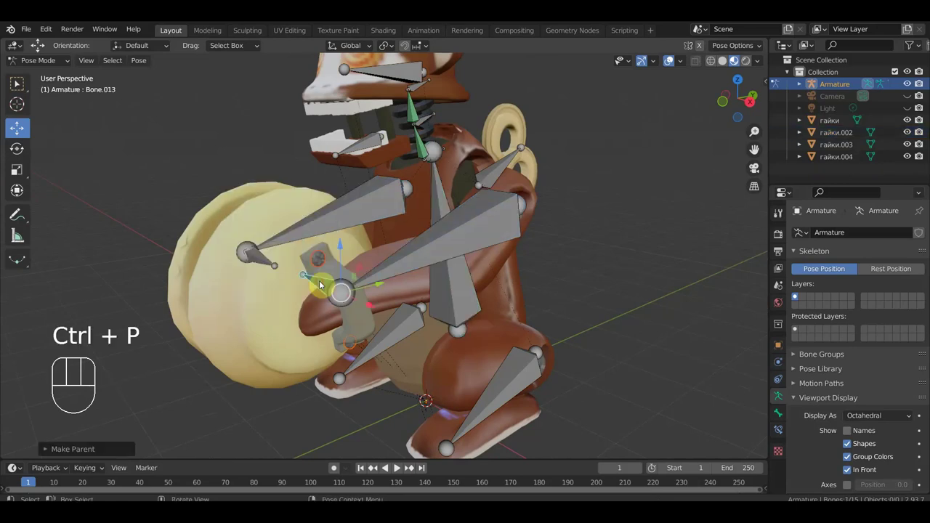
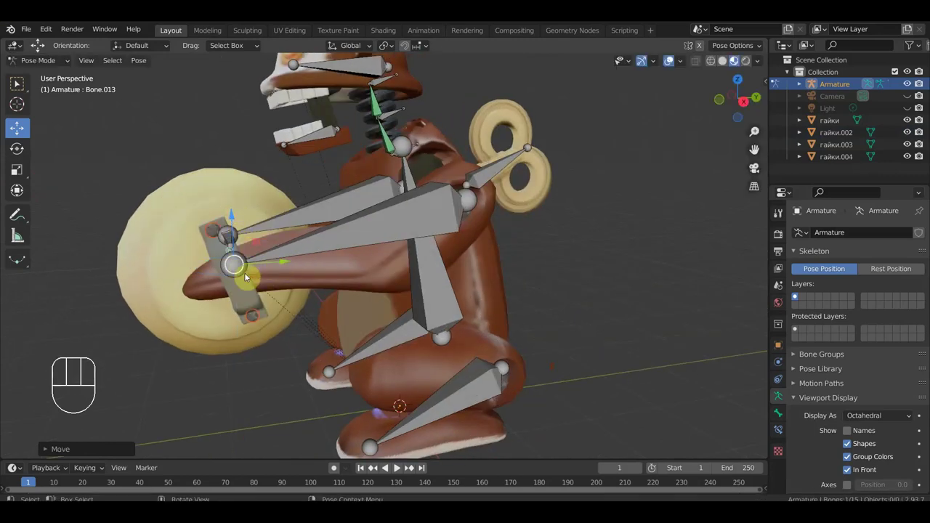
left_click_drag(239, 263, 300, 274)
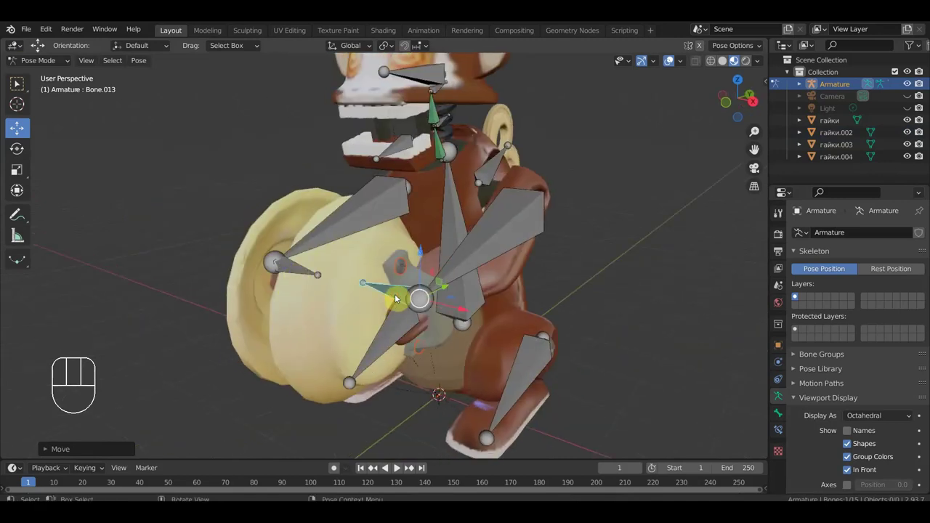
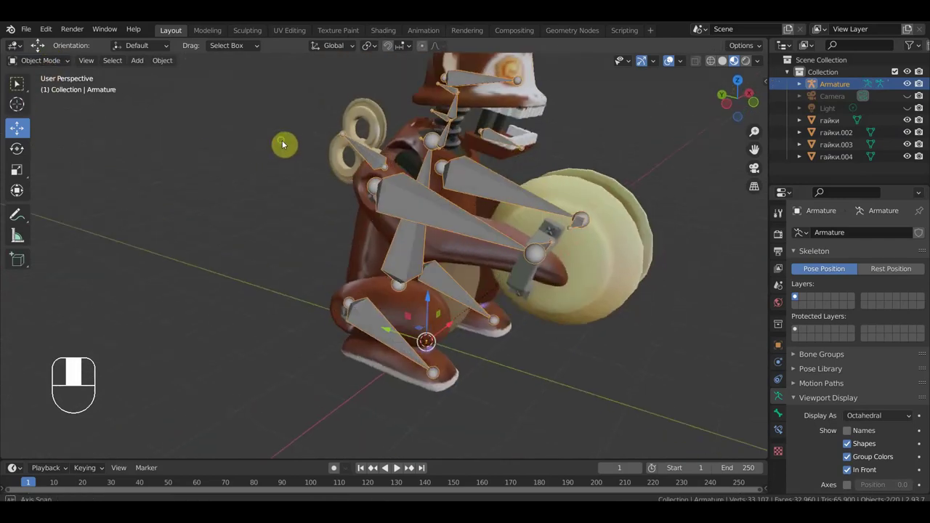
- Parent the cymbal strap's nut to the hand bone Bone.014 in Pose Mode
left_click_drag(271, 198, 272, 200)
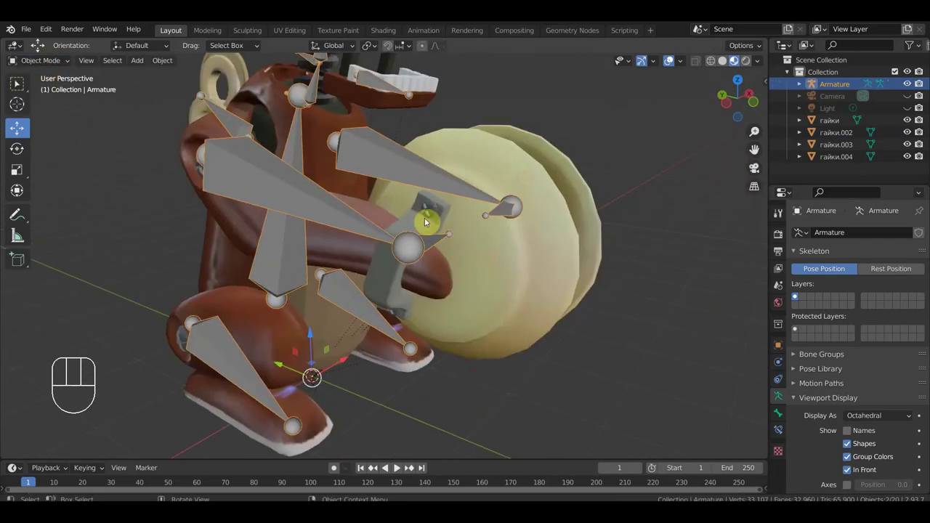
left_click(434, 211)
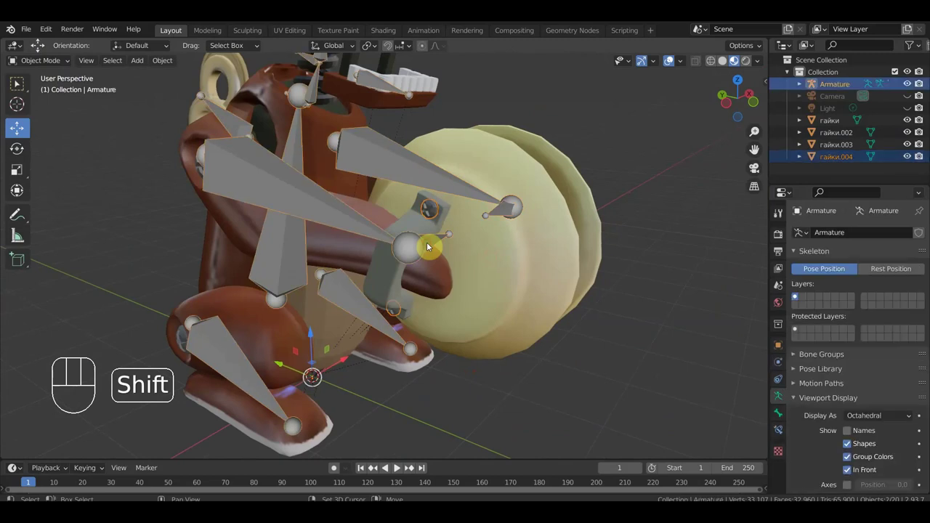
left_click_drag(52, 58, 64, 107)
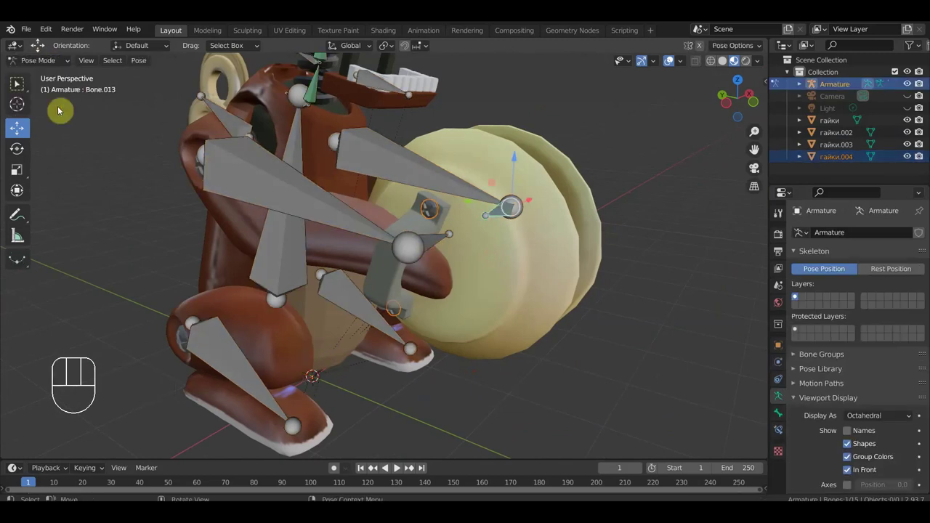
left_click(439, 242)
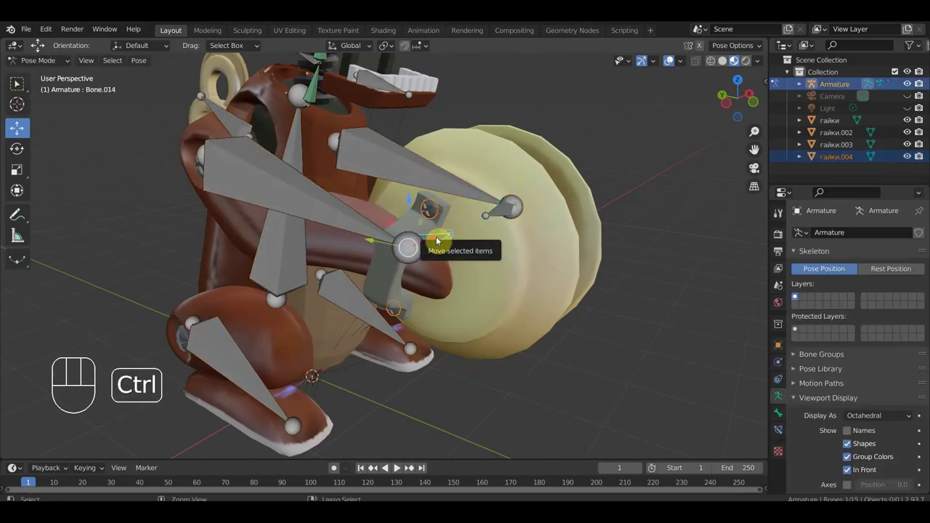
key("ctrl+p")
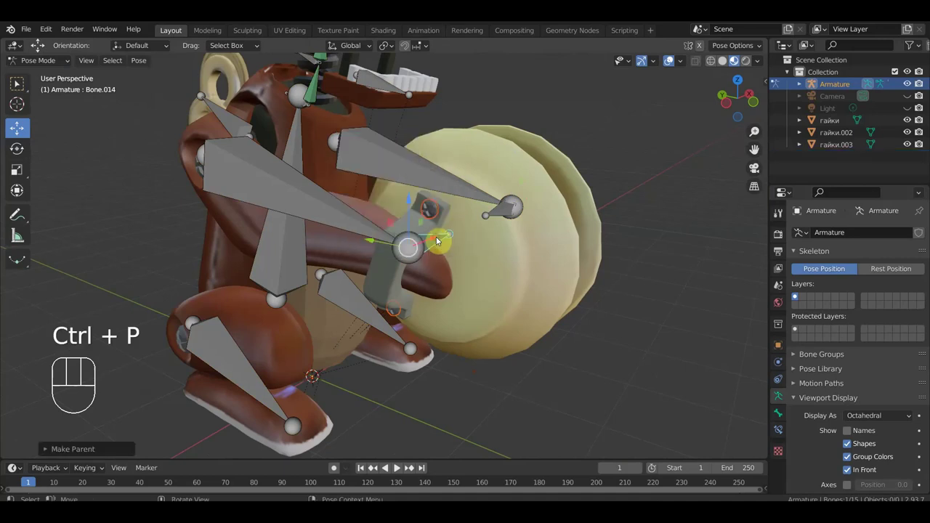
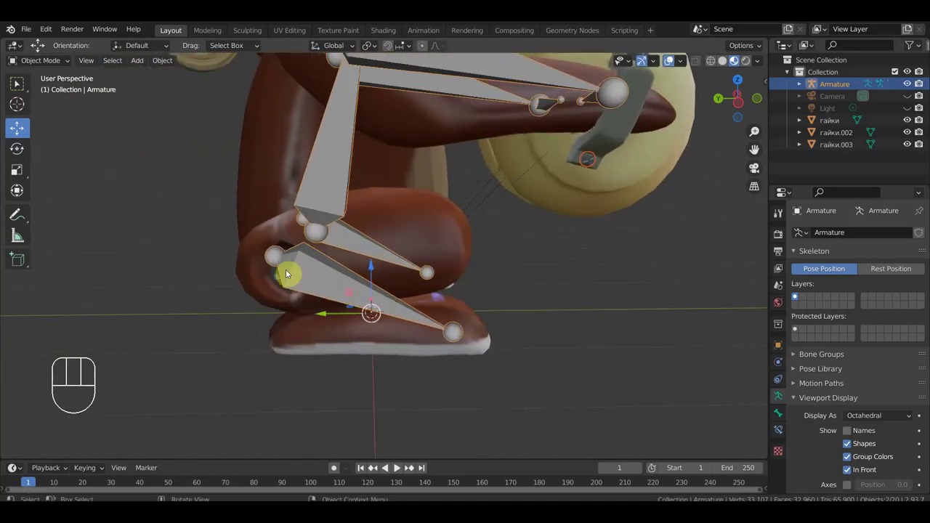
- Select the upper-arm nut гайки.003 and bring up the interaction mode list
left_click(283, 275)
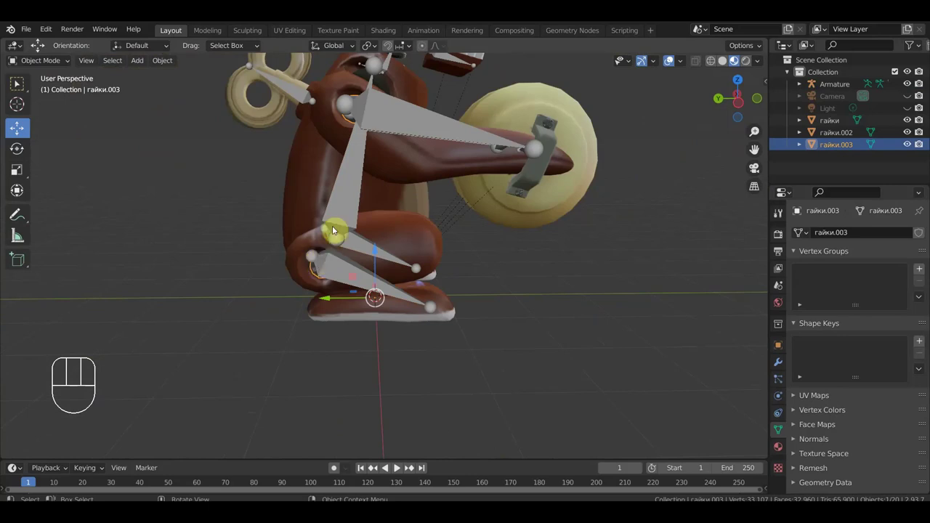
left_click_drag(339, 226, 309, 234)
left_click_drag(334, 221, 305, 262)
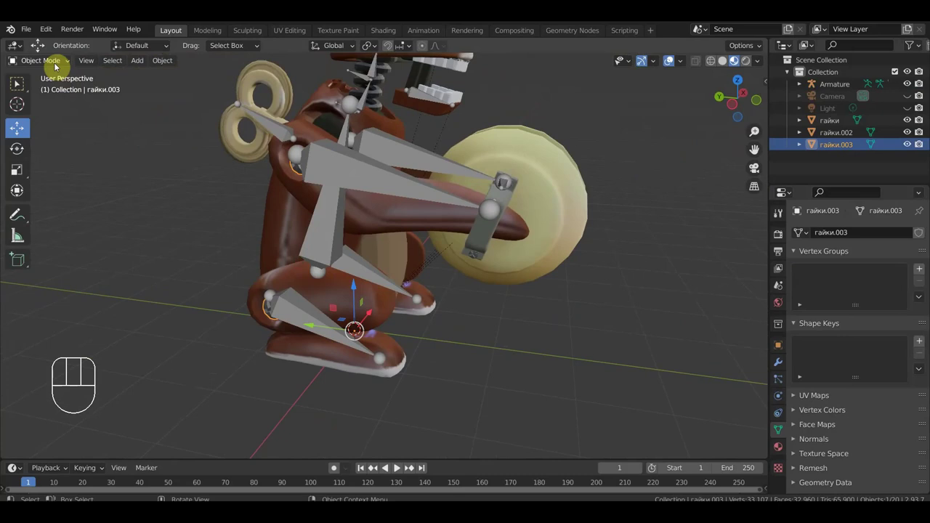
left_click(61, 64)
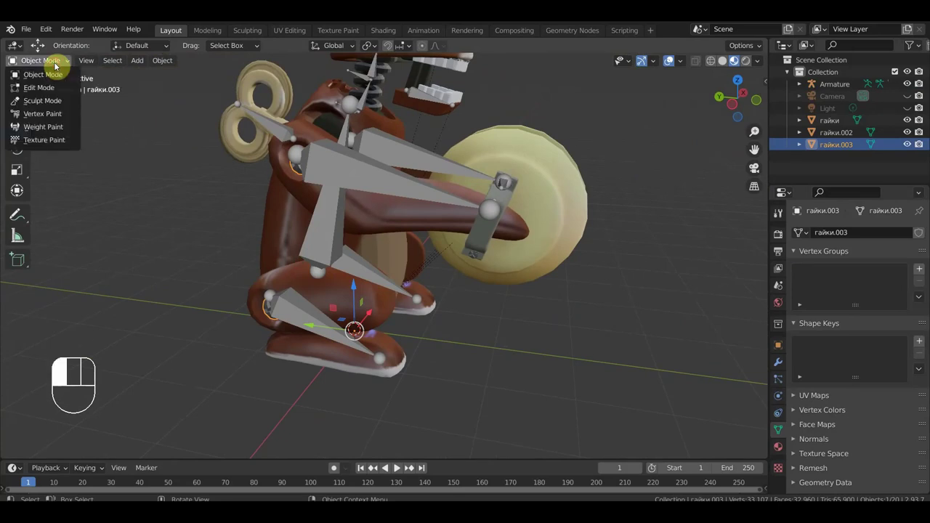
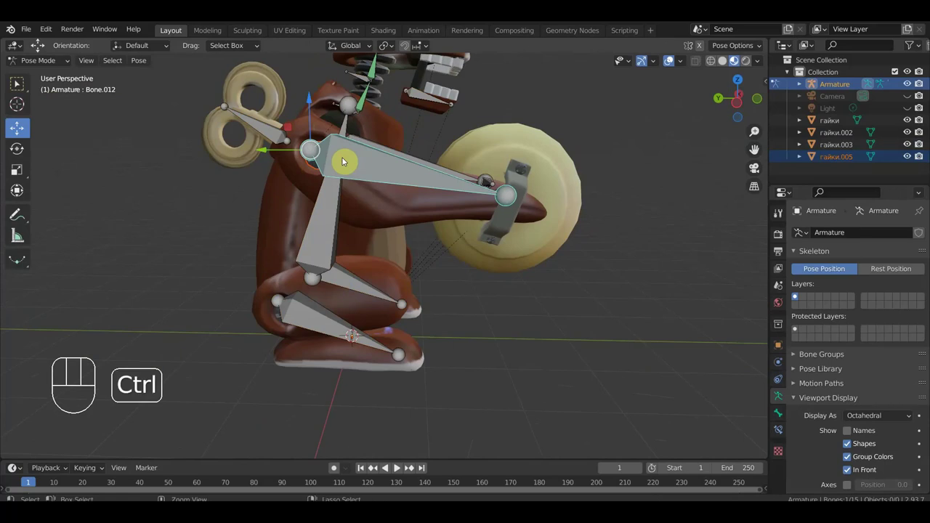
- Parent гайки.005 to Bone.012, then pick the lower leg bone for the next nut
key("ctrl+p")
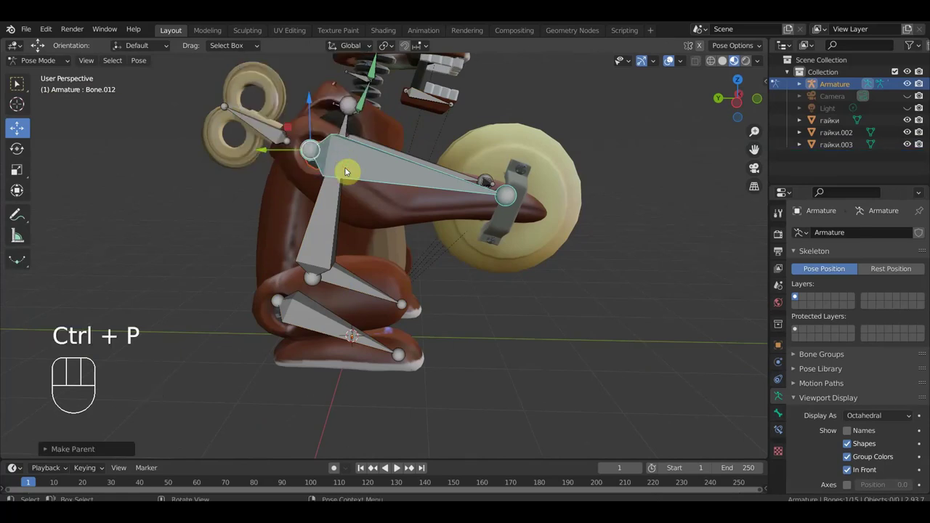
left_click_drag(340, 222, 351, 229)
middle_click(347, 227)
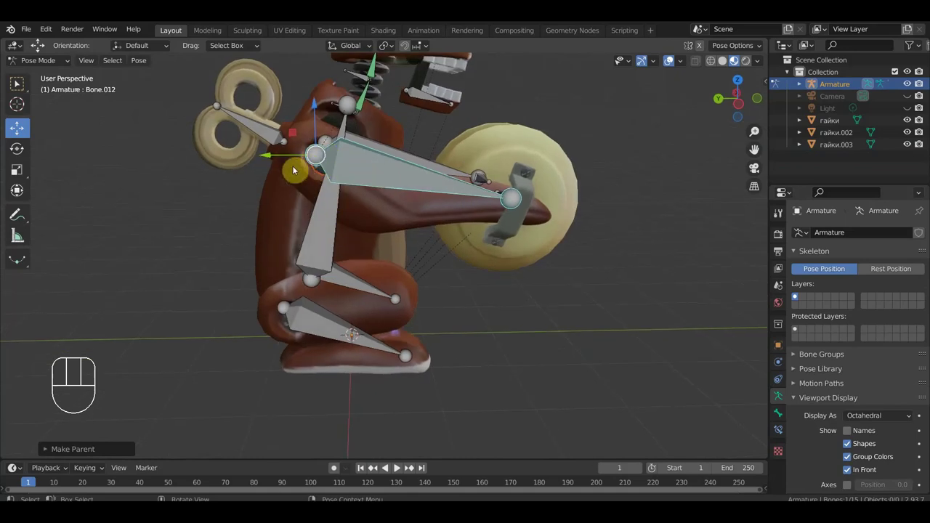
left_click(293, 321)
left_click(292, 327)
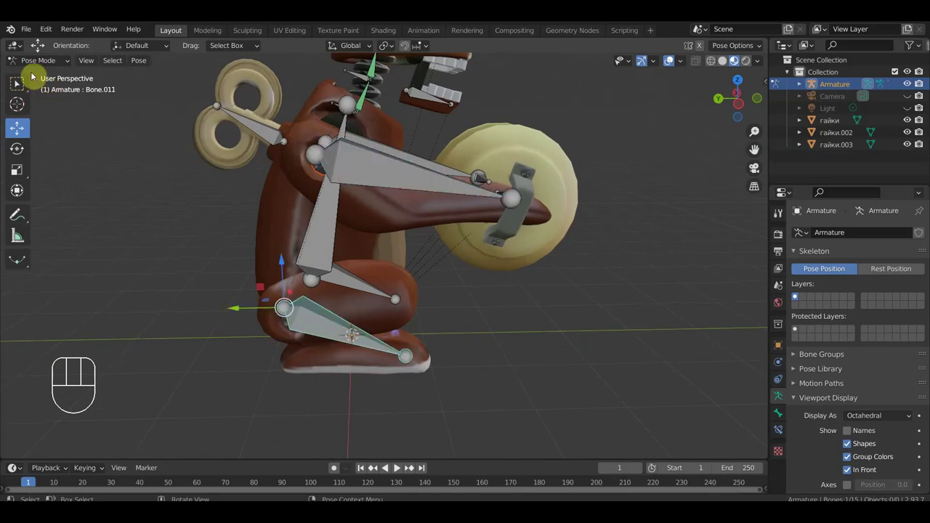
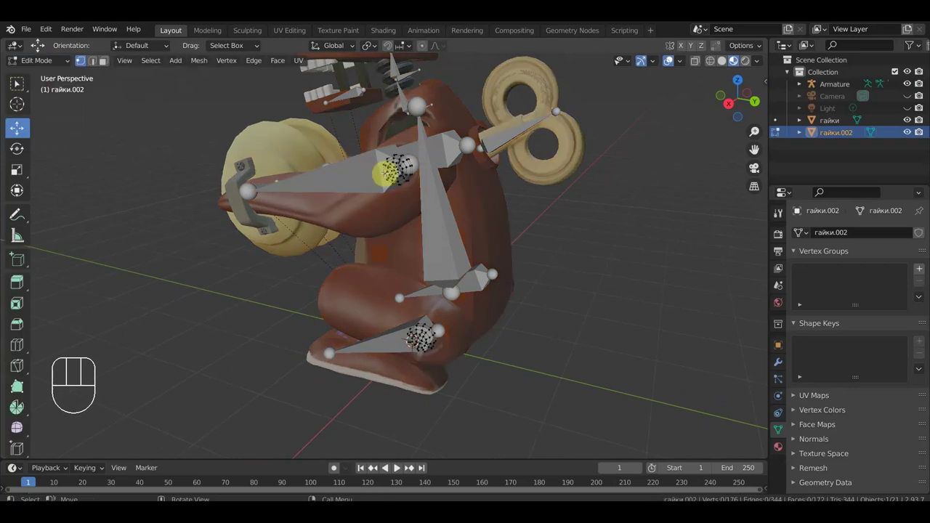
- Separate the shoulder nut's linked geometry out of гайки.002 into its own object
key("l")
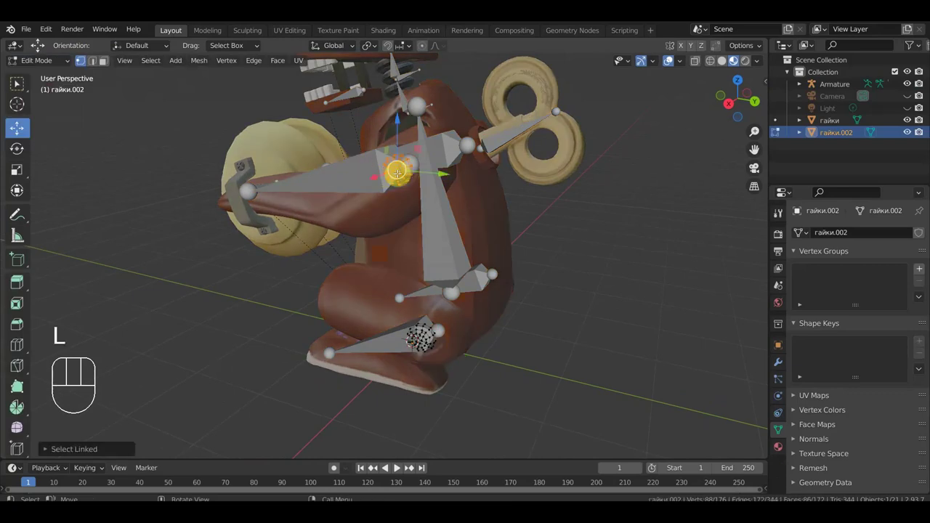
key("p")
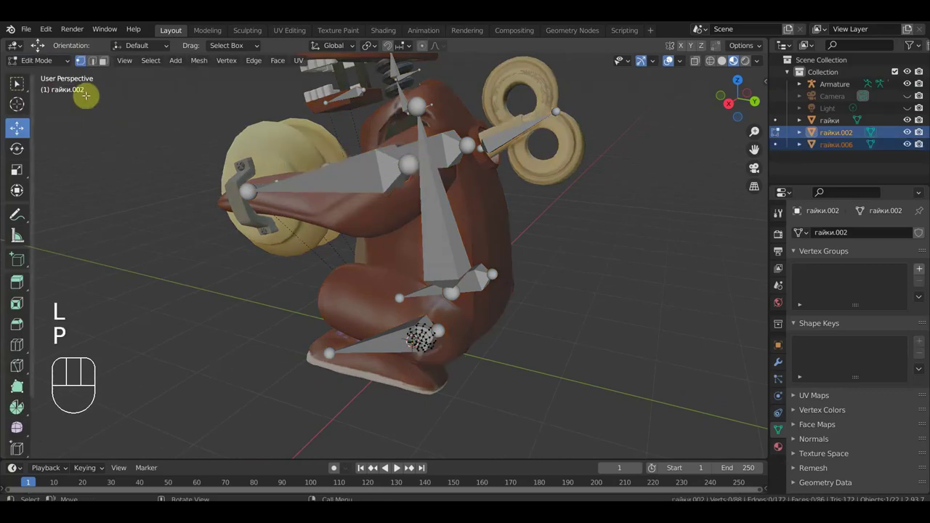
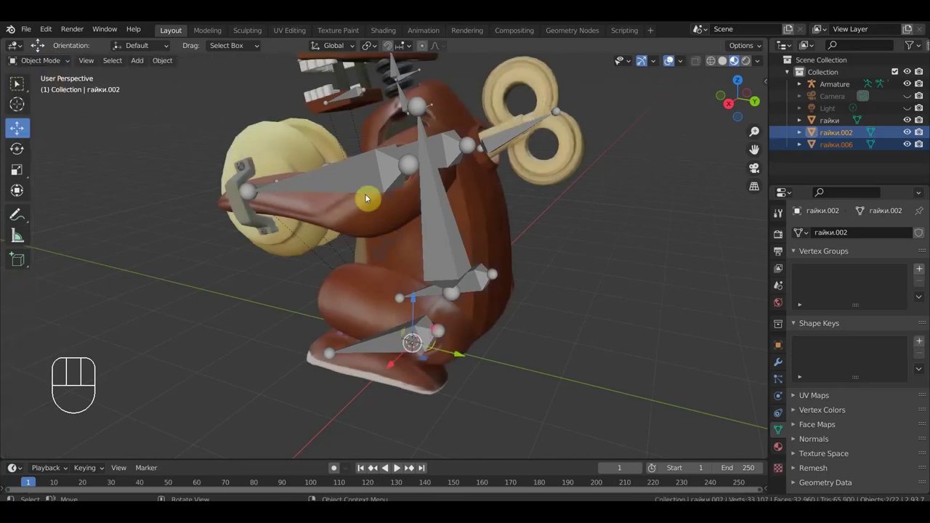
left_click_drag(444, 221, 434, 220)
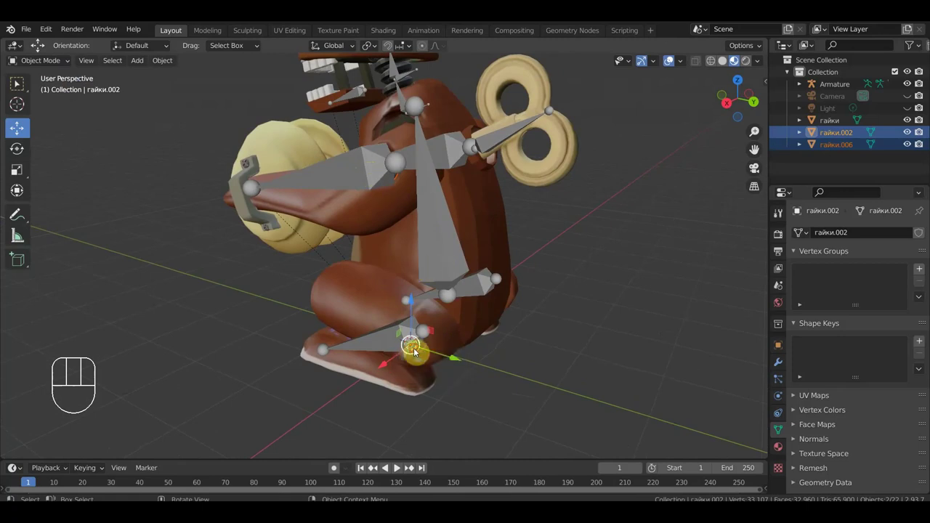
left_click(420, 350)
left_click(420, 349)
left_click(421, 350)
- Parent the knee nut to the knee bone Bone.005 in Pose Mode
left_click_drag(414, 341, 387, 319)
left_click_drag(393, 319, 420, 293)
left_click(430, 298)
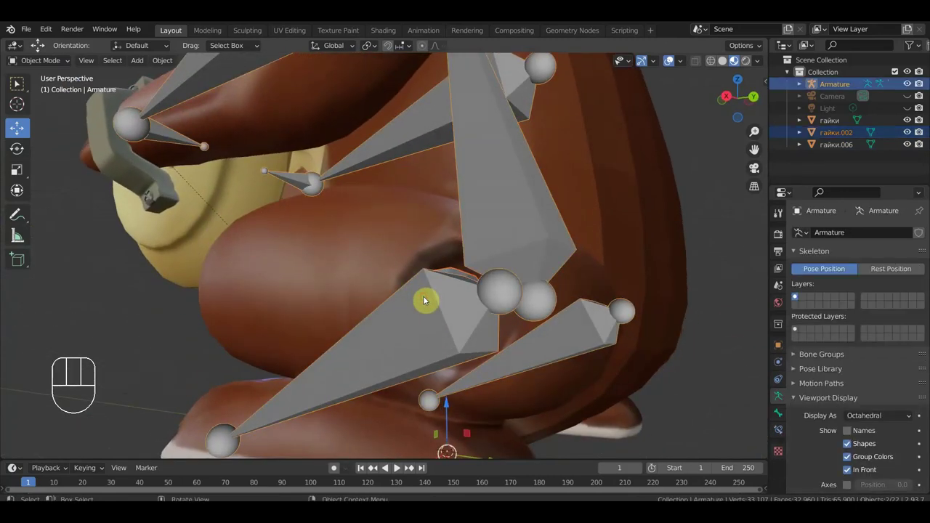
left_click_drag(57, 59, 59, 101)
left_click(426, 327)
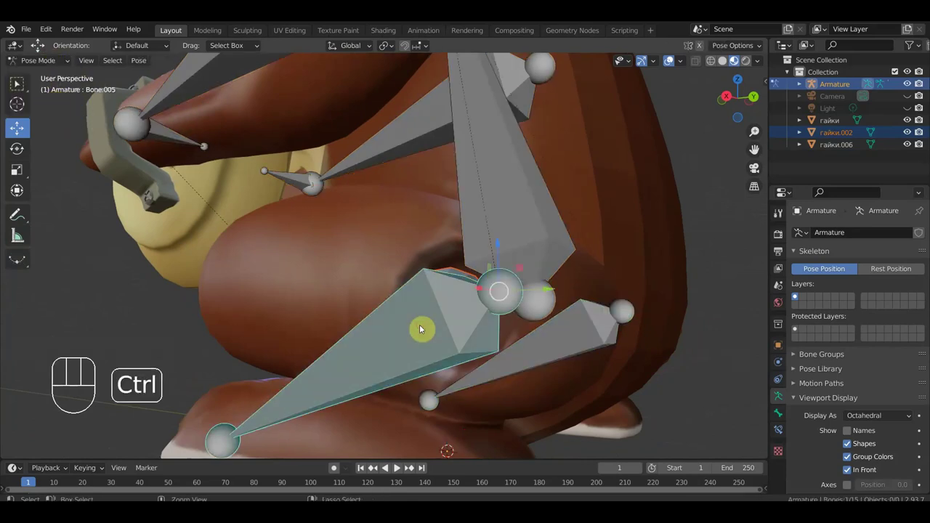
key("ctrl+p")
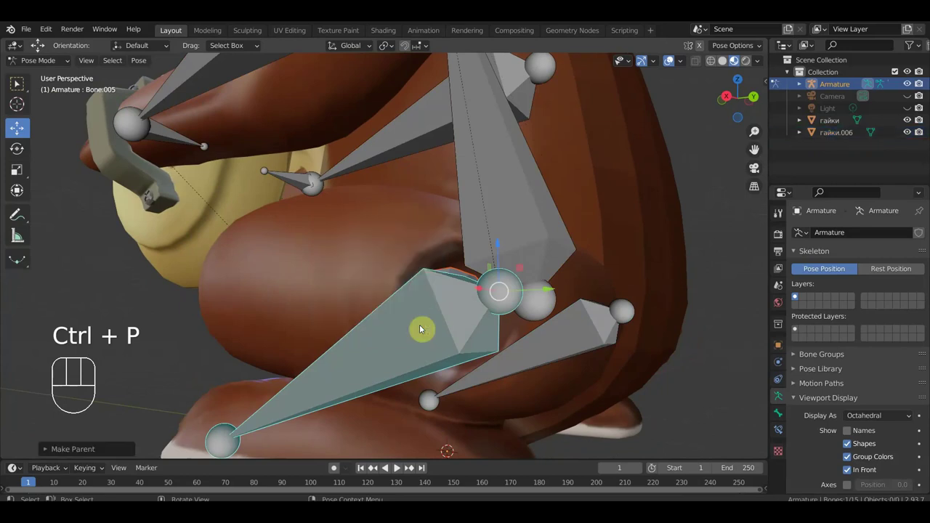
- Parent the separated shoulder nut to the shoulder bone Bone.004
middle_click(476, 294)
middle_click(500, 309)
left_click_drag(385, 316, 387, 314)
left_click(361, 246)
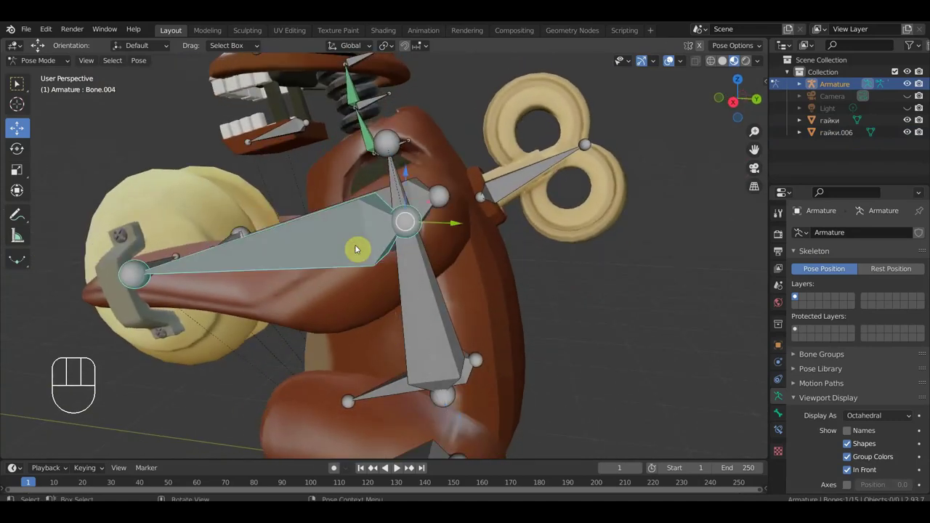
left_click_drag(55, 63, 69, 89)
key("h")
left_click(392, 239)
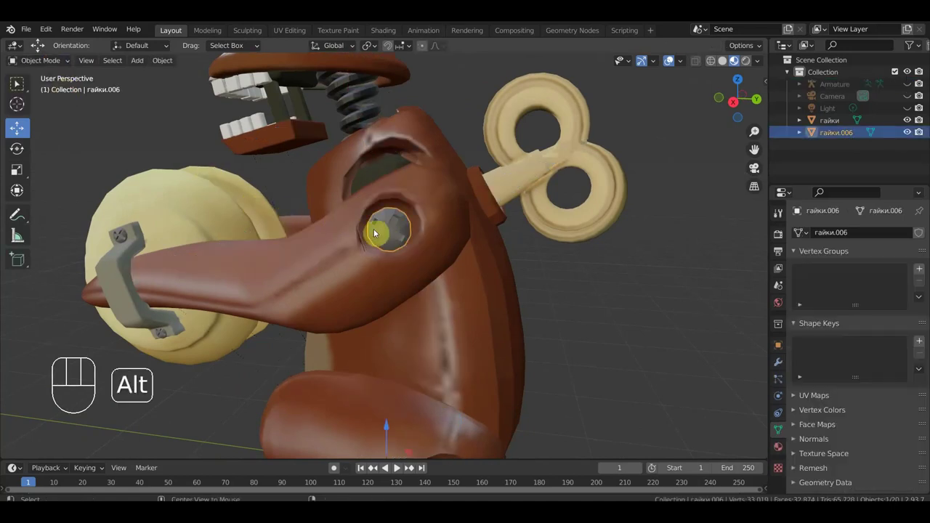
key("alt+h")
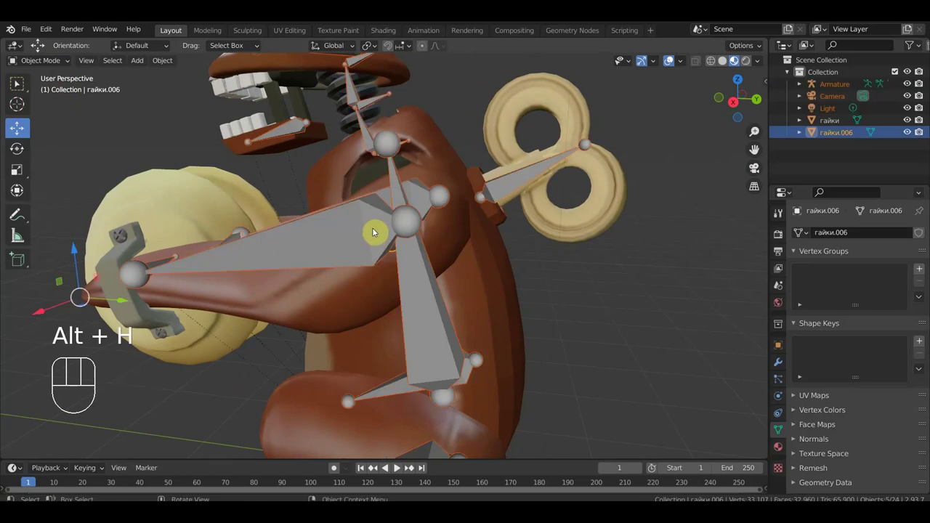
left_click(369, 233)
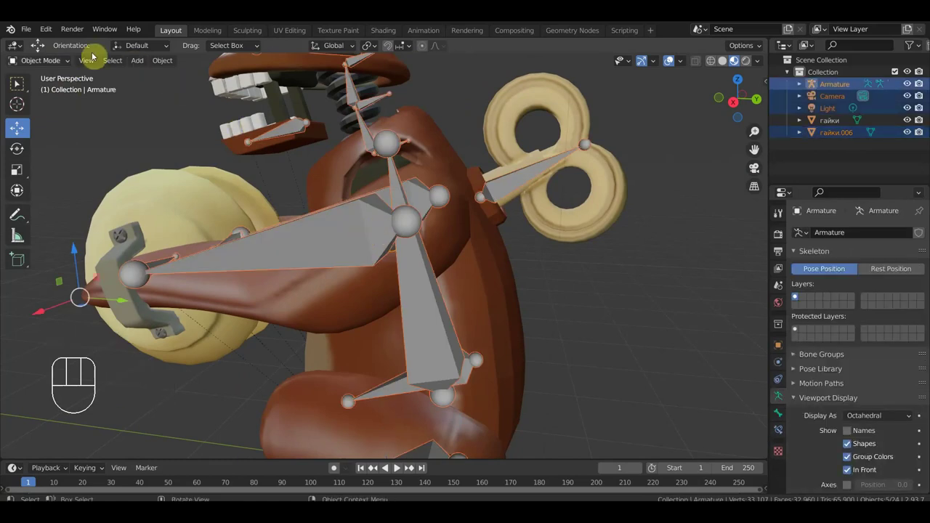
left_click_drag(54, 61, 55, 105)
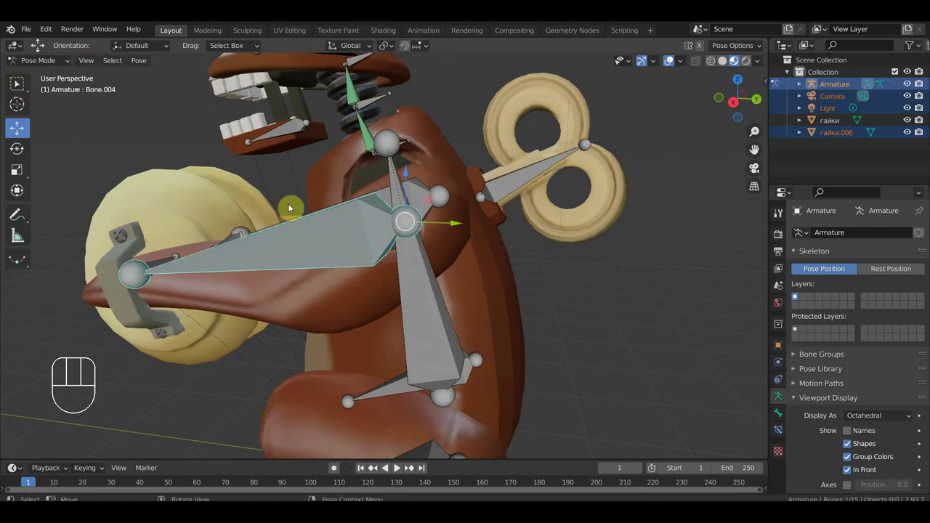
left_click(369, 243)
key("ctrl+p")
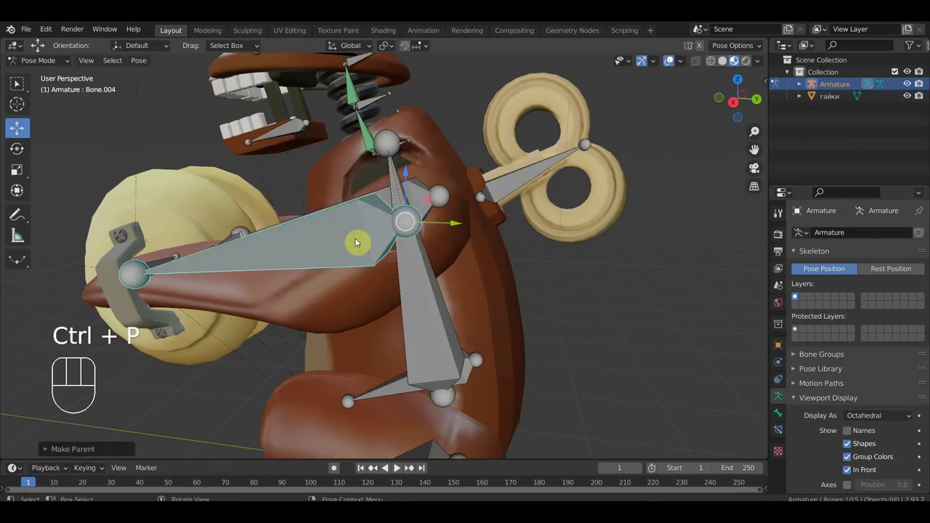
- Hide the armature to inspect the nuts alone, test a rotation, and unhide everything
middle_click(358, 235)
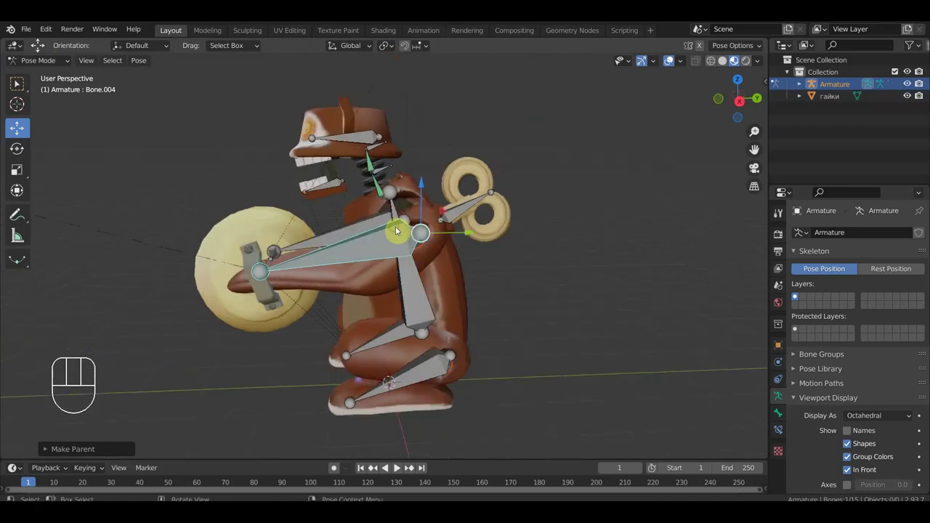
middle_click(438, 222)
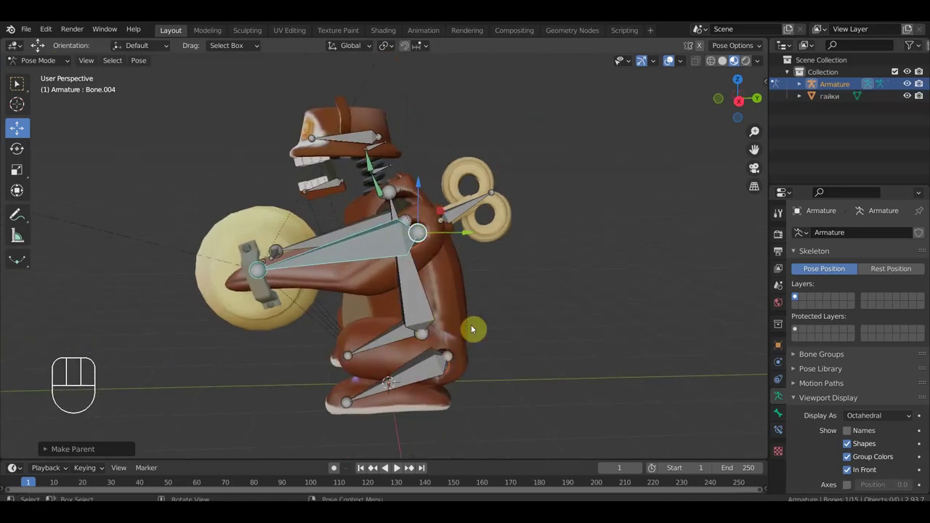
key("h")
left_click_drag(493, 291, 485, 292)
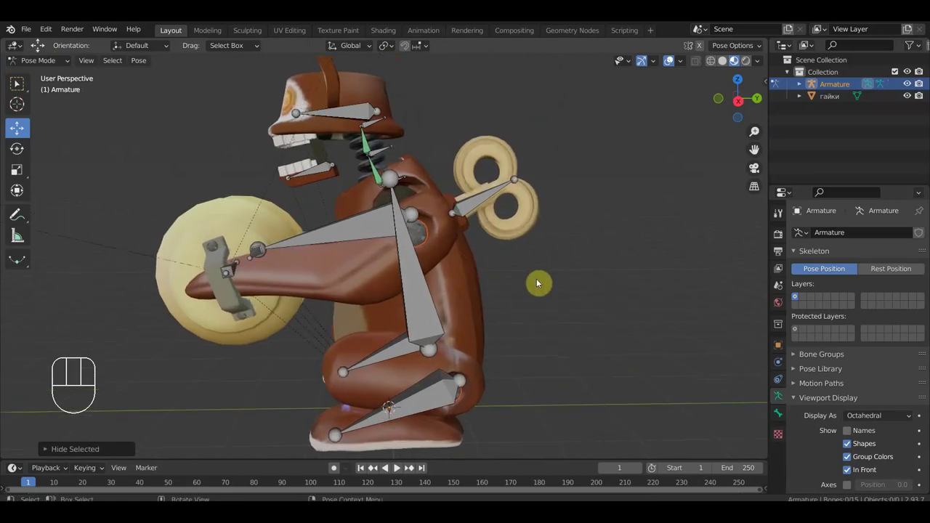
key("r")
key("r")
left_click(529, 294)
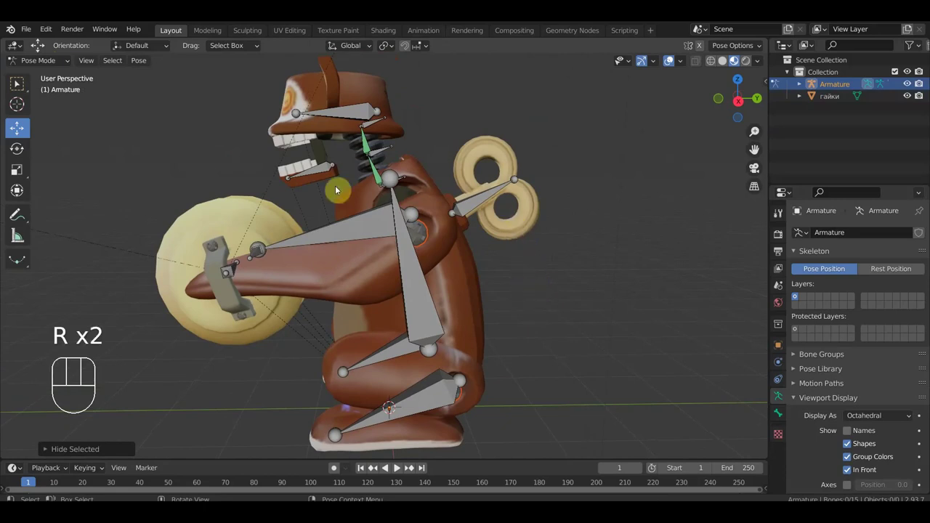
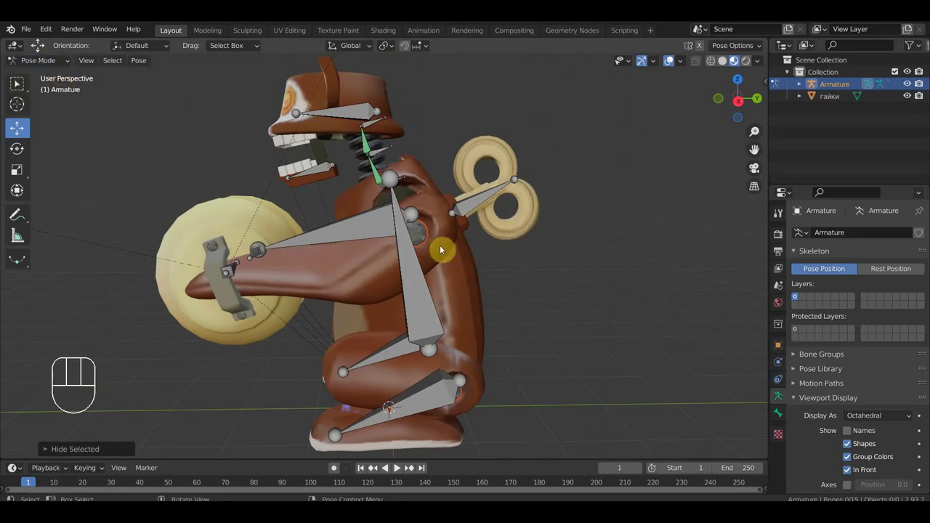
key("alt+h")
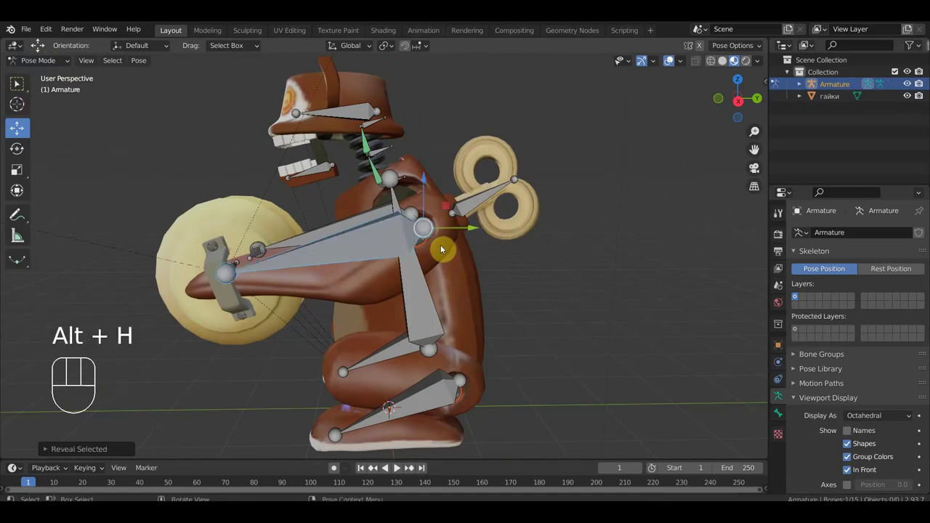
- Return to Pose Mode and test-rotate the upper arm bone Bone.004 with the cymbal
left_click_drag(52, 59, 54, 104)
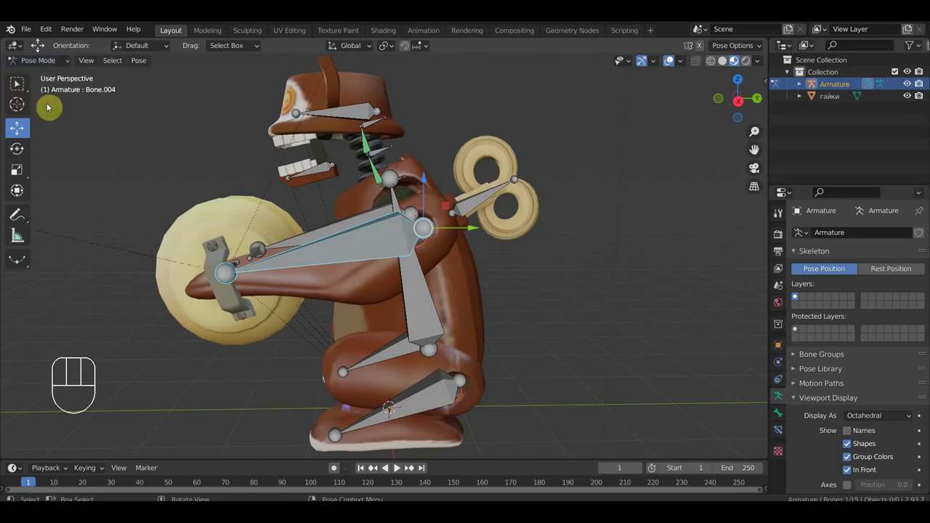
left_click(46, 61)
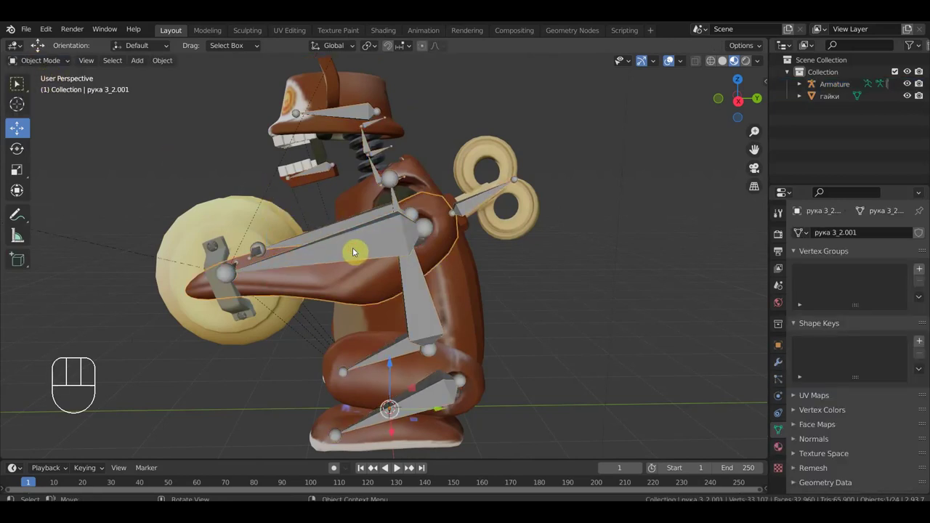
left_click(359, 249)
left_click(357, 244)
left_click(57, 64)
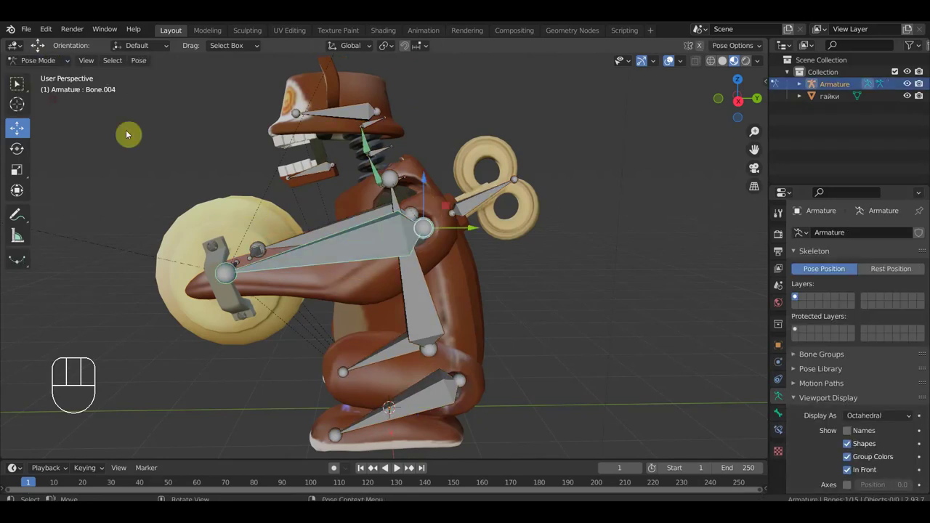
key("r")
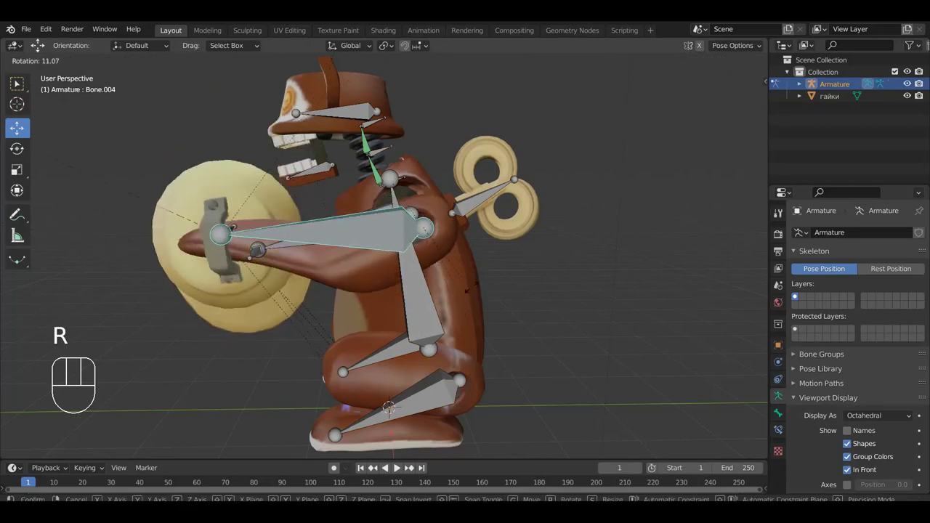
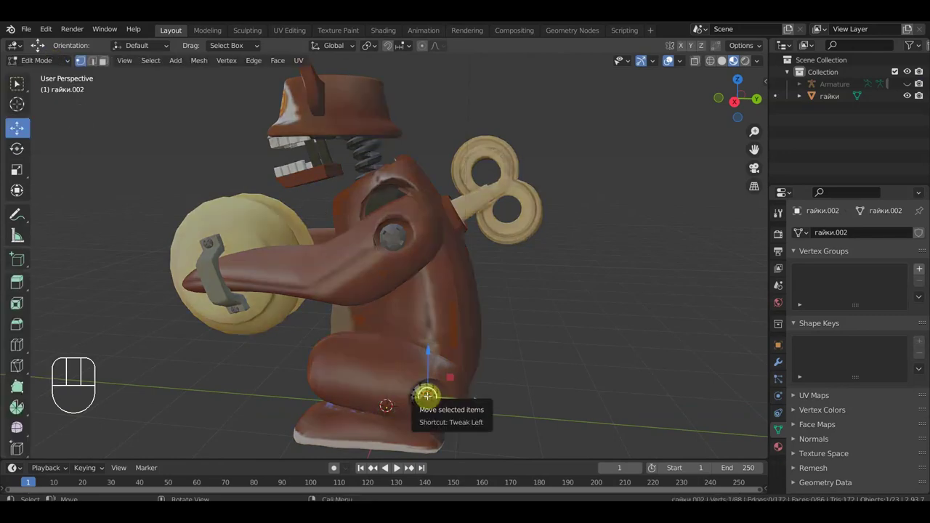
- Check the knee nut's mesh in Edit Mode and unhide the armature again
key("l")
key("p")
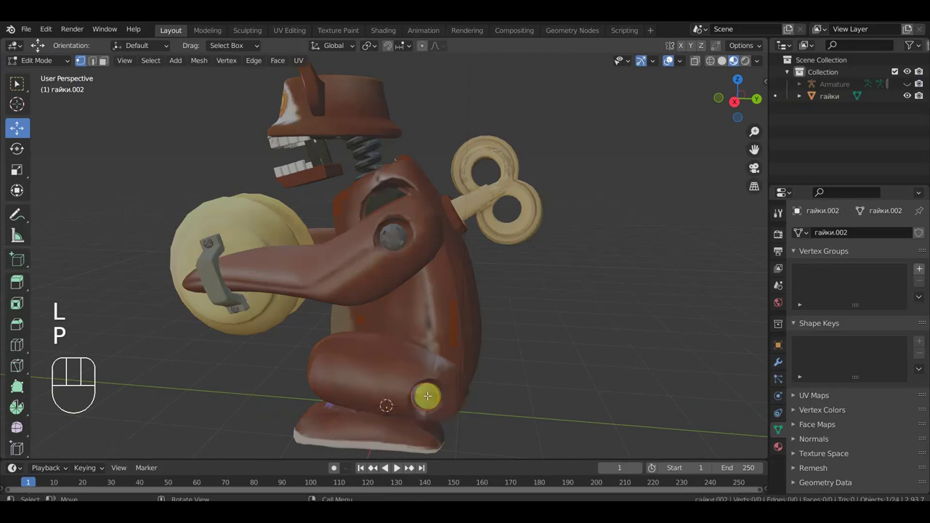
left_click_drag(50, 63, 209, 242)
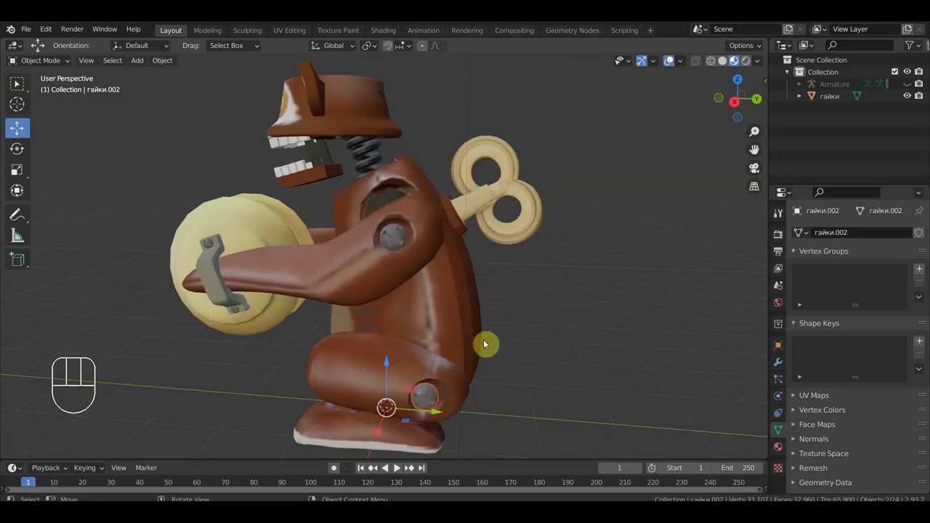
key("alt+h")
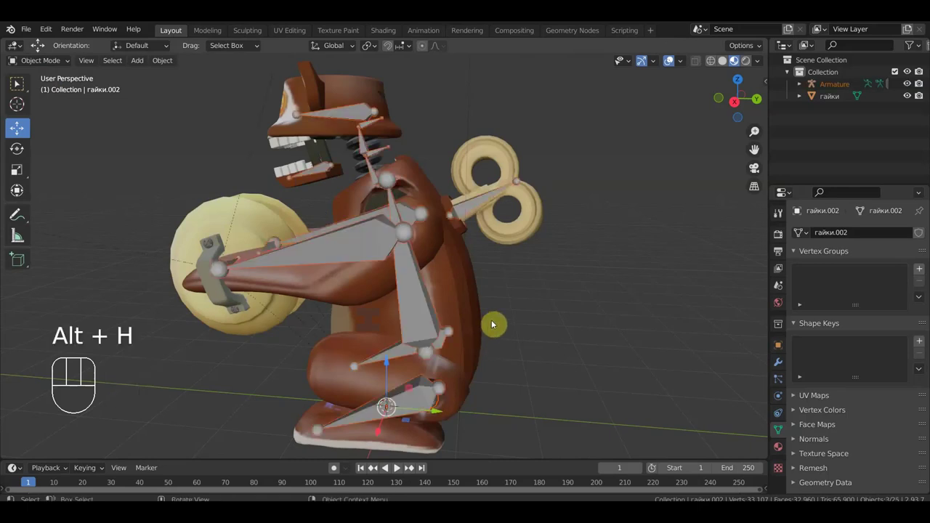
- Re-enter Pose Mode, pick the leg bone then wind-up key Bone.003, and view from top
left_click(444, 398)
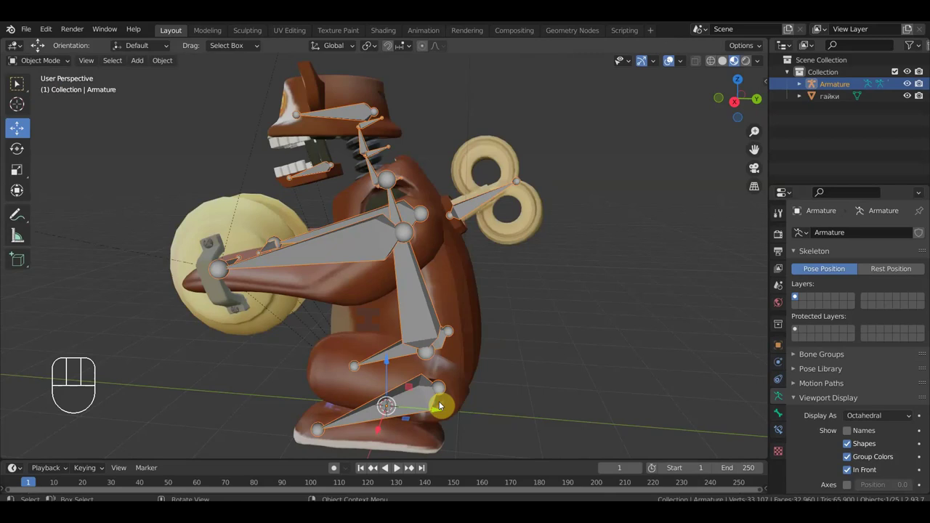
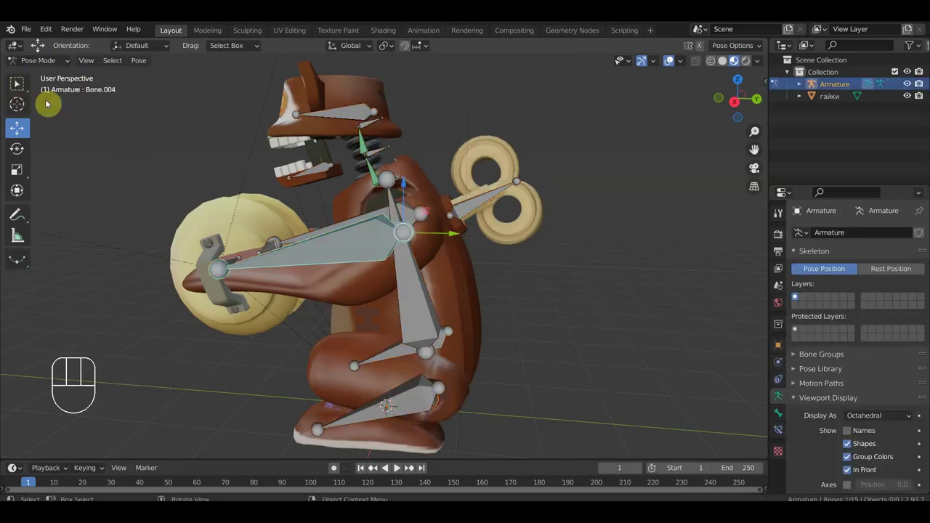
left_click(423, 394)
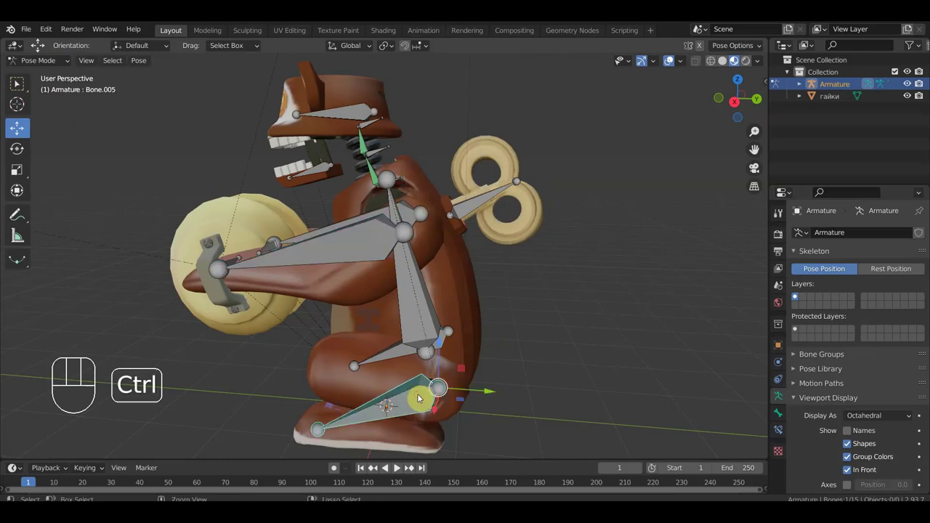
key("ctrl+p")
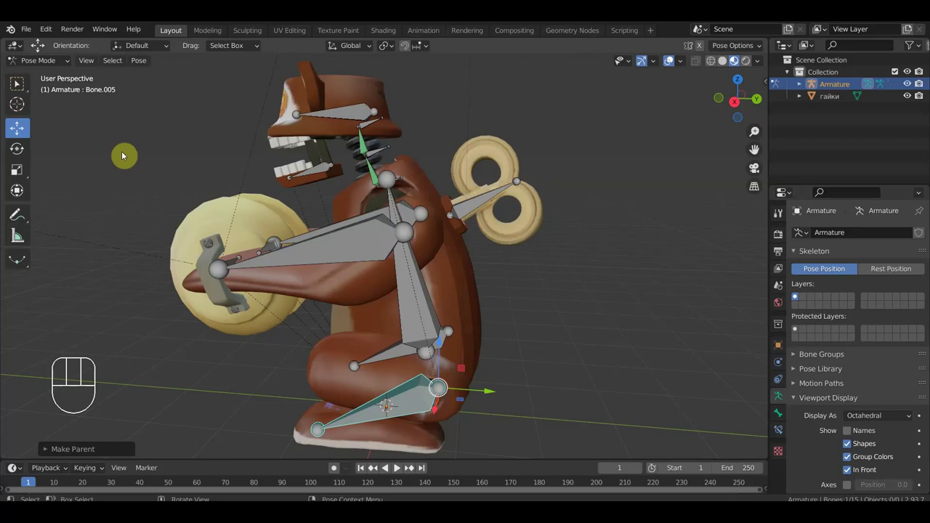
left_click_drag(480, 201, 515, 209)
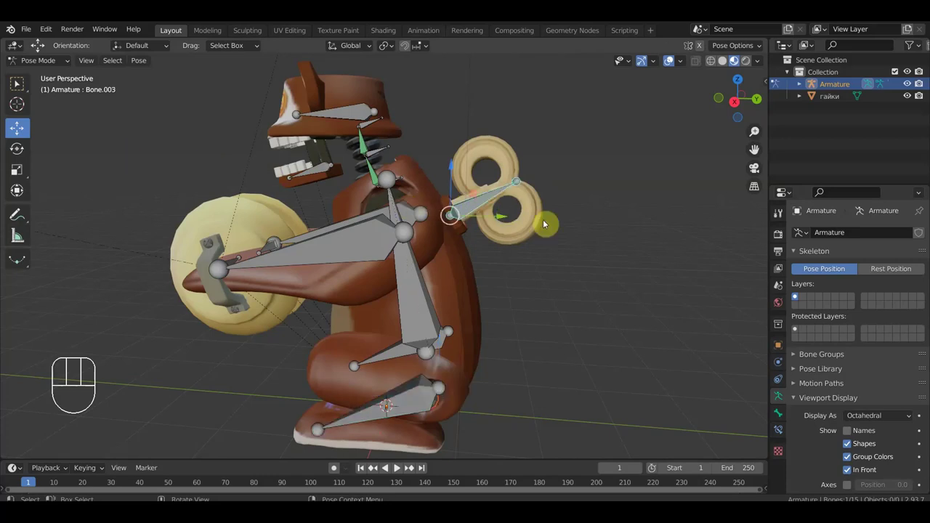
key("KP_7")
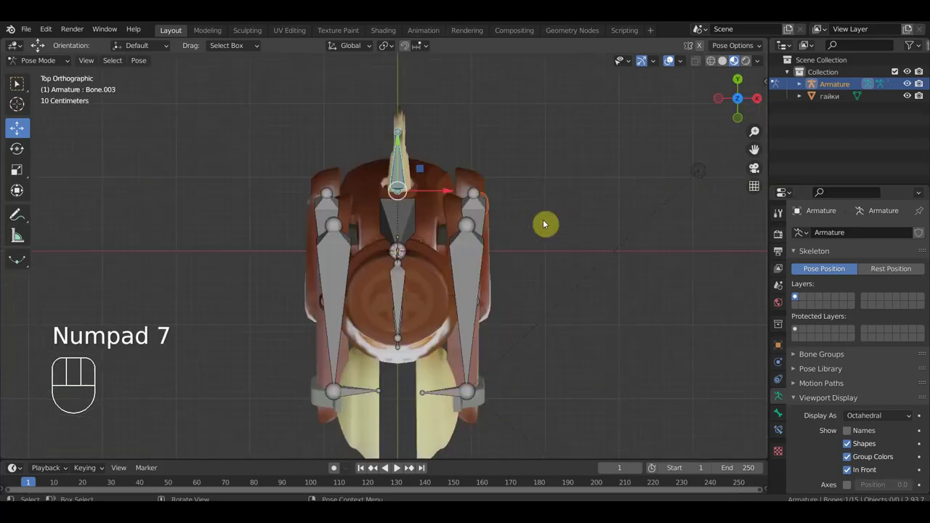
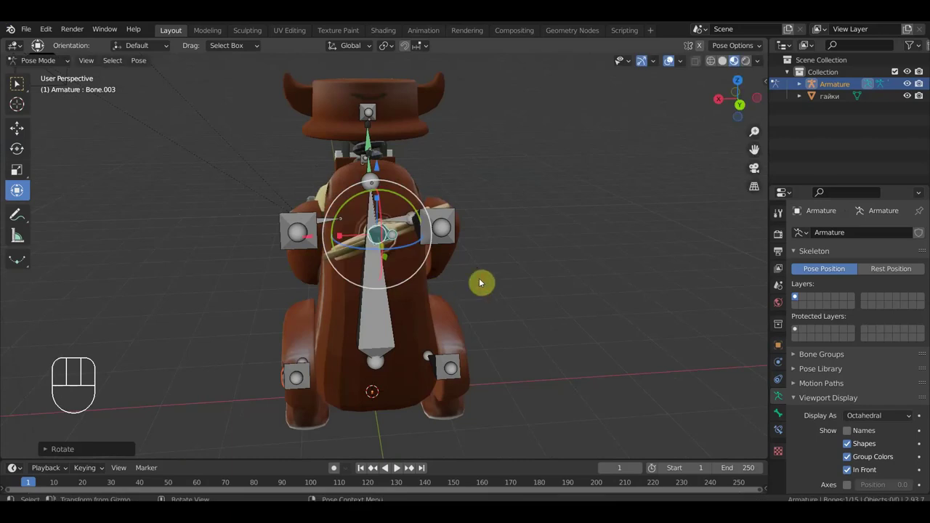
- Test-rotate the key Bone.003, head Bone.001 and root Bone from side views, undoing each
key("ctrl+z")
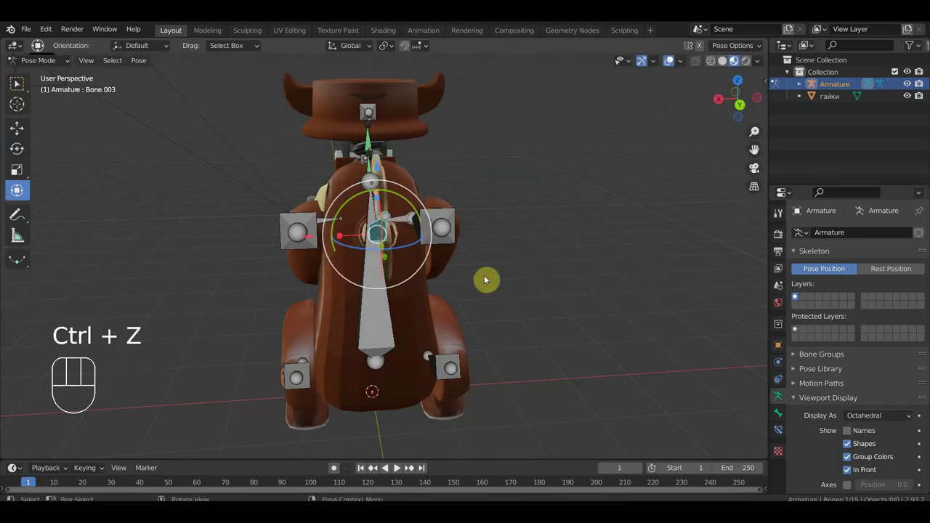
left_click(382, 156)
key("KP_1")
key("KP_3")
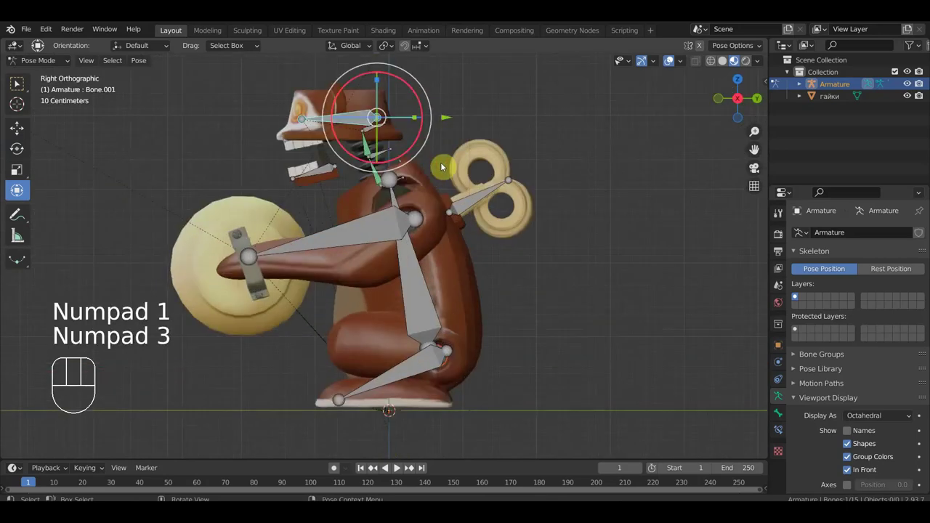
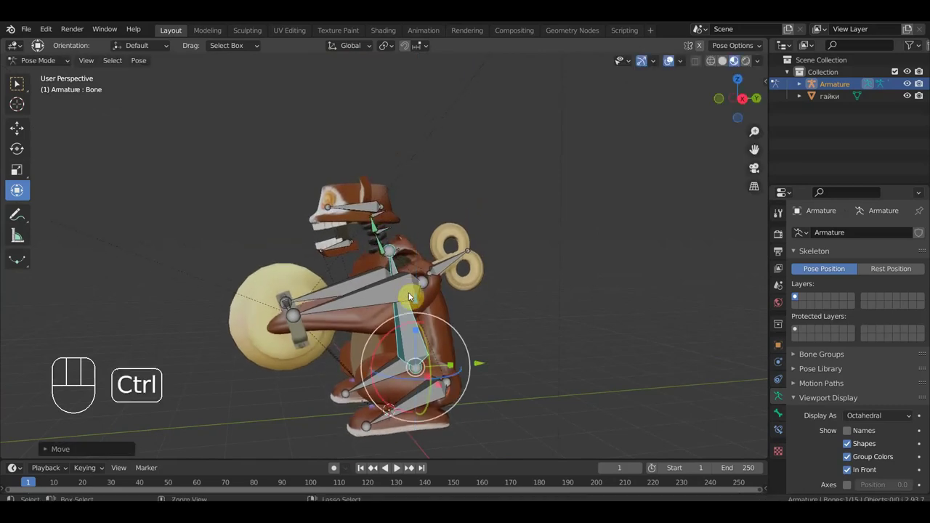
key("ctrl+z")
middle_click(416, 256)
left_click_drag(409, 250, 407, 253)
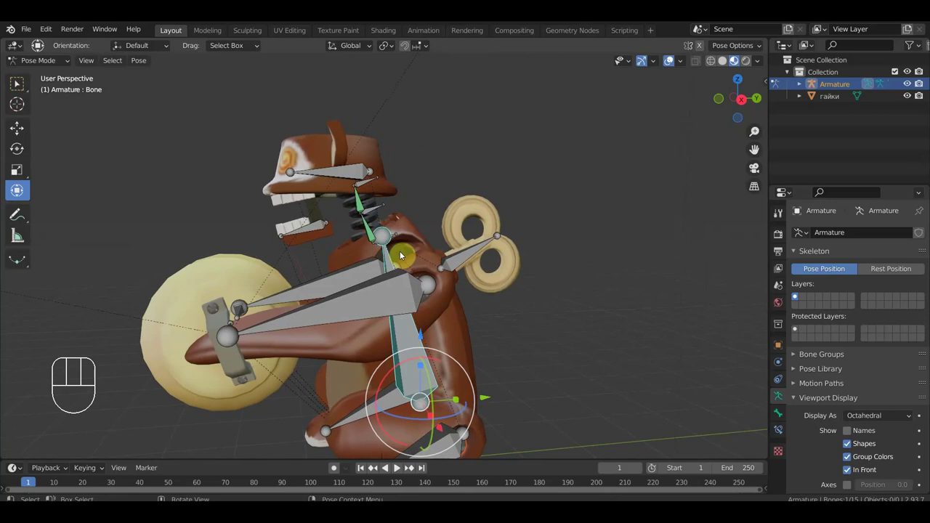
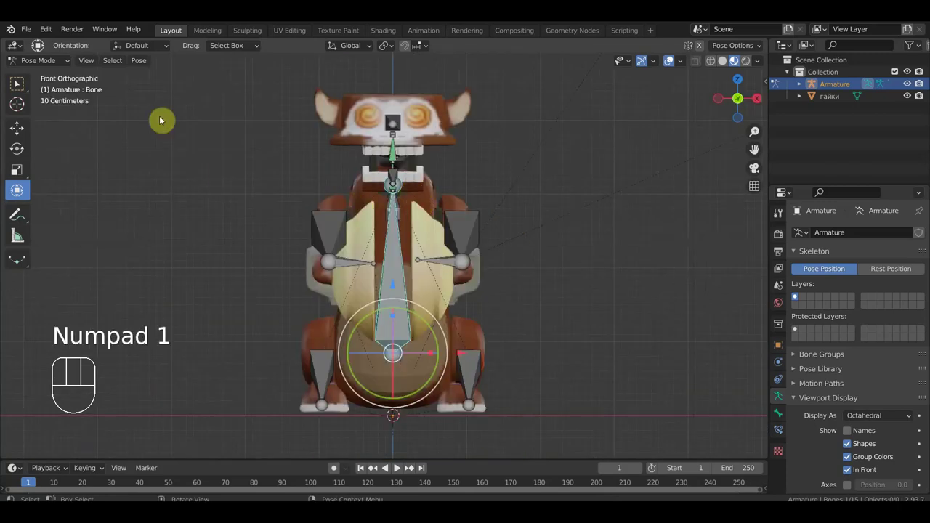
middle_click(449, 235)
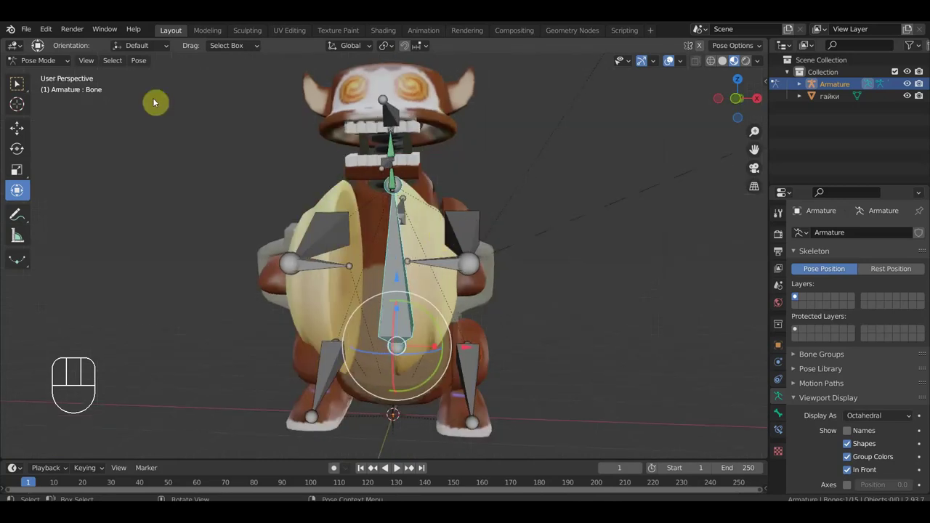
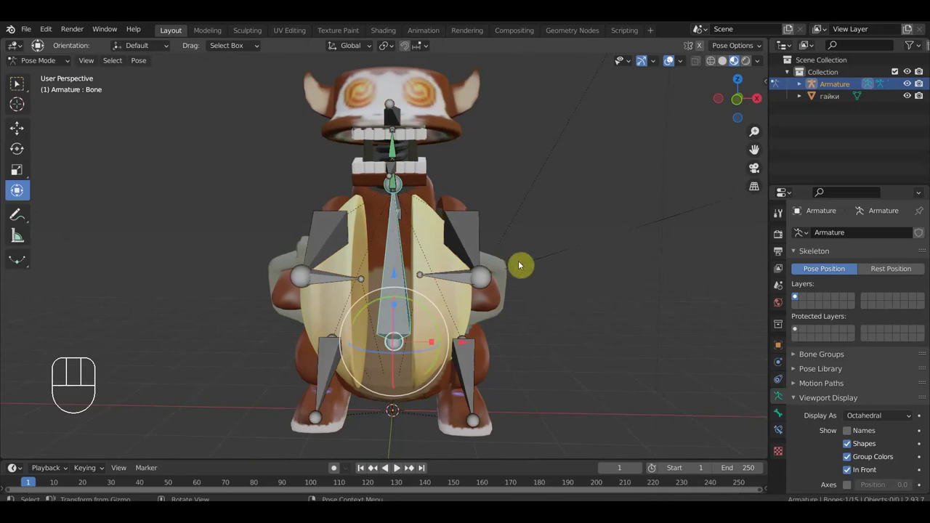
- In the Bone Widget sidebar give the body bone a Cube control widget
key("n")
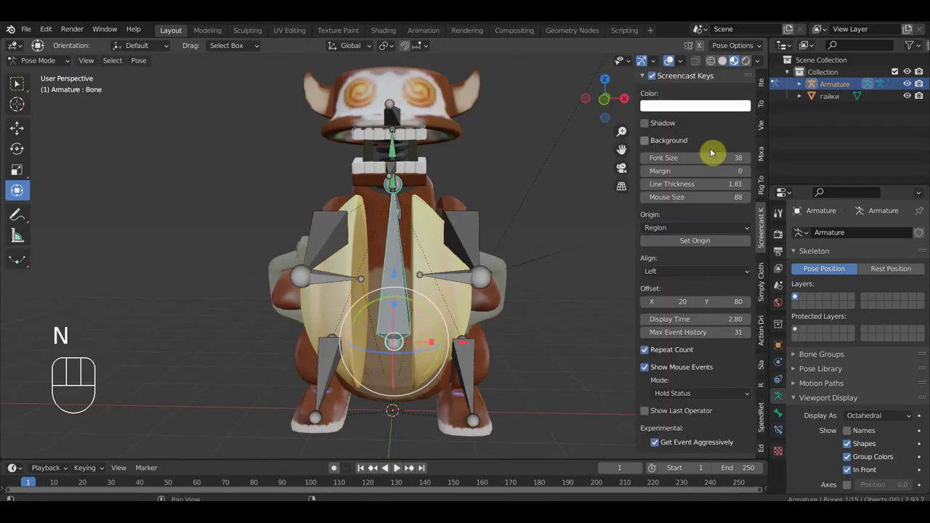
left_click(769, 186)
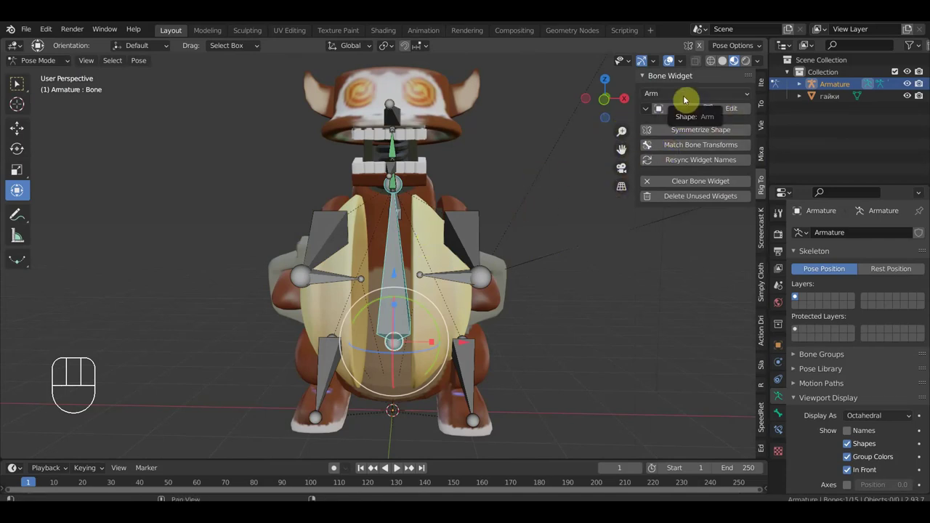
left_click_drag(691, 97, 673, 135)
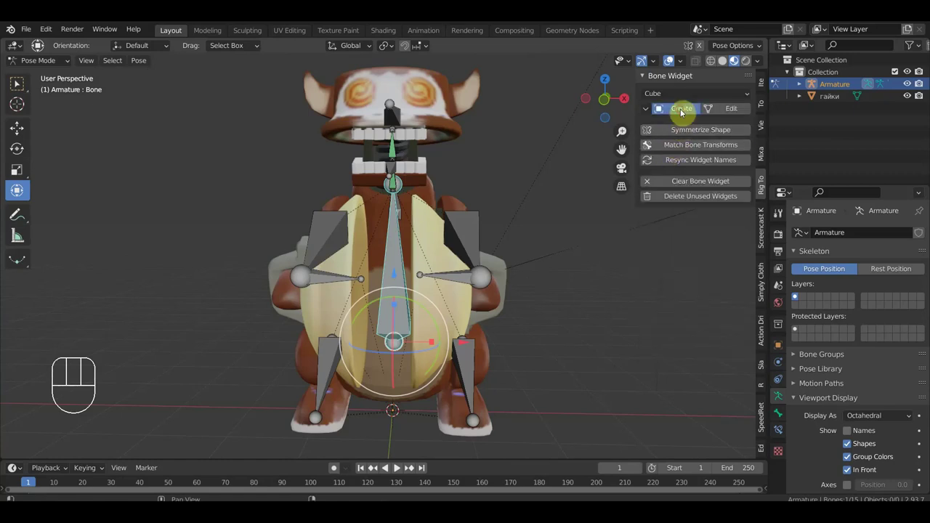
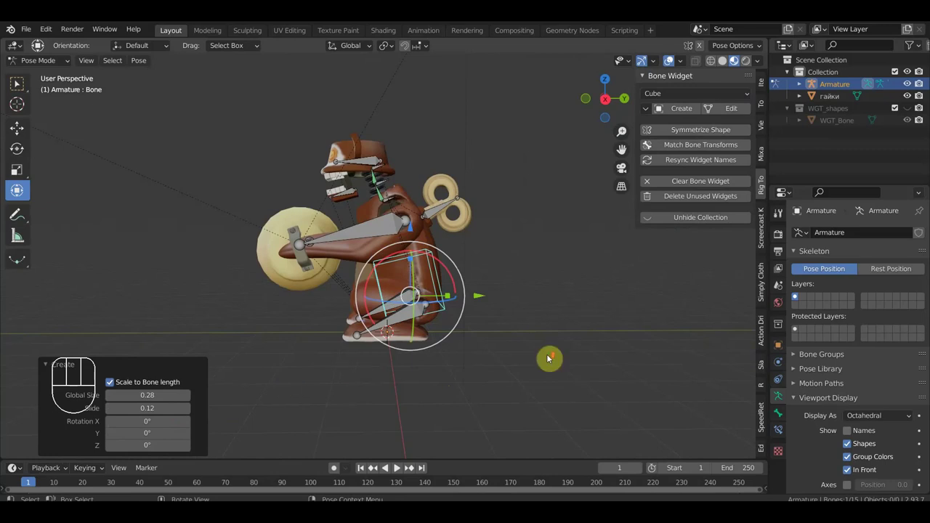
left_click_drag(554, 356, 506, 332)
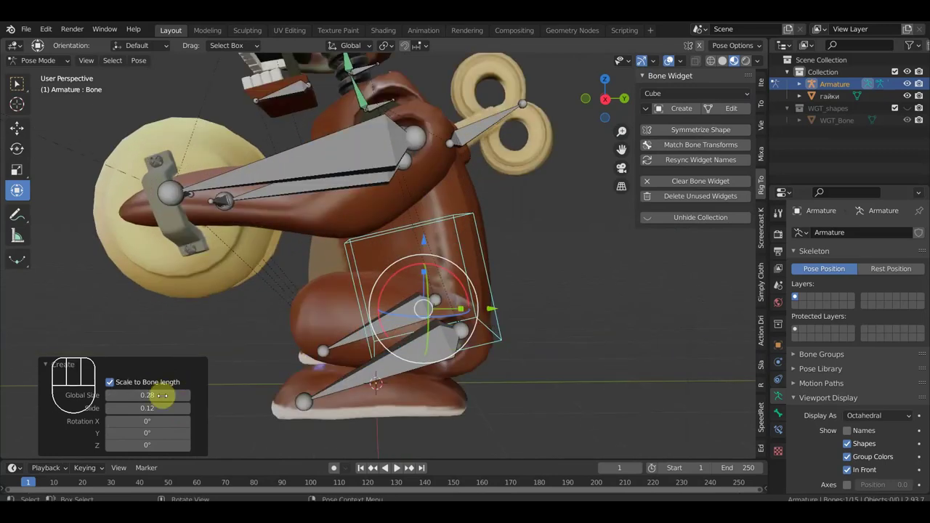
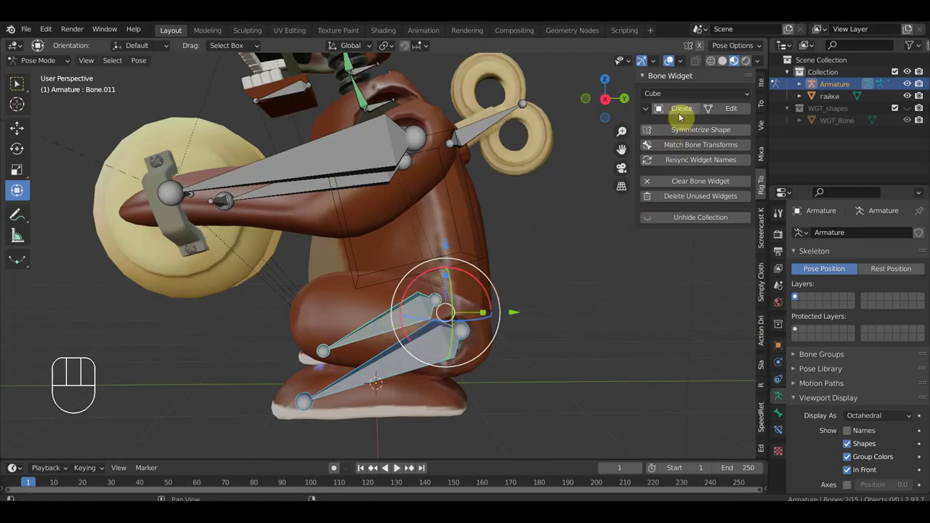
- Create Finger-shaped widgets for two shoulder bones and expand the Bone Groups settings
left_click_drag(692, 96, 671, 175)
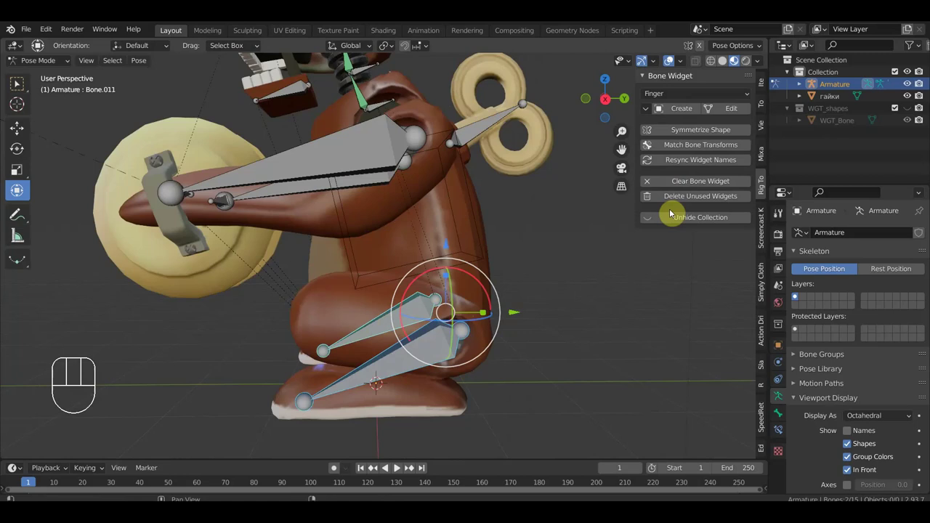
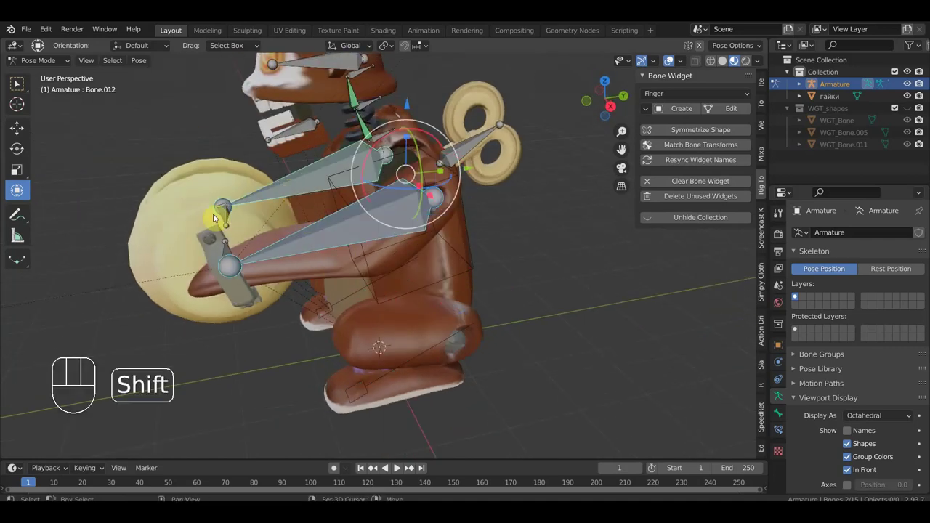
left_click(231, 214)
left_click_drag(233, 245, 289, 229)
left_click(687, 111)
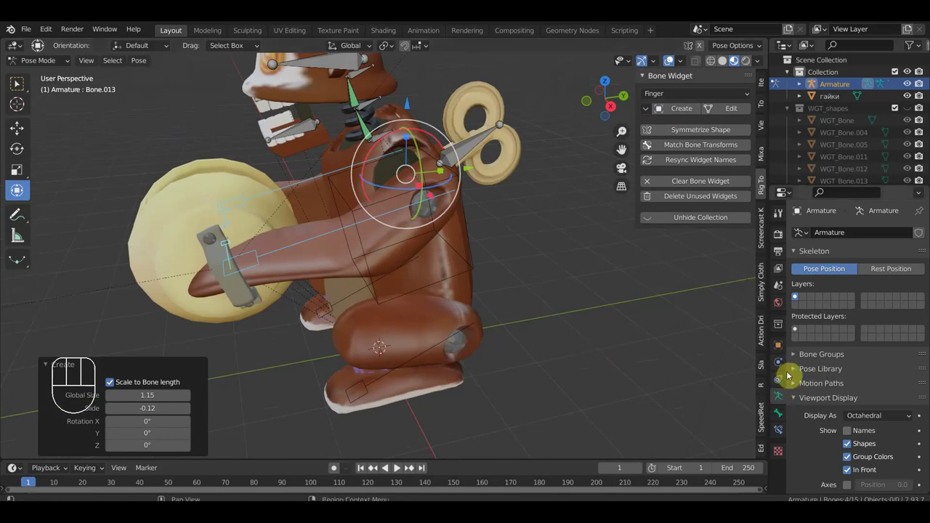
left_click(832, 358)
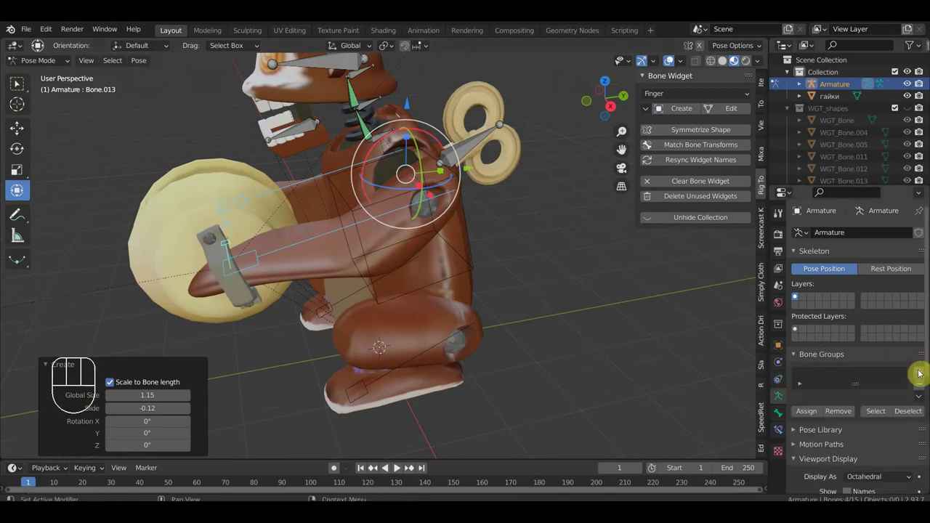
- Add bone groups up to green Group.002 for the key bone and select the head bone
left_click(925, 373)
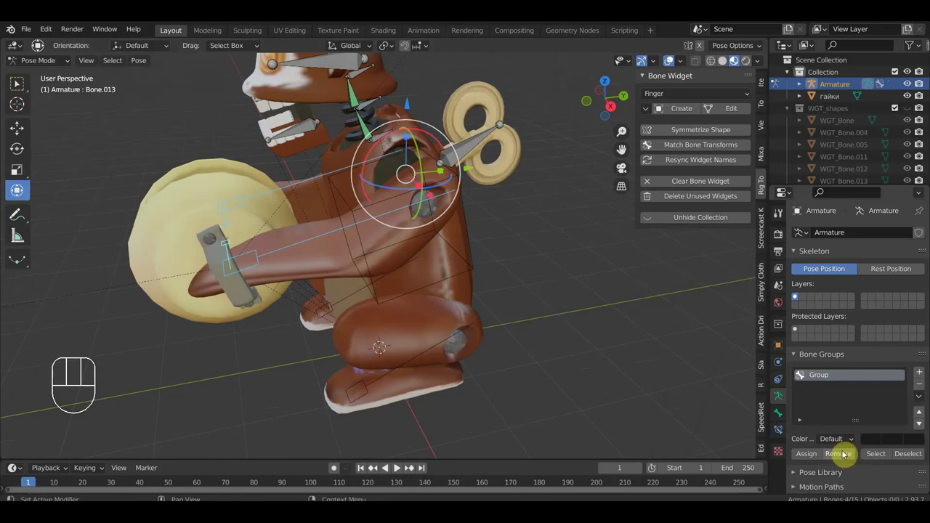
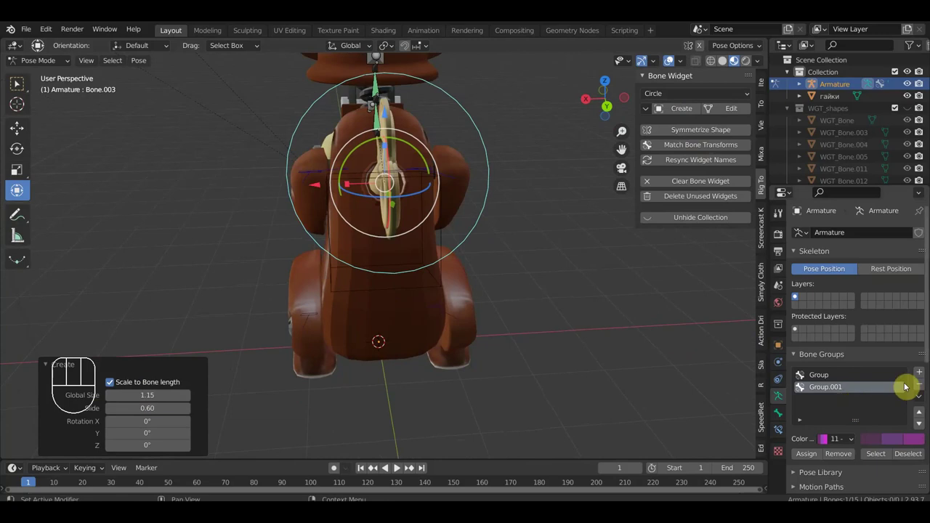
left_click(924, 375)
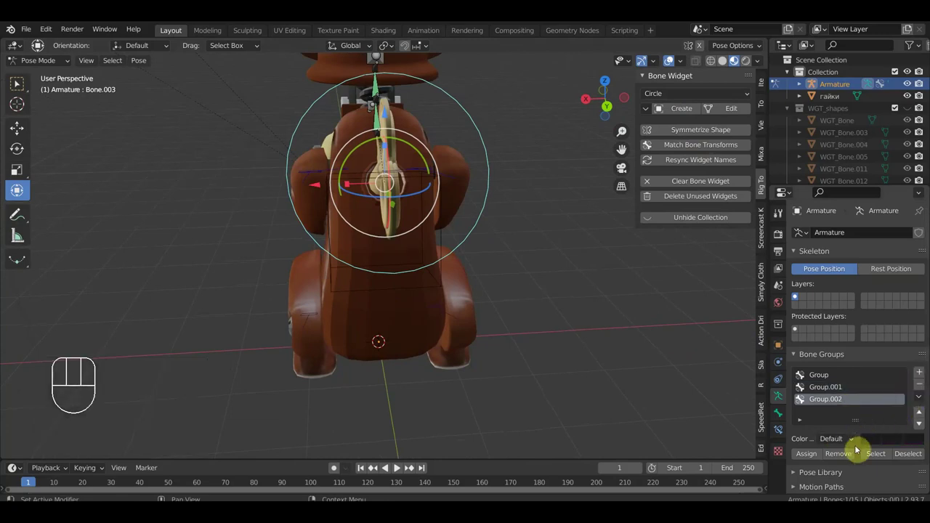
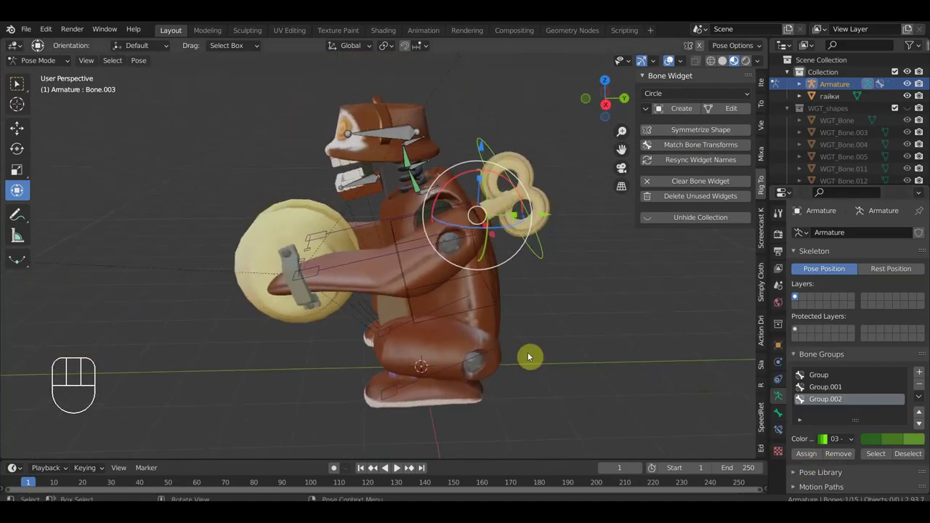
middle_click(409, 229)
left_click(409, 171)
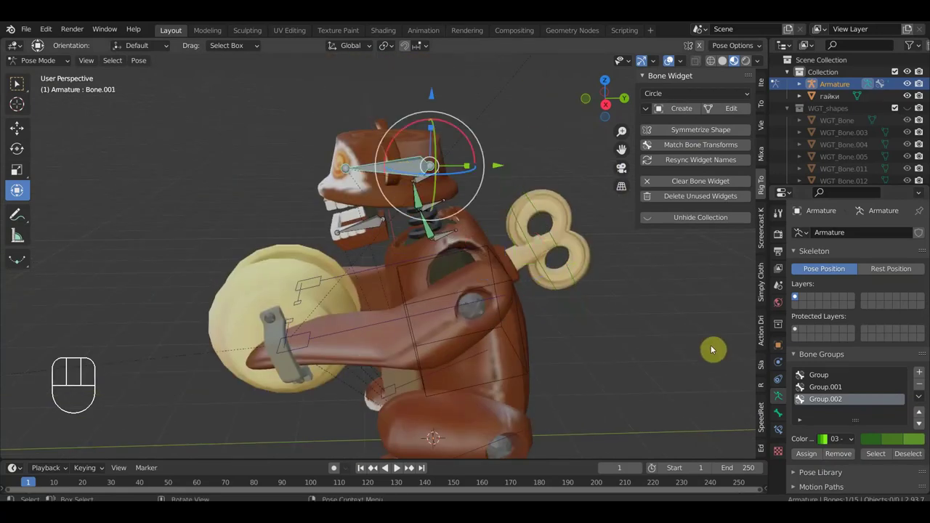
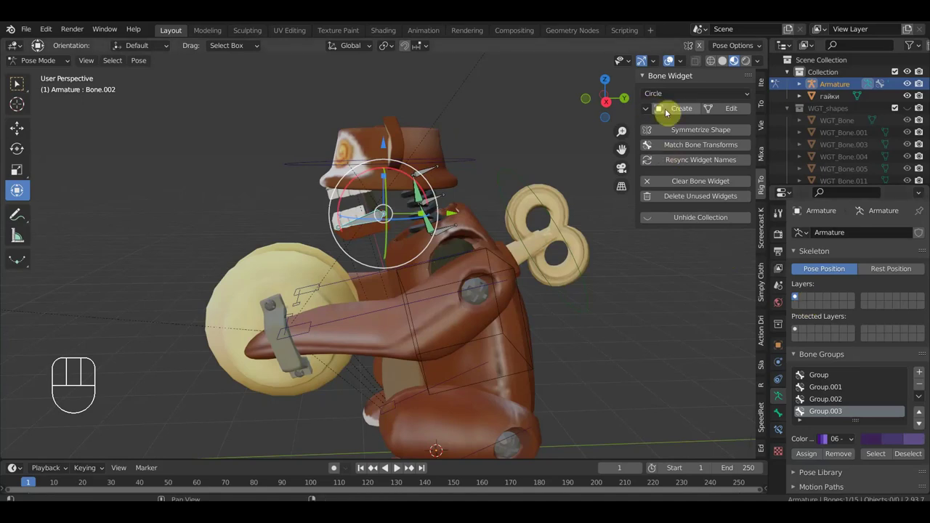
- Create the jaw's circle widget and choose Line widgets for the neck spring bones
left_click(691, 107)
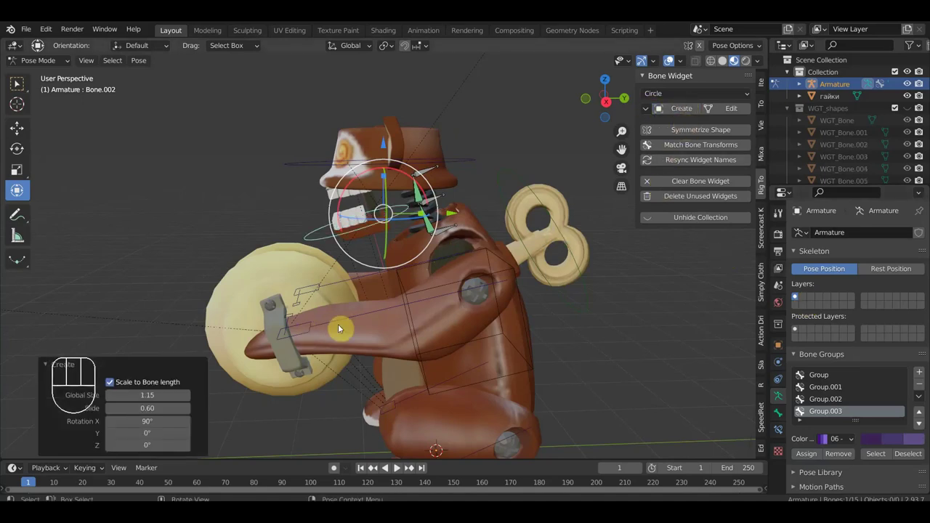
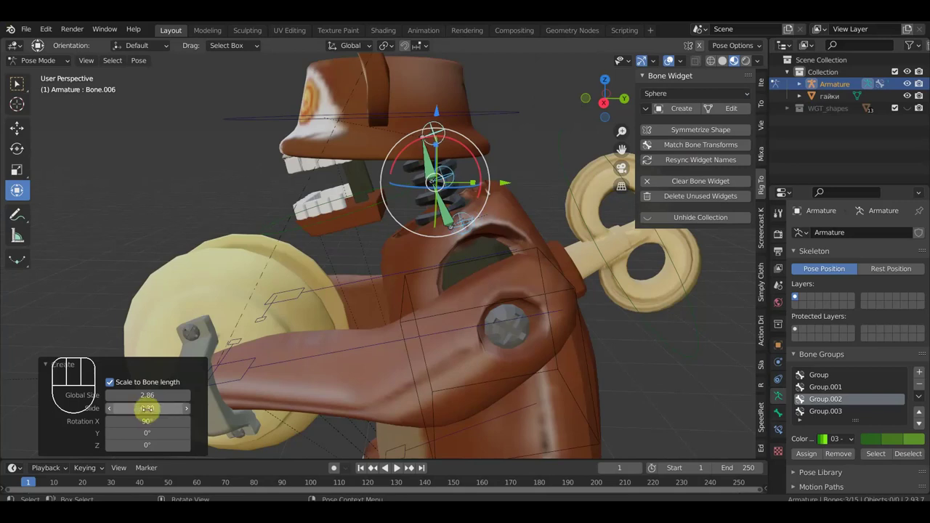
left_click(455, 218)
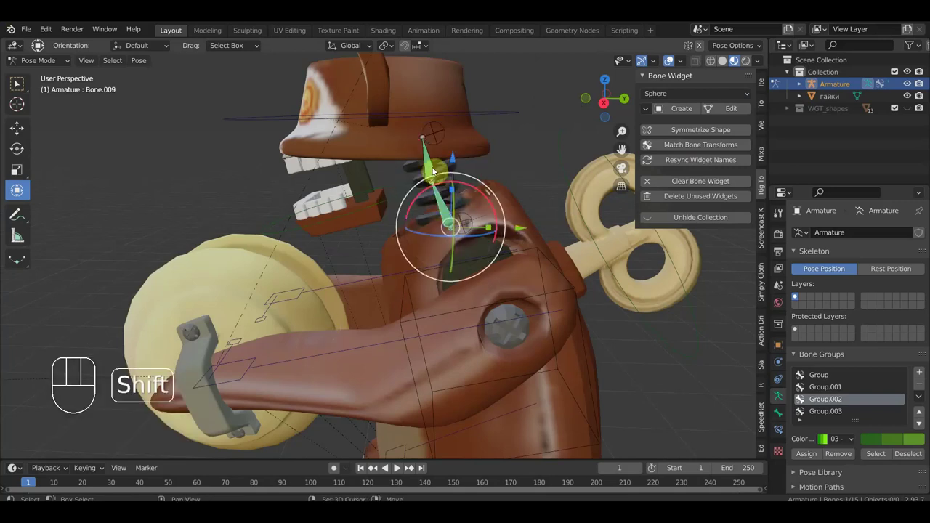
left_click(433, 162)
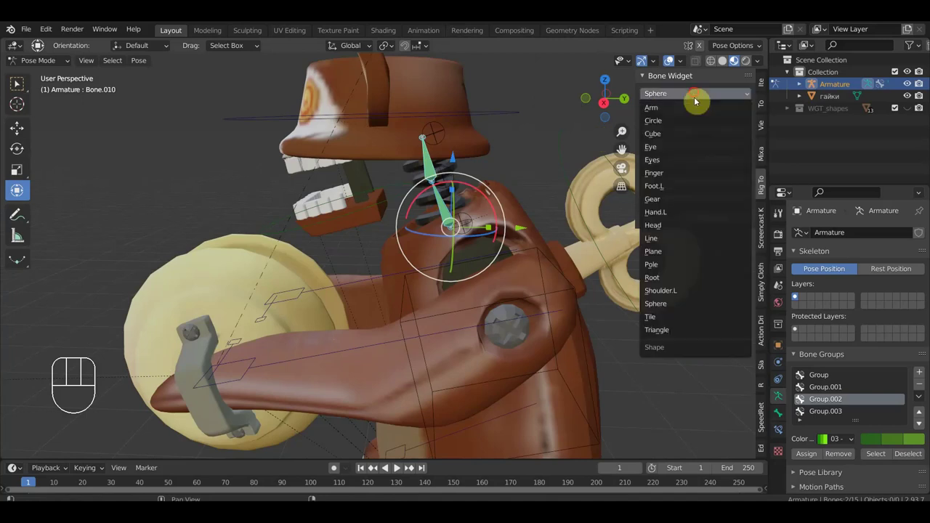
left_click_drag(700, 93, 697, 178)
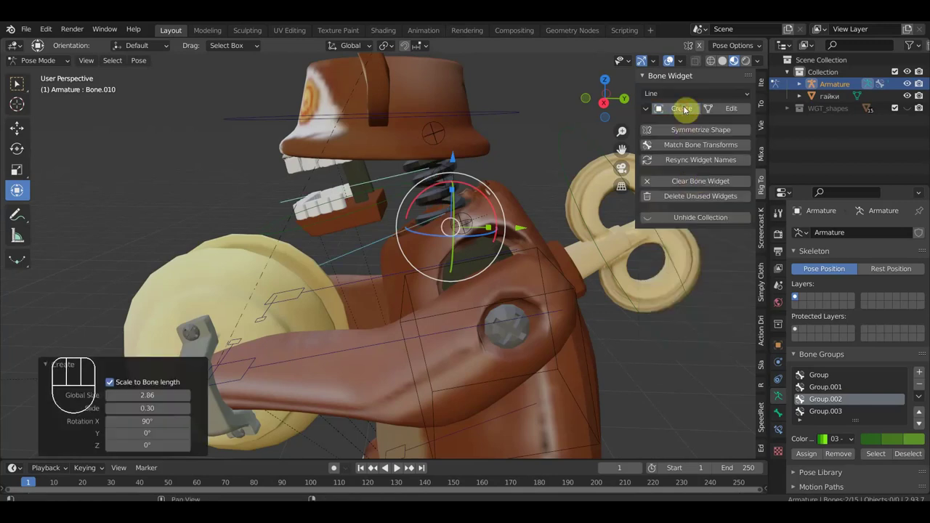
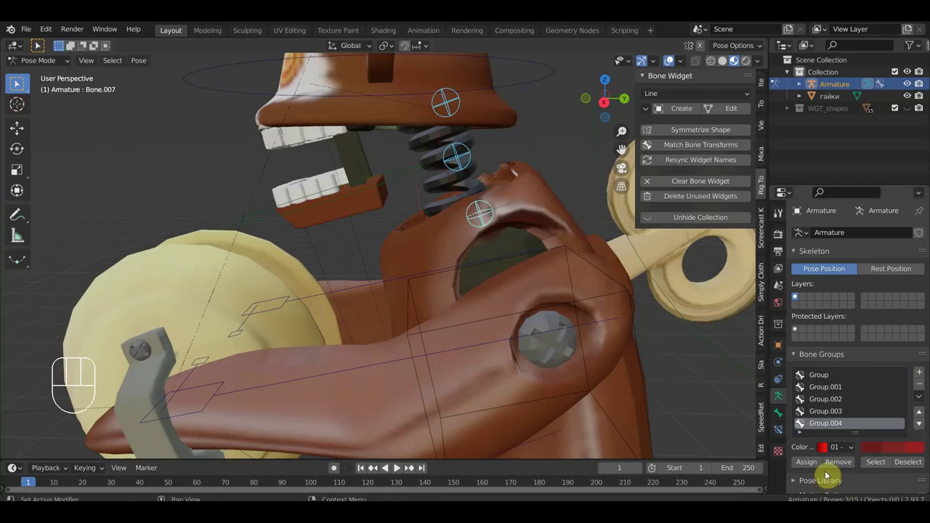
- Assign the spring bones to red Group.004 and select the head bone for Group.003
left_click(813, 464)
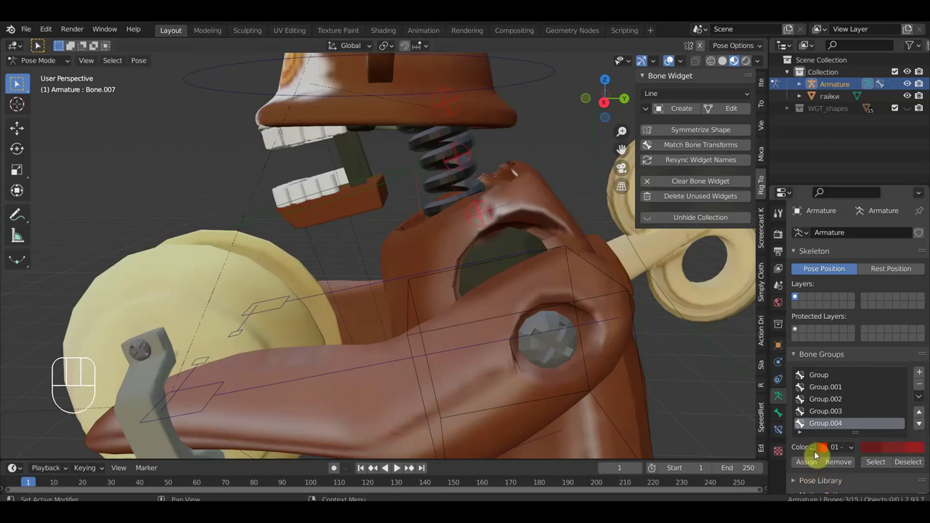
left_click_drag(626, 333, 676, 333)
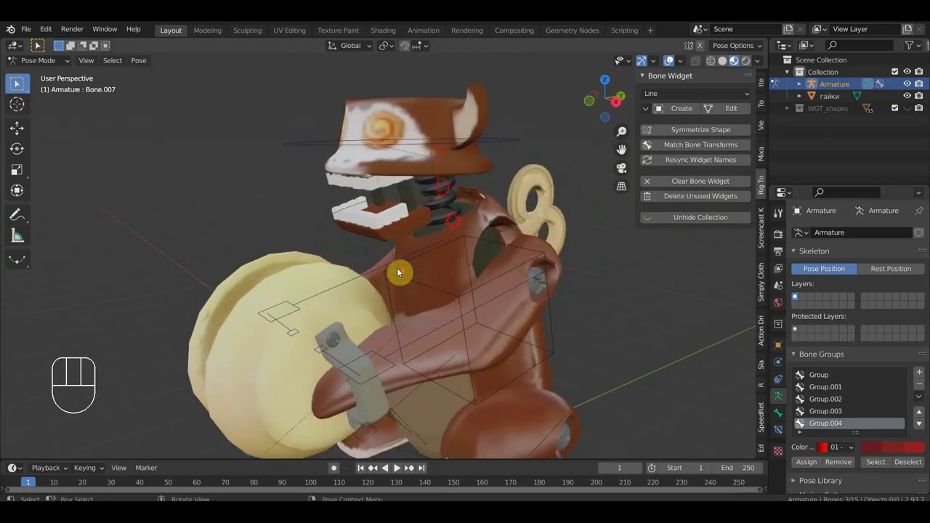
left_click_drag(402, 183, 387, 184)
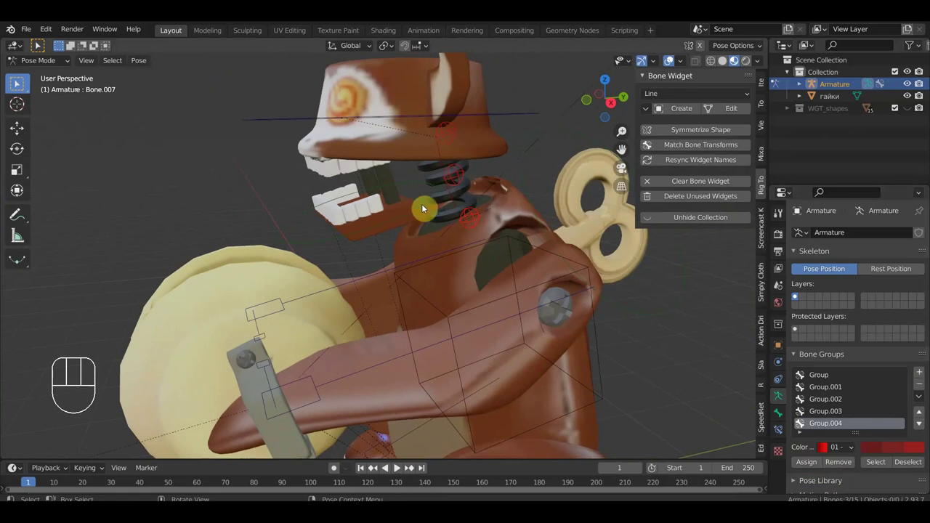
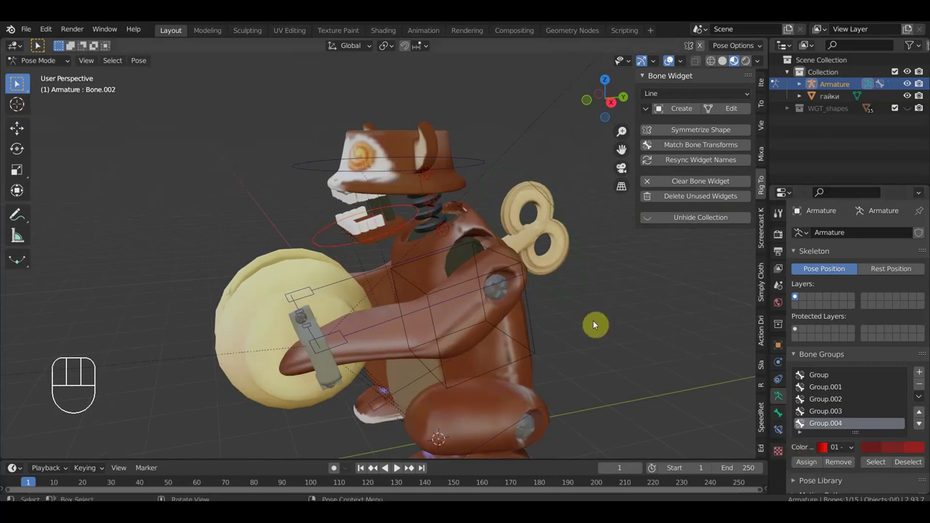
left_click(475, 162)
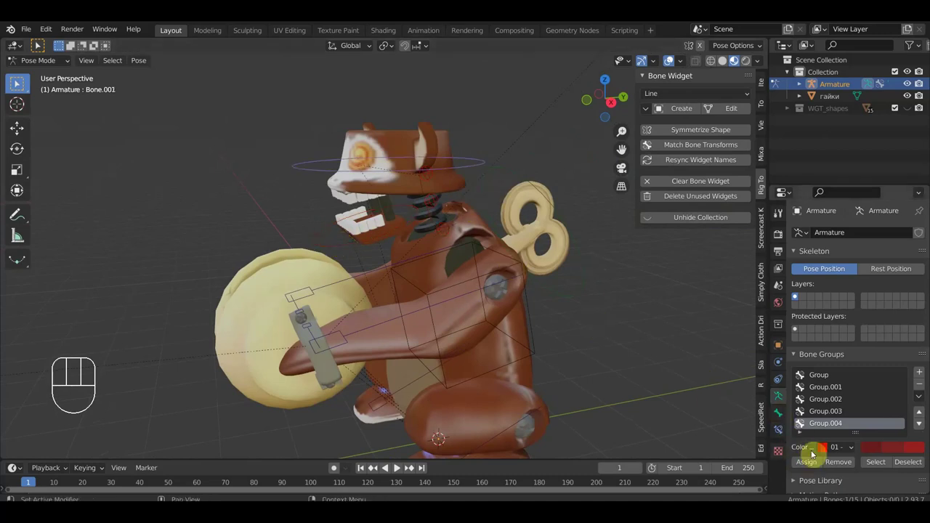
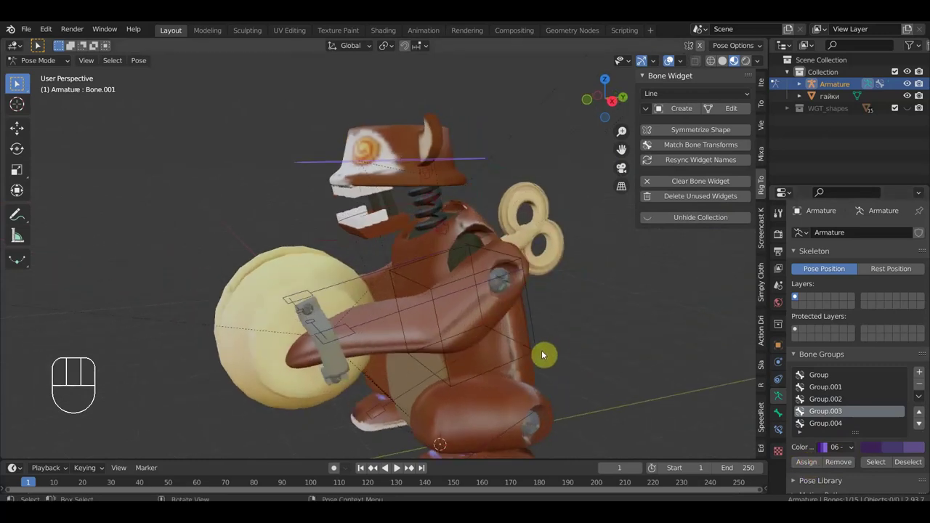
- Select the body cube bone and review the coloured widgets from the front view
left_click_drag(348, 362, 369, 365)
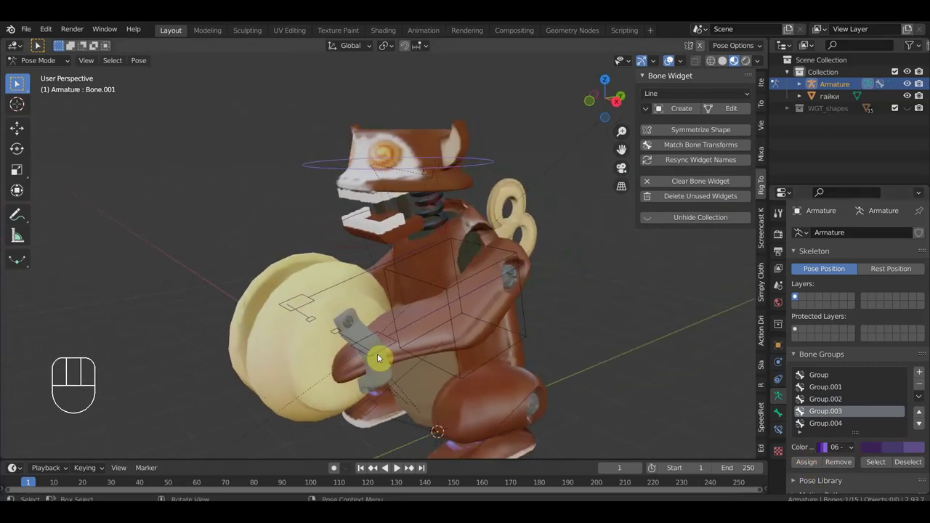
left_click(385, 351)
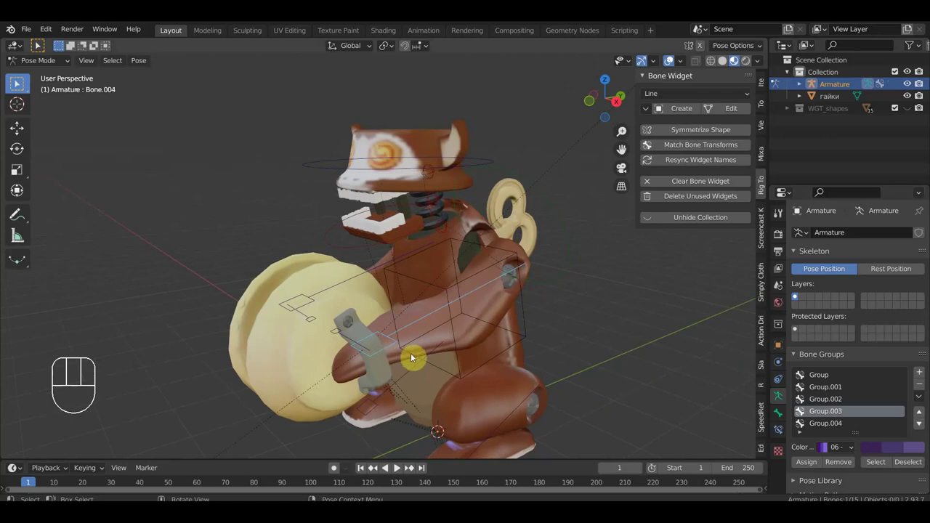
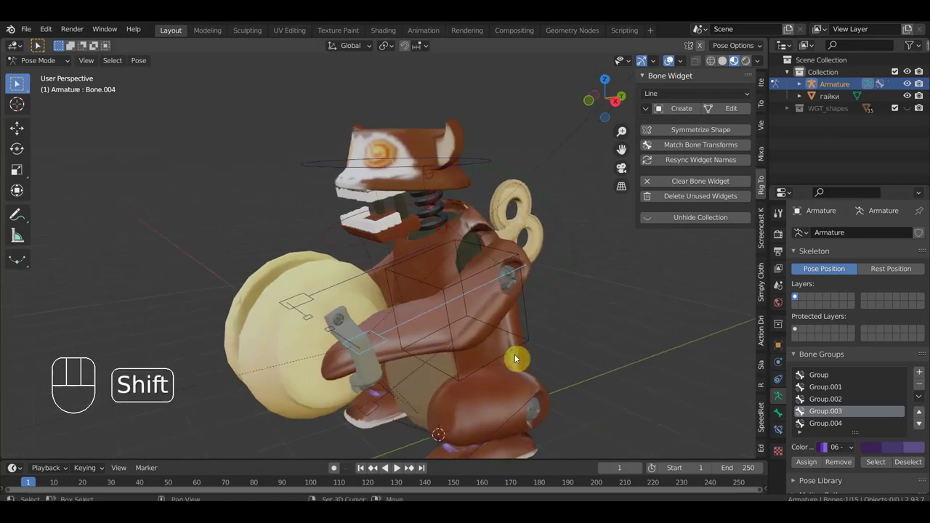
middle_click(521, 356)
left_click_drag(482, 285, 531, 286)
left_click_drag(531, 286, 542, 300)
key("a")
middle_click(531, 300)
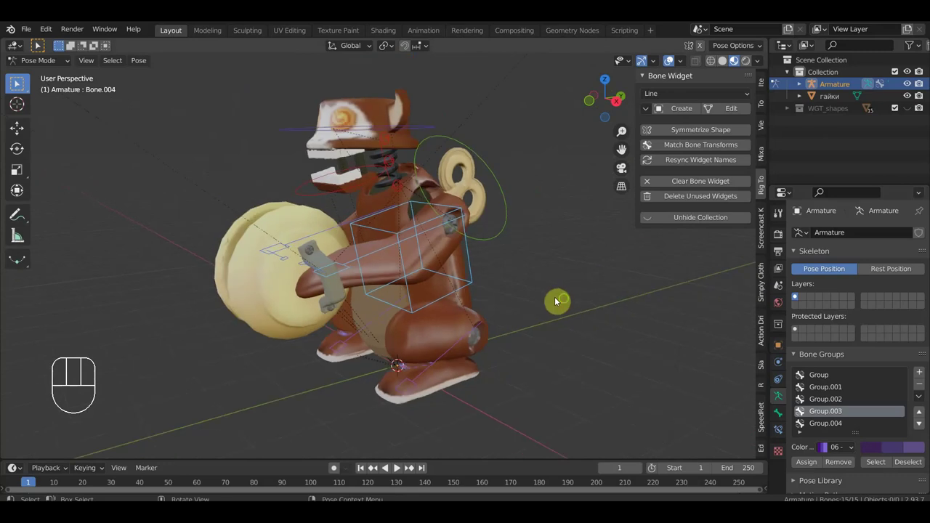
middle_click(562, 298)
key("KP_1")
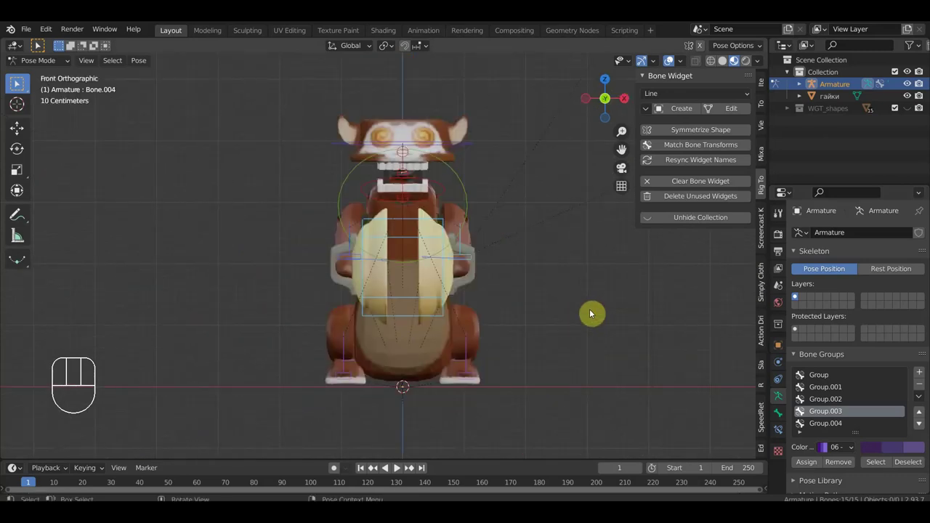
- Hide the sidebar, check the monkey from another angle and reach for the interaction-mode menu
key("n")
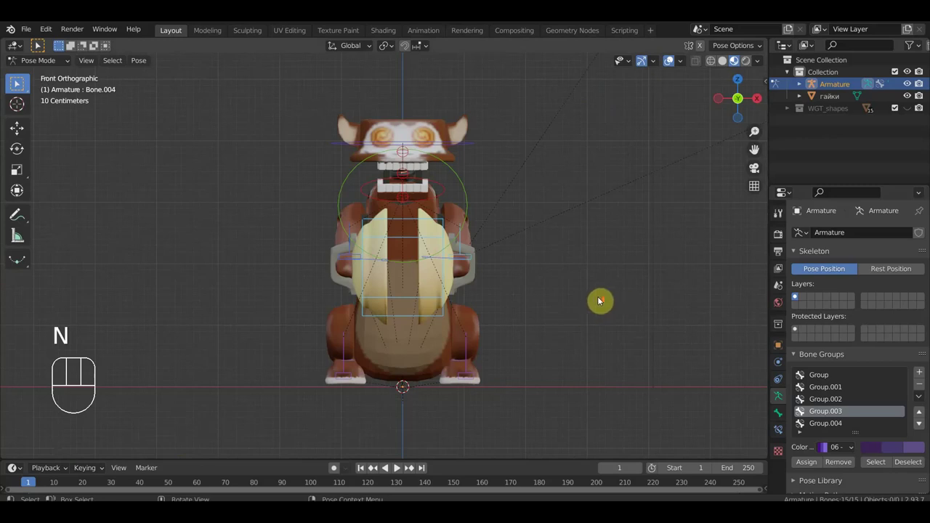
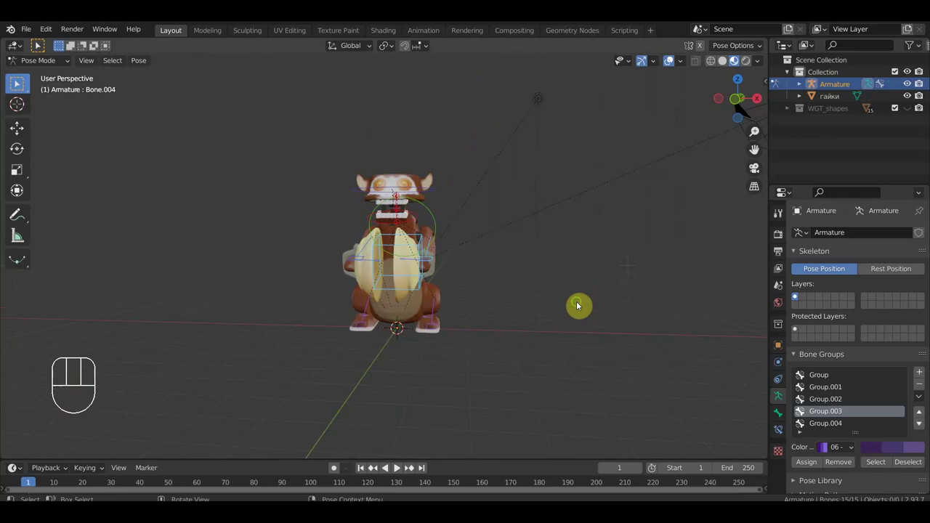
left_click_drag(582, 303, 569, 294)
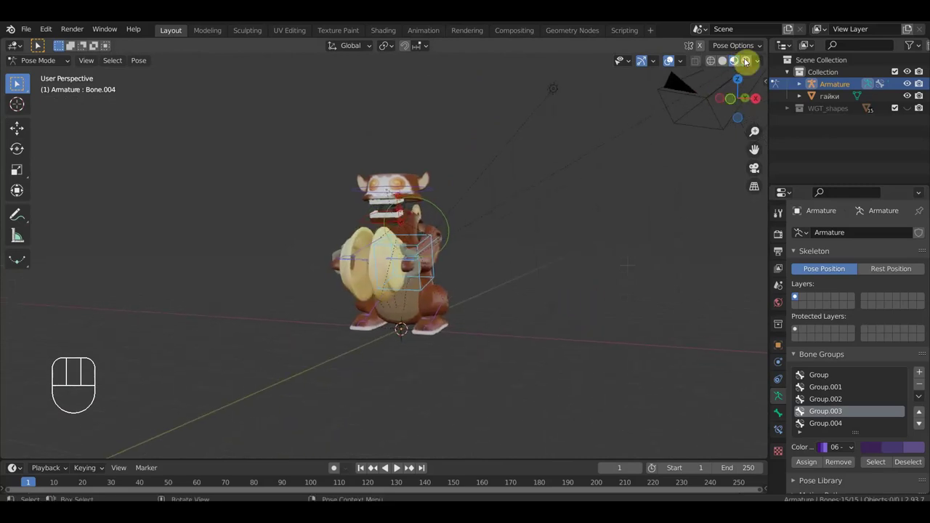
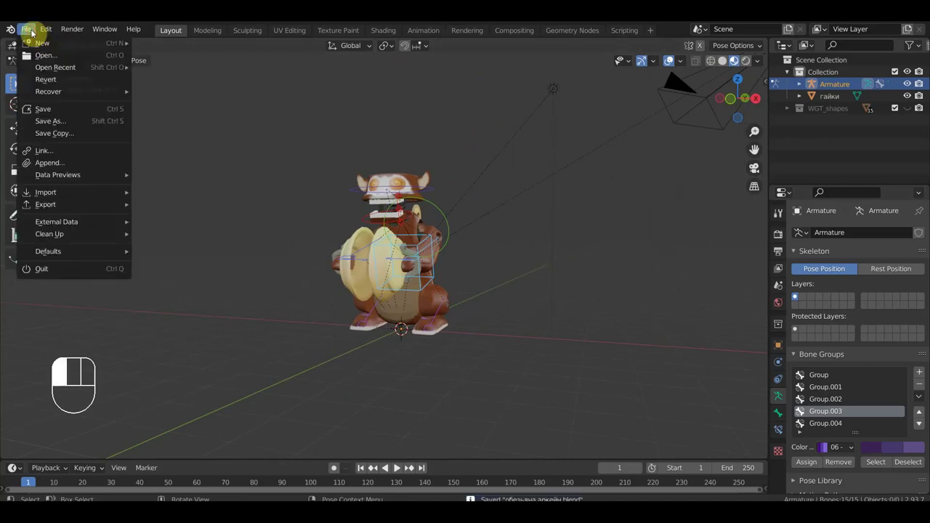
left_click(59, 66)
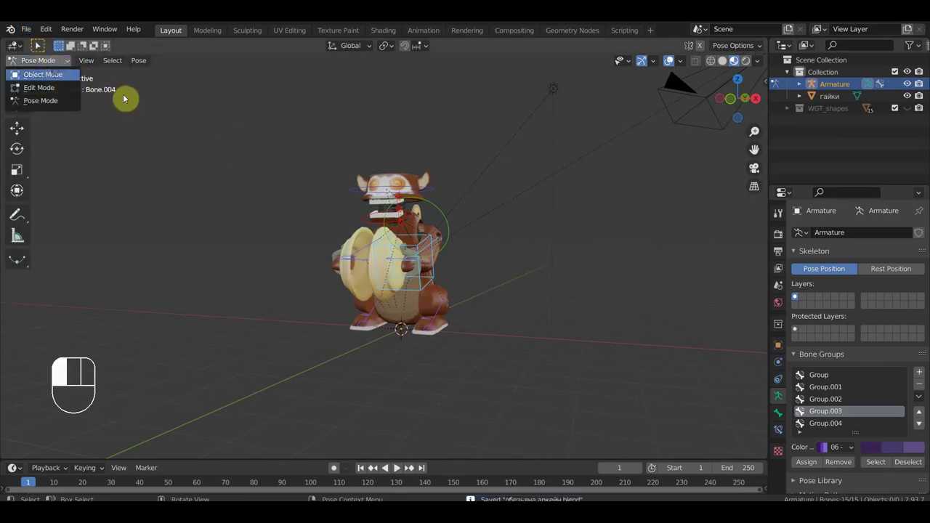
- Switch the armature to Object Mode and show the scene in Rendered viewport shading
left_click(570, 91)
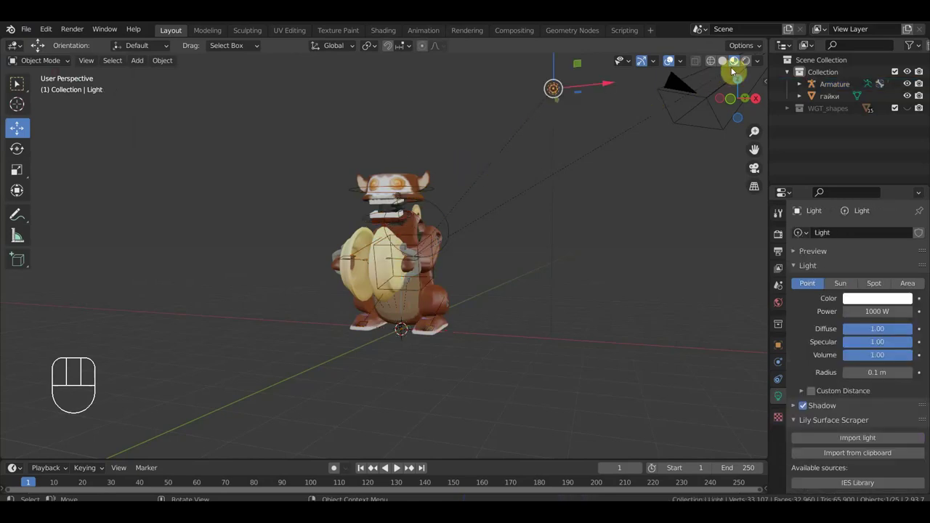
left_click(750, 63)
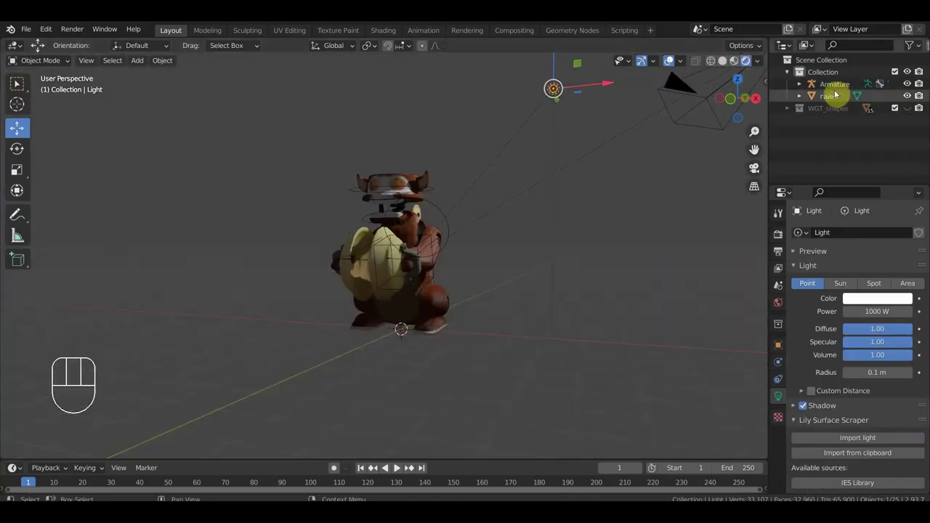
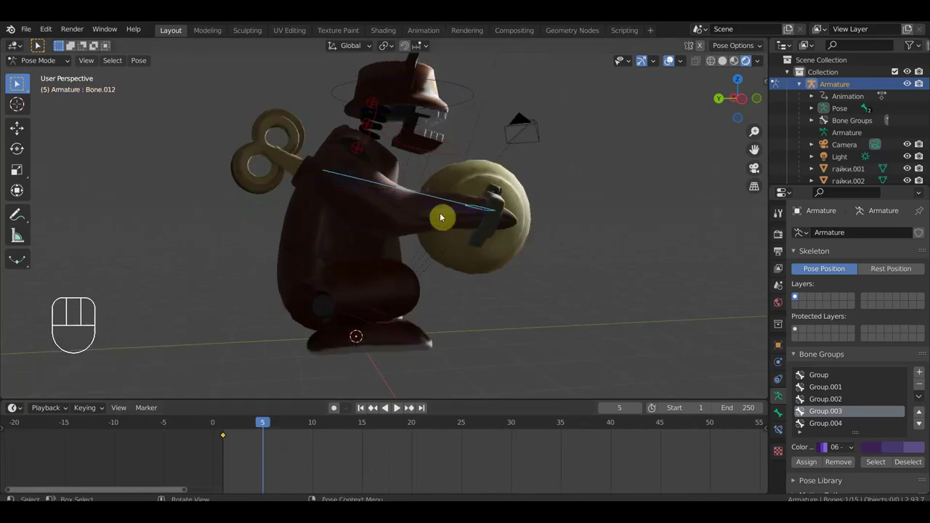
- Rotate the body bone to tilt it sideways in front view and lean it forward in side view
left_click_drag(423, 264, 277, 272)
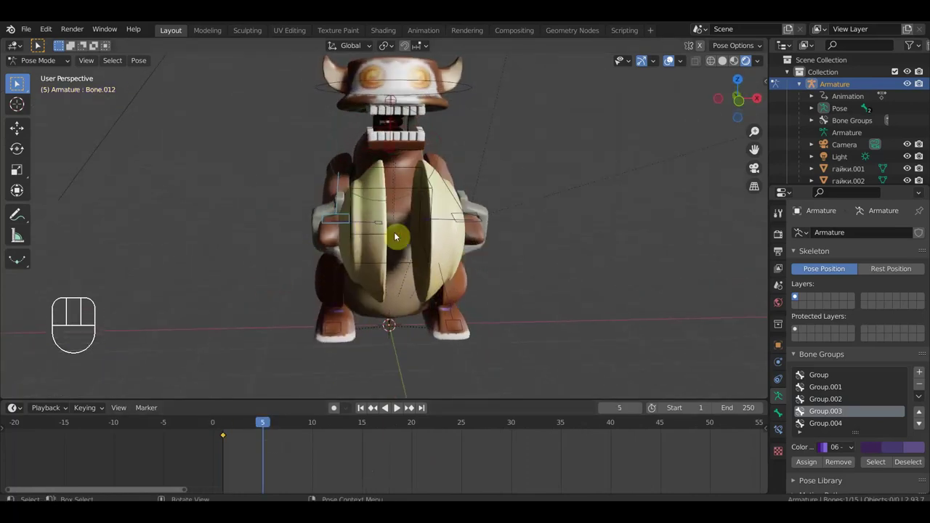
key("KP_1")
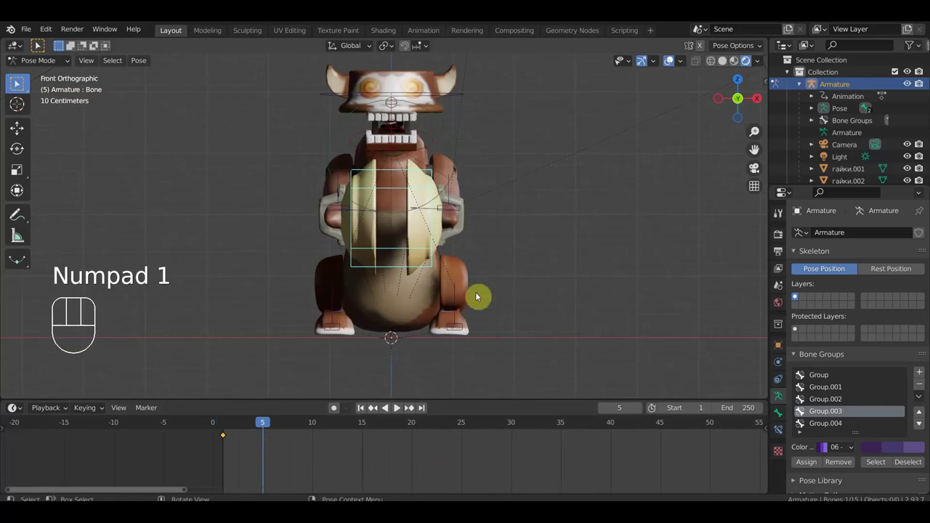
key("r")
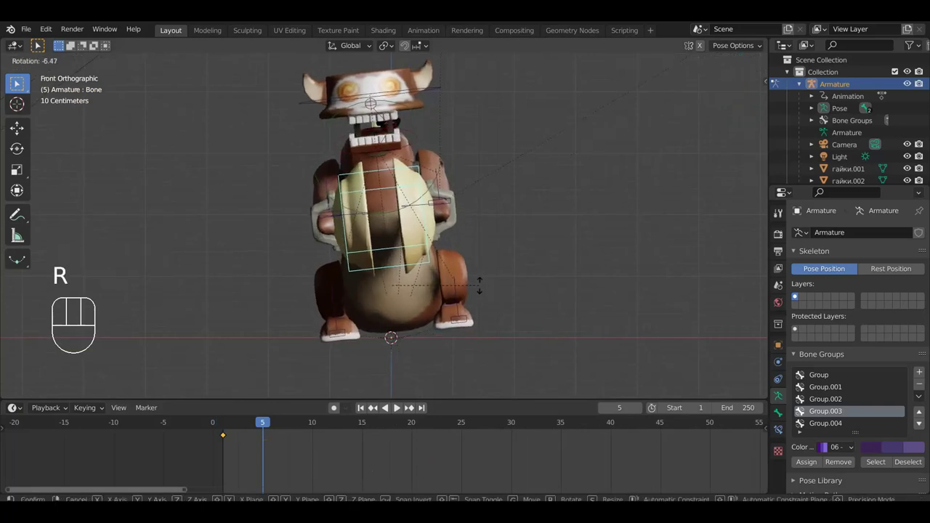
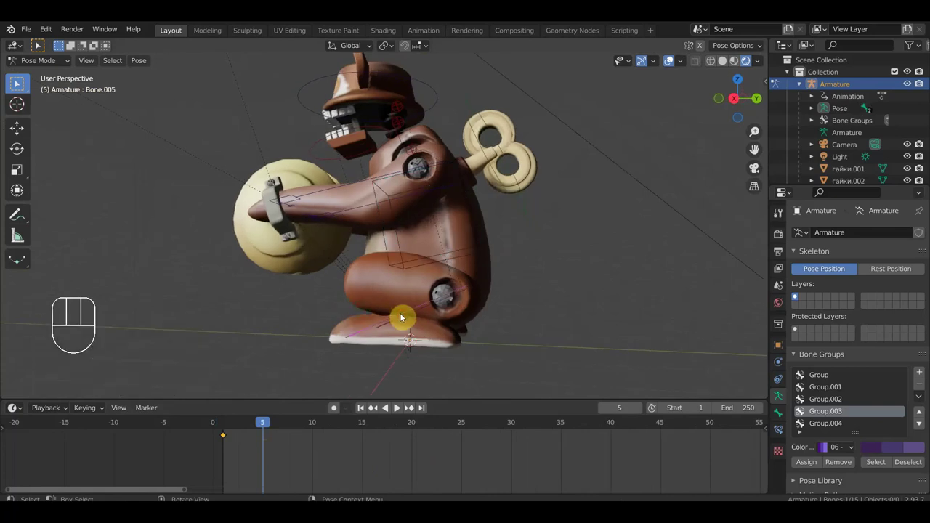
key("KP_3")
key("r")
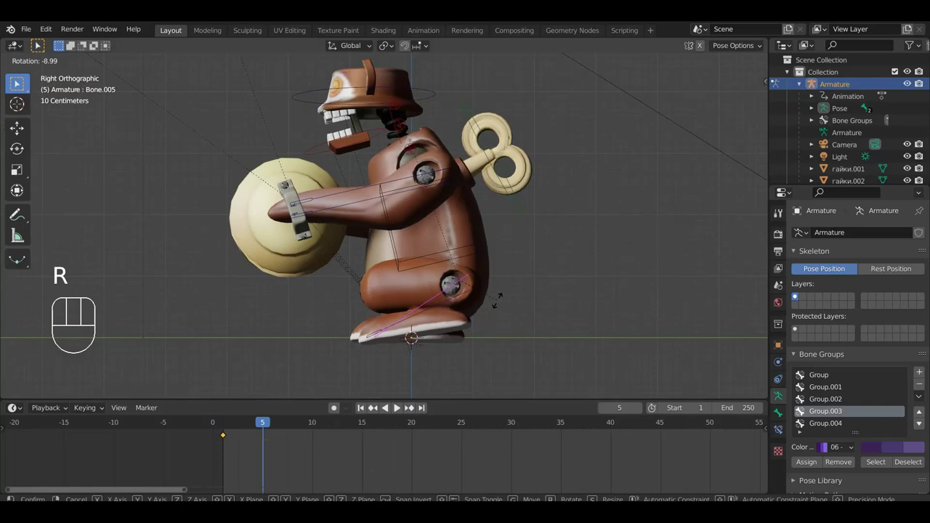
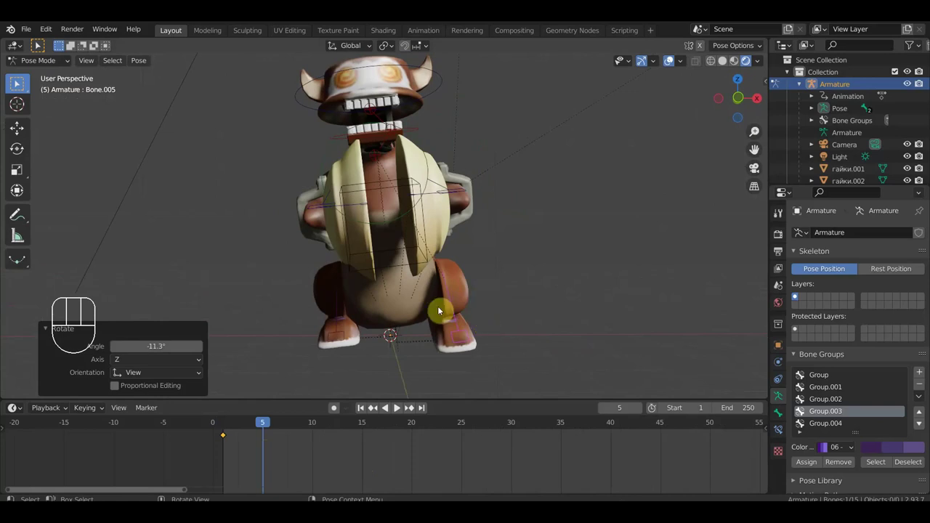
left_click_drag(478, 253, 473, 297)
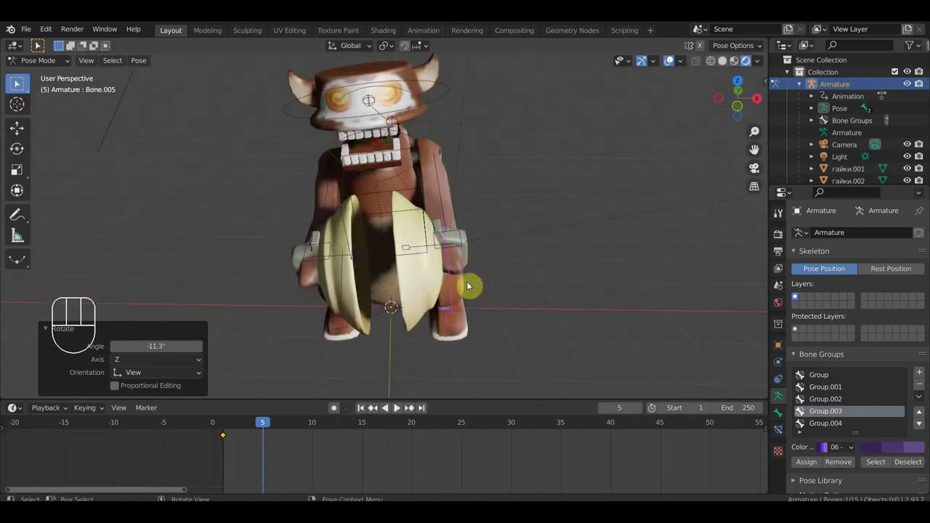
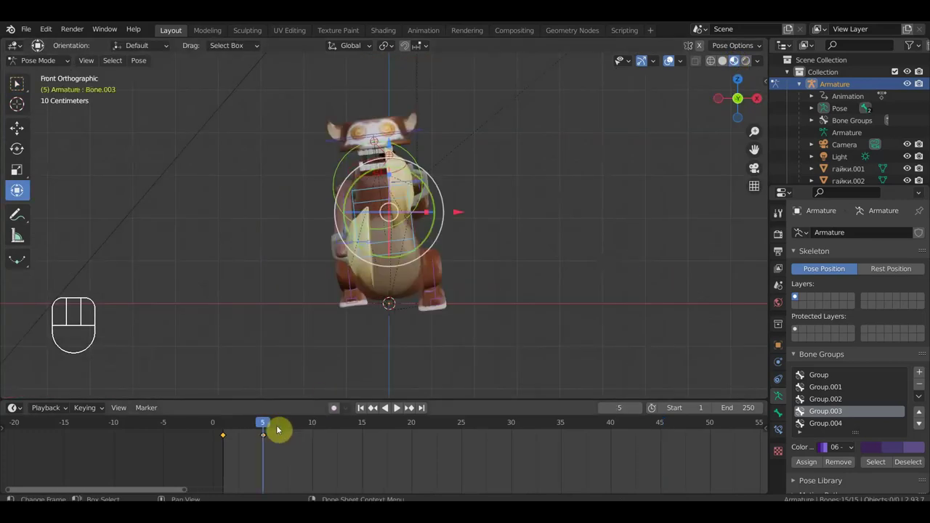
- Jump to frame 15 and select the monkey's body and hip bones for the opposite tilt
left_click_drag(247, 424, 275, 467)
left_click_drag(256, 468, 229, 437)
key("shift+d")
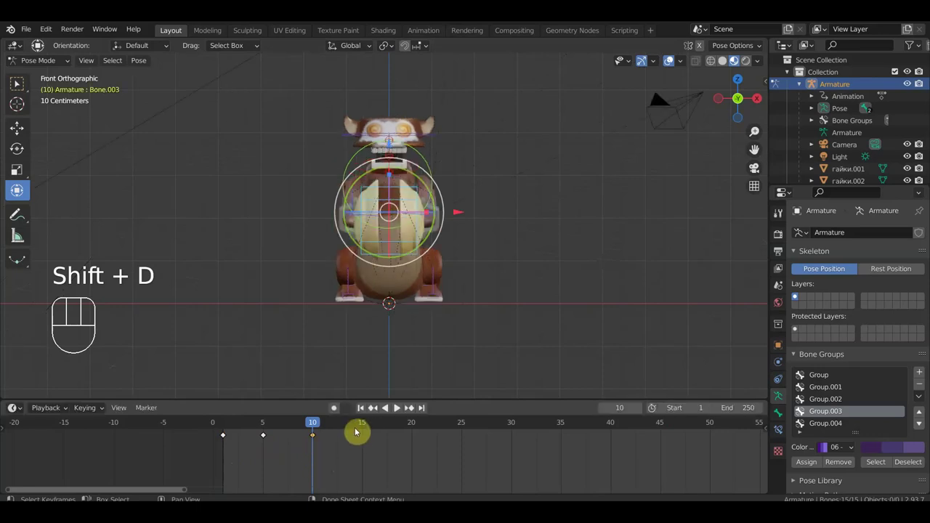
left_click(370, 425)
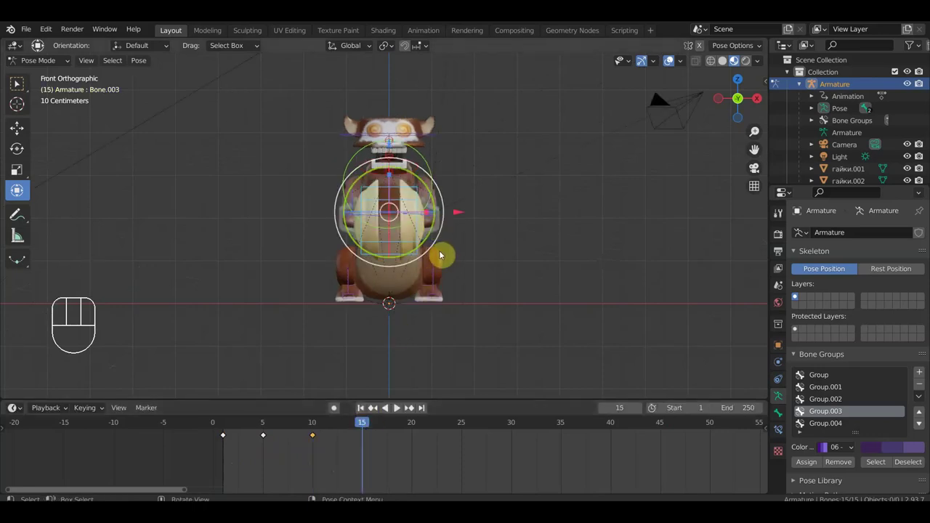
left_click(423, 193)
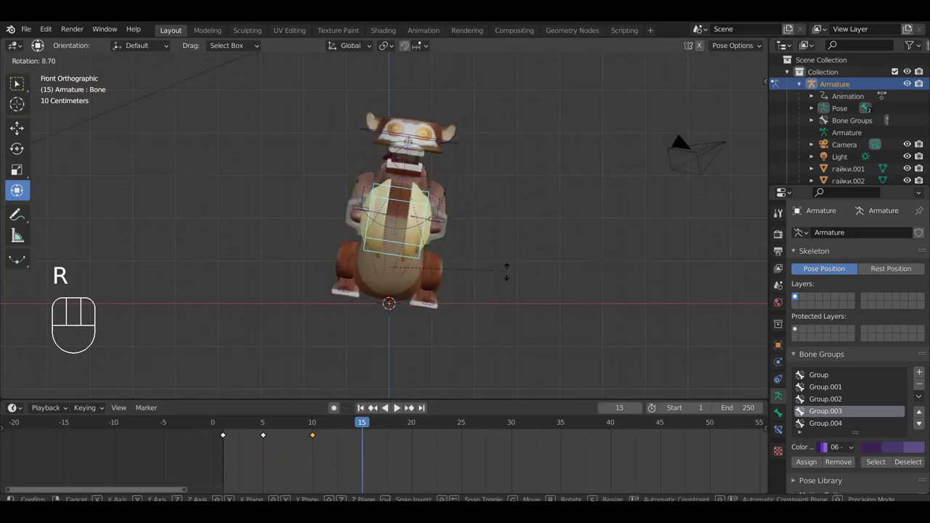
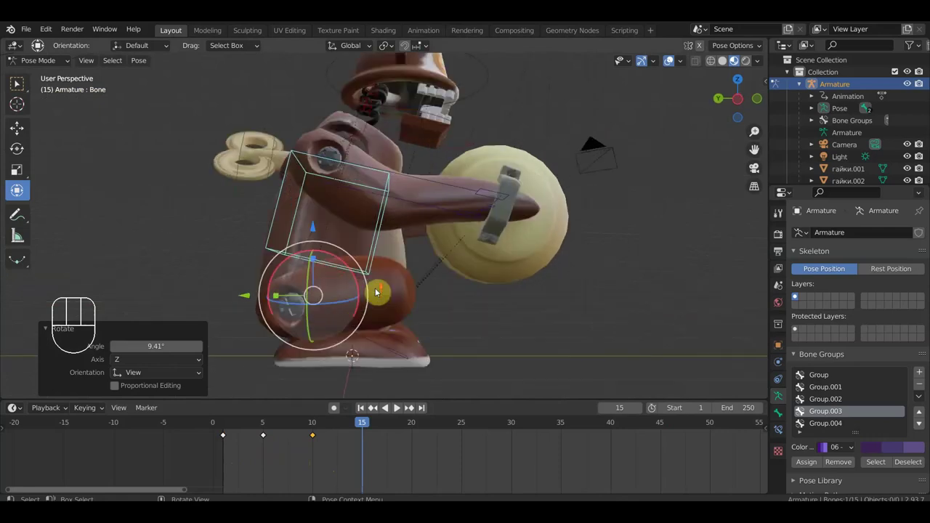
left_click(368, 371)
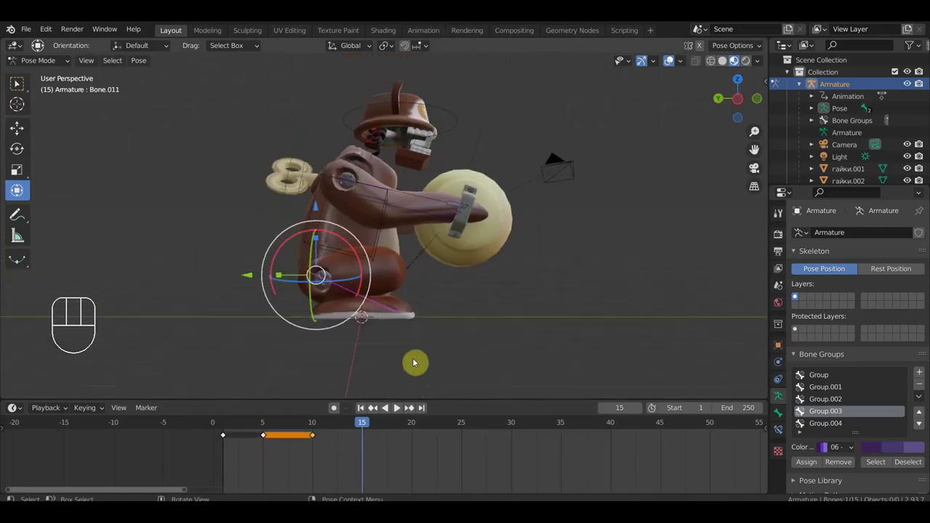
middle_click(422, 354)
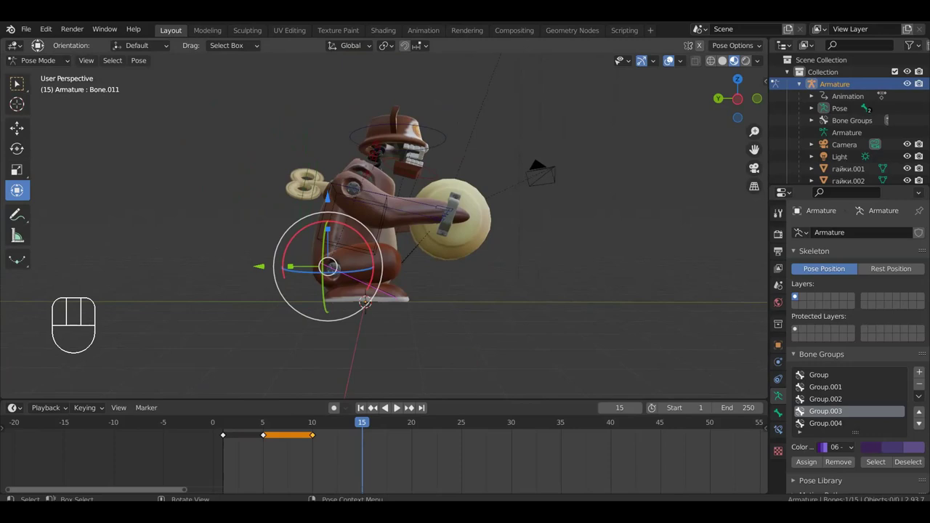
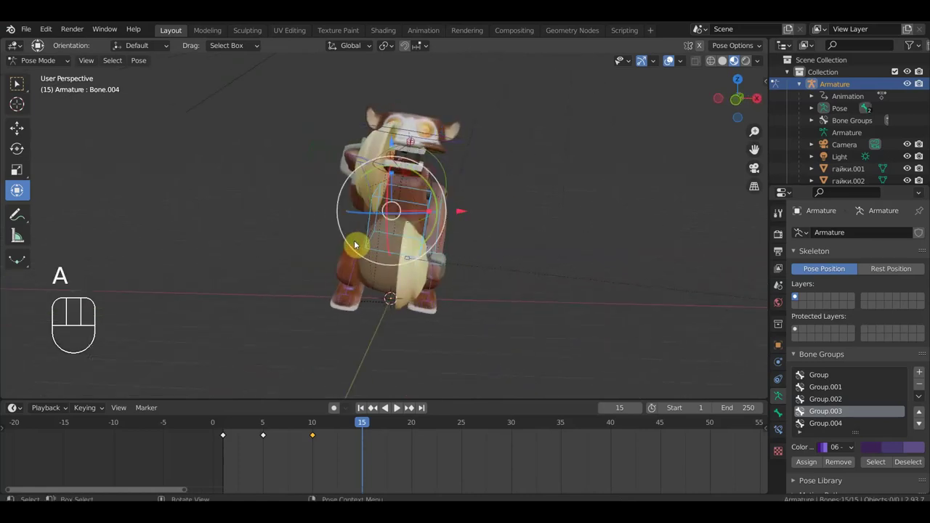
- Keyframe the pose at frame 15 and set the animation's end frame to 15
key("i")
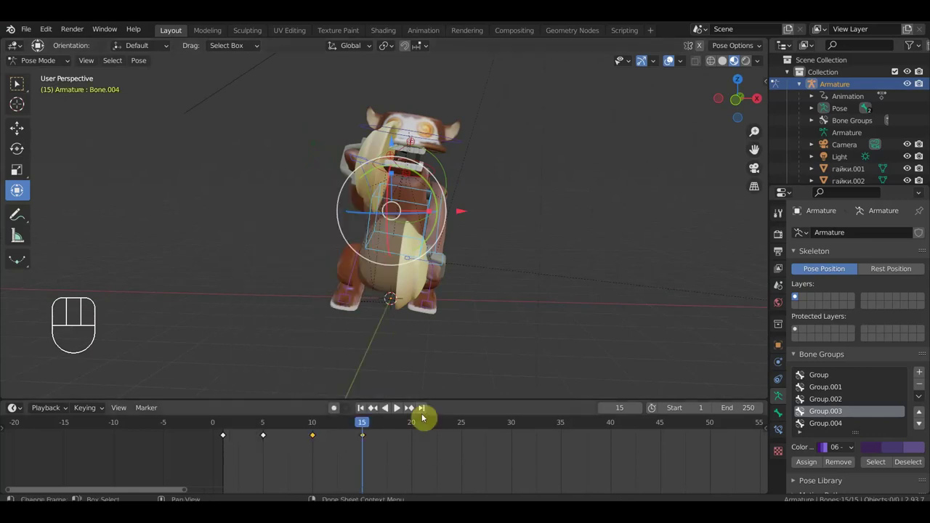
left_click_drag(350, 425, 367, 440)
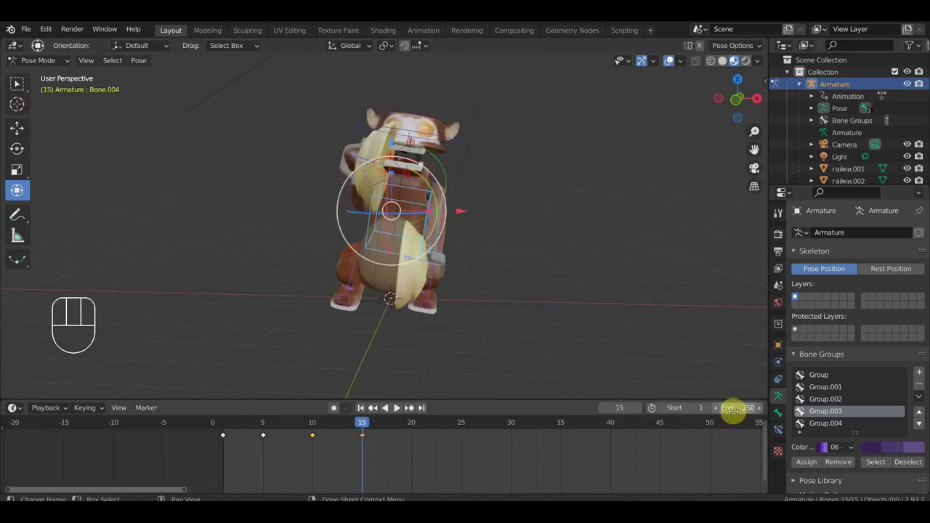
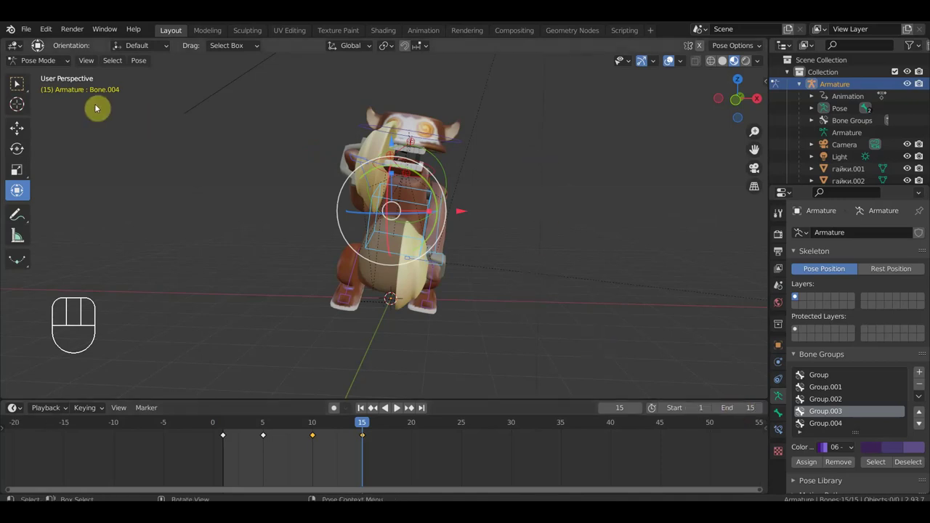
- Play the 15-frame loop while orbiting the monkey, stop it and scrub back to frame 5
key("space")
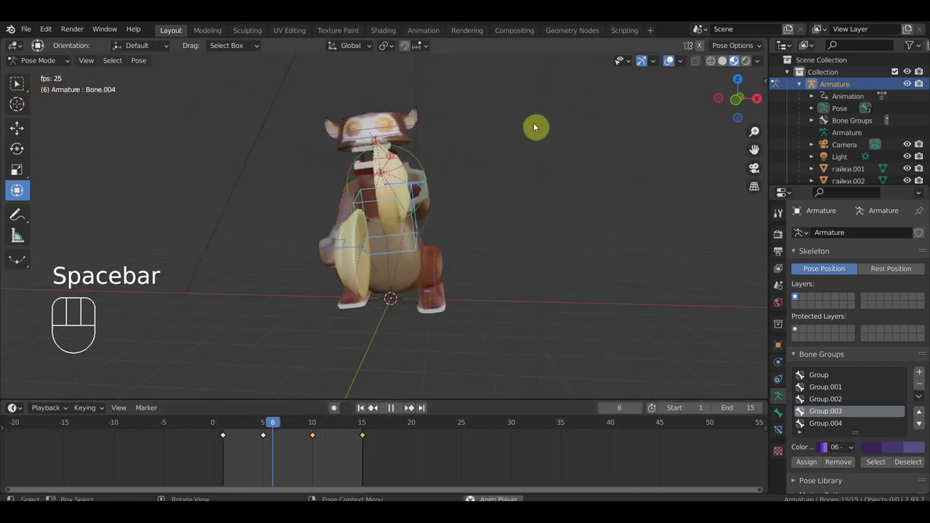
middle_click(584, 198)
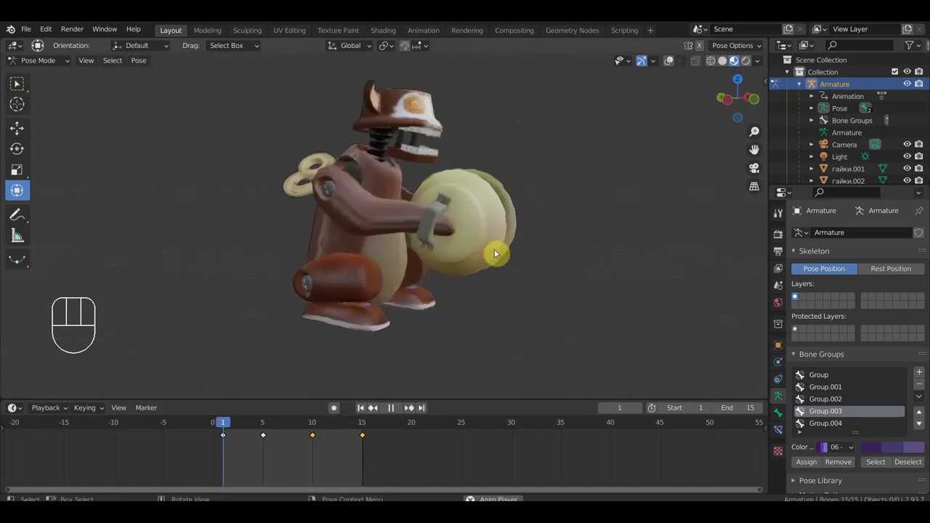
key("space")
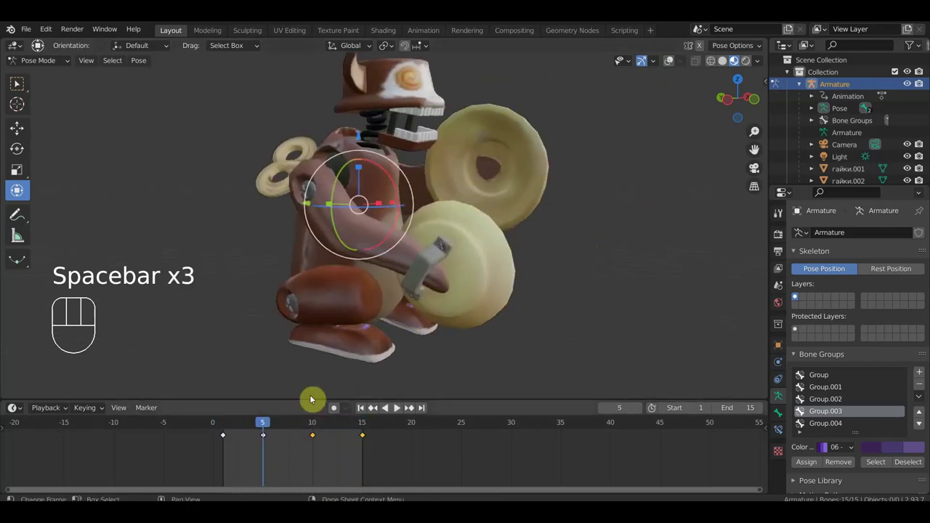
left_click_drag(526, 229, 465, 228)
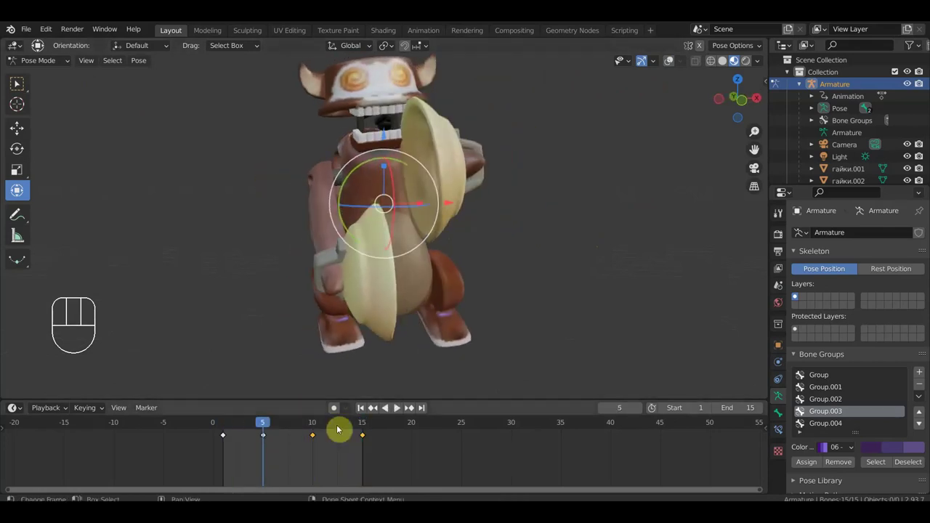
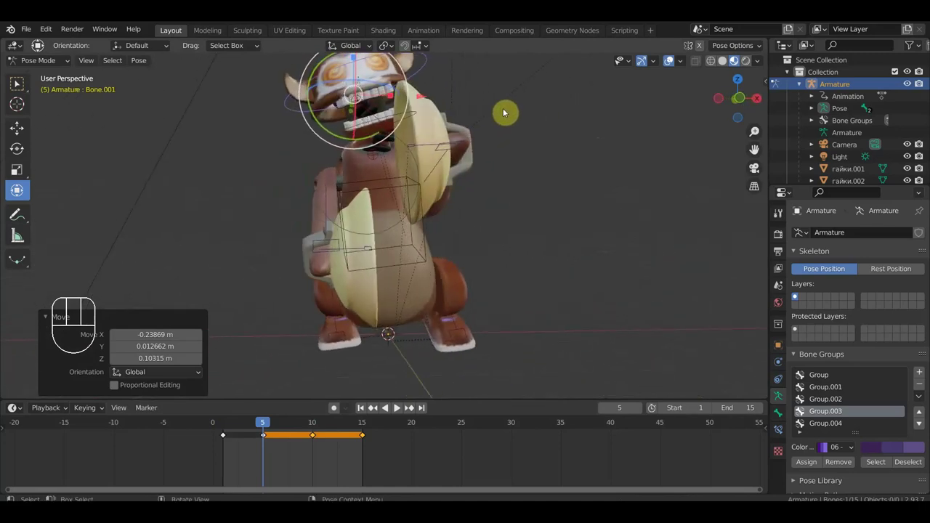
- Insert a Location & Rotation keyframe for Bone.001 at frame 15 and check the arm pose
middle_click(537, 191)
key("i")
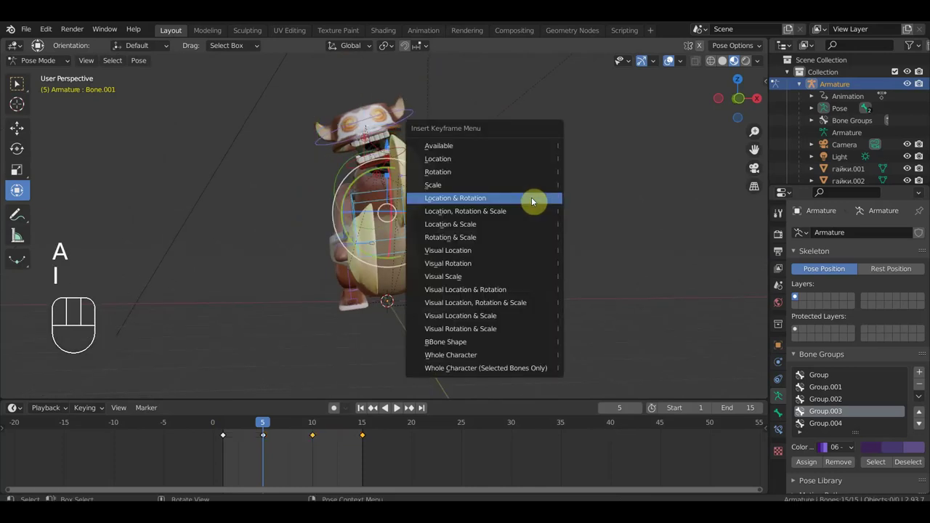
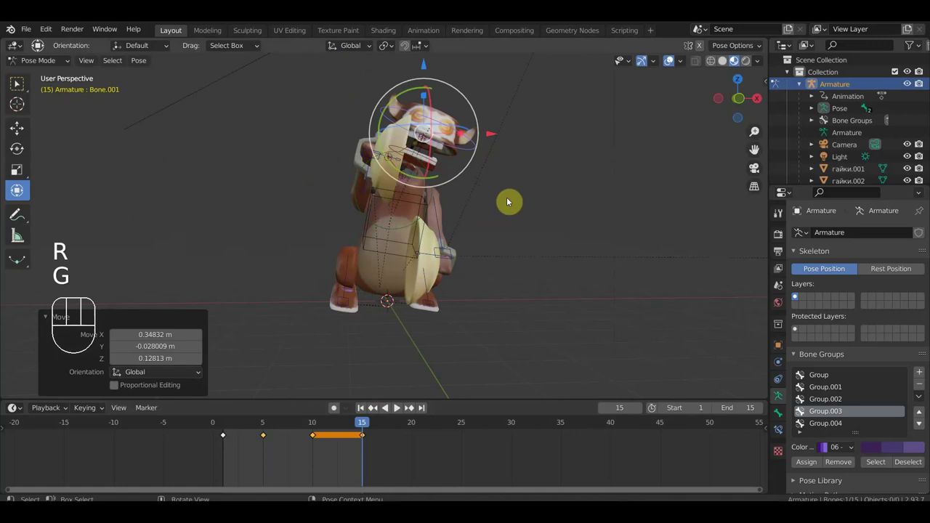
key("a")
key("i")
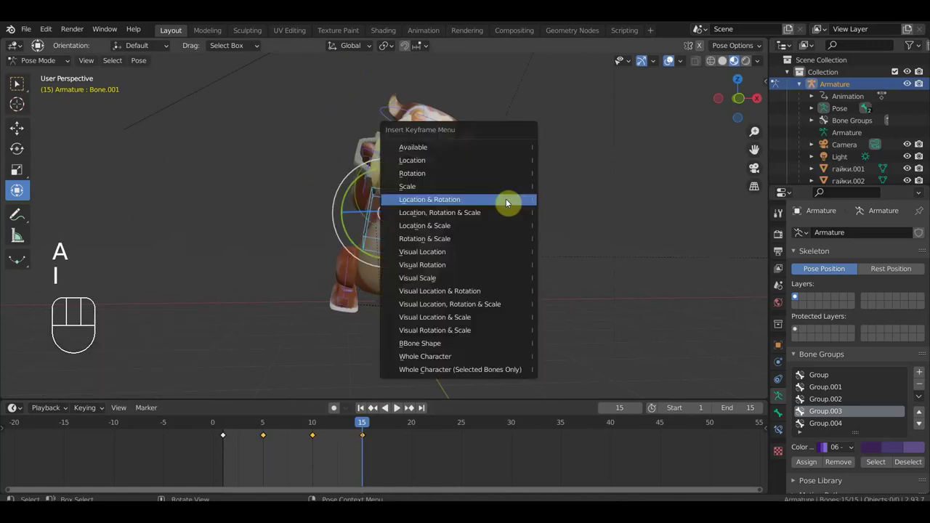
left_click_drag(388, 250, 339, 247)
left_click_drag(433, 124, 491, 130)
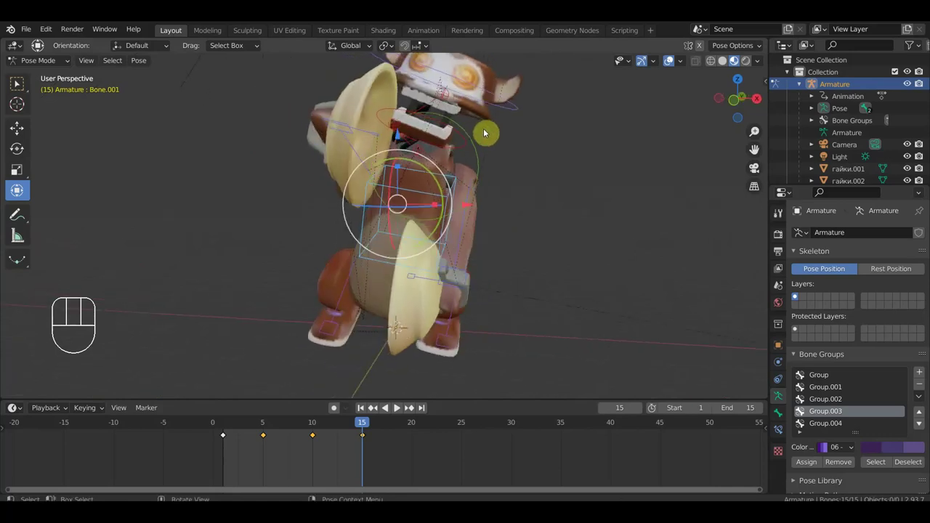
- Select the head bone Bone.002 and insert the same keyframe for it
left_click(462, 147)
left_click_drag(470, 150, 489, 150)
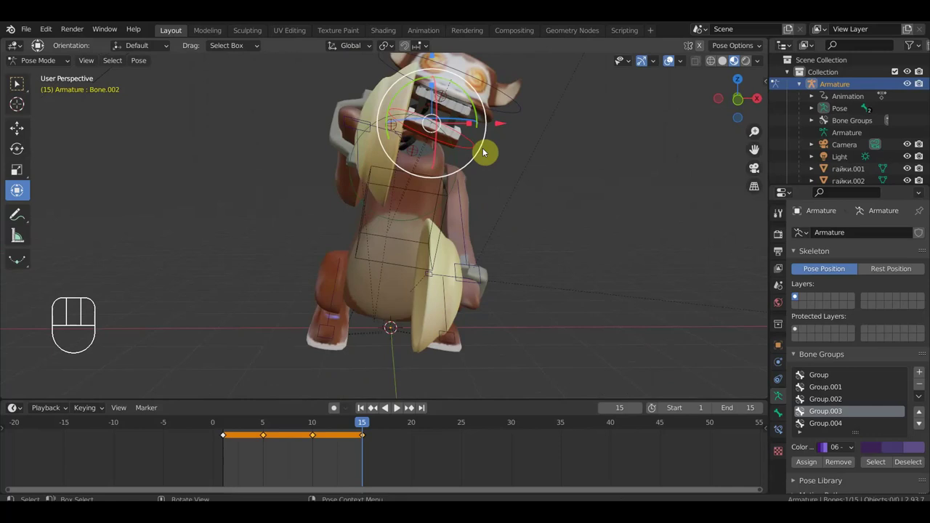
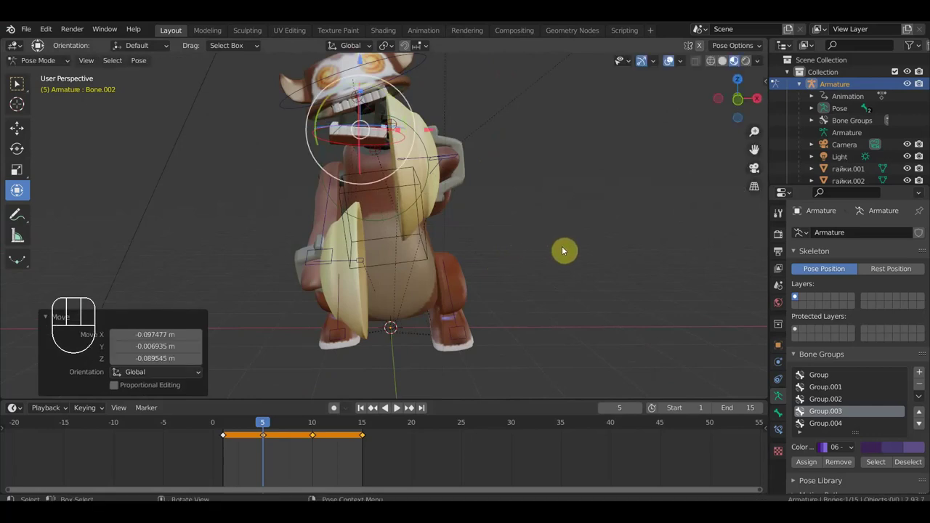
key("i")
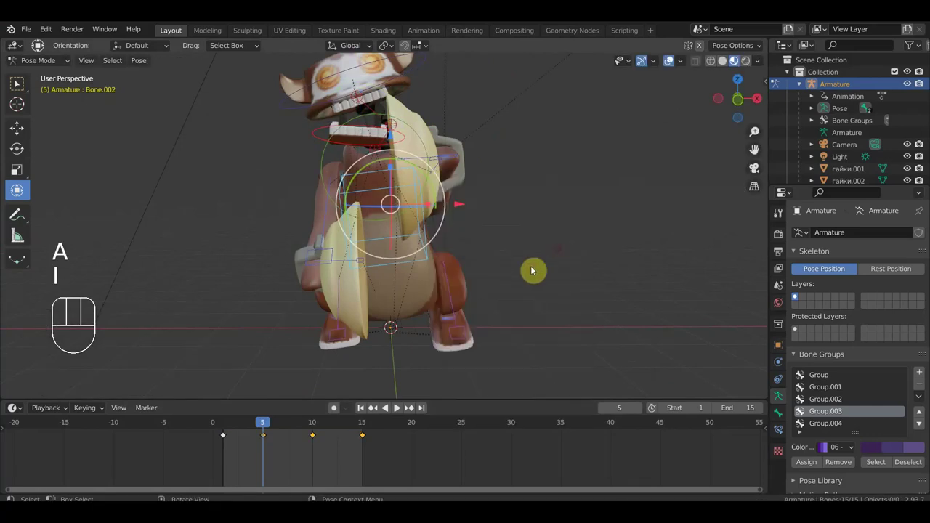
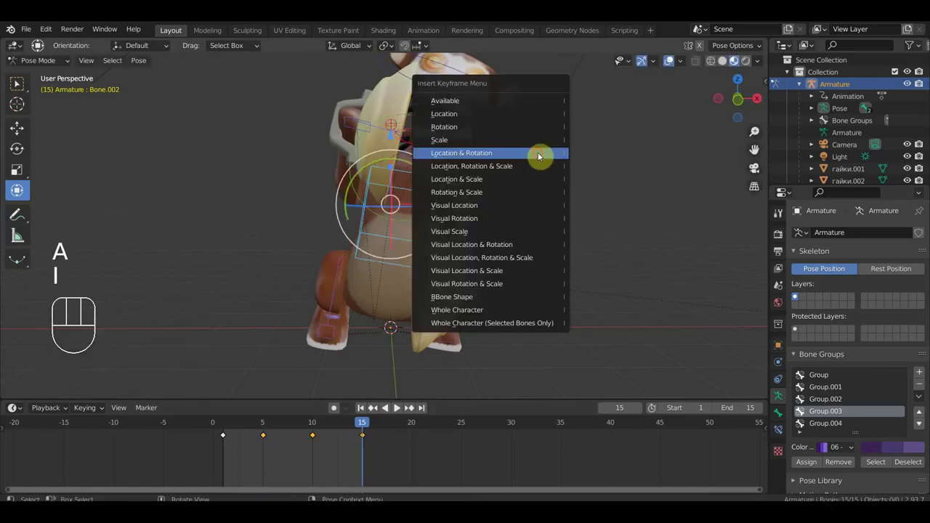
key("space")
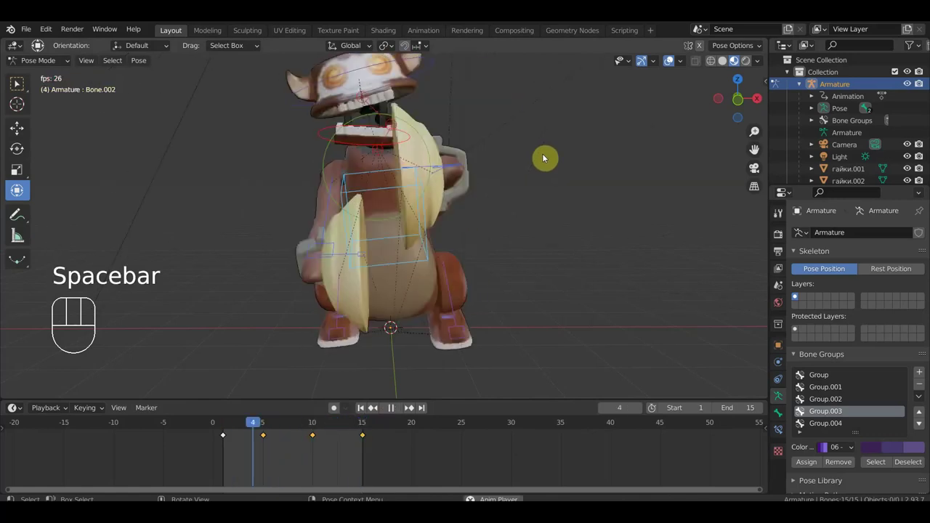
left_click_drag(547, 157, 549, 152)
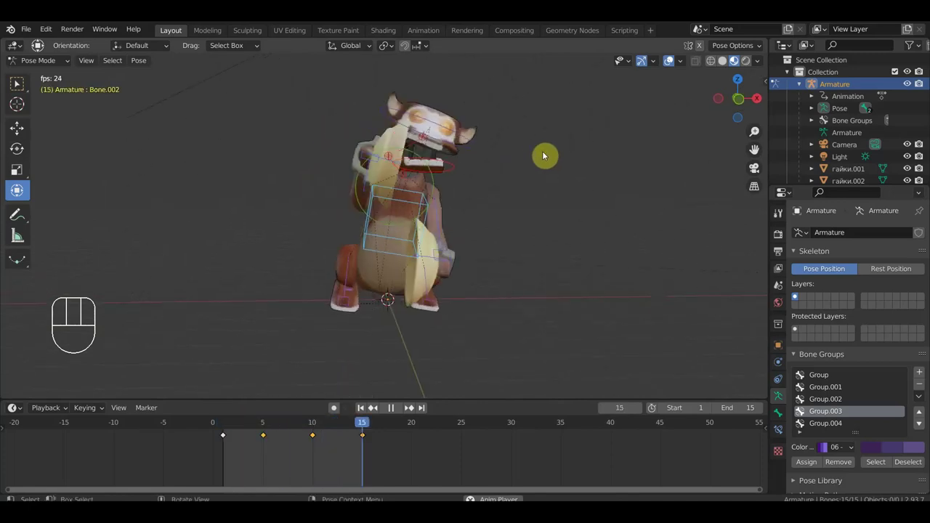
left_click_drag(549, 153, 600, 161)
left_click_drag(628, 143, 718, 150)
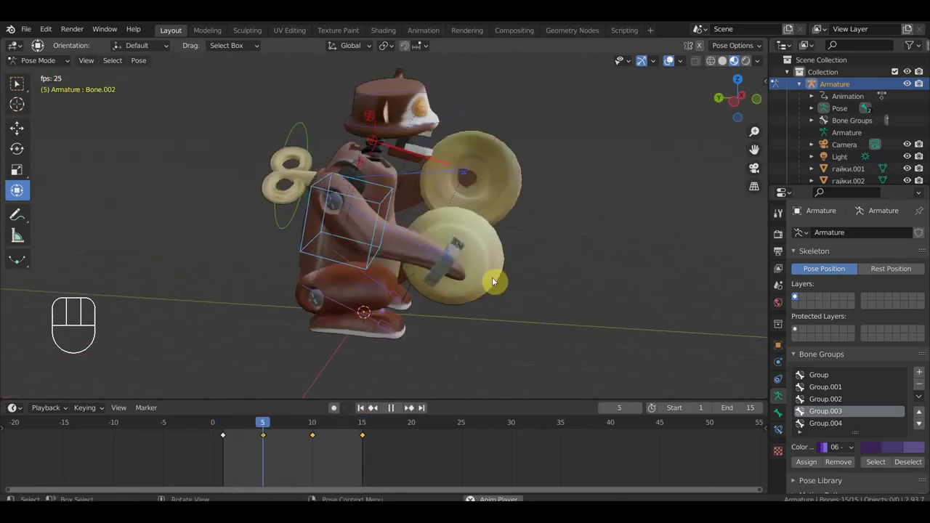
left_click_drag(342, 204, 496, 199)
key("space")
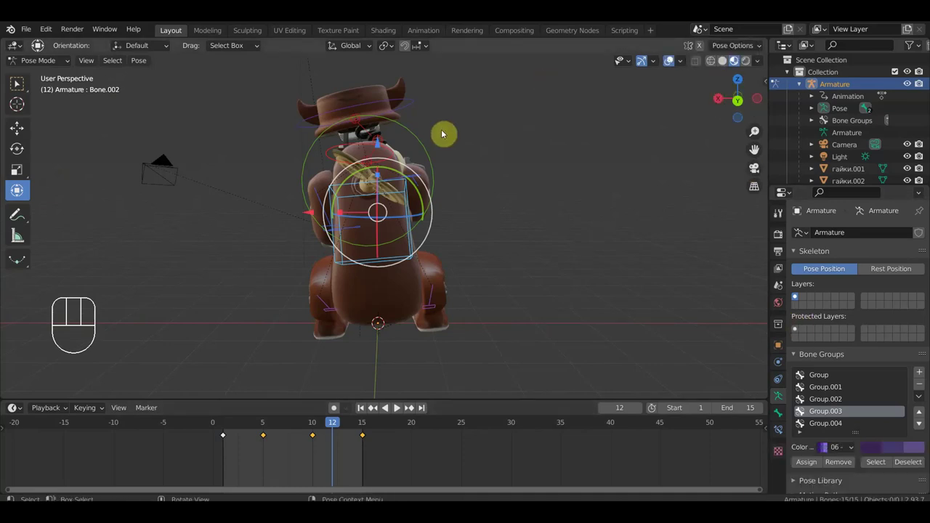
- Select the wind-up key bone Bone.003 at frame 1 and turn it around its axis
left_click(231, 427)
left_click(448, 179)
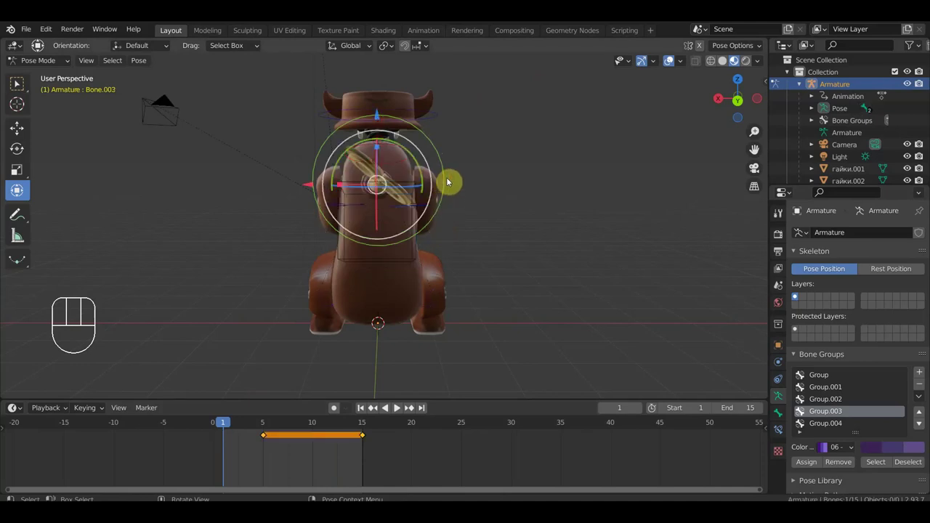
key("space")
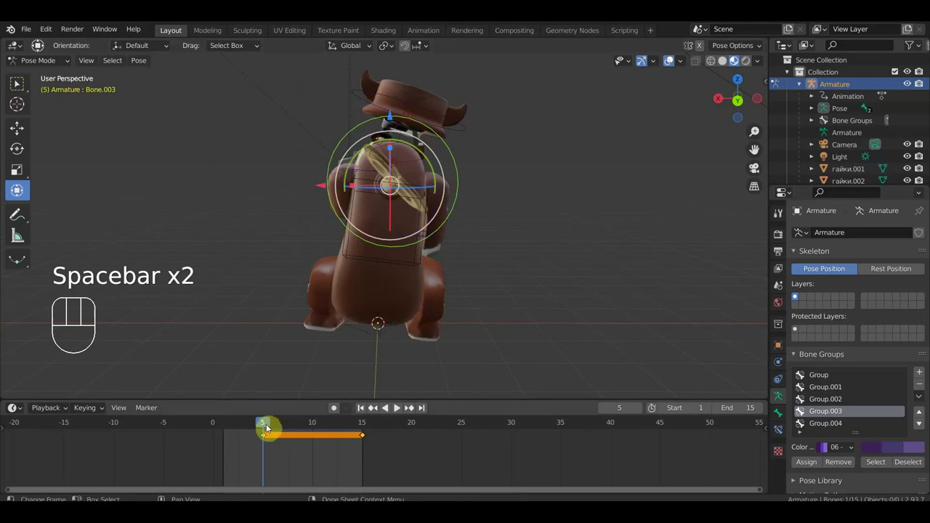
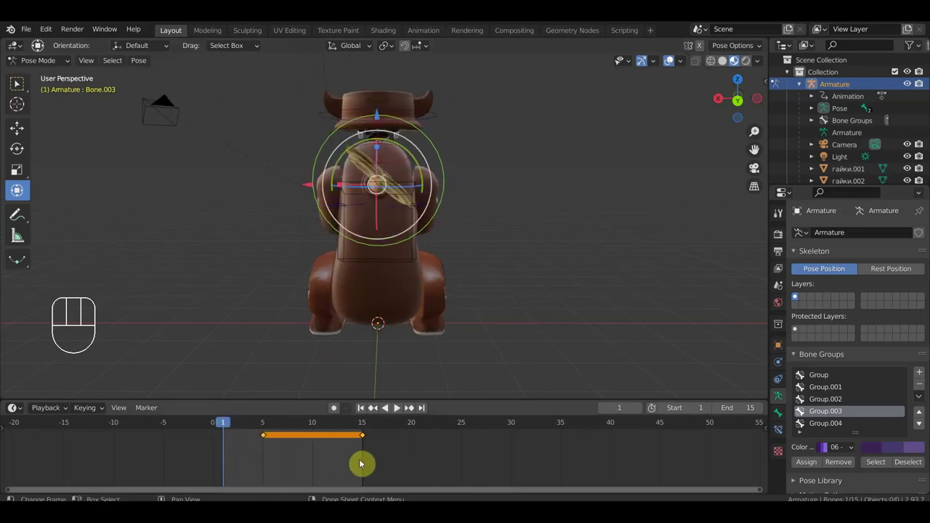
key("Delete")
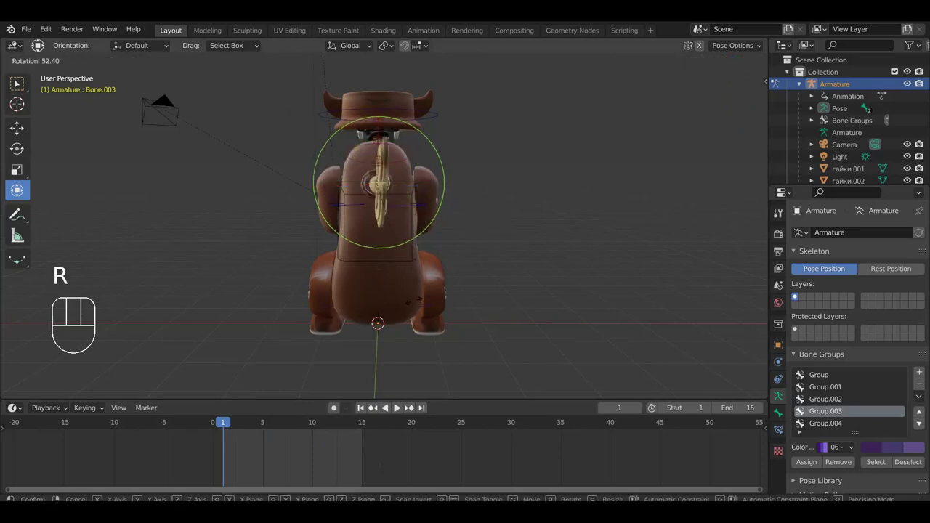
left_click(427, 302)
left_click_drag(505, 243, 506, 351)
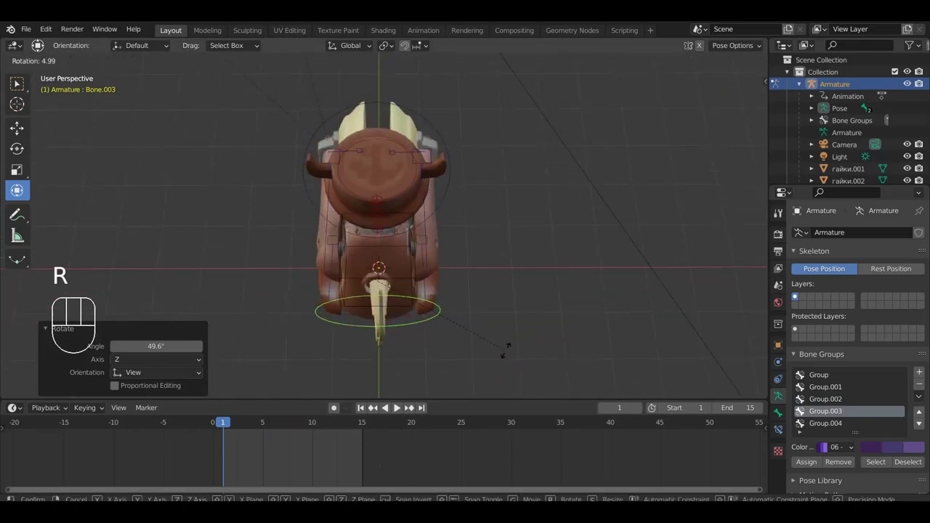
left_click_drag(512, 346, 518, 236)
scroll("down", 3)
left_click_drag(517, 236, 517, 231)
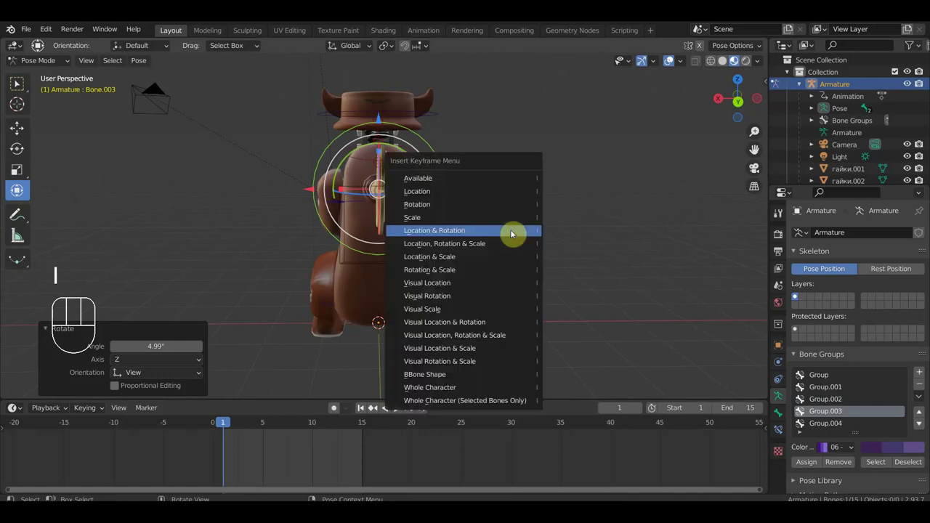
- Key the wind-up key's location and rotation and move on toward the frame-15 pose
left_click(368, 428)
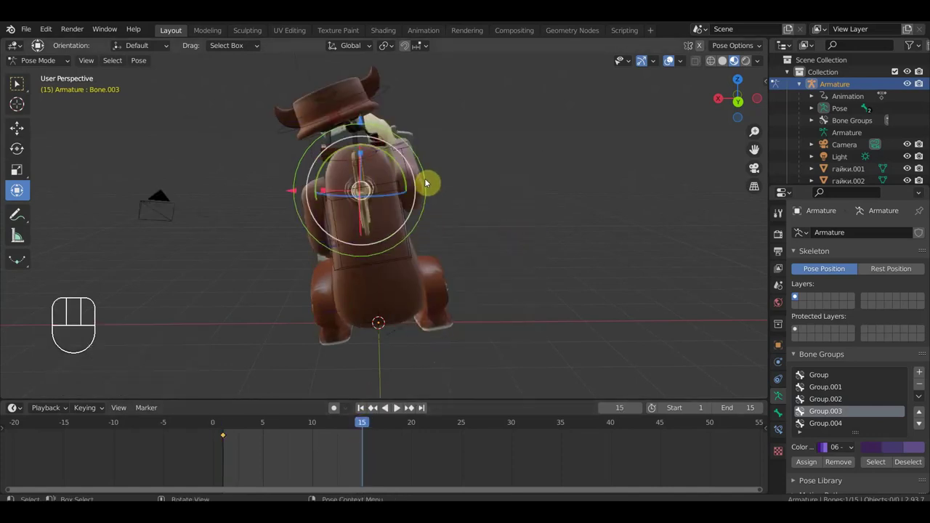
left_click_drag(432, 180, 431, 213)
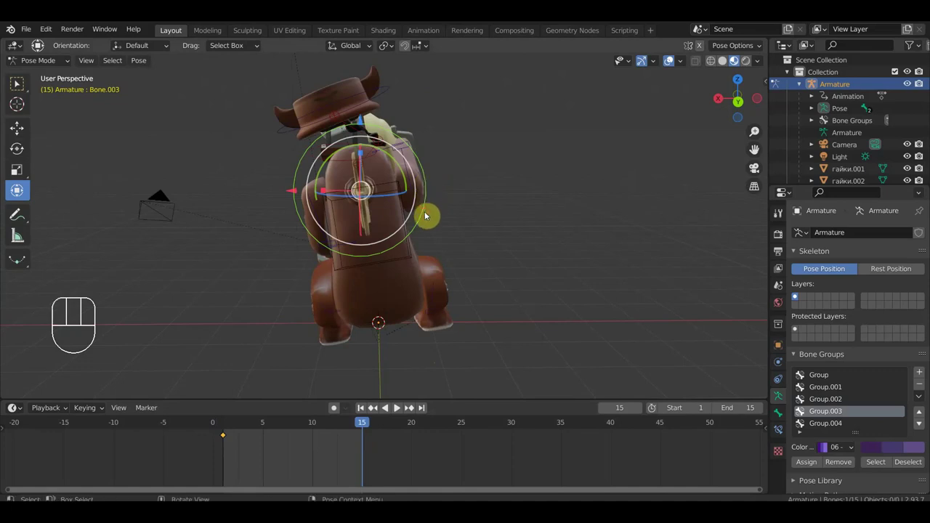
middle_click(450, 204)
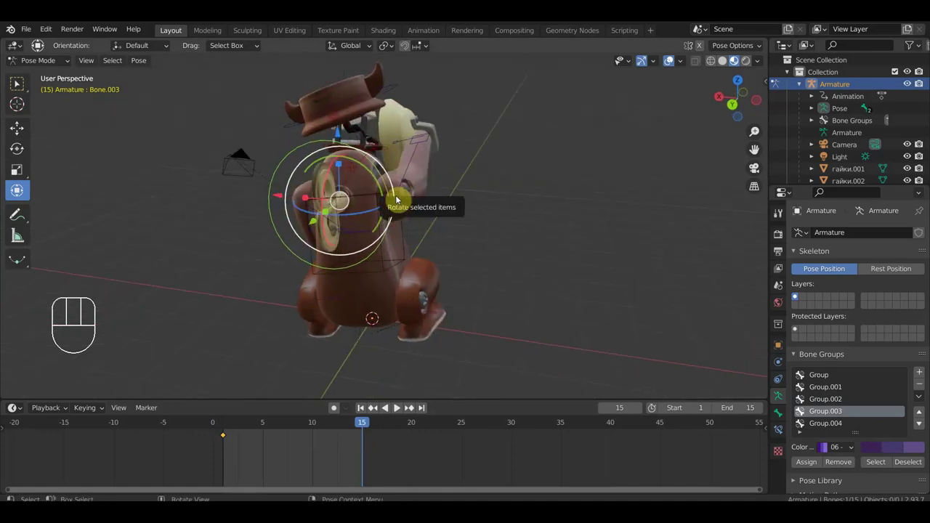
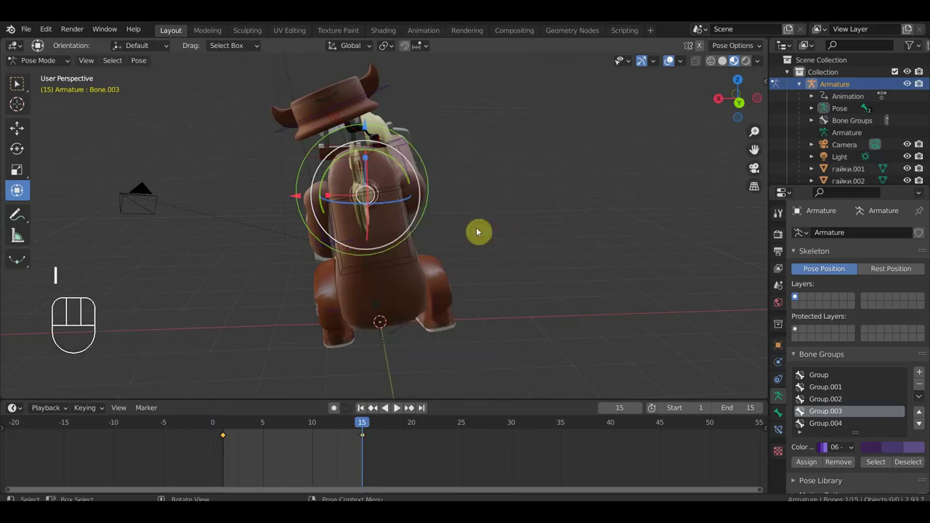
- Play the animation and orbit around the monkey to check the wind-up key motion
key("space")
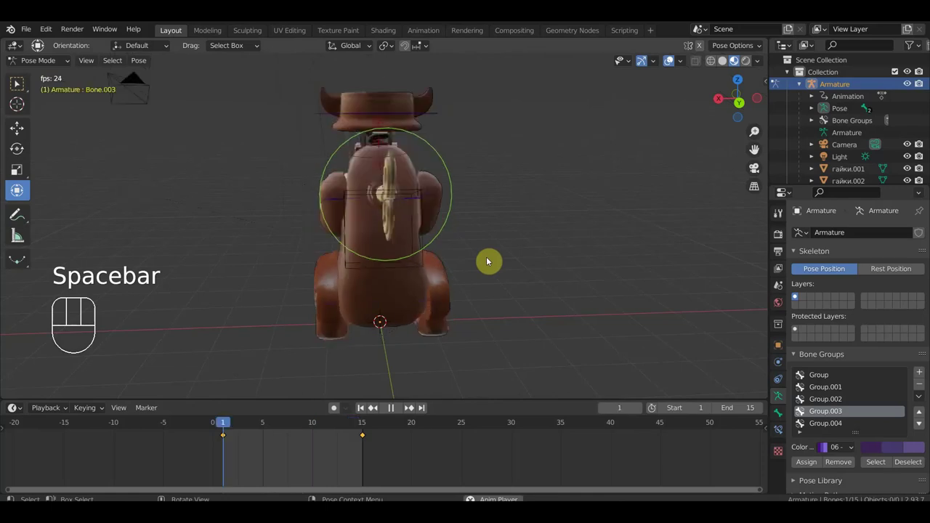
left_click_drag(493, 258, 611, 255)
left_click_drag(575, 257, 643, 257)
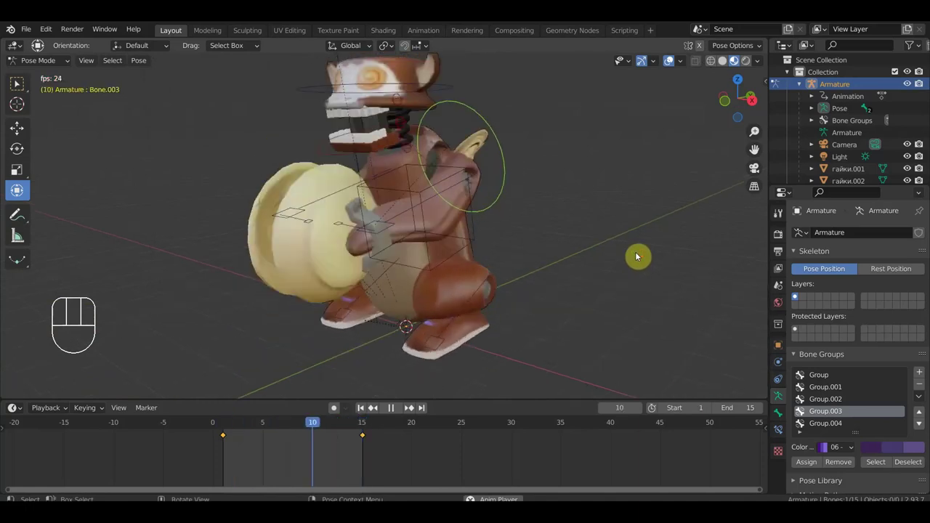
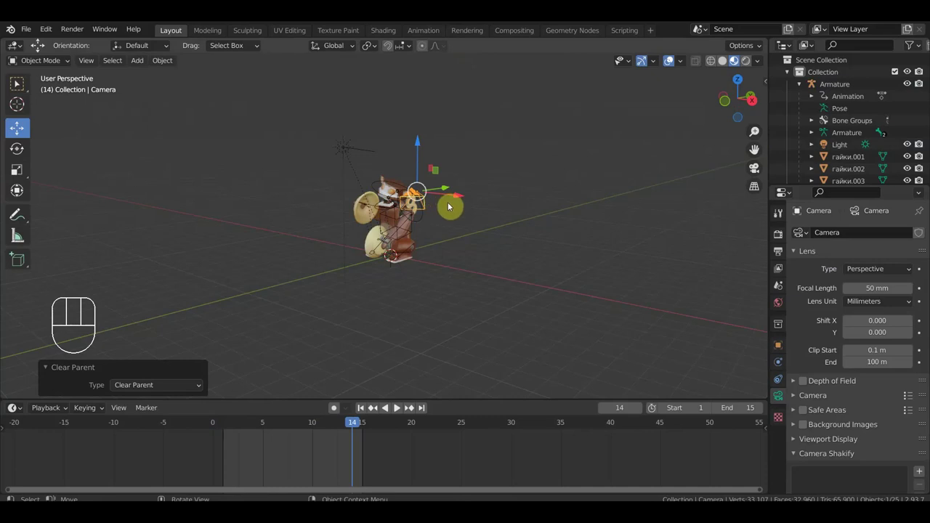
- Stop playback, select the sun light, then play the finished loop once more and stop at frame 15
key("space")
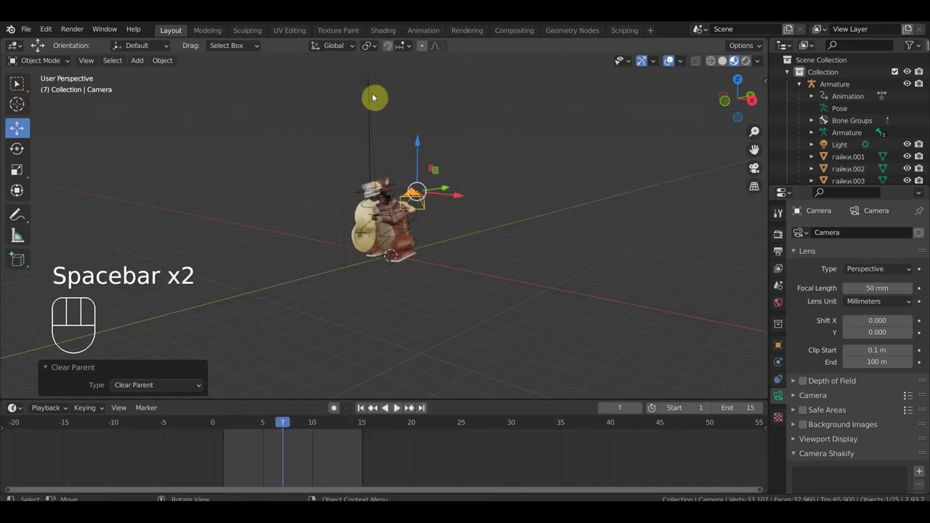
left_click(380, 85)
key("alt+p")
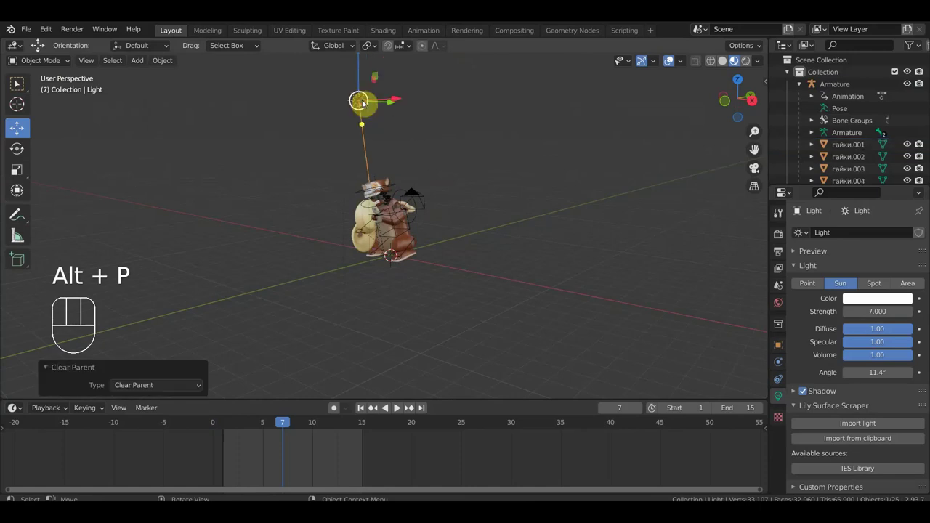
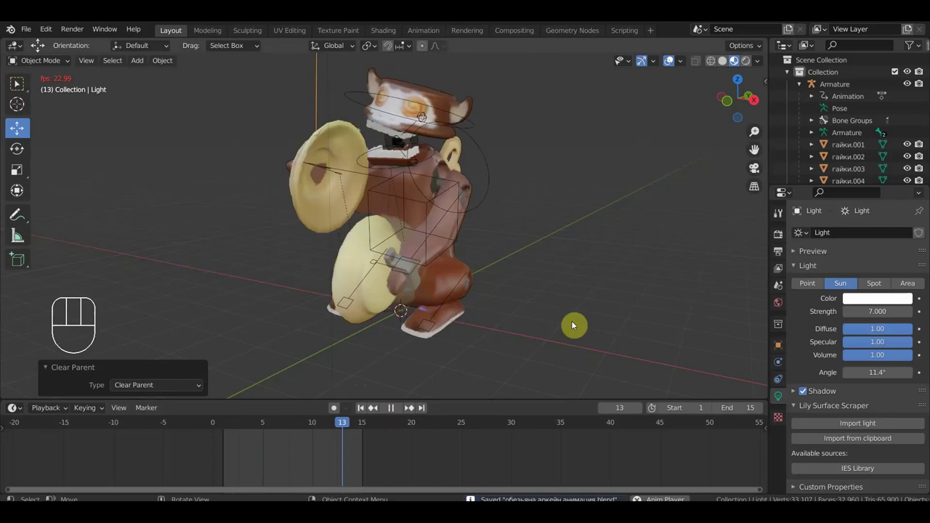
key("space")
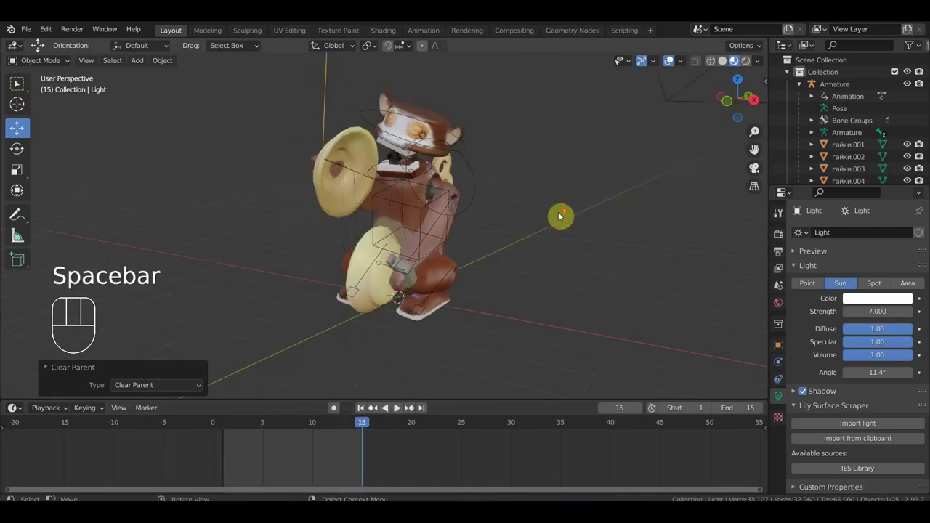